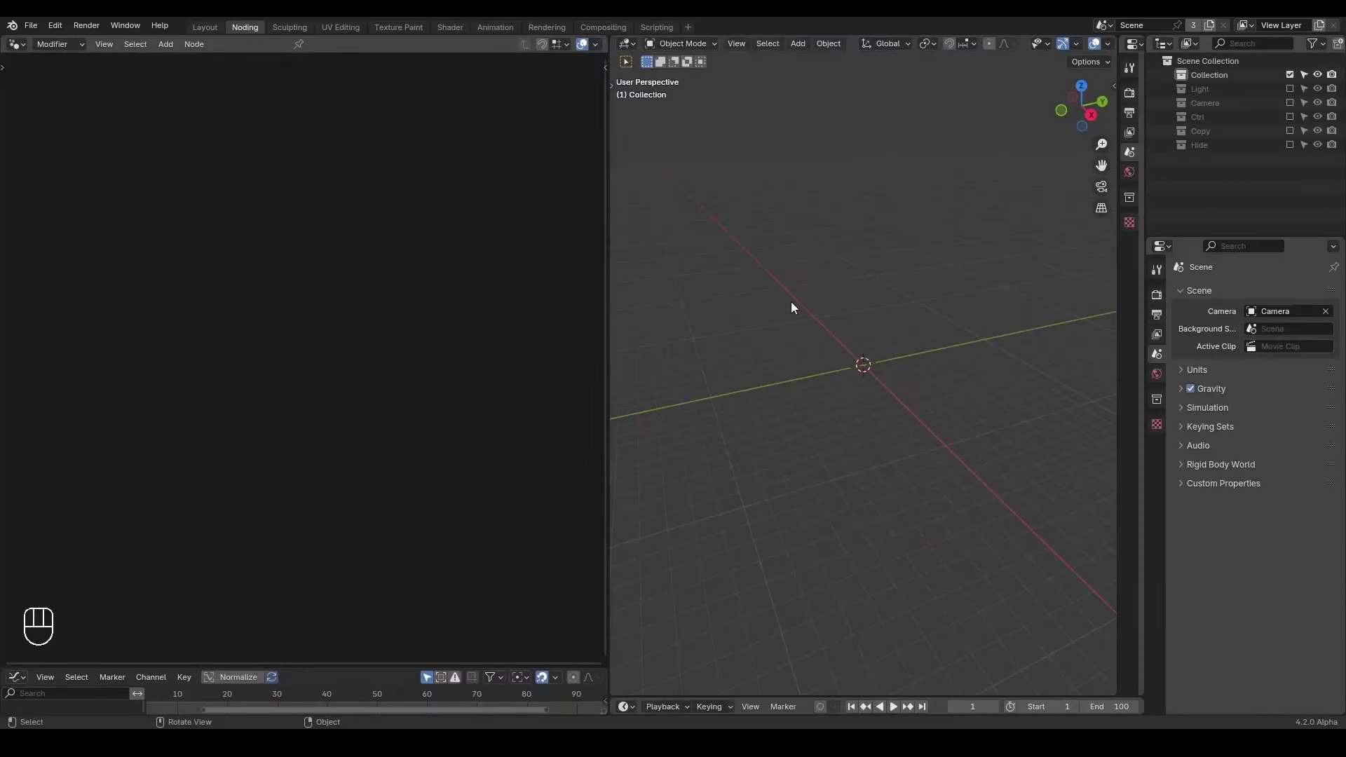
- Add a plane object and give it a new Geometry Nodes tree
key("shift+a")
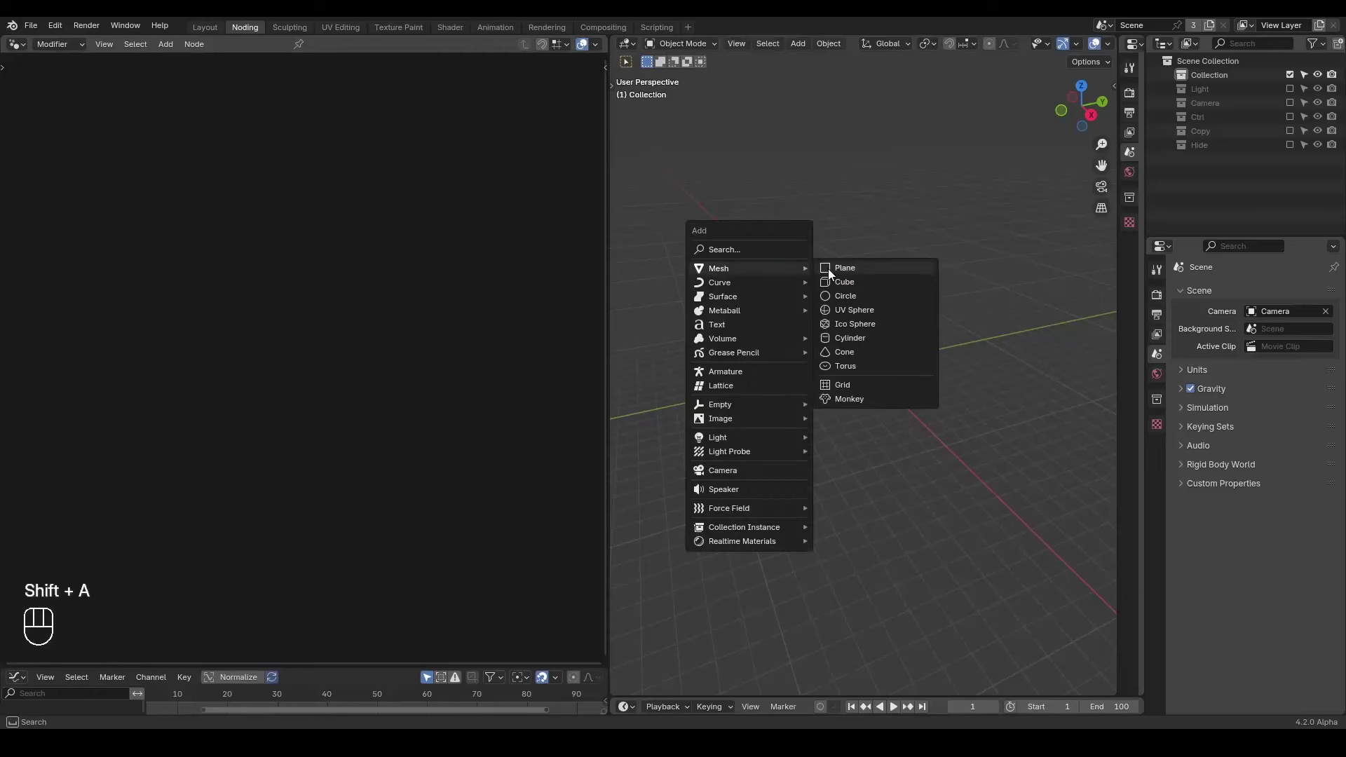
left_click(282, 51)
left_click(271, 259)
key("x")
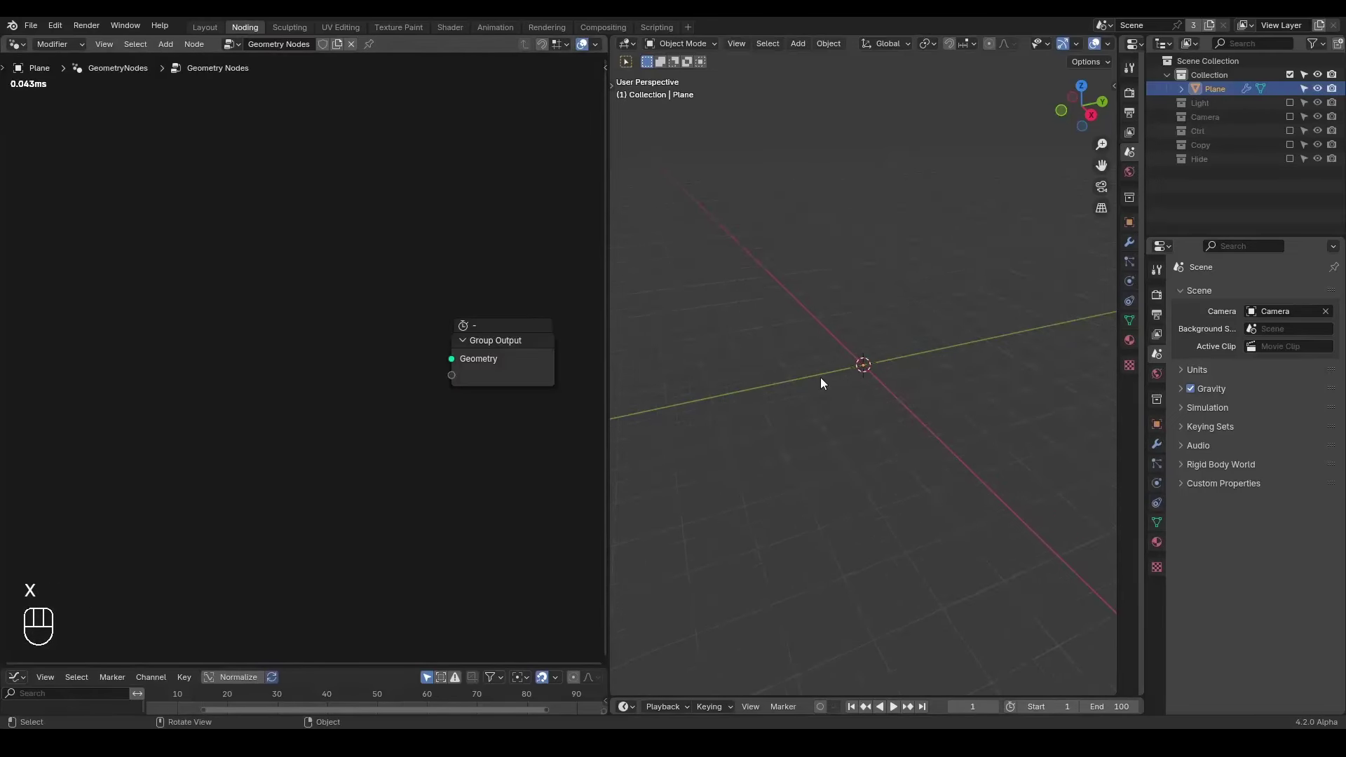
left_click_drag(795, 366, 862, 378)
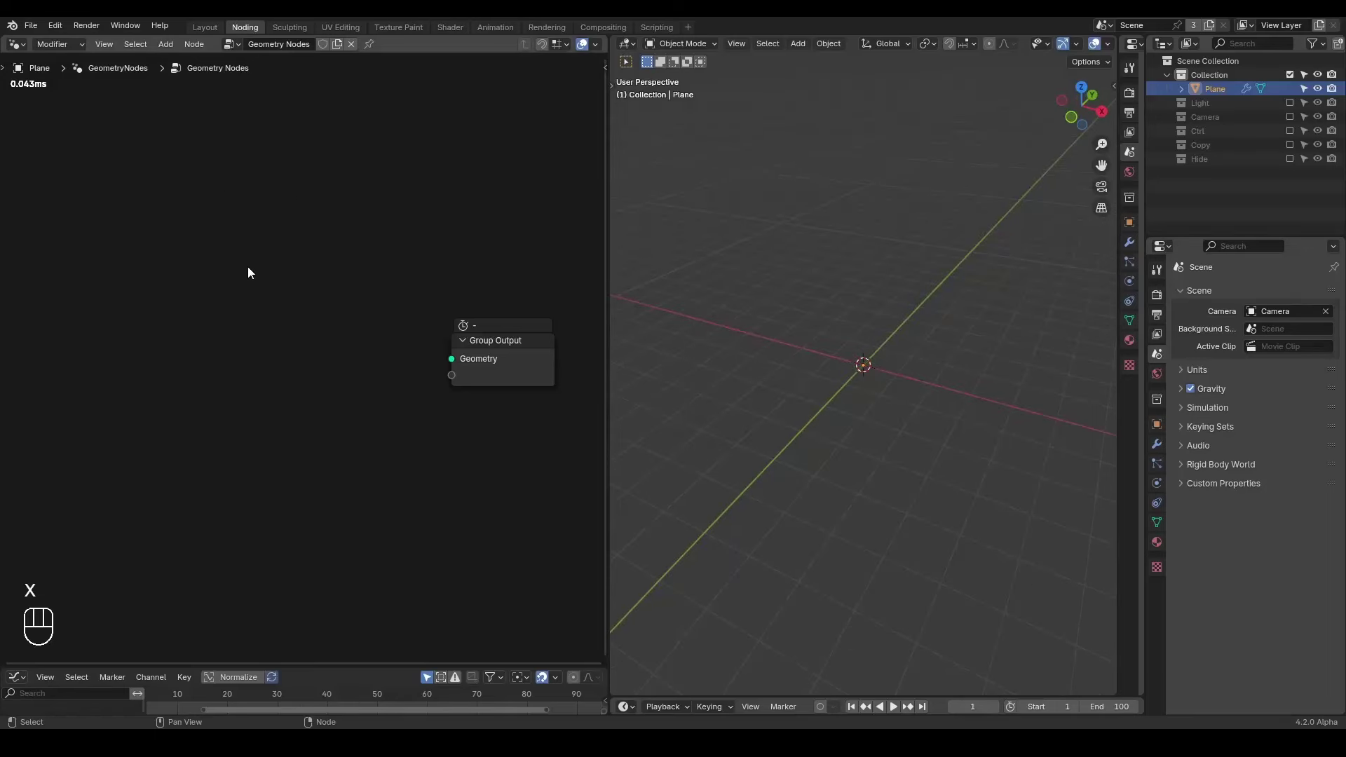
- Add the G_Cell Fracture group and link its mesh to the Group Output, producing a cube
key("ctrl+a")
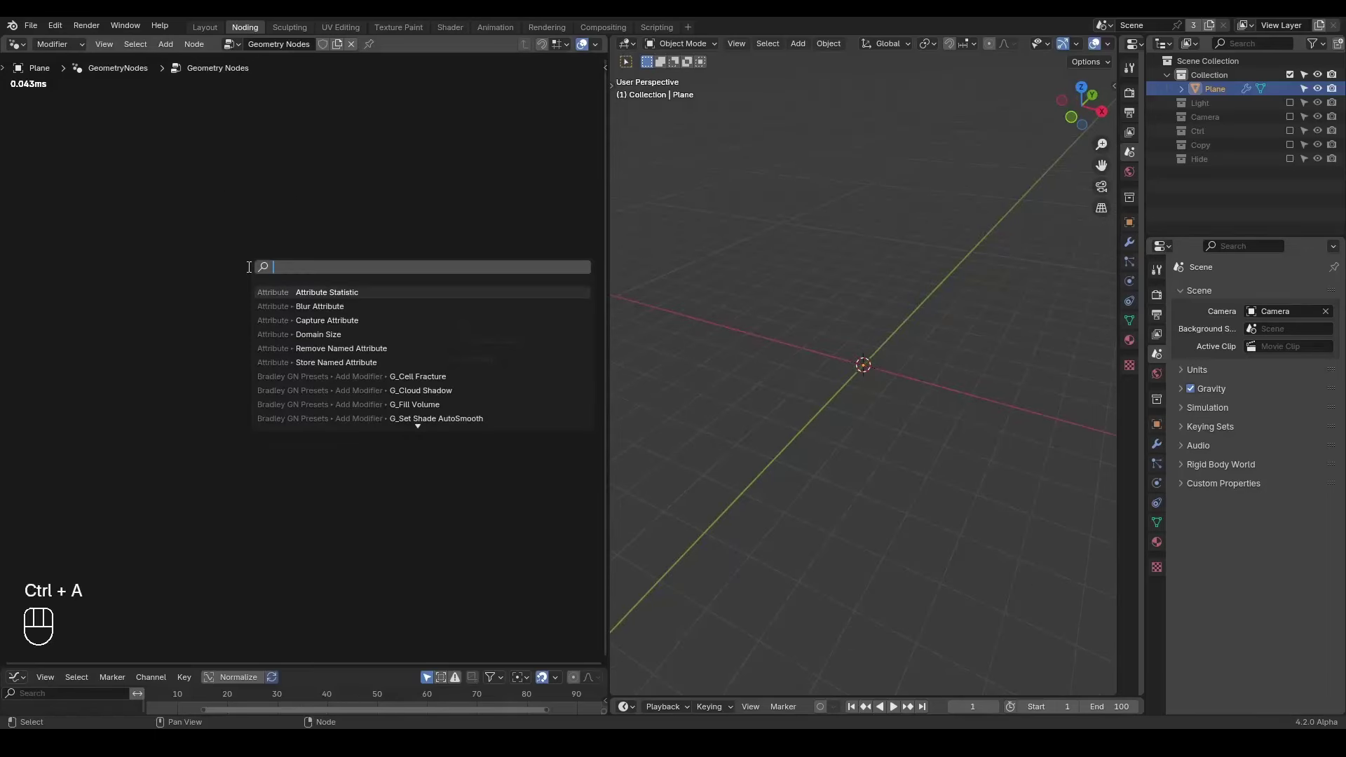
key("l")
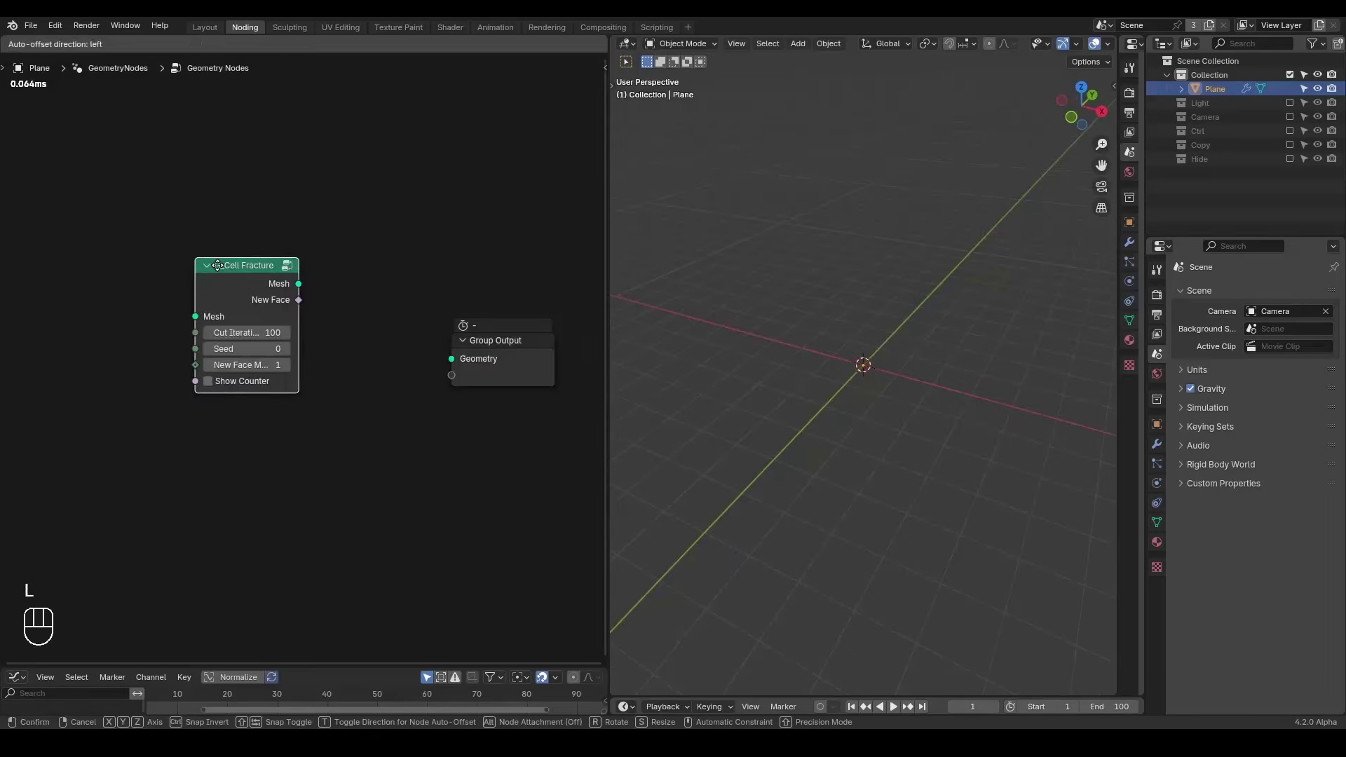
left_click(254, 282)
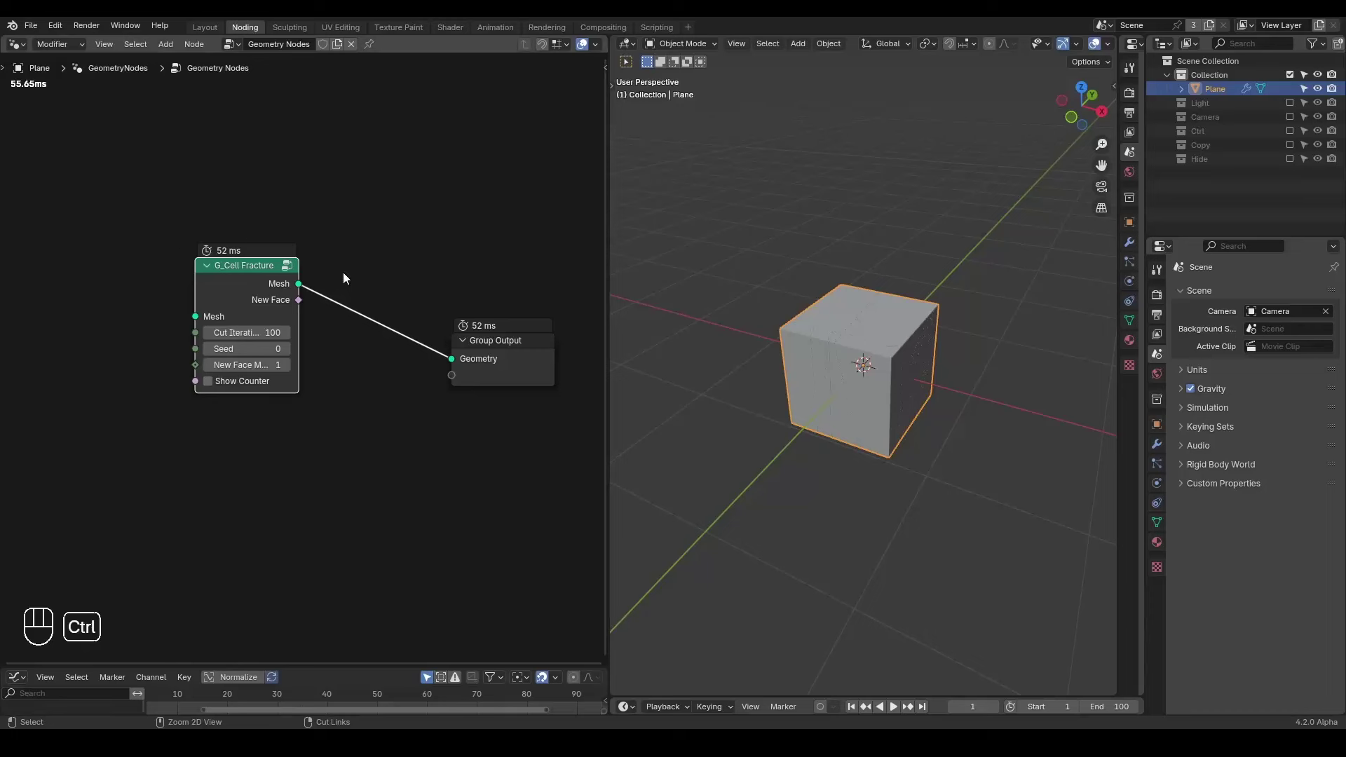
- Insert the G_Exploded View group between G_Cell Fracture and the output
key("ctrl+a")
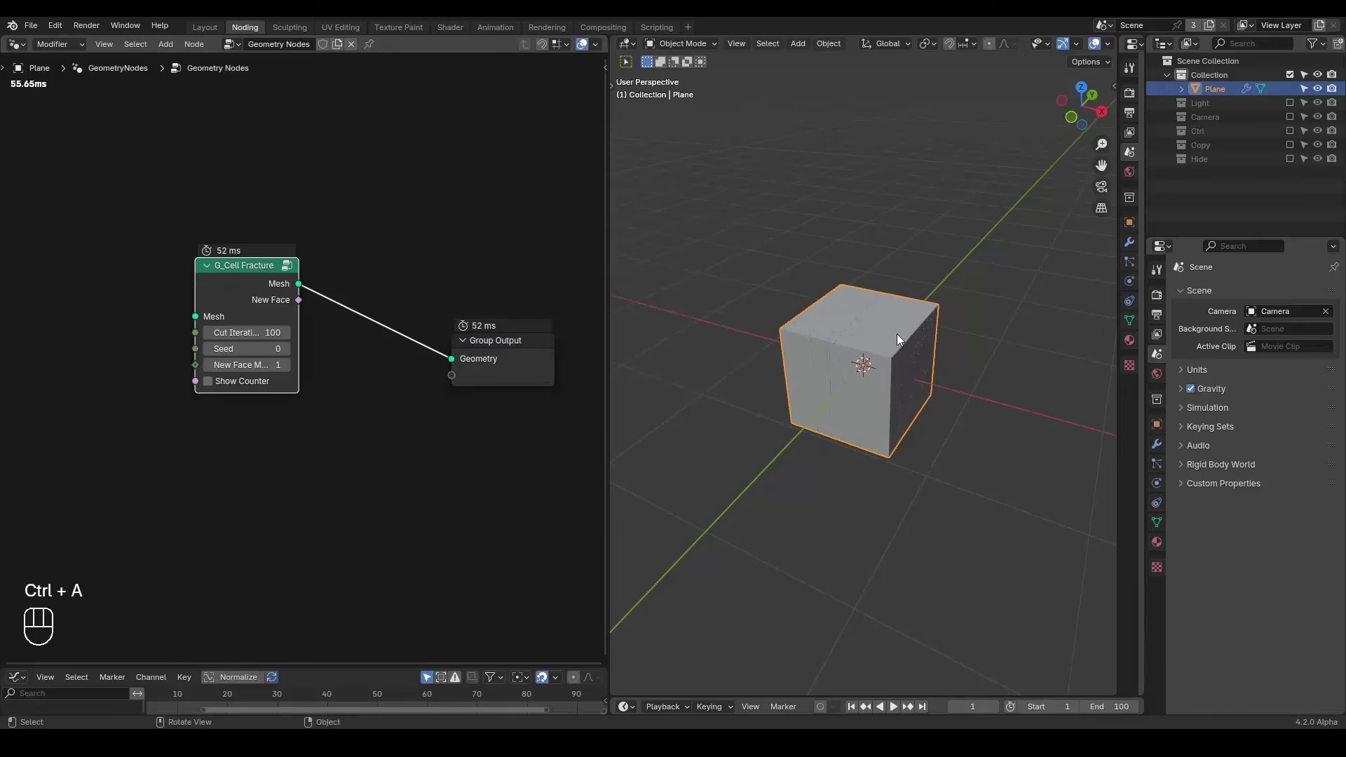
left_click_drag(833, 340, 874, 339)
middle_click(866, 321)
middle_click(823, 312)
key("ctrl+a")
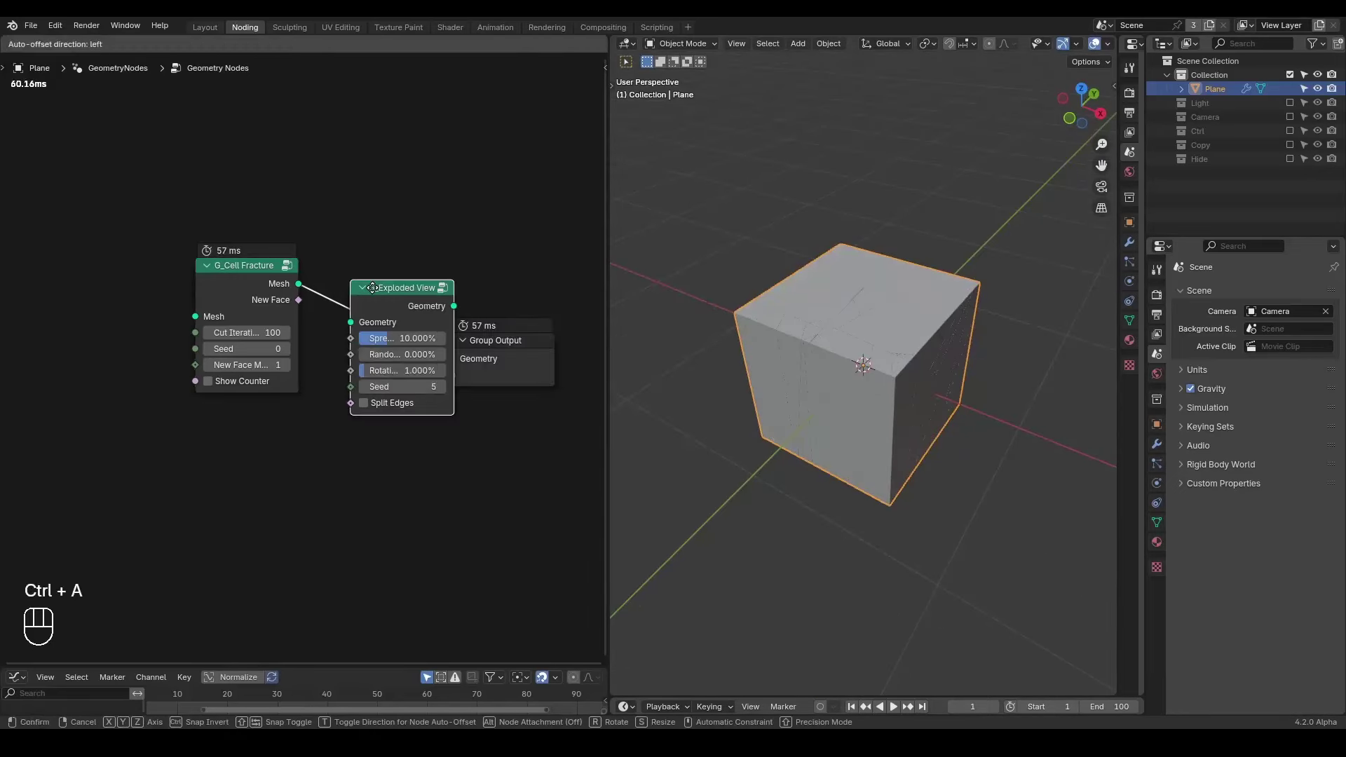
left_click_drag(349, 303, 389, 289)
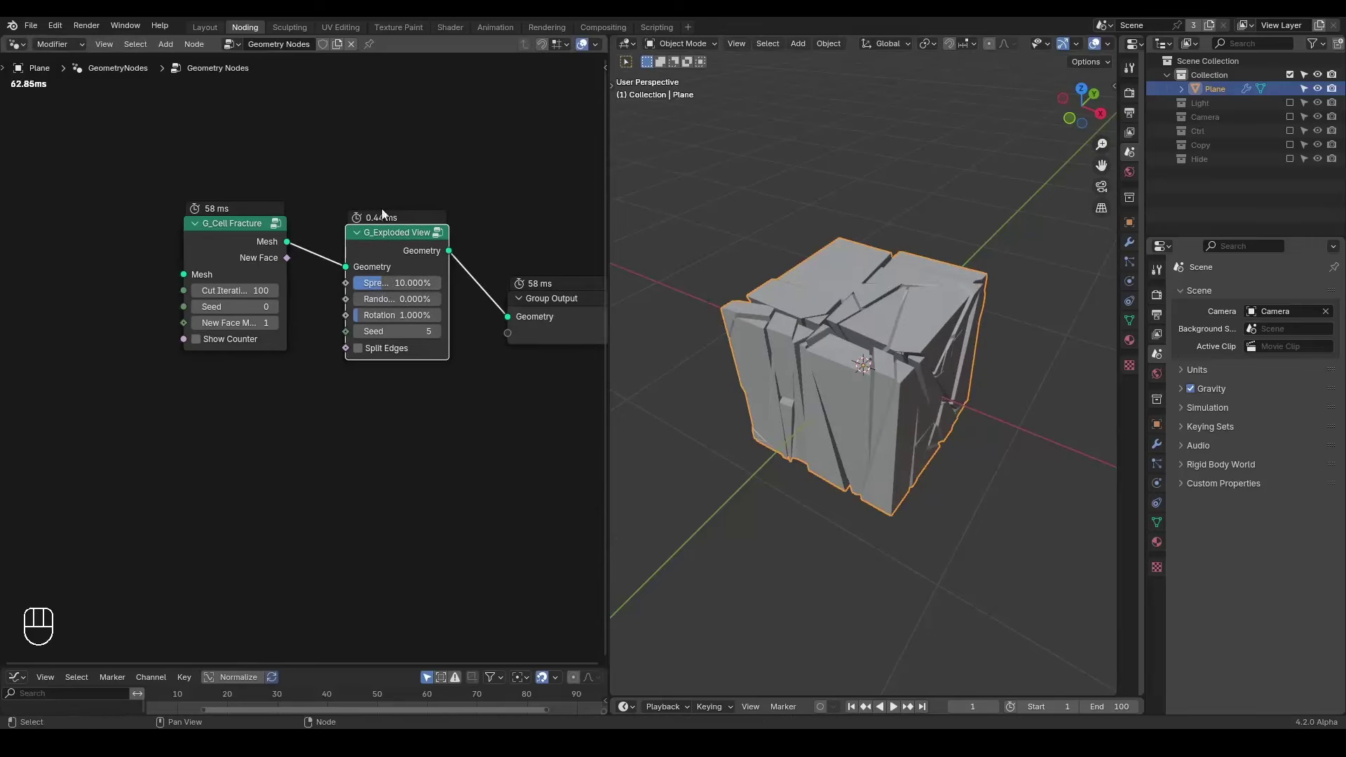
- Orbit around the cracked cube to inspect the exploded fragments
left_click_drag(805, 357, 834, 366)
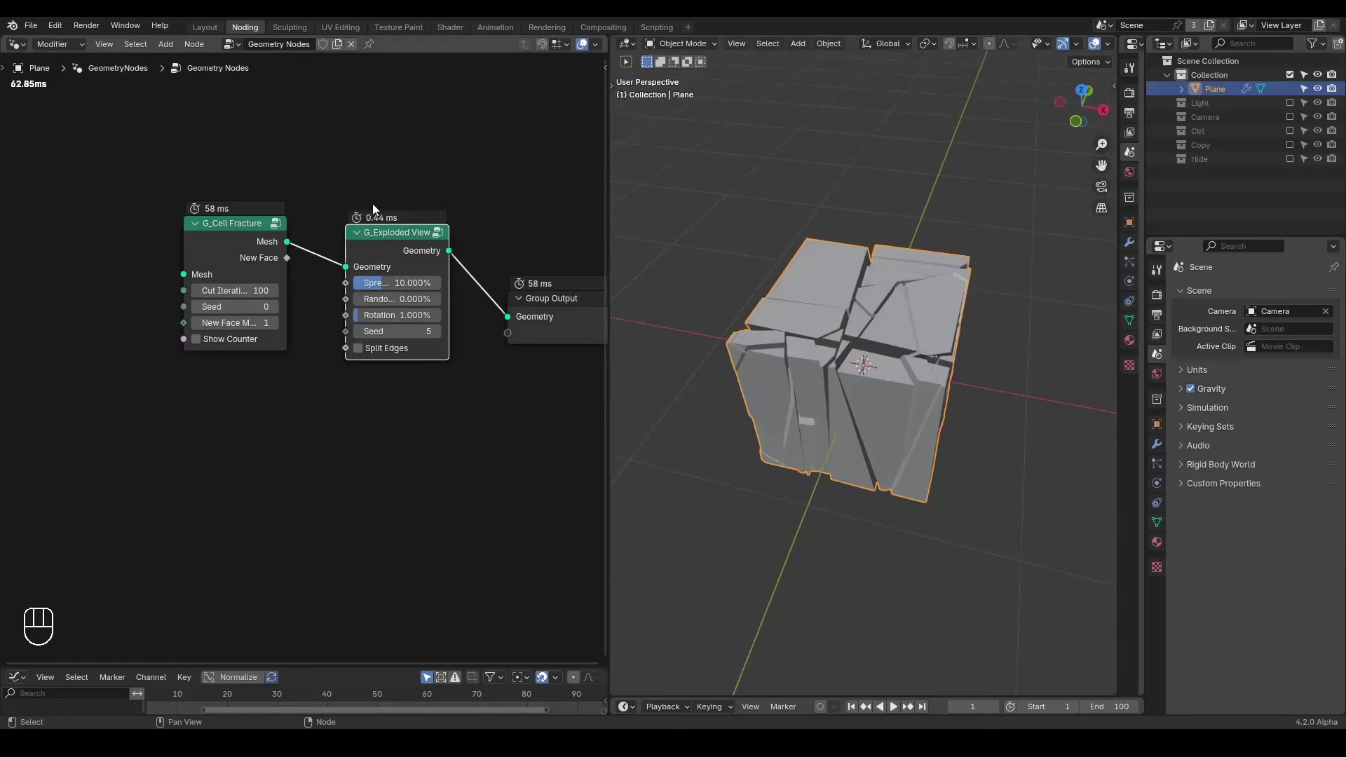
left_click_drag(831, 356, 801, 361)
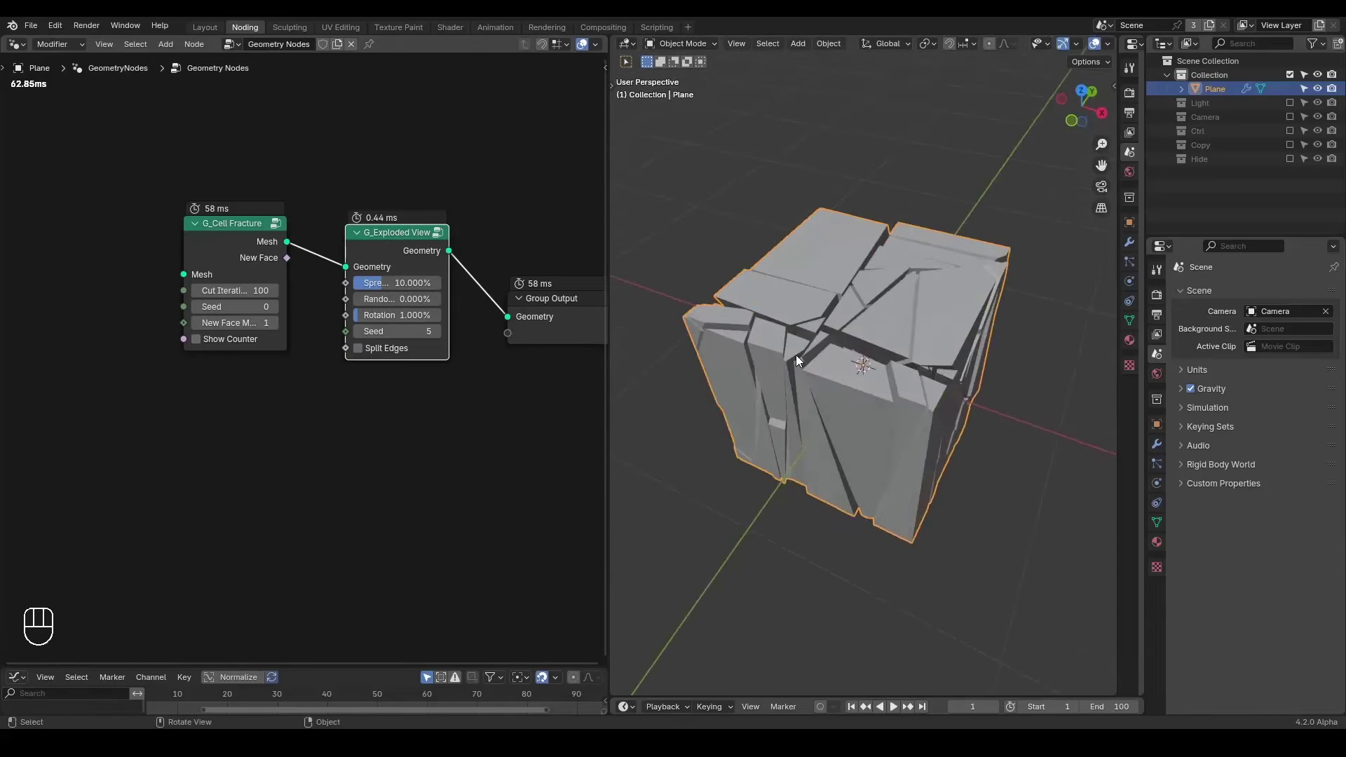
left_click_drag(846, 344, 822, 317)
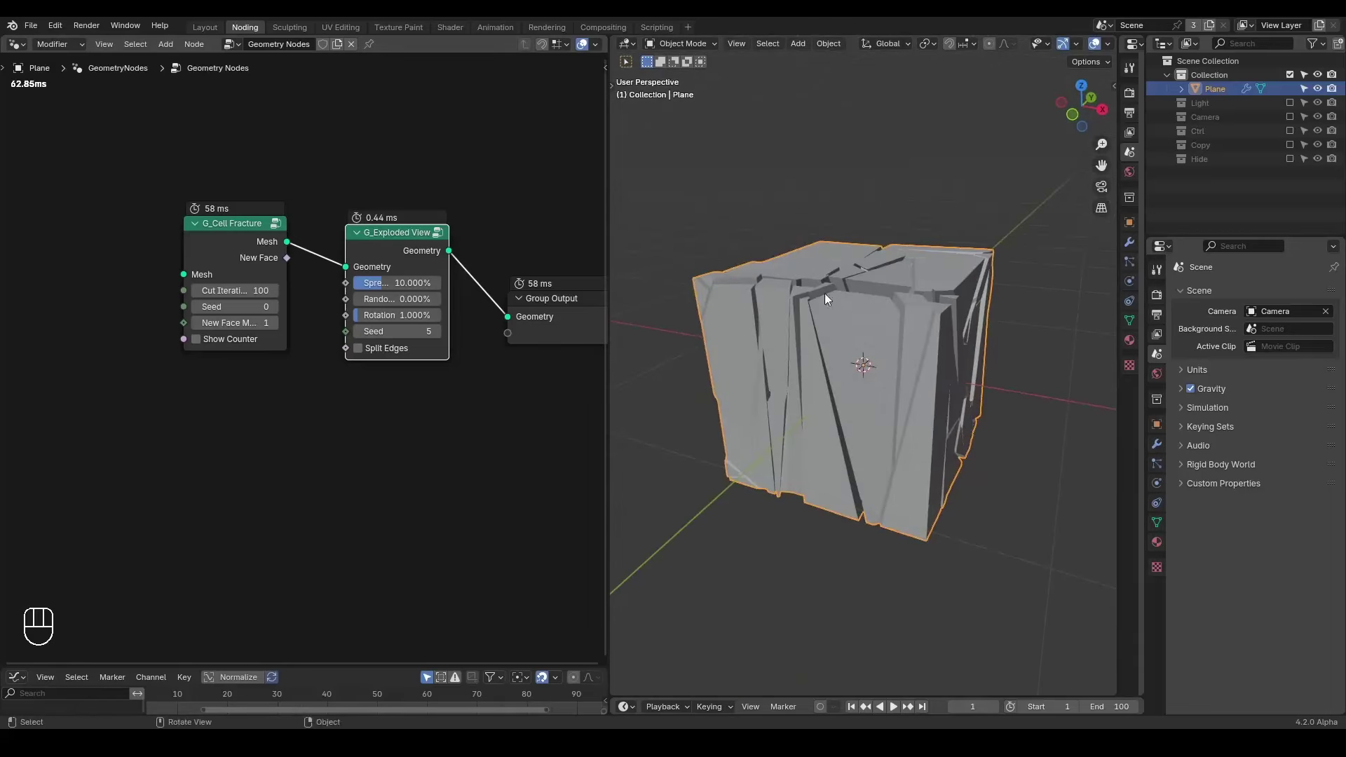
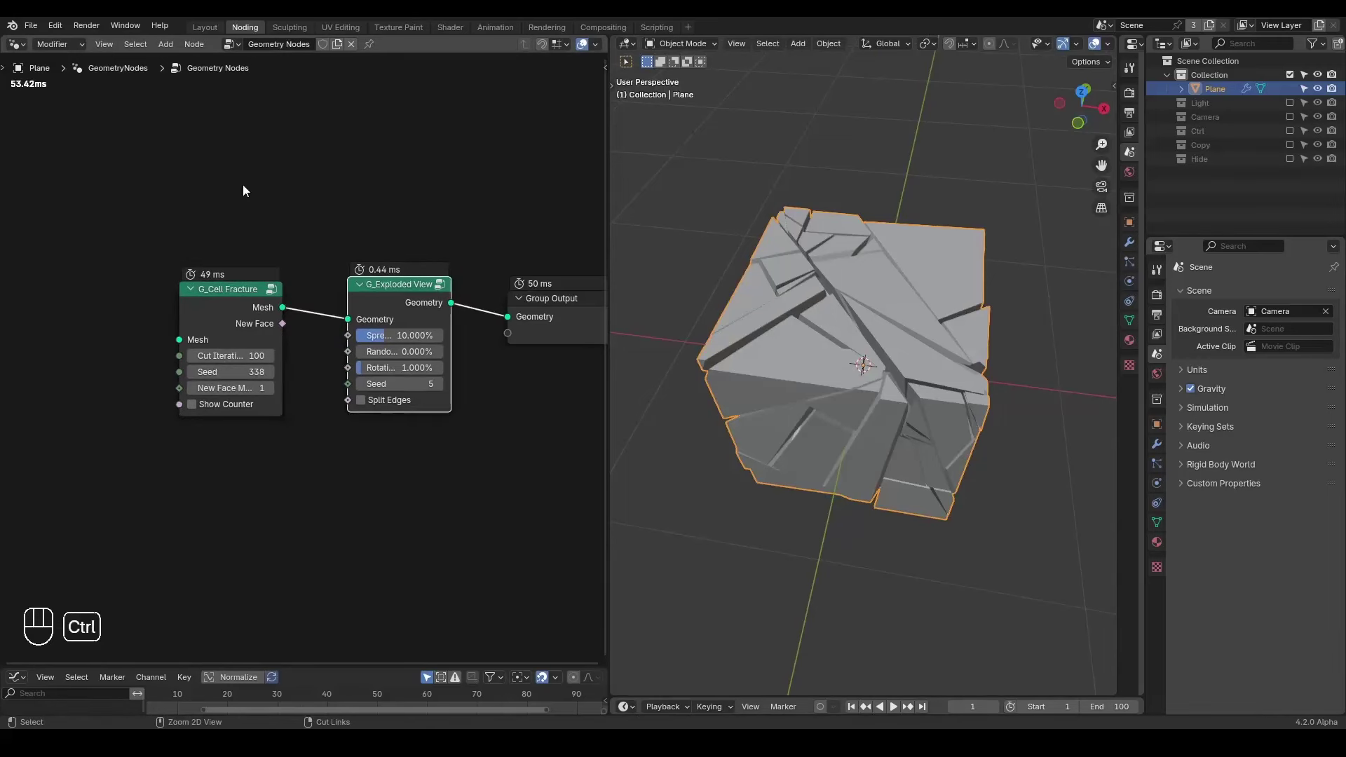
- Add a Mesh Boolean node set to Difference and park it above the tree
key("ctrl+a")
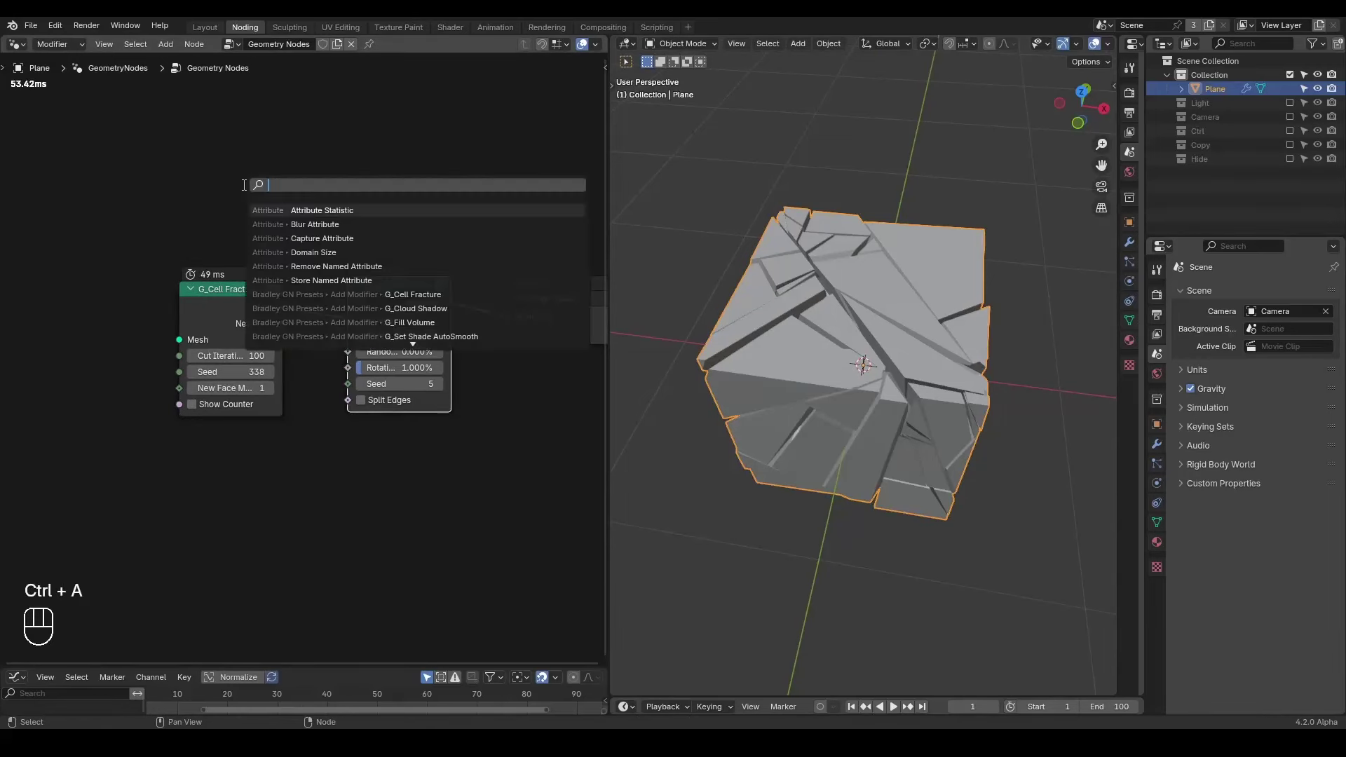
key("o")
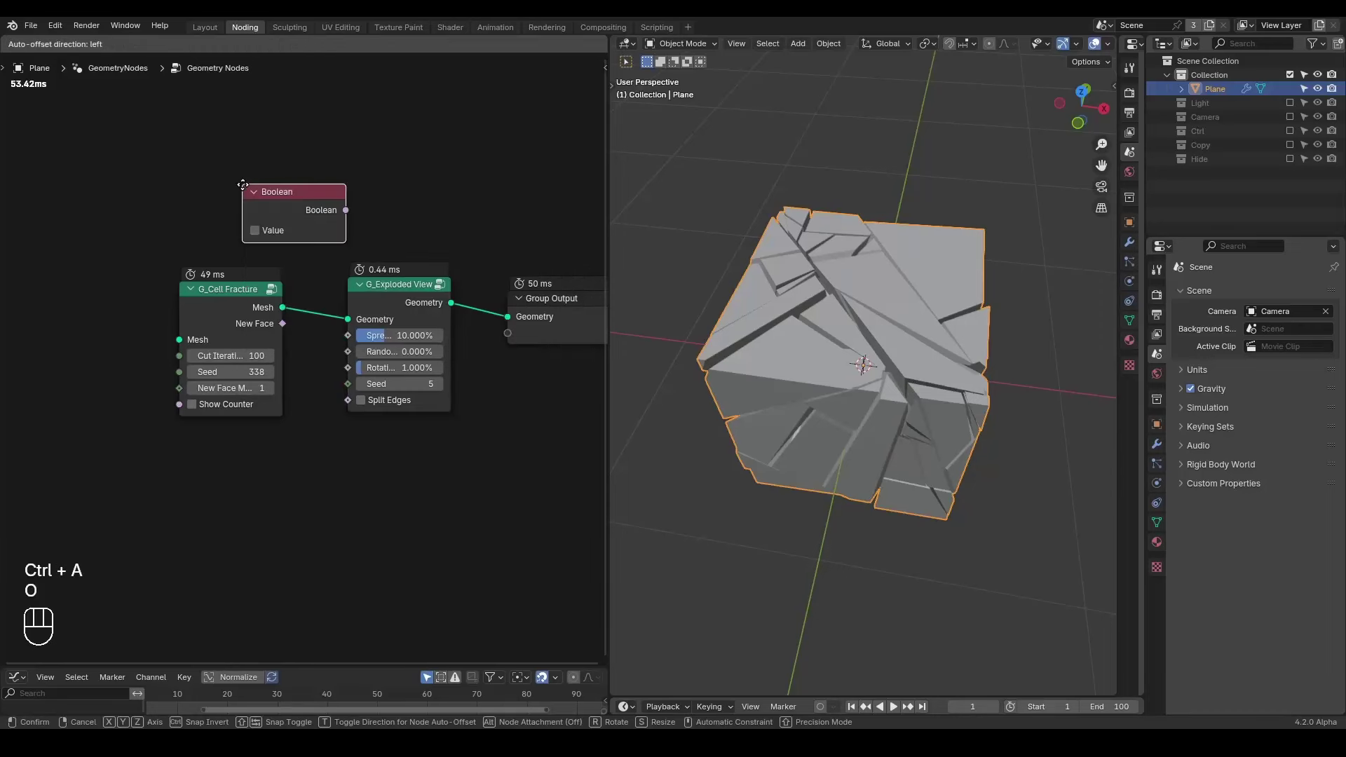
key("x")
key("ctrl+a")
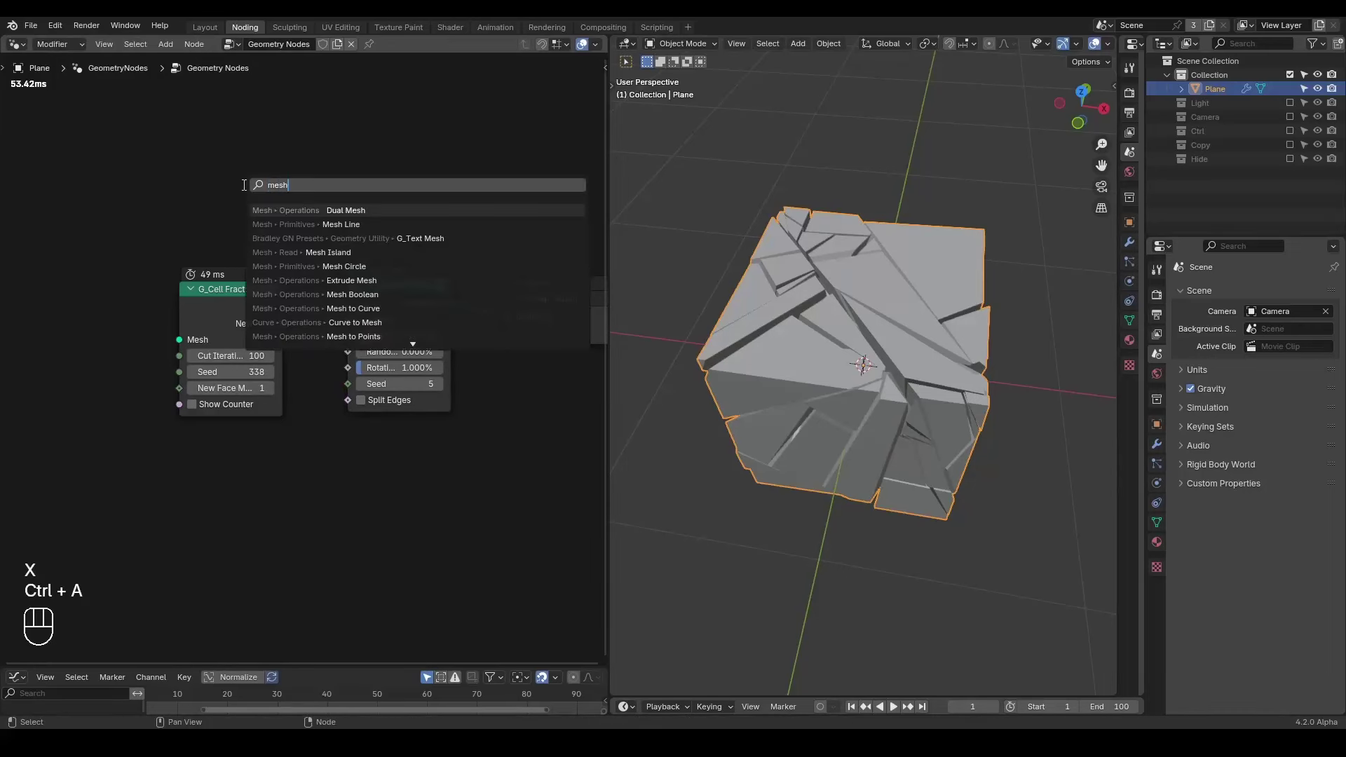
key("o")
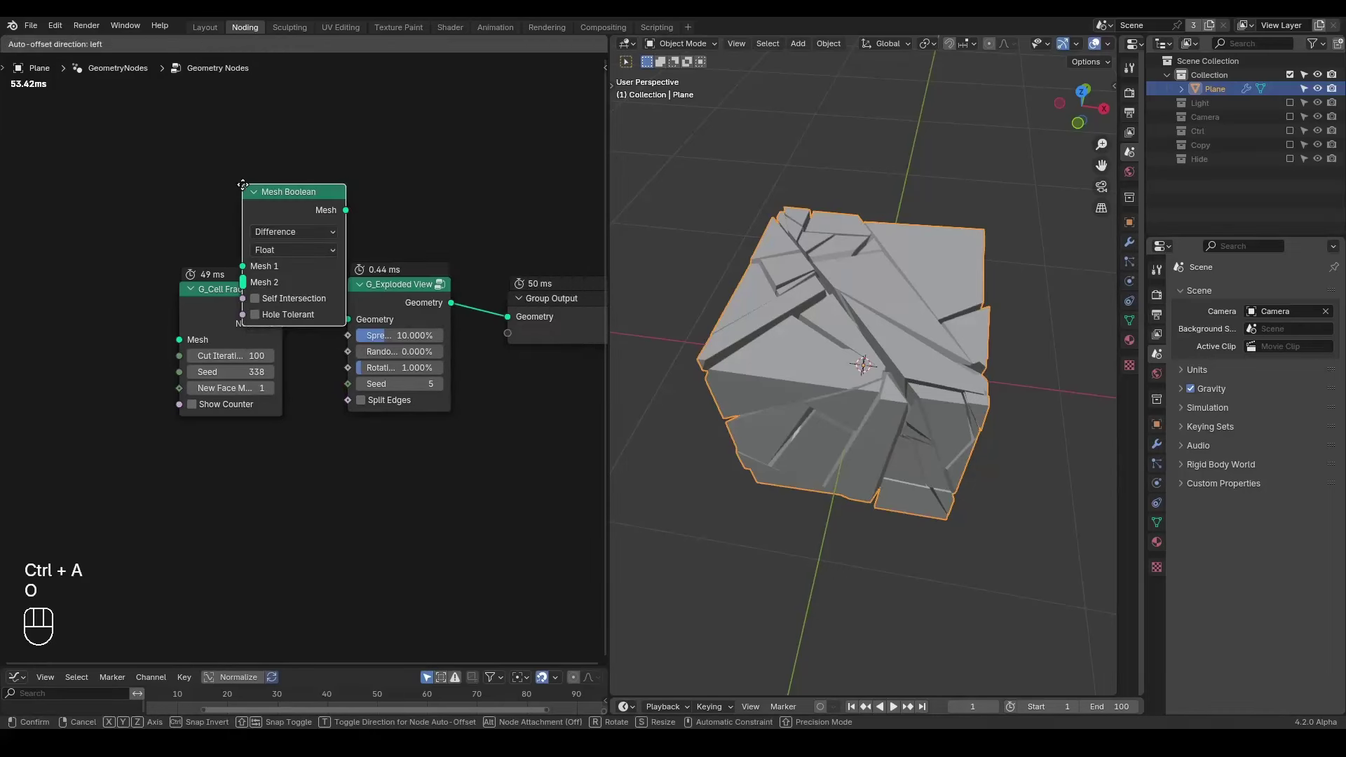
left_click_drag(314, 150, 298, 219)
left_click_drag(279, 182, 278, 209)
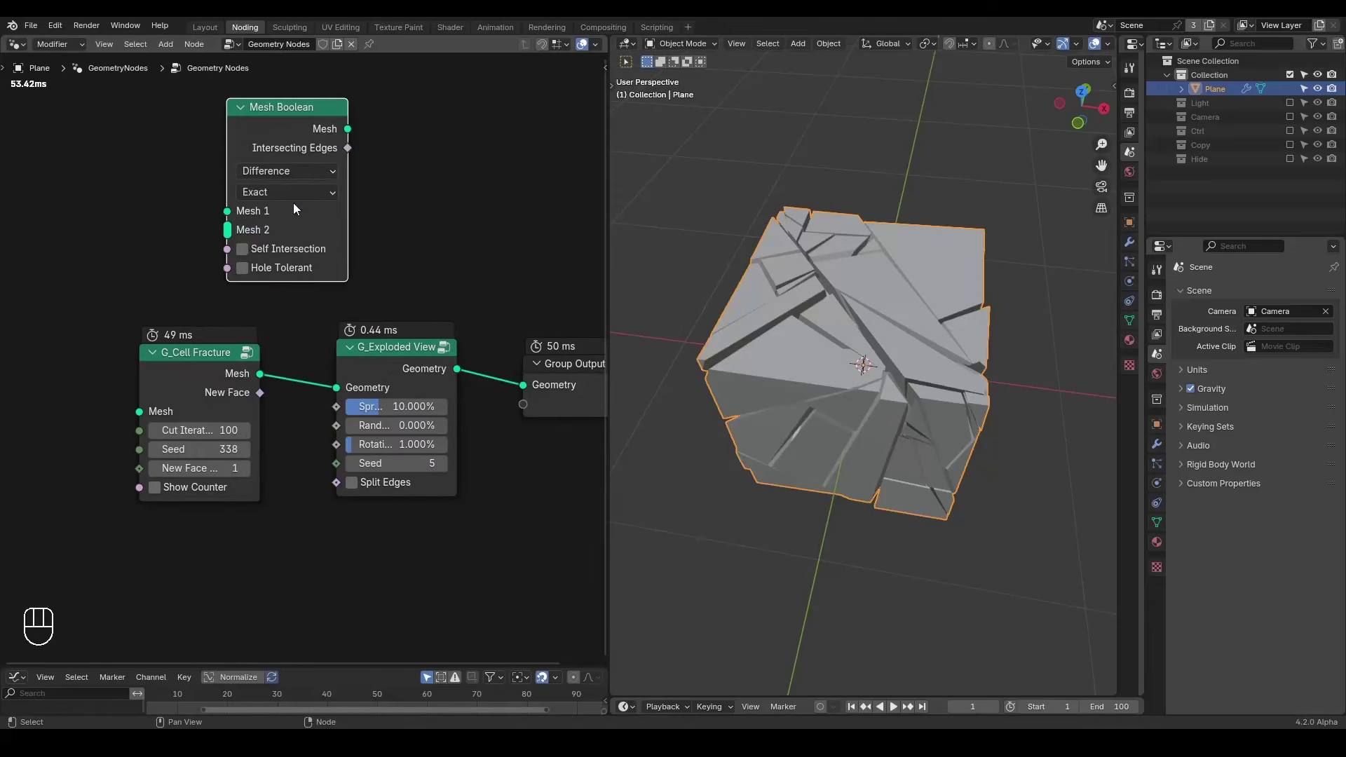
- Add a second plane object beneath the fractured cube for comparing solvers
middle_click(386, 225)
key("d")
left_click(214, 261)
key("d")
key("d")
key("shift+a")
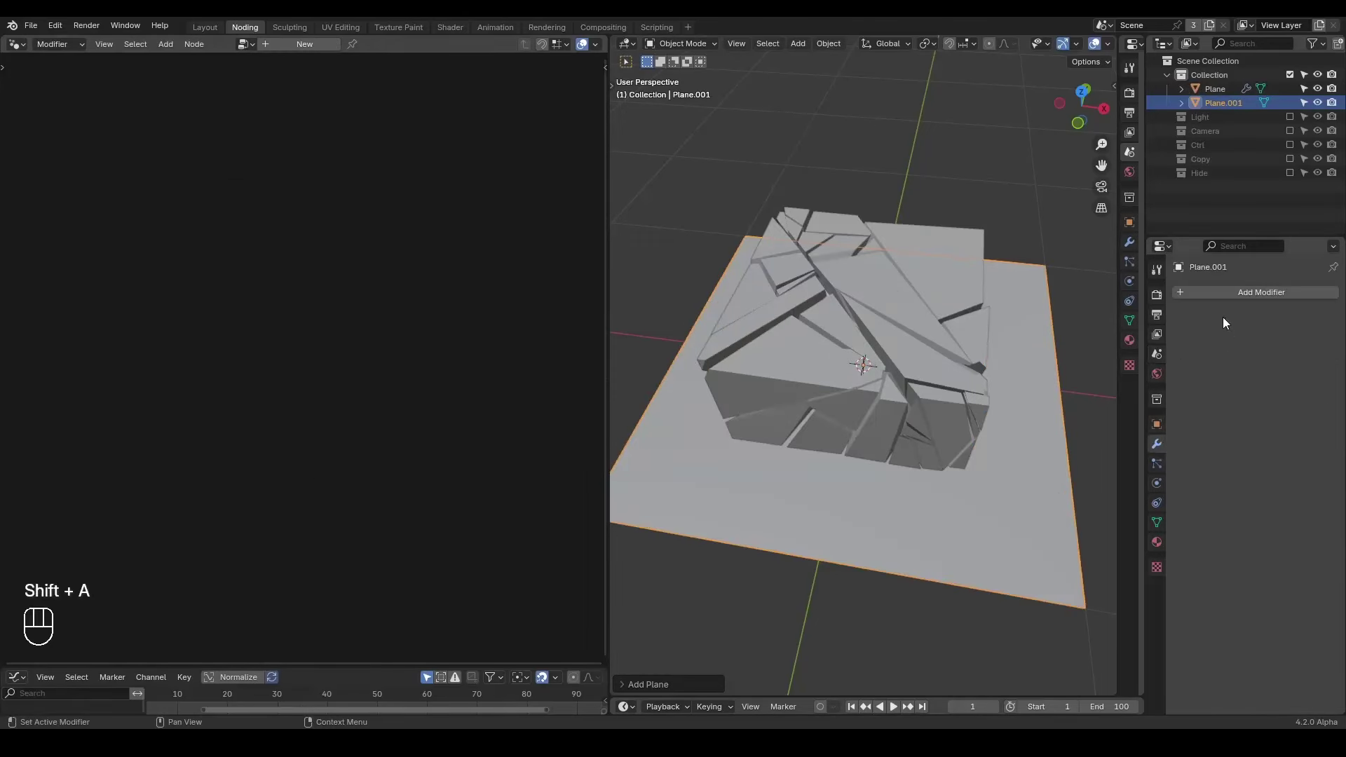
- Give Plane.001 a Boolean modifier to compare its solver options with the node
left_click_drag(1204, 303, 1204, 302)
key("o")
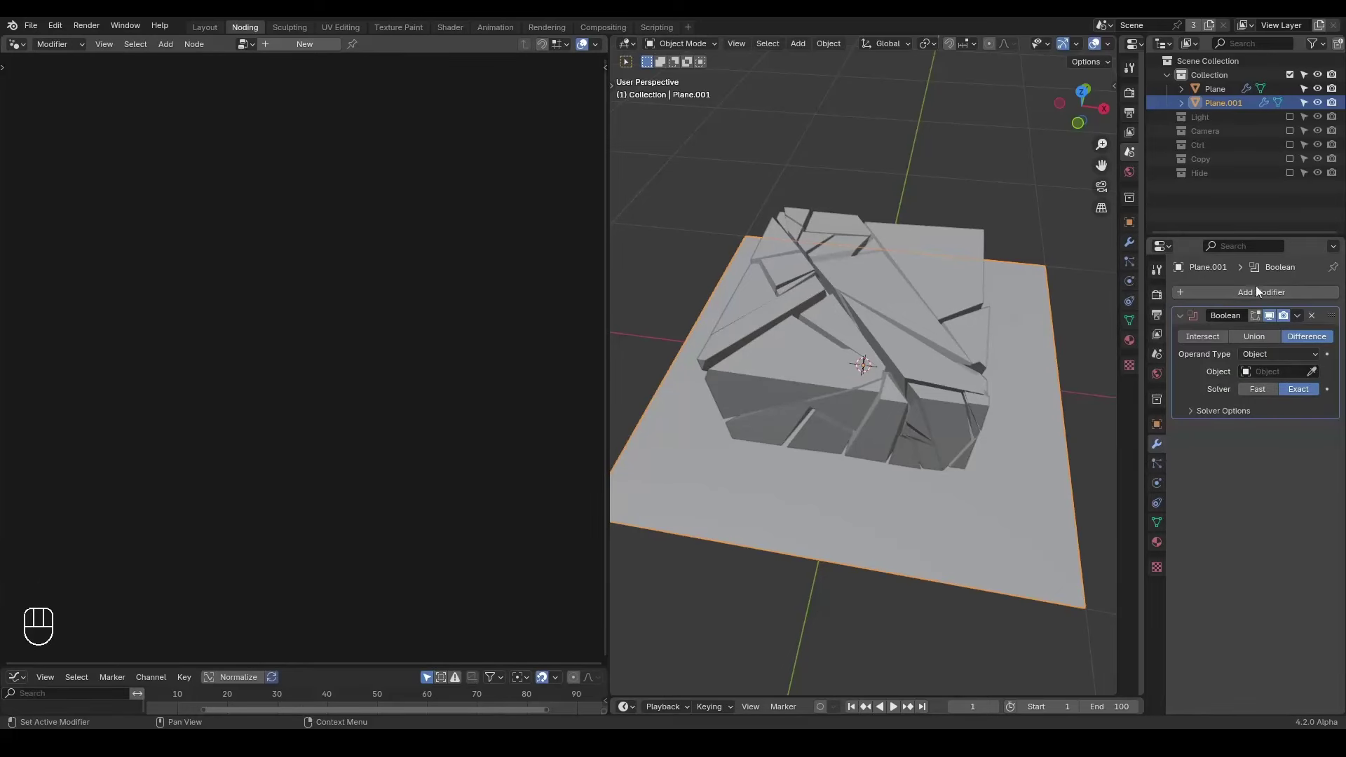
left_click(1219, 92)
left_click(329, 49)
left_click(380, 43)
left_click(710, 425)
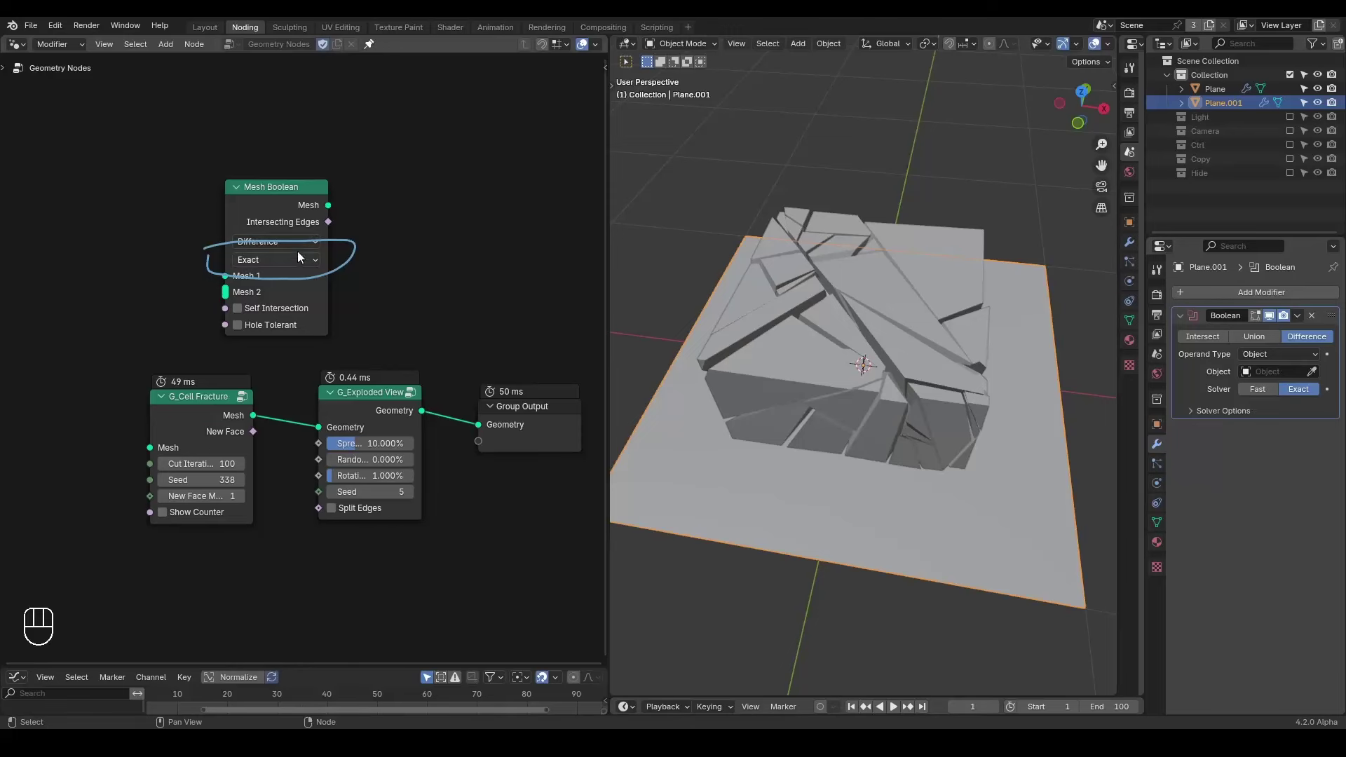
- Switch the Mesh Boolean node's solver to Float and the modifier's solver to Fast
left_click_drag(302, 265, 300, 311)
key("d")
left_click(389, 223)
key("d")
key("d")
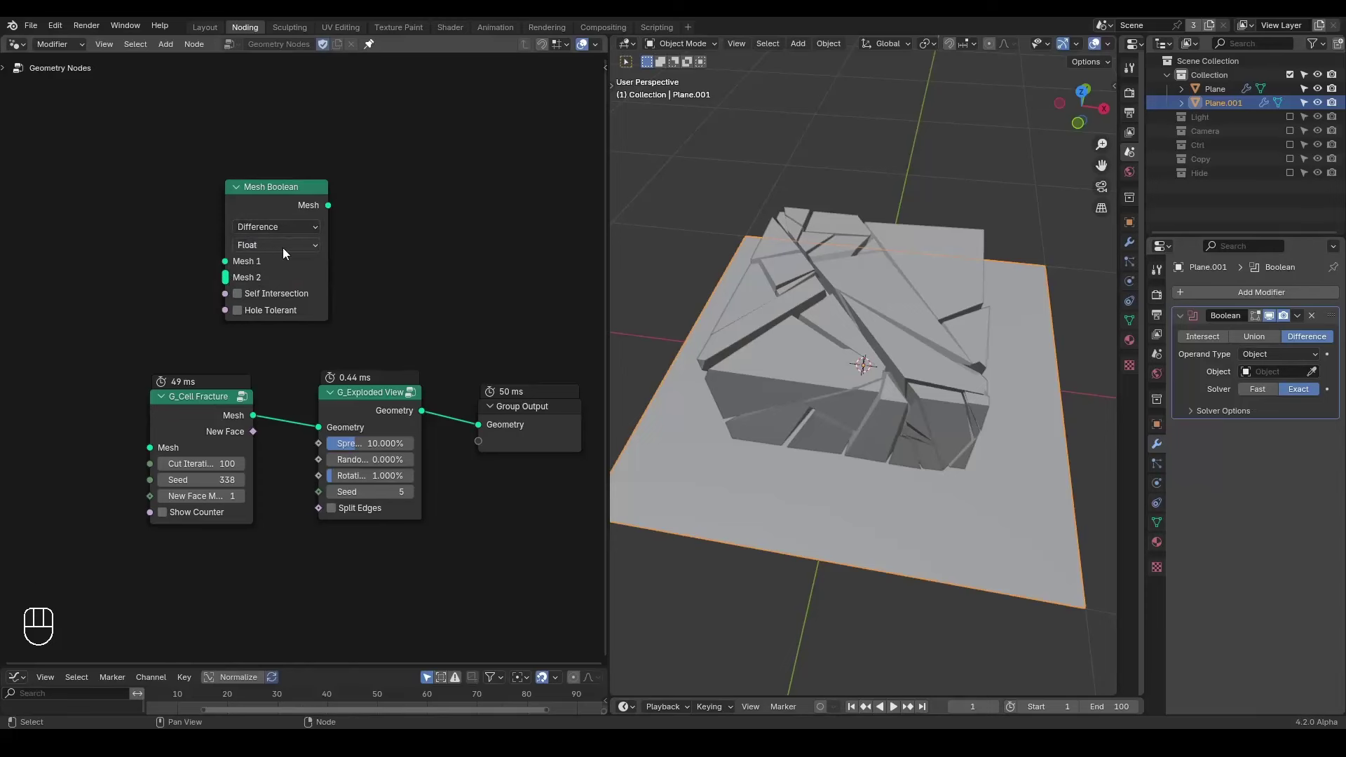
left_click(1269, 396)
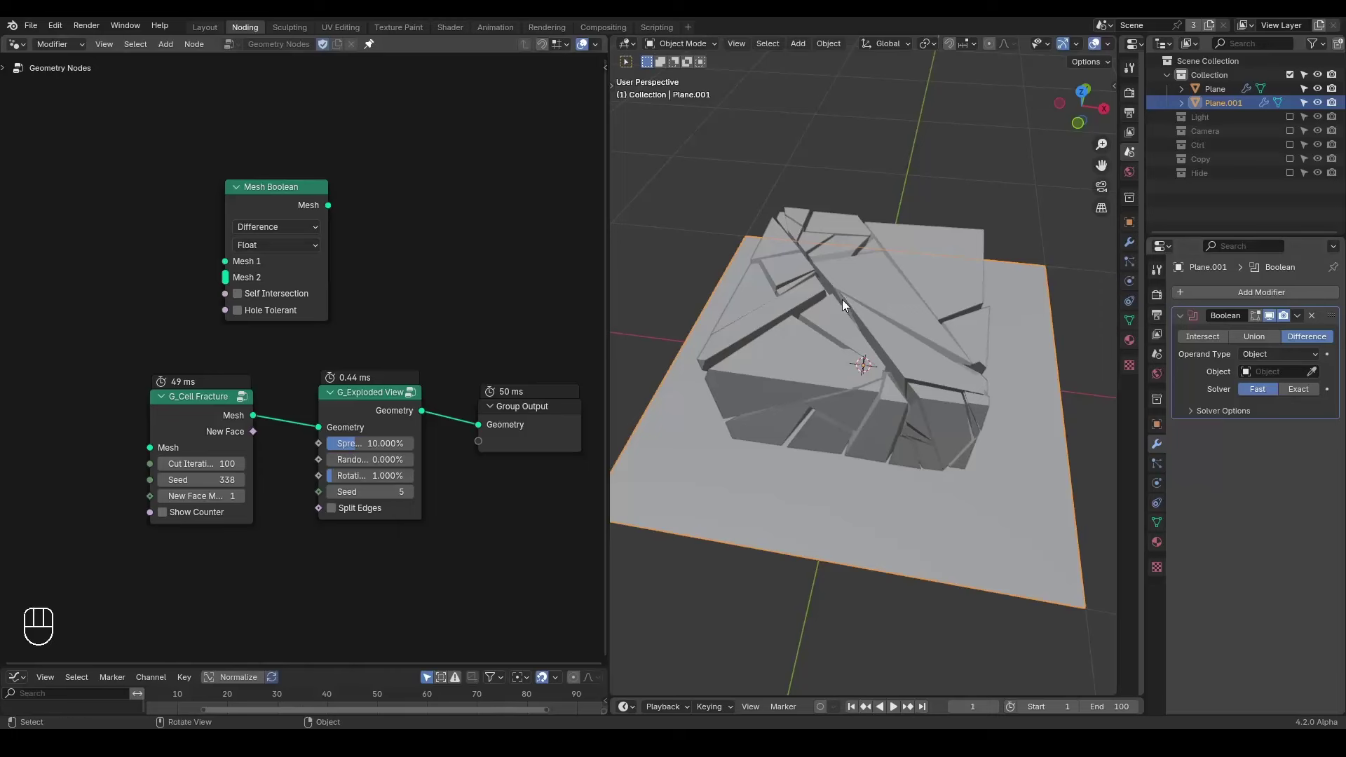
- Delete the temporary Plane.001, leaving only the fractured cube
key("x")
left_click(232, 205)
left_click_drag(240, 284, 302, 268)
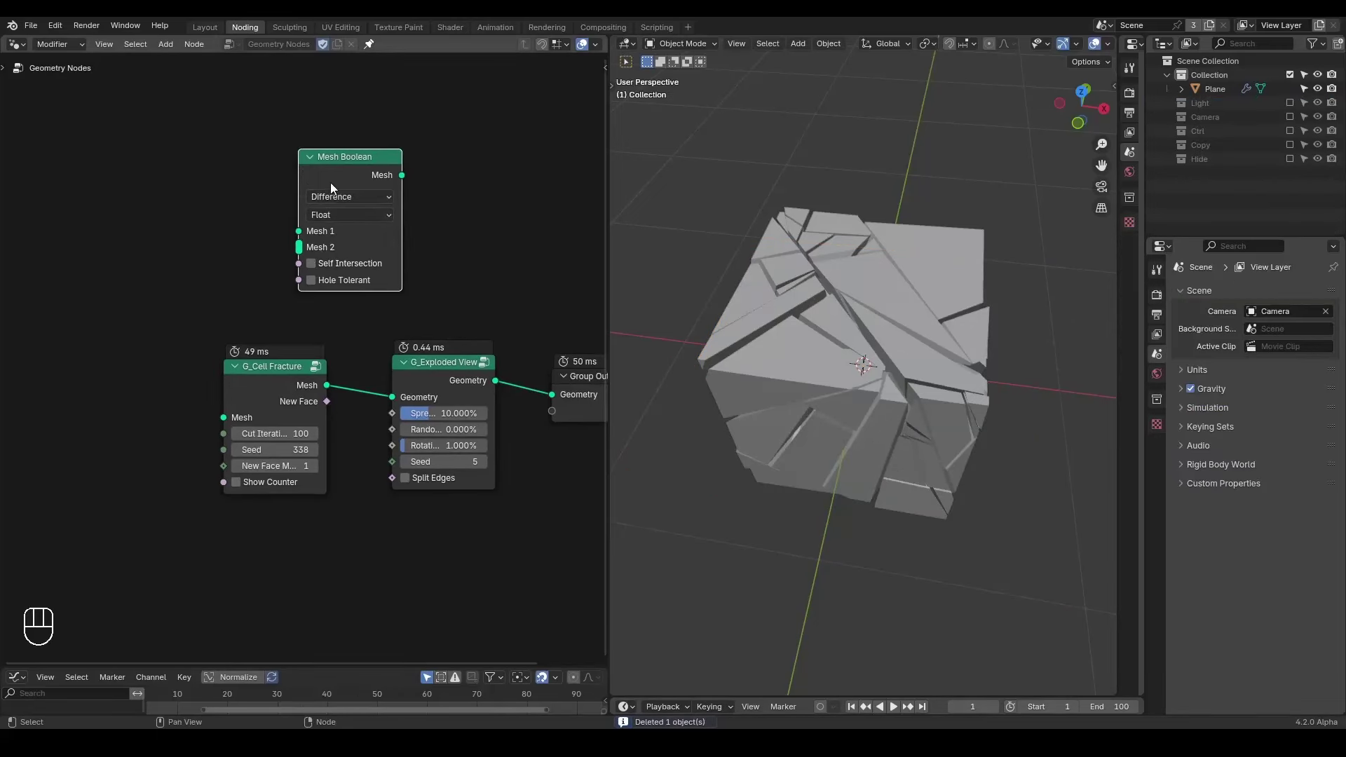
- Feed a UV Sphere node into G_Cell Fracture to fracture a sphere
left_click(278, 380)
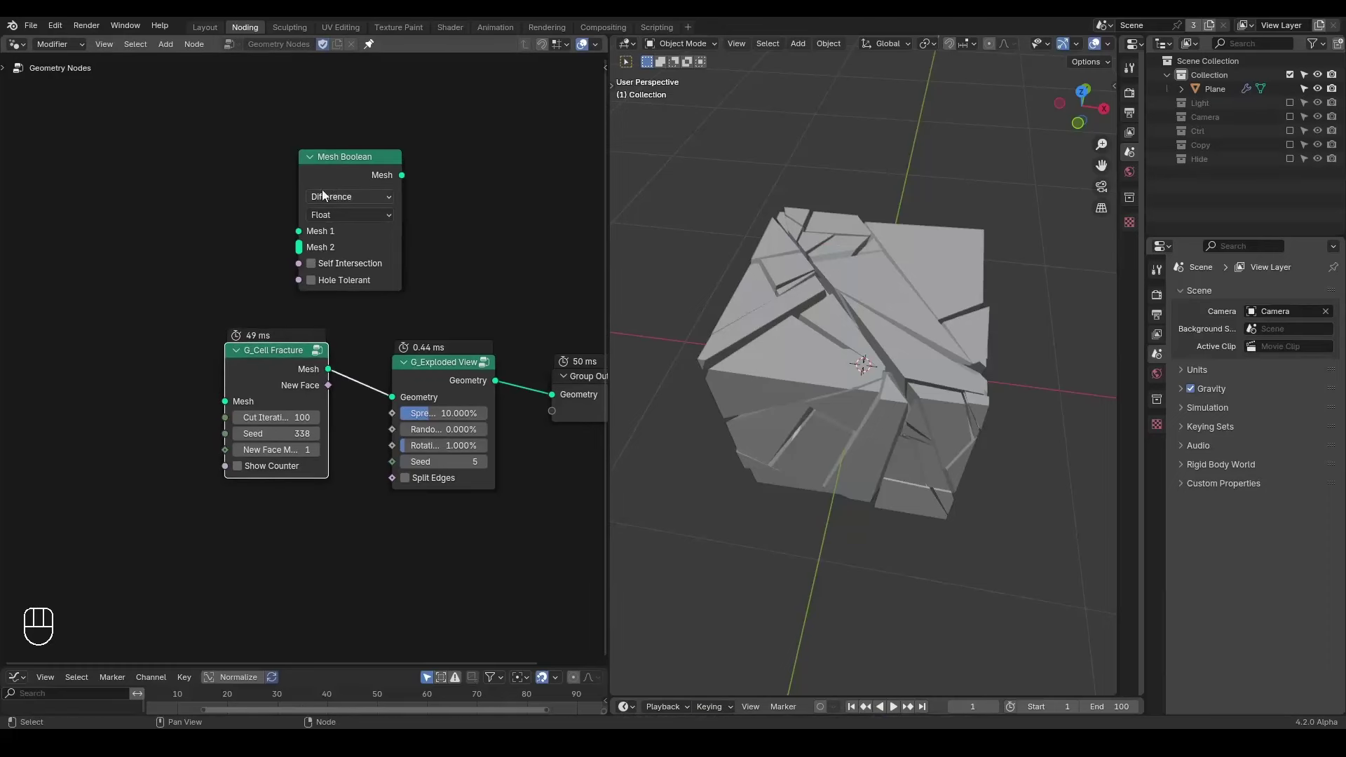
left_click(324, 178)
key("x")
middle_click(300, 252)
left_click_drag(844, 357, 843, 312)
key("ctrl+a")
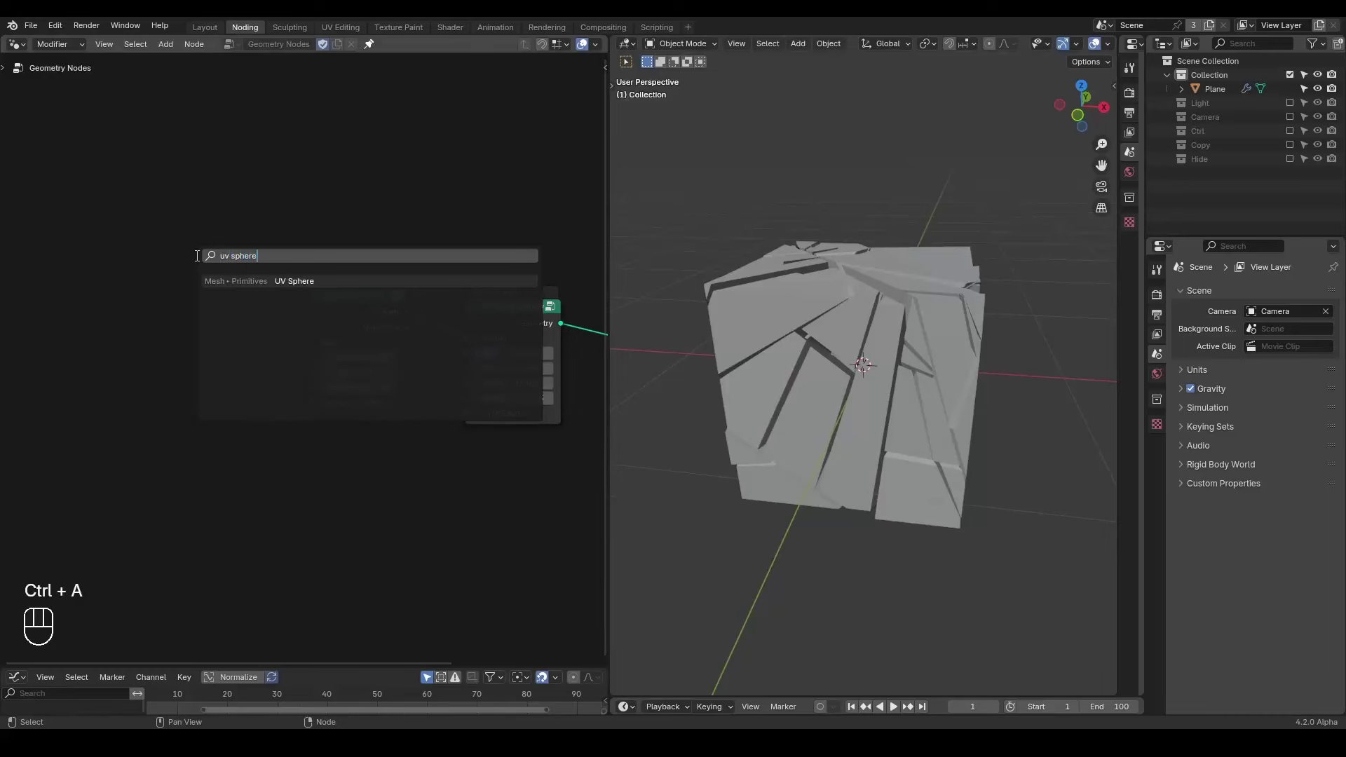
left_click_drag(246, 269, 454, 314)
left_click_drag(942, 307, 800, 331)
- Swap in Cone then Cylinder mesh nodes as the fracture source, then bring in a Cube node
key("ctrl+a")
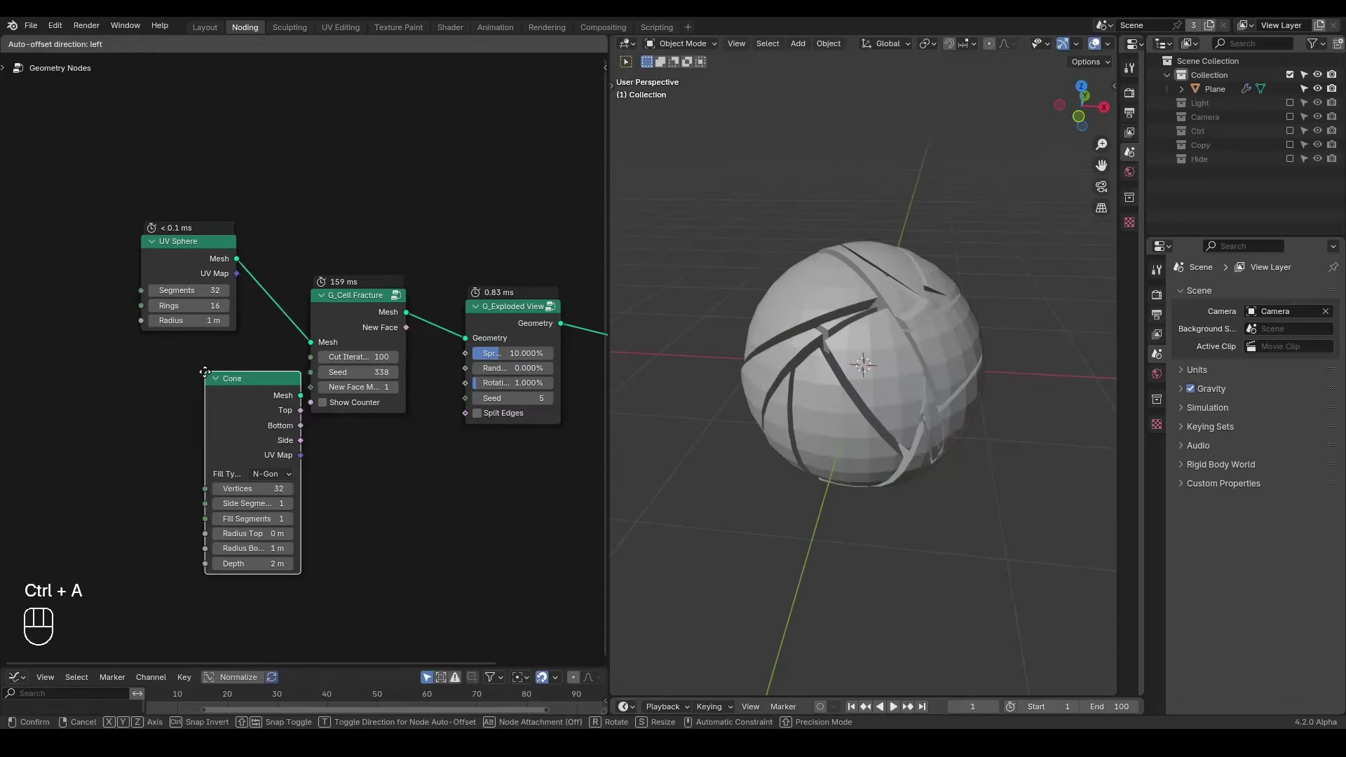
left_click_drag(236, 380, 330, 343)
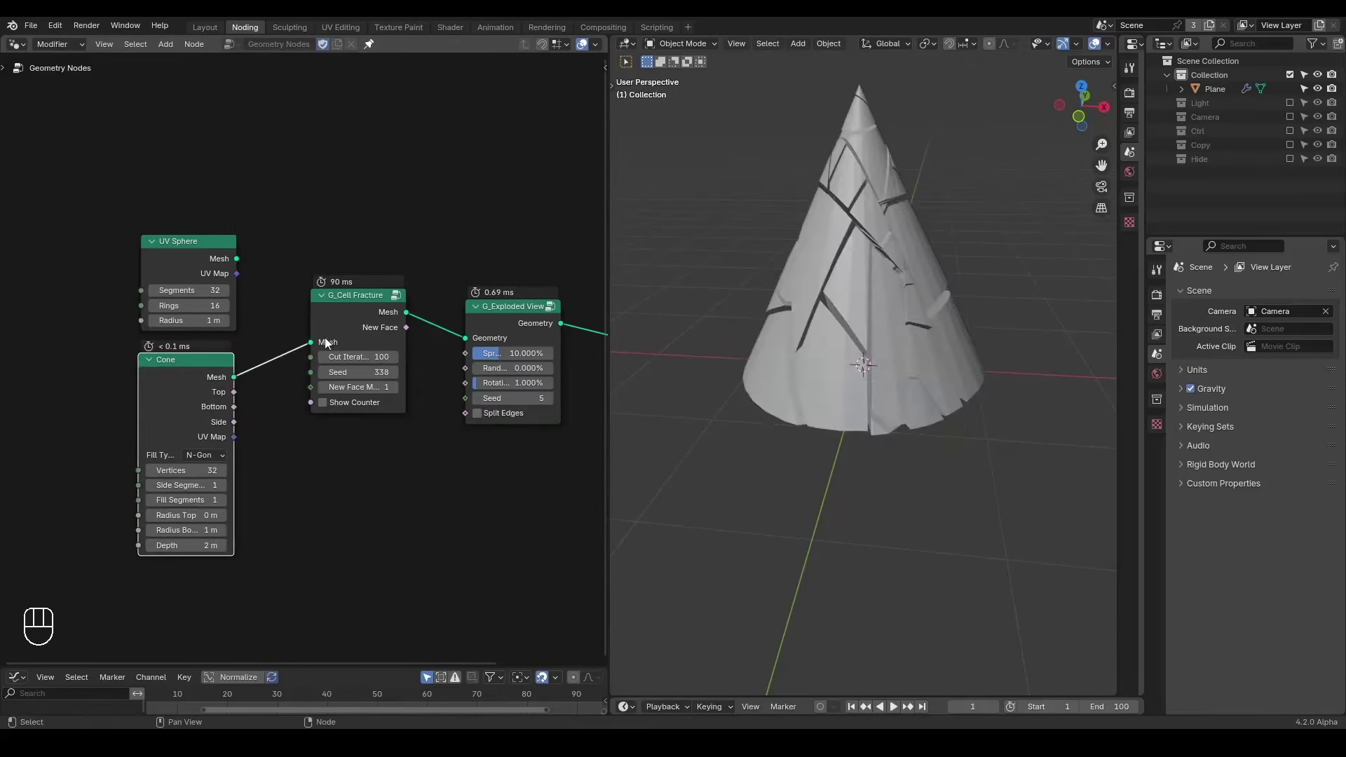
middle_click(904, 316)
key("ctrl+a")
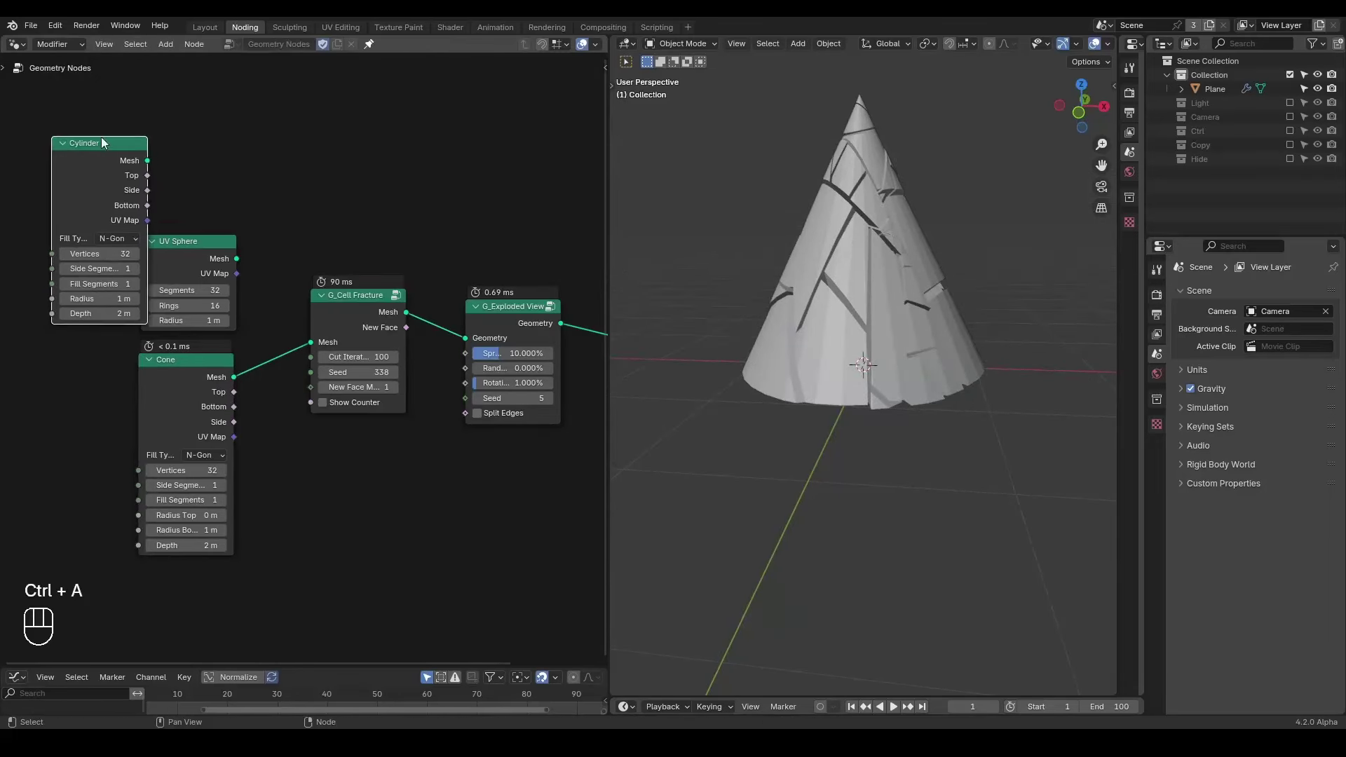
left_click_drag(151, 162, 312, 346)
middle_click(292, 272)
key("ctrl+a")
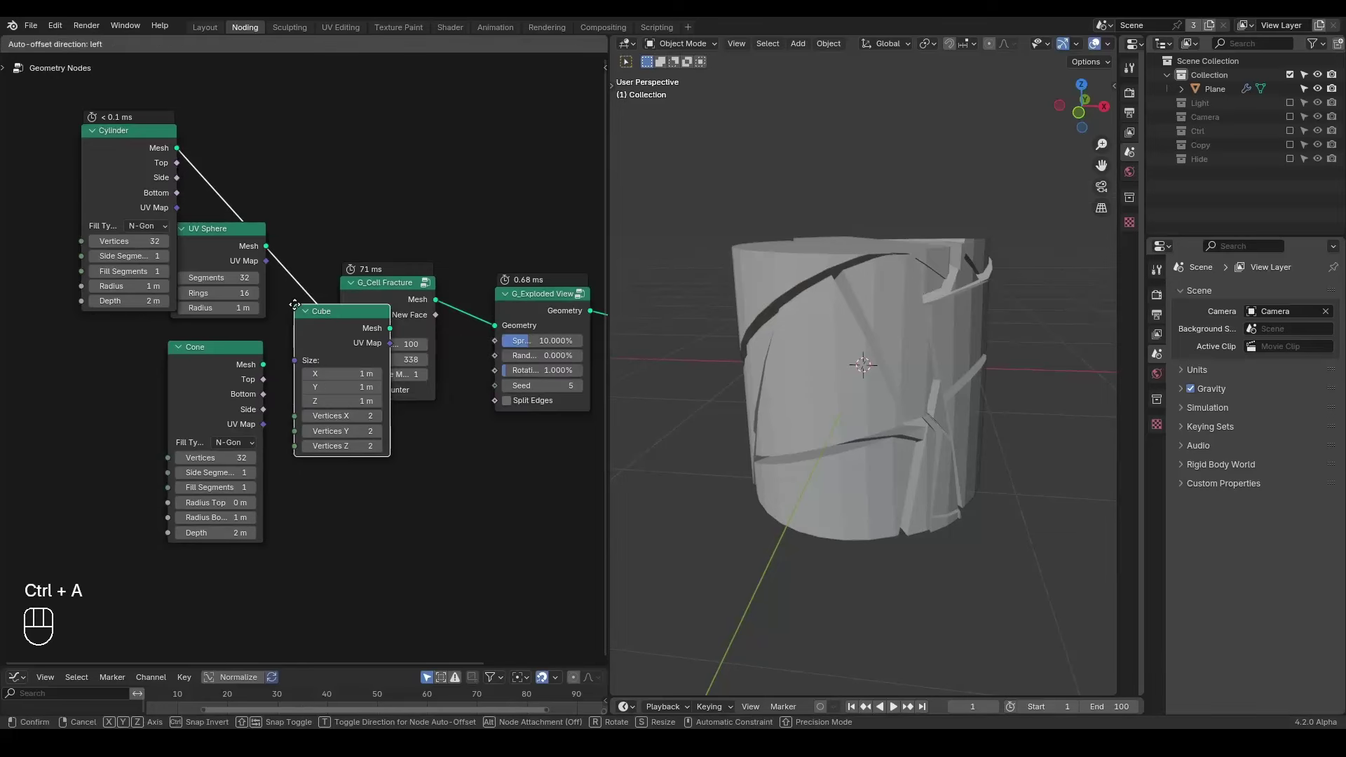
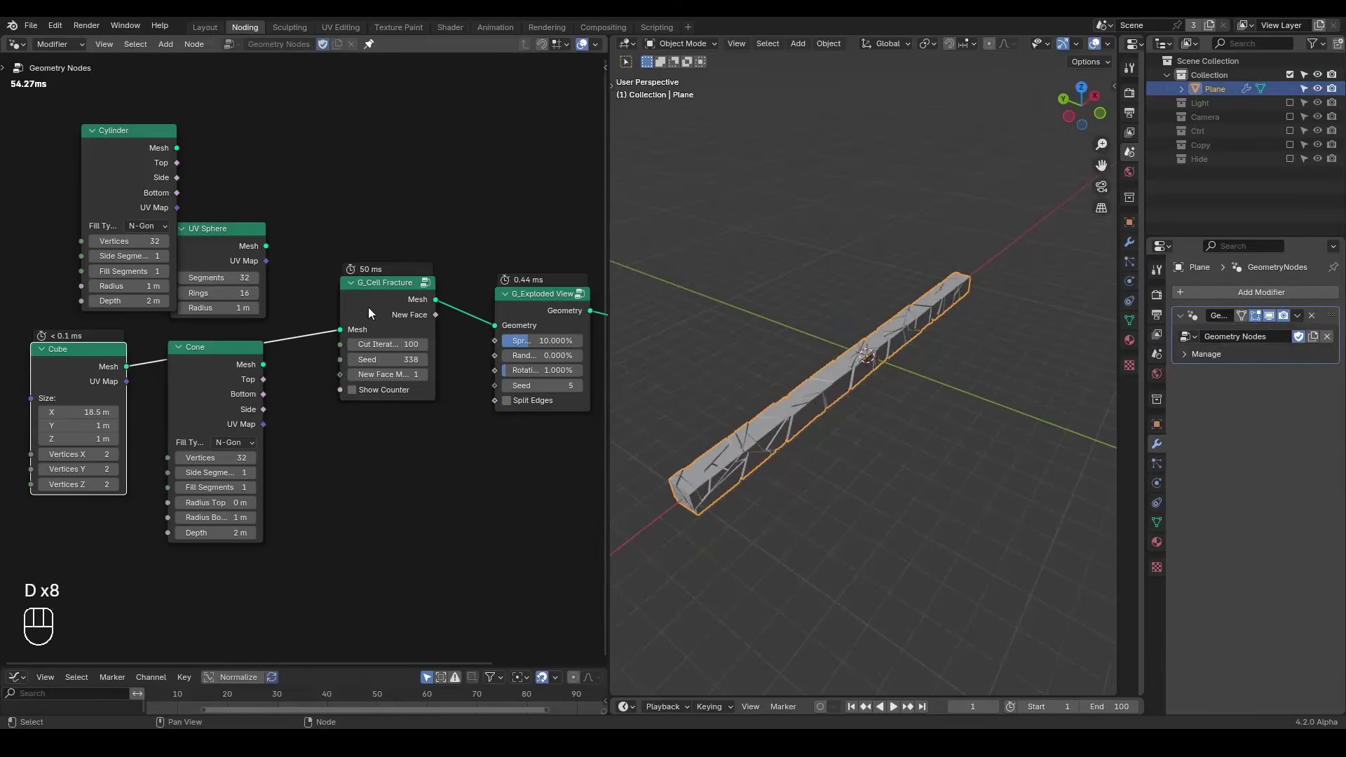
- Orbit around the 18.5 m fractured bar and view it end-on
left_click(390, 311)
left_click_drag(211, 370, 206, 419)
left_click_drag(338, 330, 390, 317)
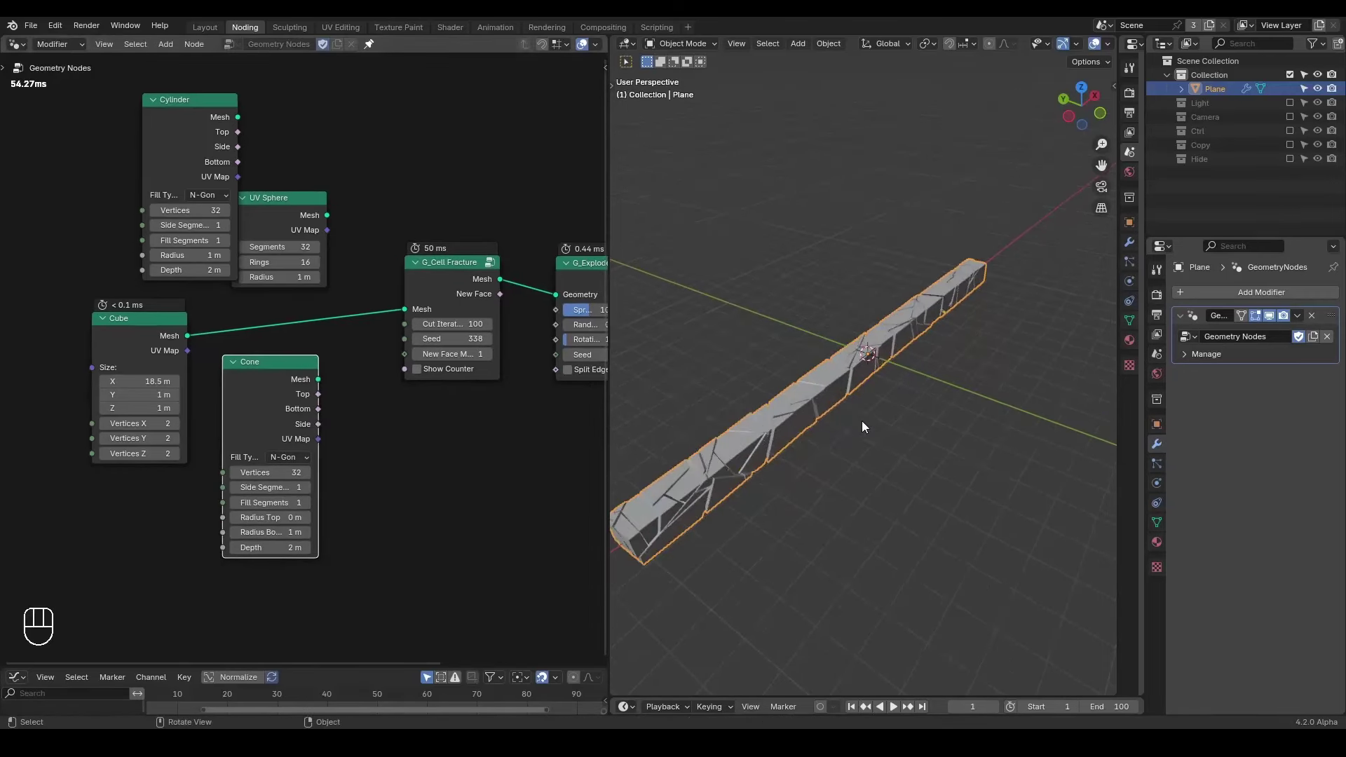
left_click_drag(851, 438, 829, 392)
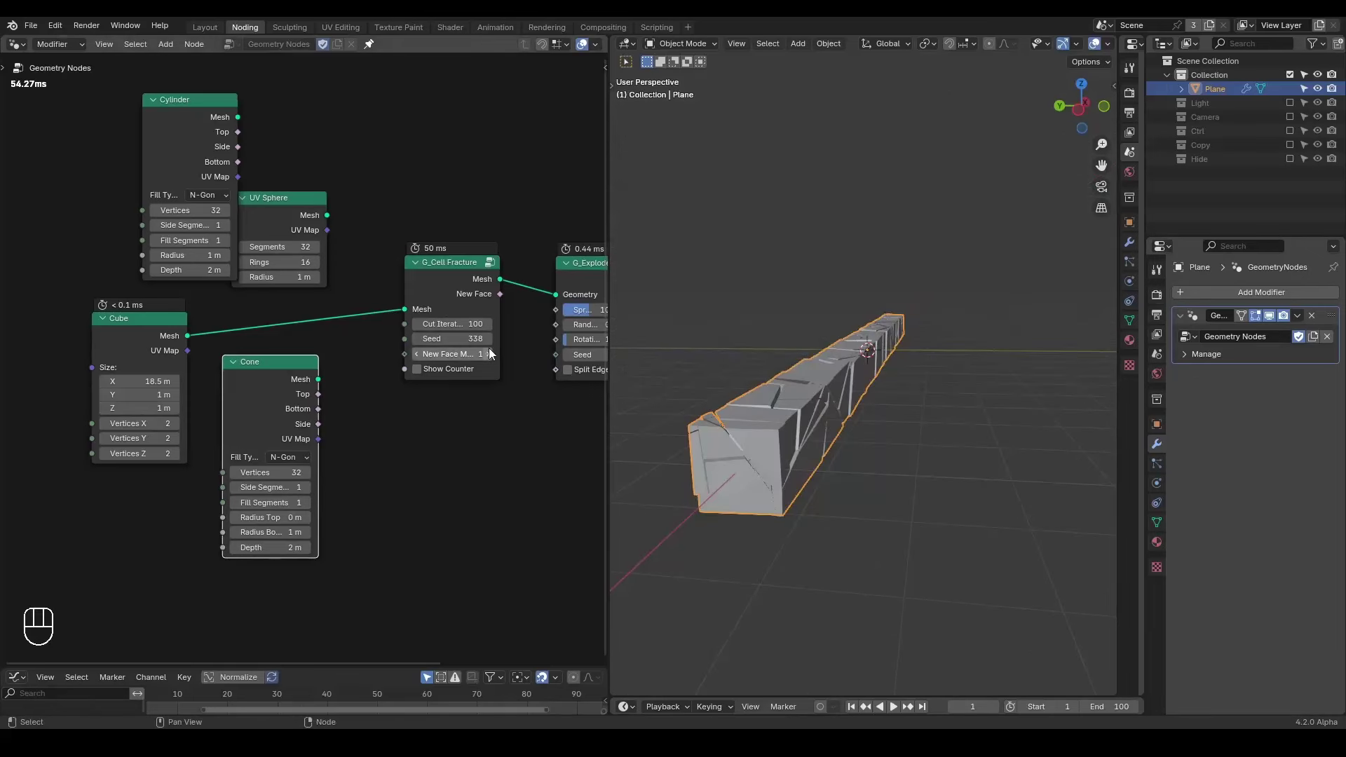
- Change the G_Cell Fracture seed to 346 for a different break pattern
left_click(495, 346)
double_click(495, 346)
left_click(495, 347)
left_click(494, 346)
left_click_drag(887, 376, 853, 389)
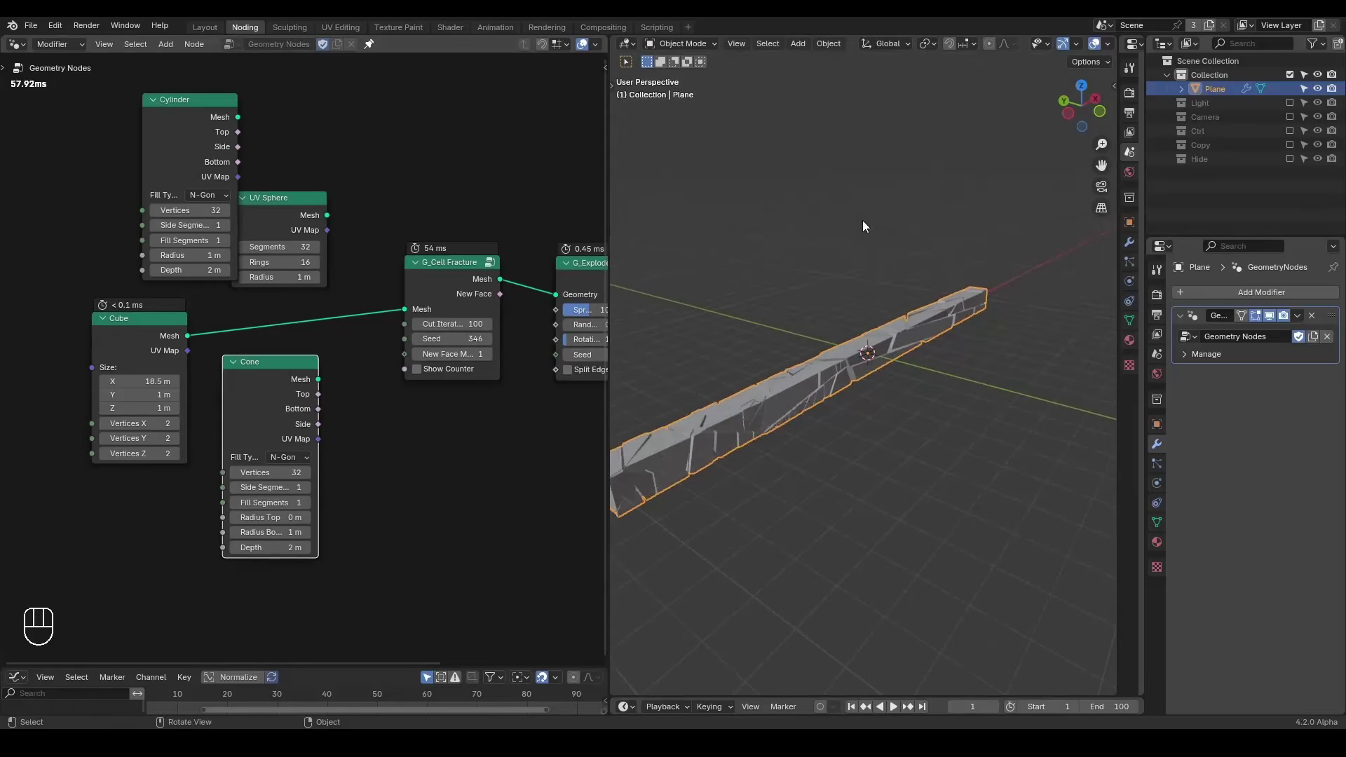
- Add a Suzanne monkey mesh to the scene and orbit around it
key("shift+a")
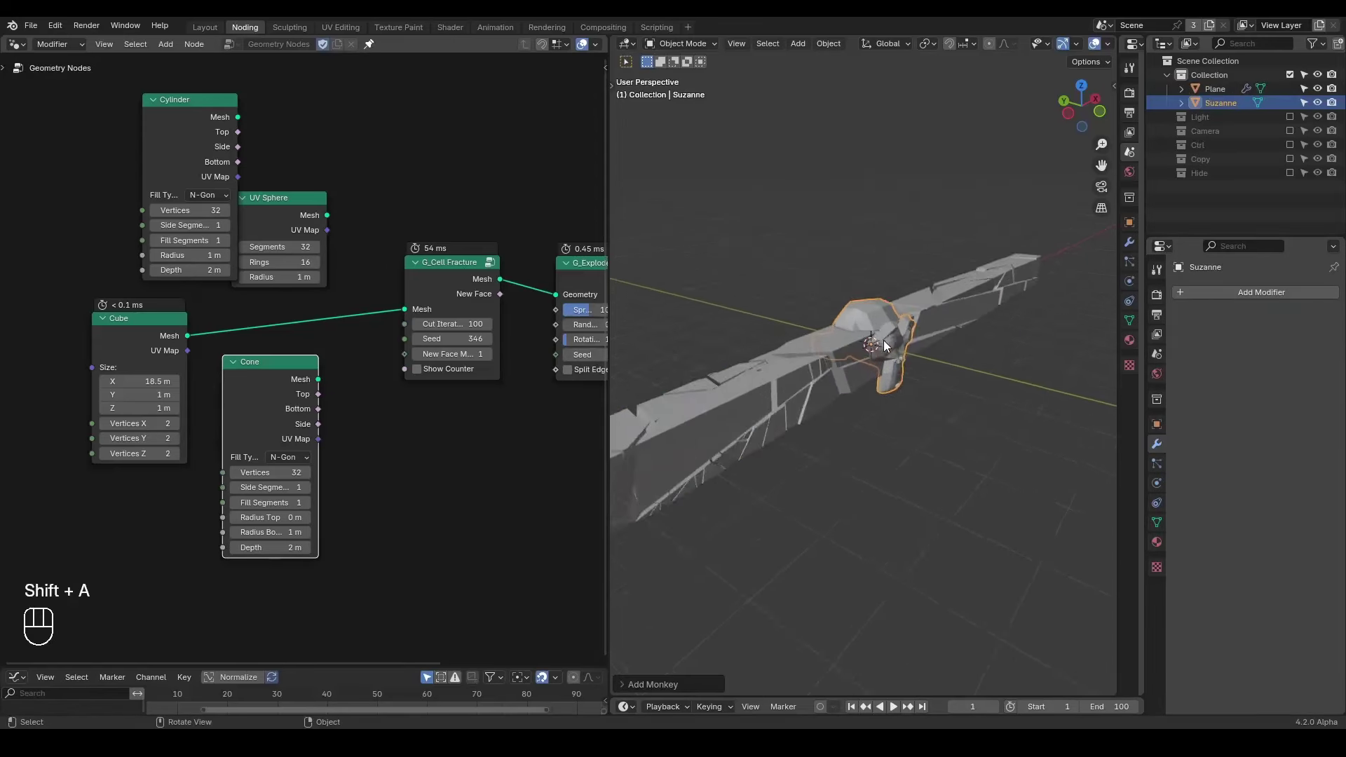
left_click(1317, 96)
middle_click(888, 318)
left_click_drag(871, 348, 829, 342)
middle_click(831, 341)
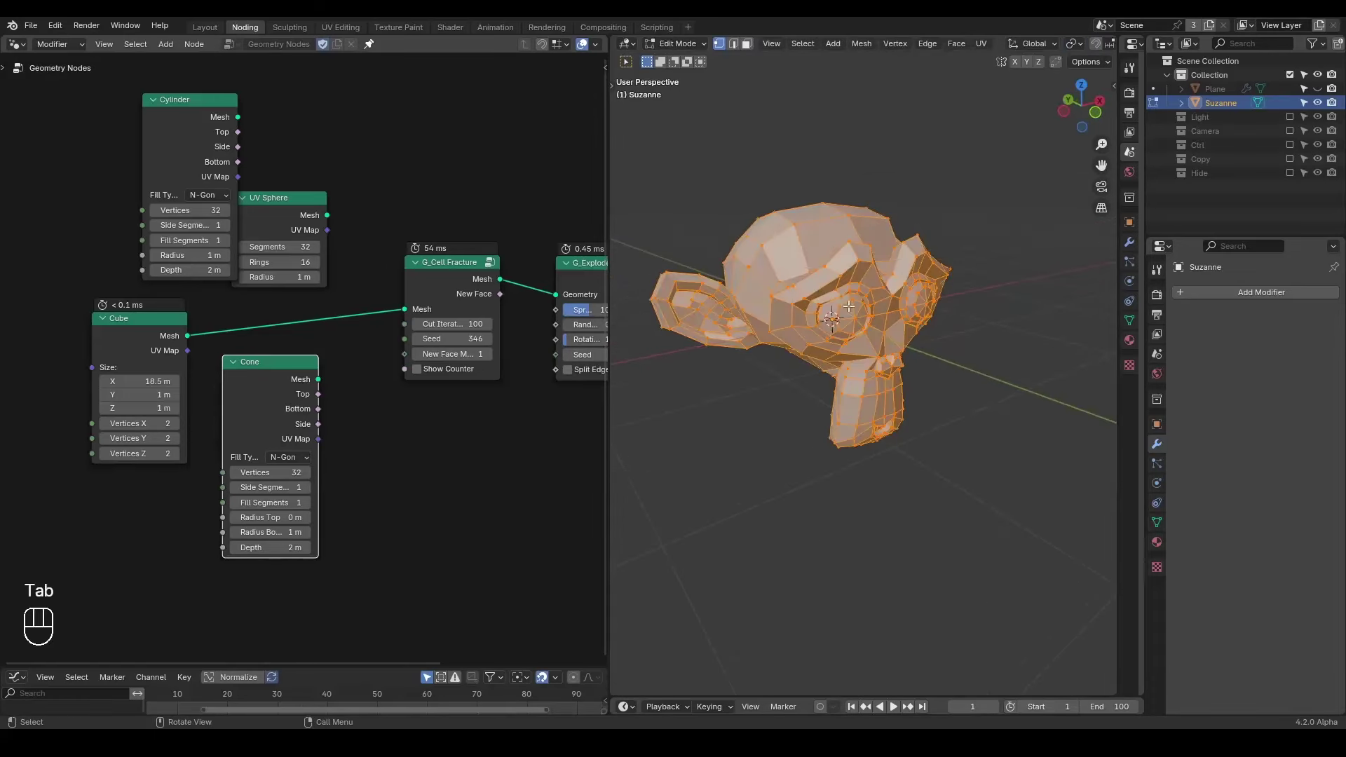
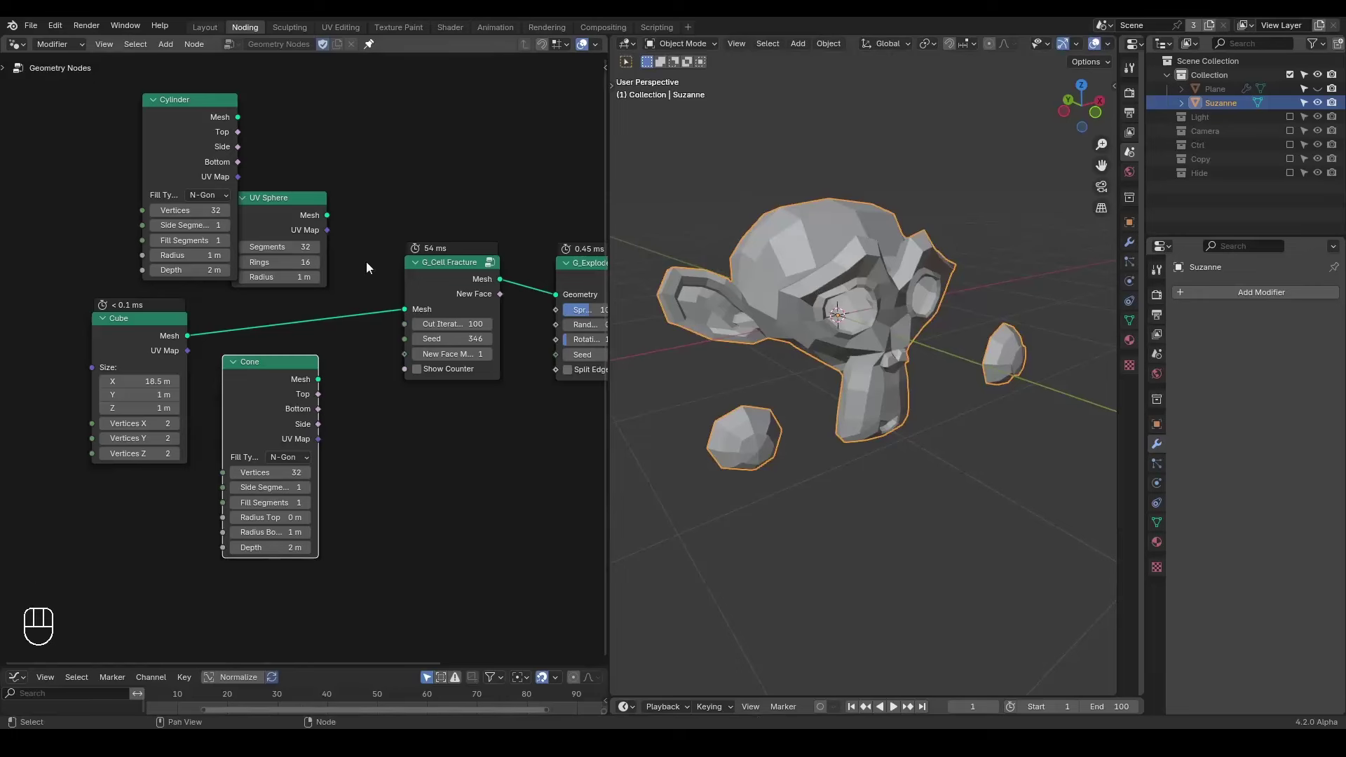
- Feed Suzanne via an Object Info node into G_Cell Fracture and move the original into the Hide collection
left_click(1179, 112)
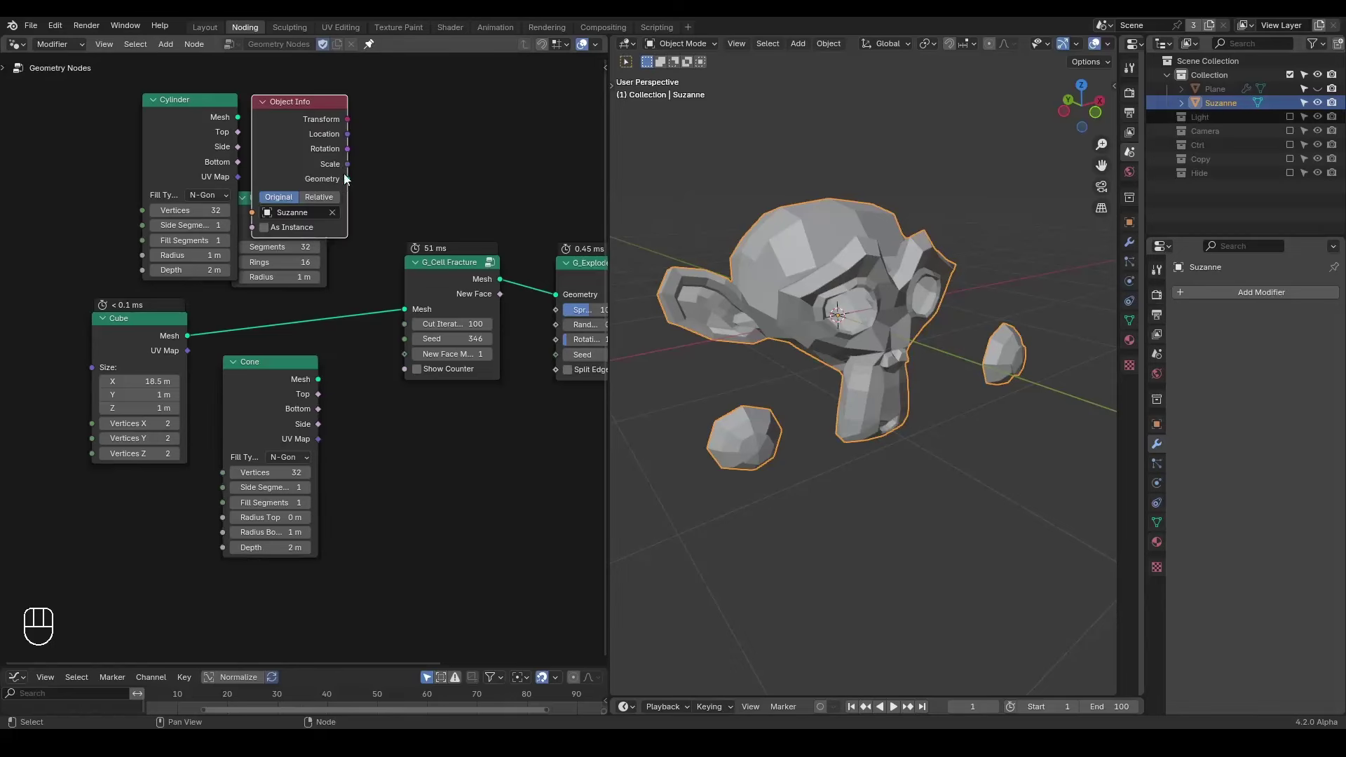
left_click_drag(354, 188, 410, 317)
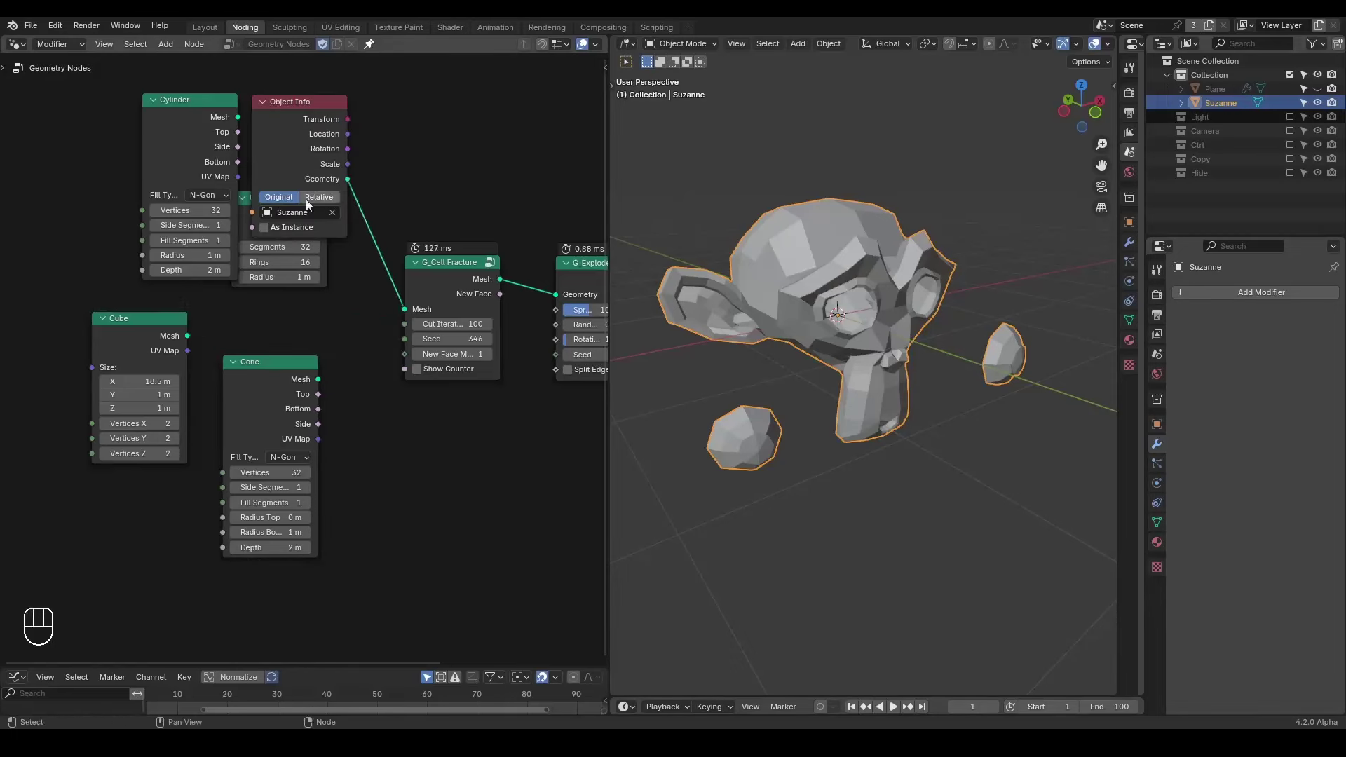
left_click_drag(1228, 127, 1228, 181)
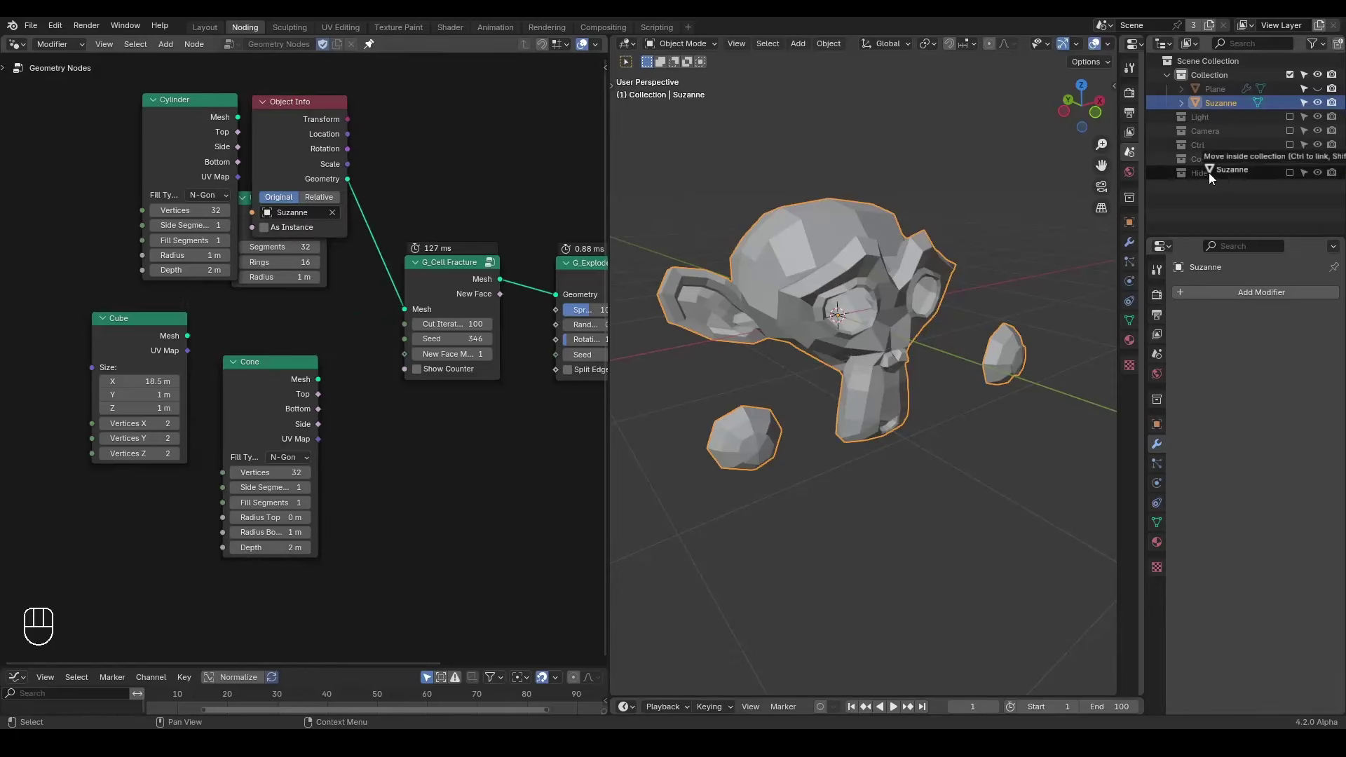
left_click(1324, 94)
left_click(1223, 94)
left_click_drag(971, 389, 907, 396)
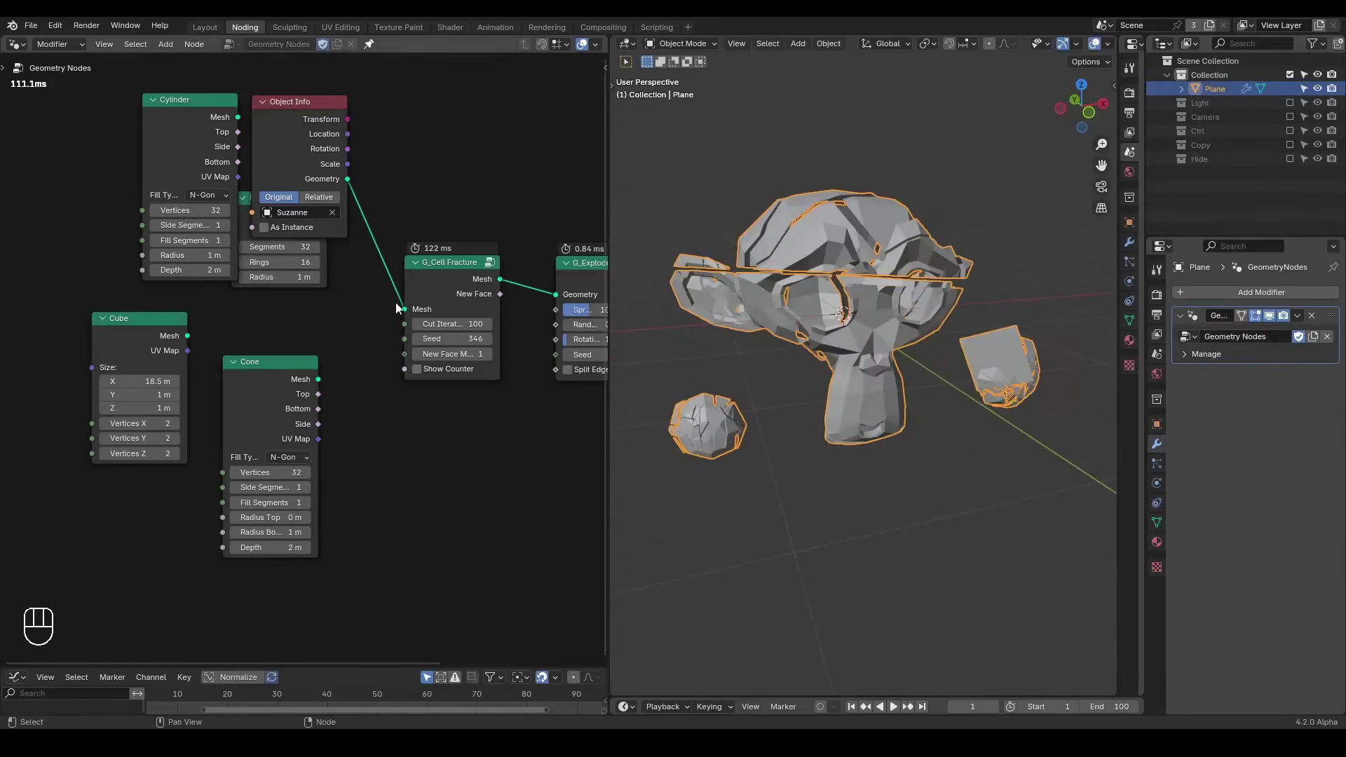
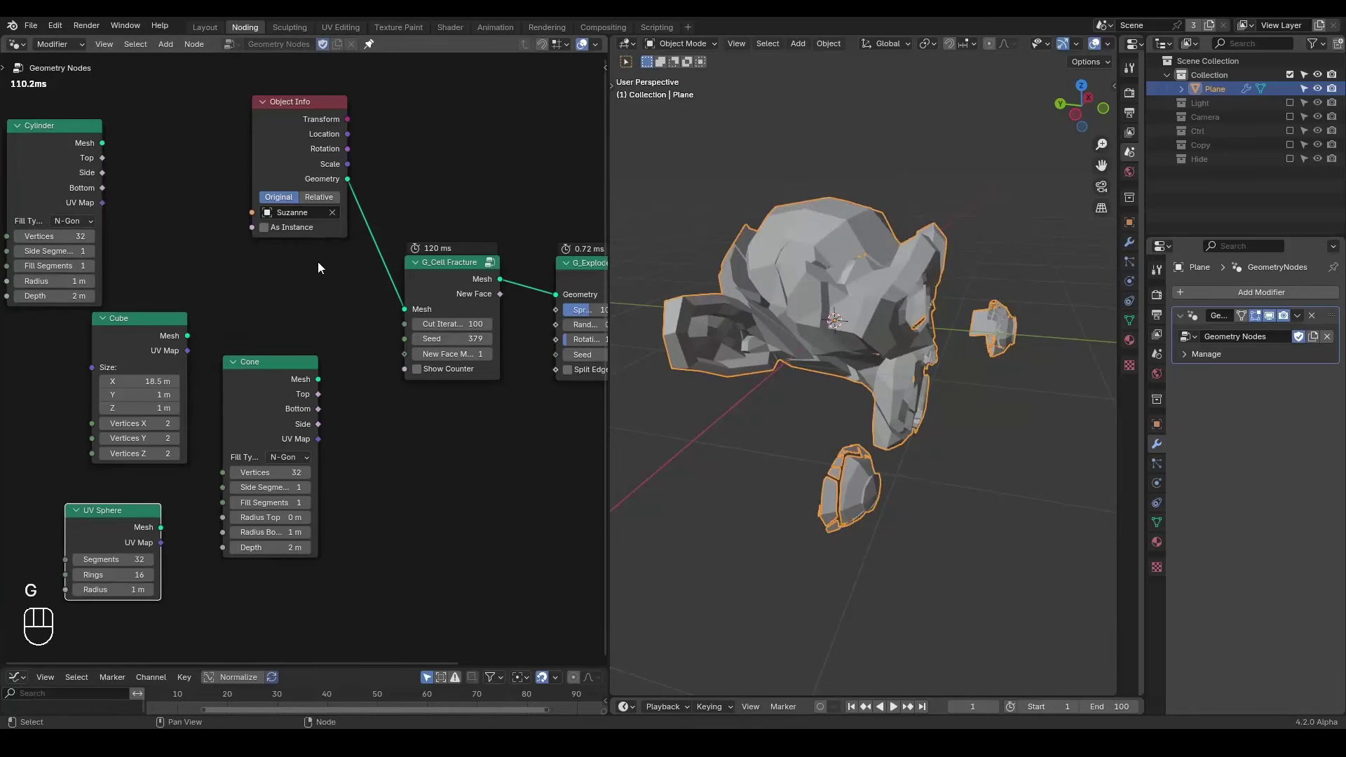
- Insert a G_Solidify group before the fracture on the monkey, then remove it again
key("ctrl+a")
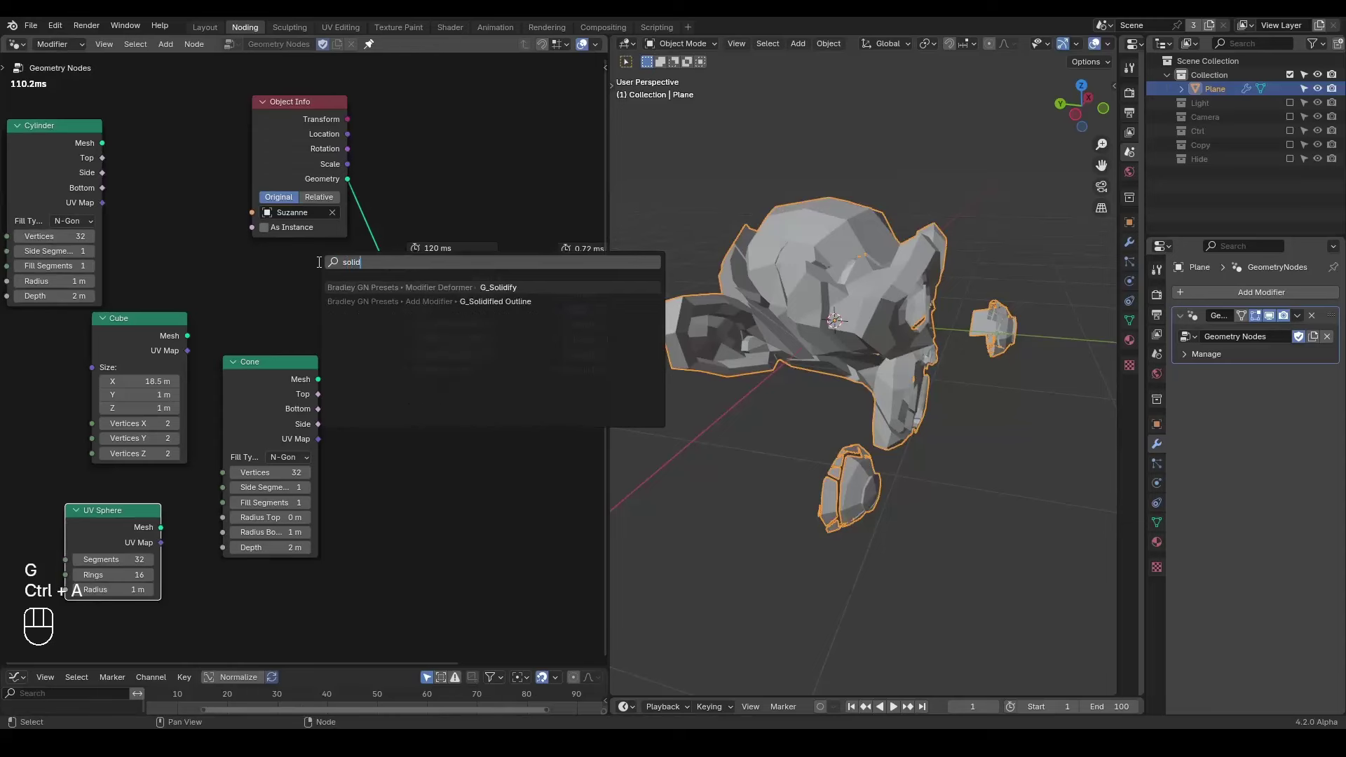
left_click_drag(286, 234, 295, 193)
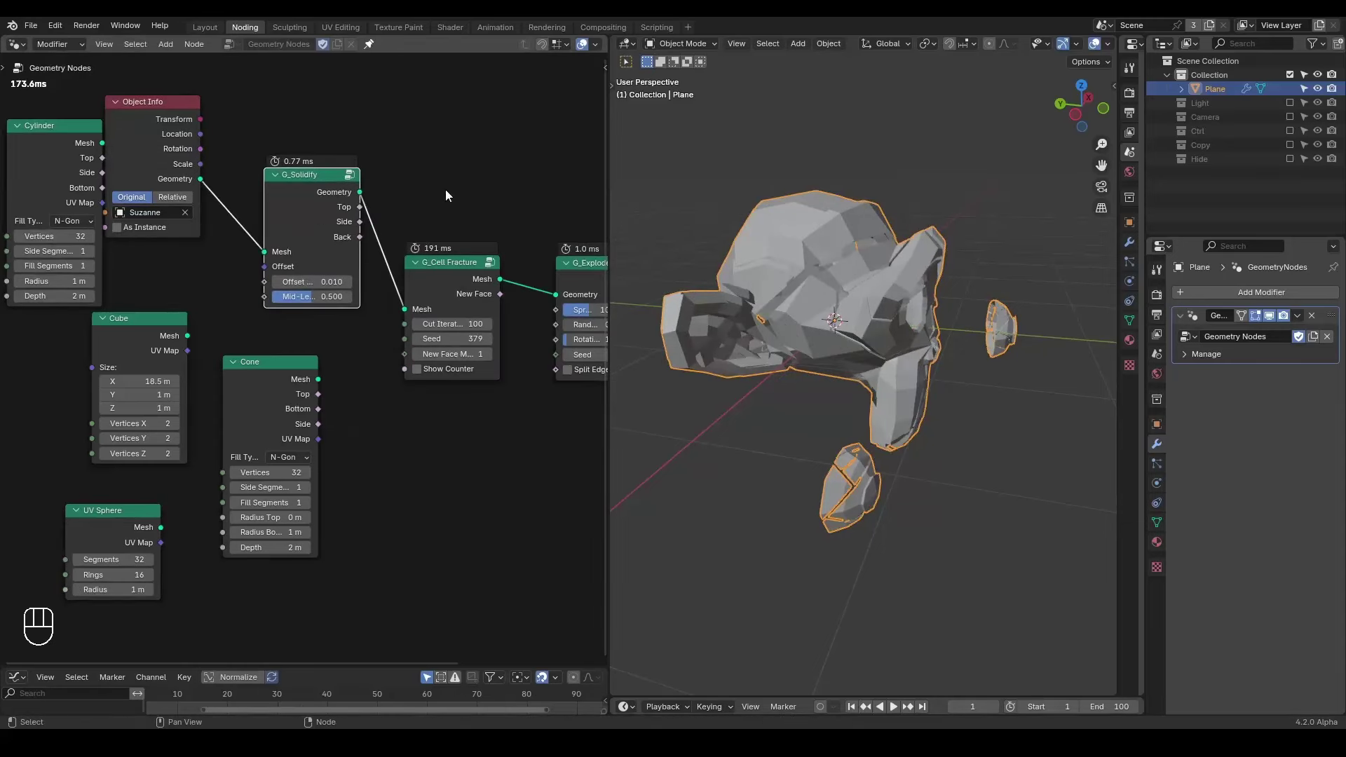
left_click_drag(887, 320, 896, 319)
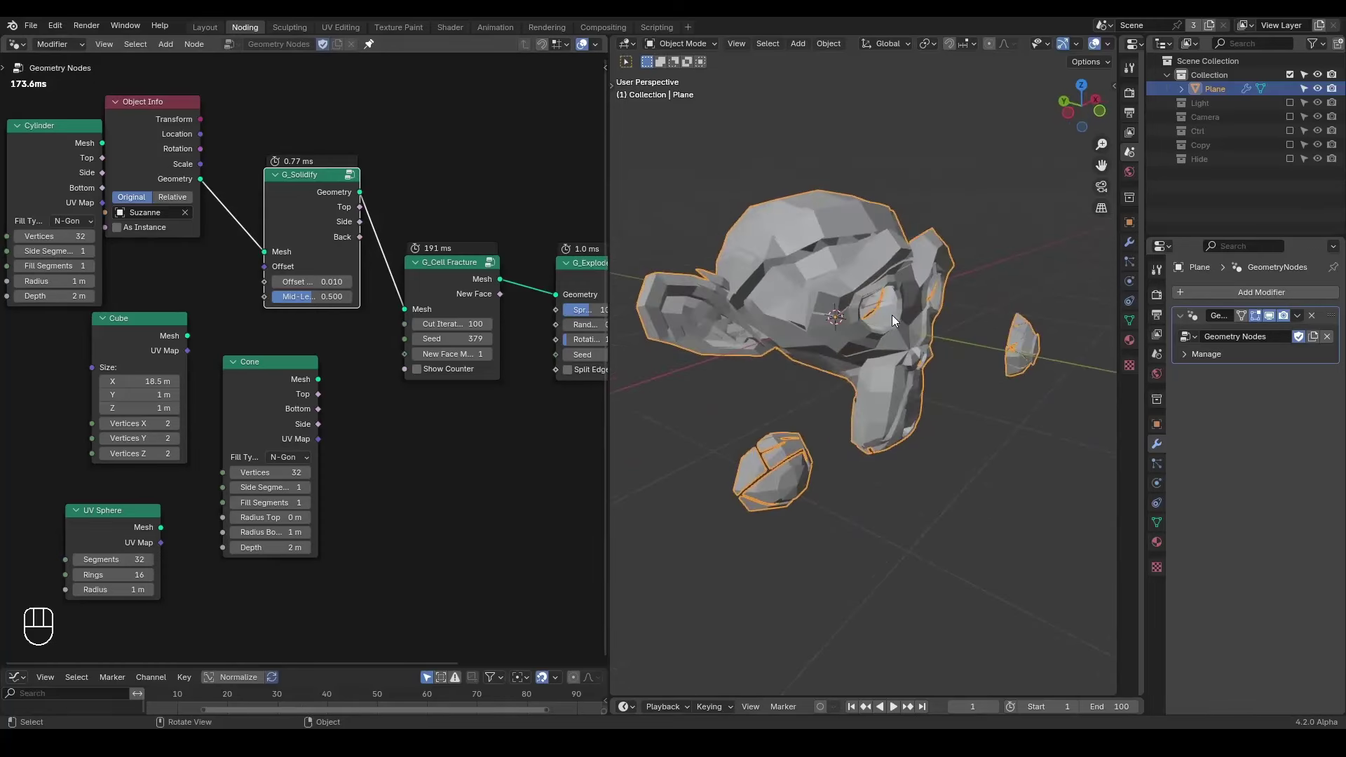
left_click(318, 206)
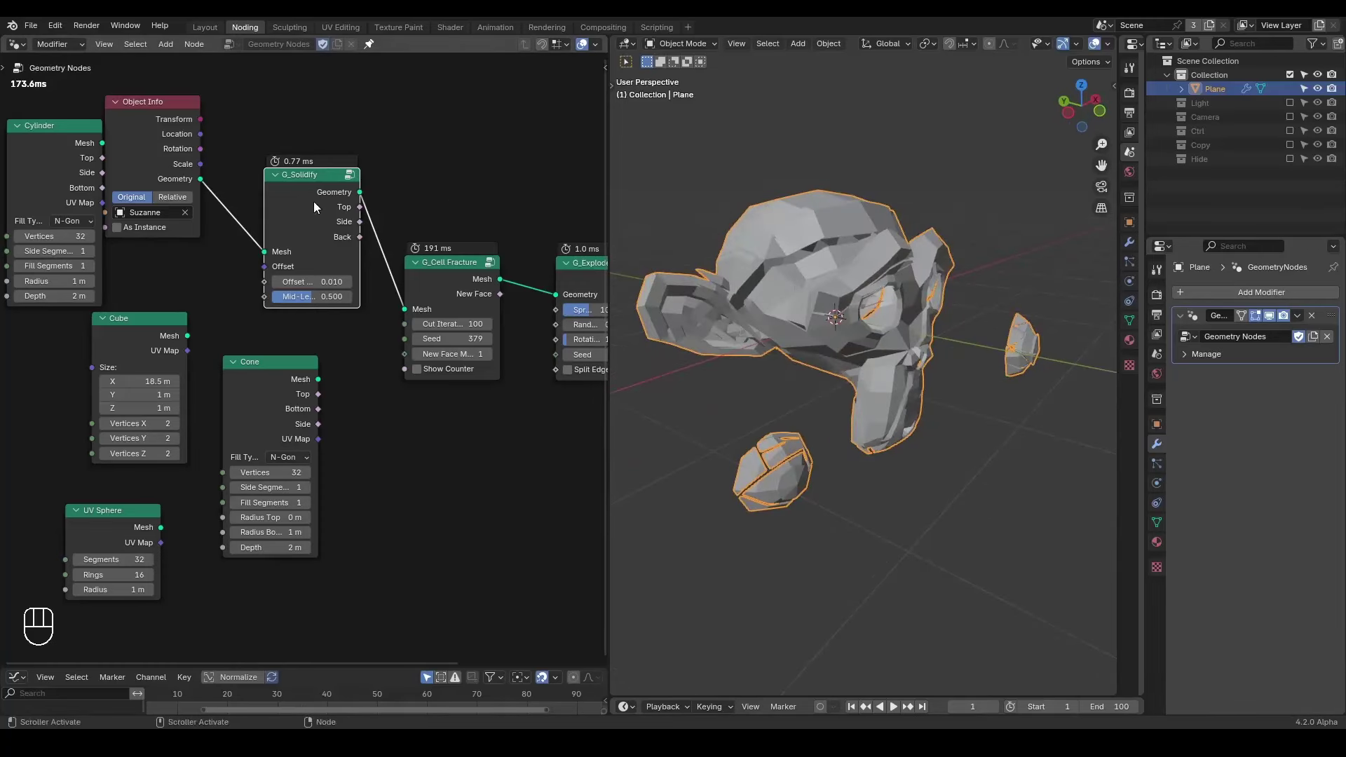
key("ctrl+x")
- Give the plane a new empty Geometry Nodes.001 tree
left_click_drag(153, 160, 276, 224)
left_click_drag(374, 232, 347, 238)
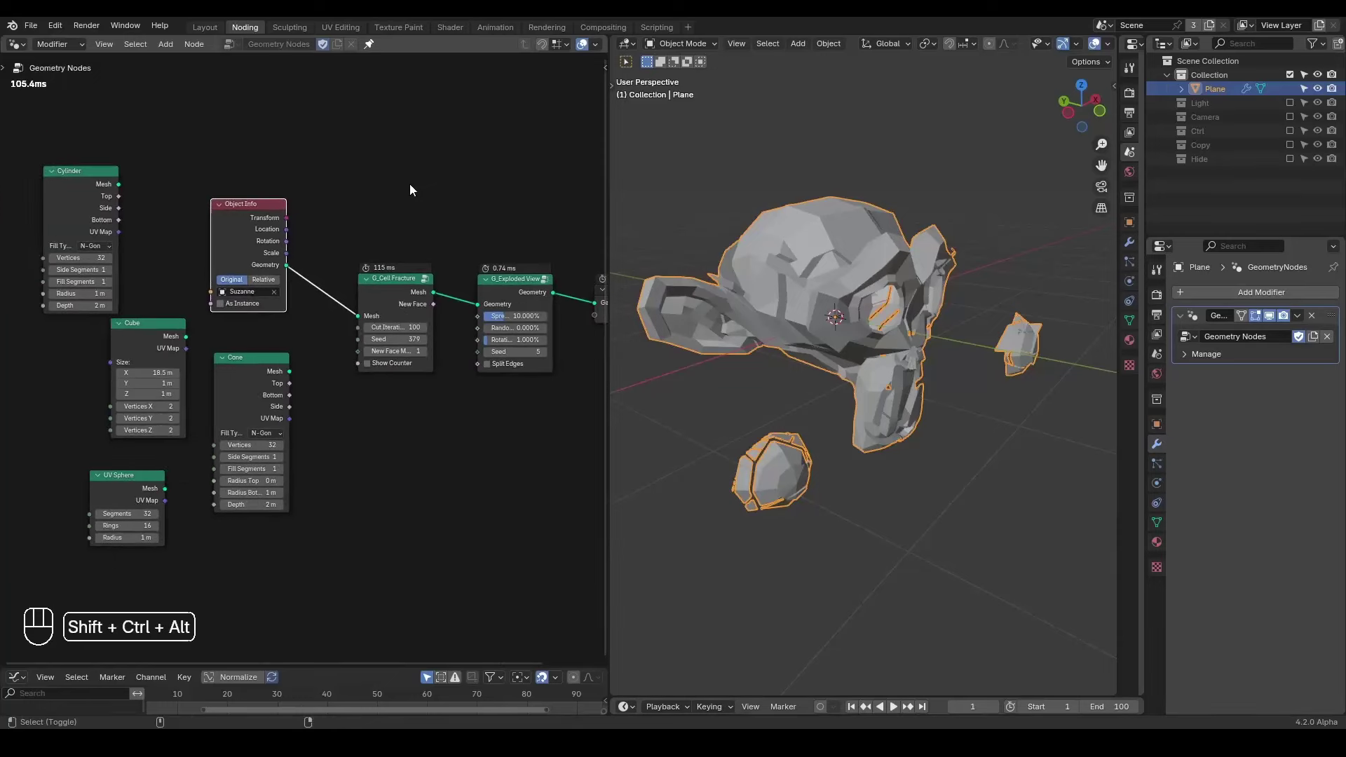
key("ctrl+shift+alt+w")
key("x")
- Output a 1 m Cube node from the new tree
key("ctrl+a")
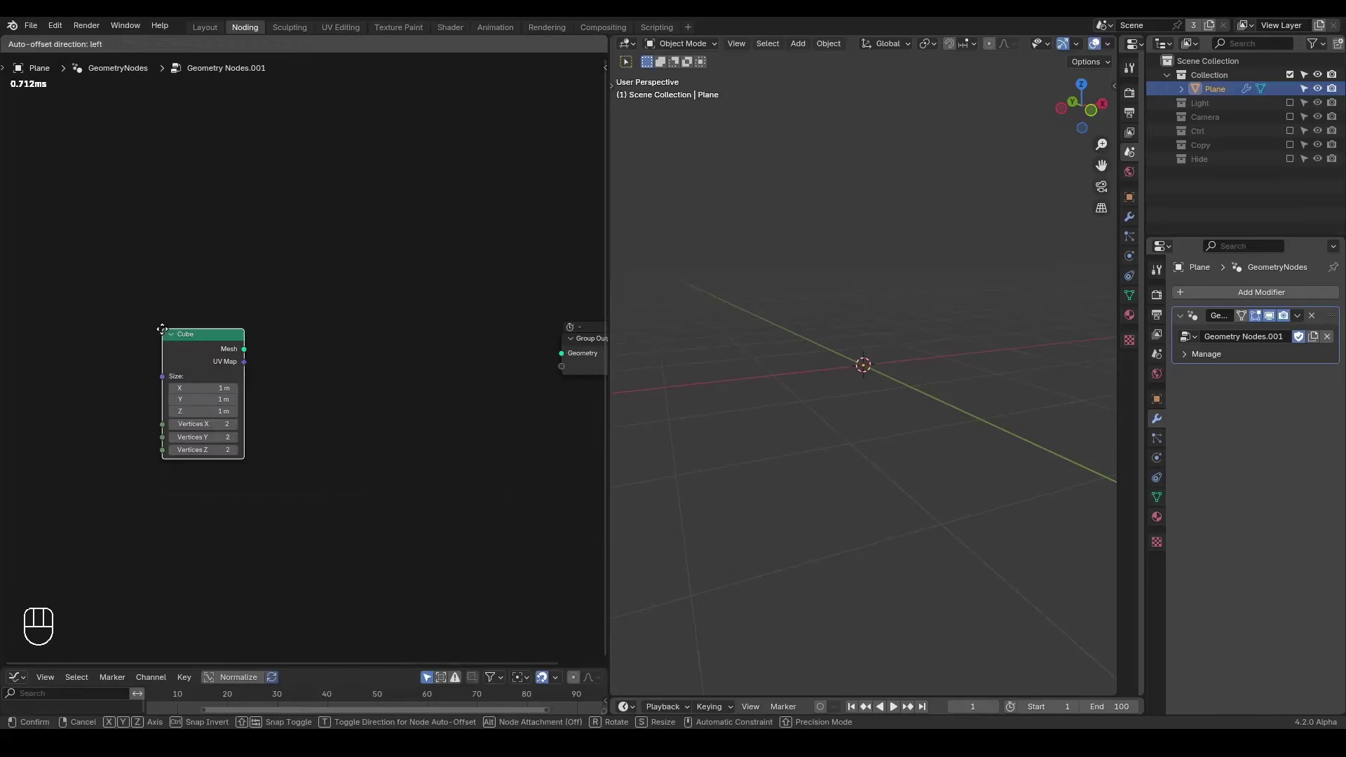
left_click(231, 292)
left_click_drag(318, 338, 274, 334)
- Route a Grid mesh through G_Parenting targeting the Controller empty from the Ctrl collection
key("ctrl+a")
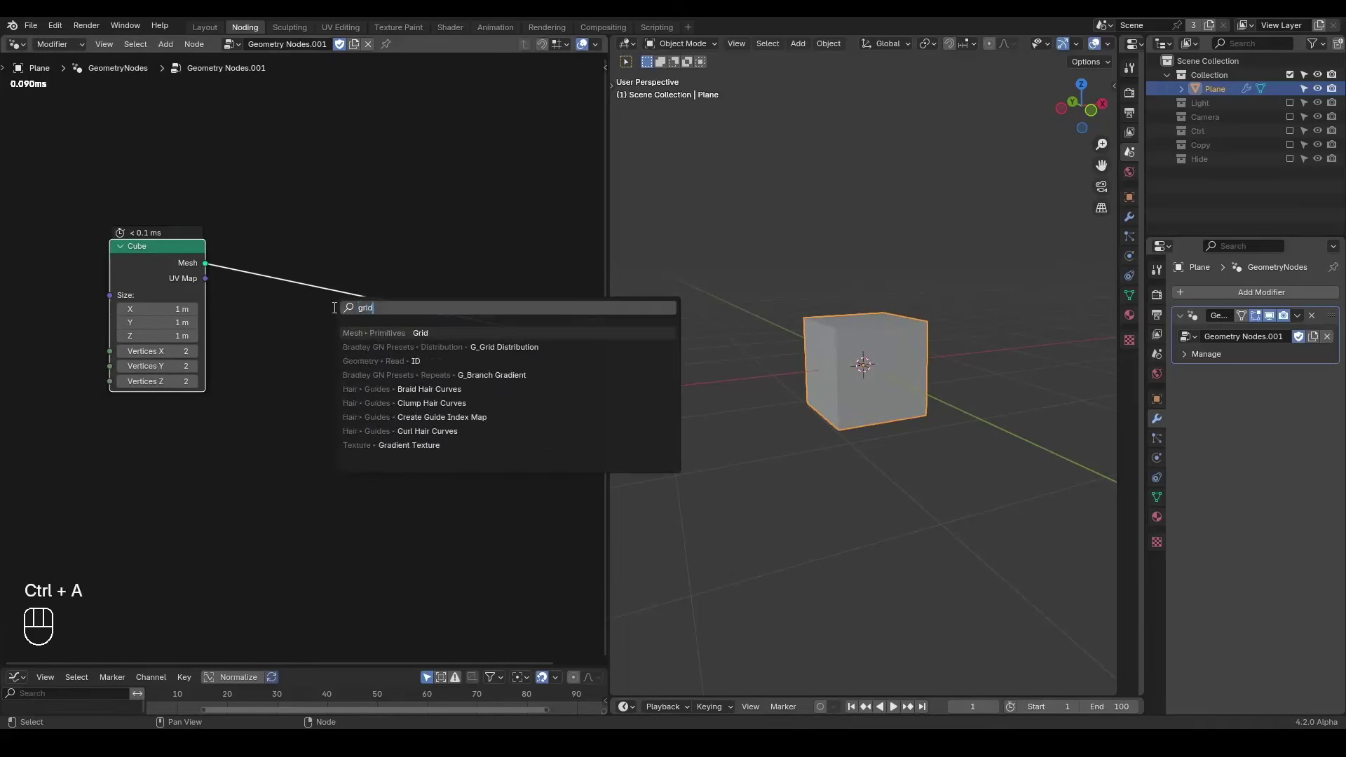
left_click_drag(110, 431, 136, 400)
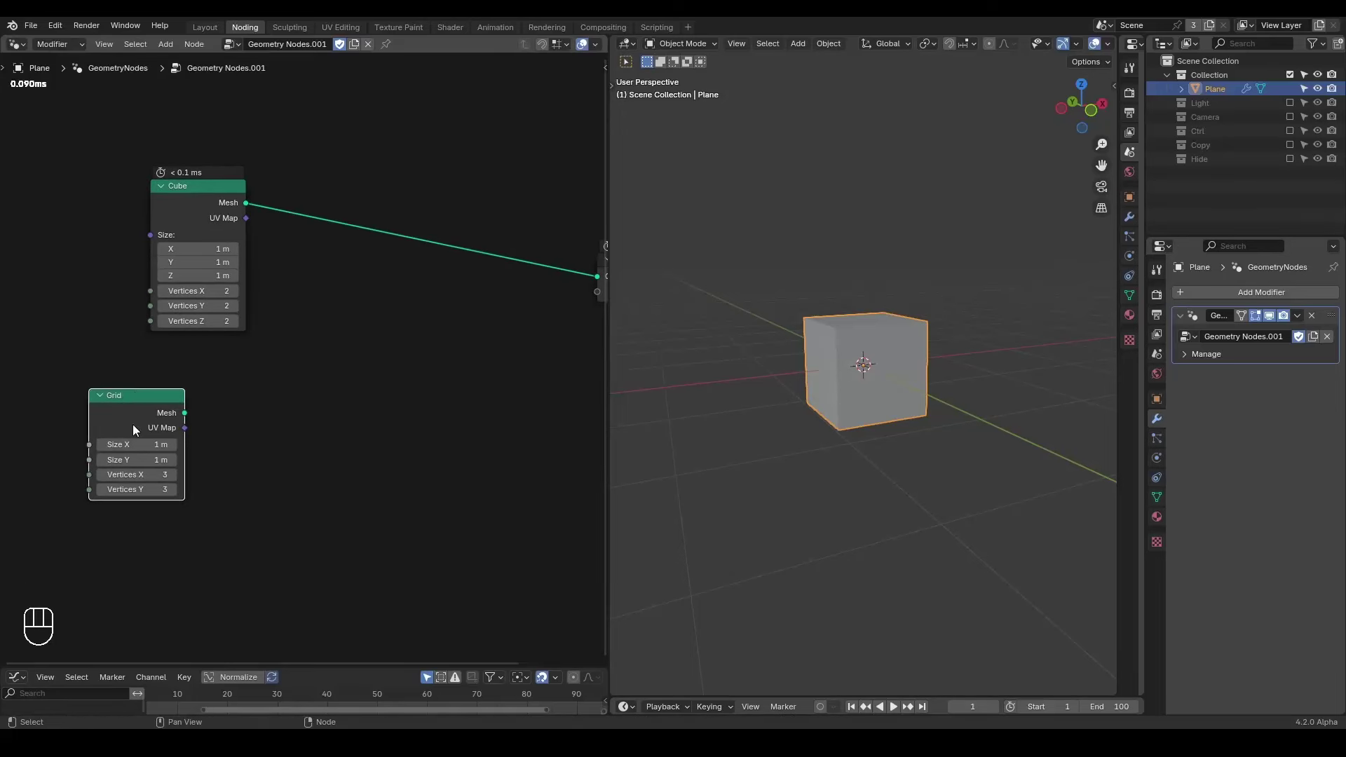
left_click_drag(234, 394, 292, 374)
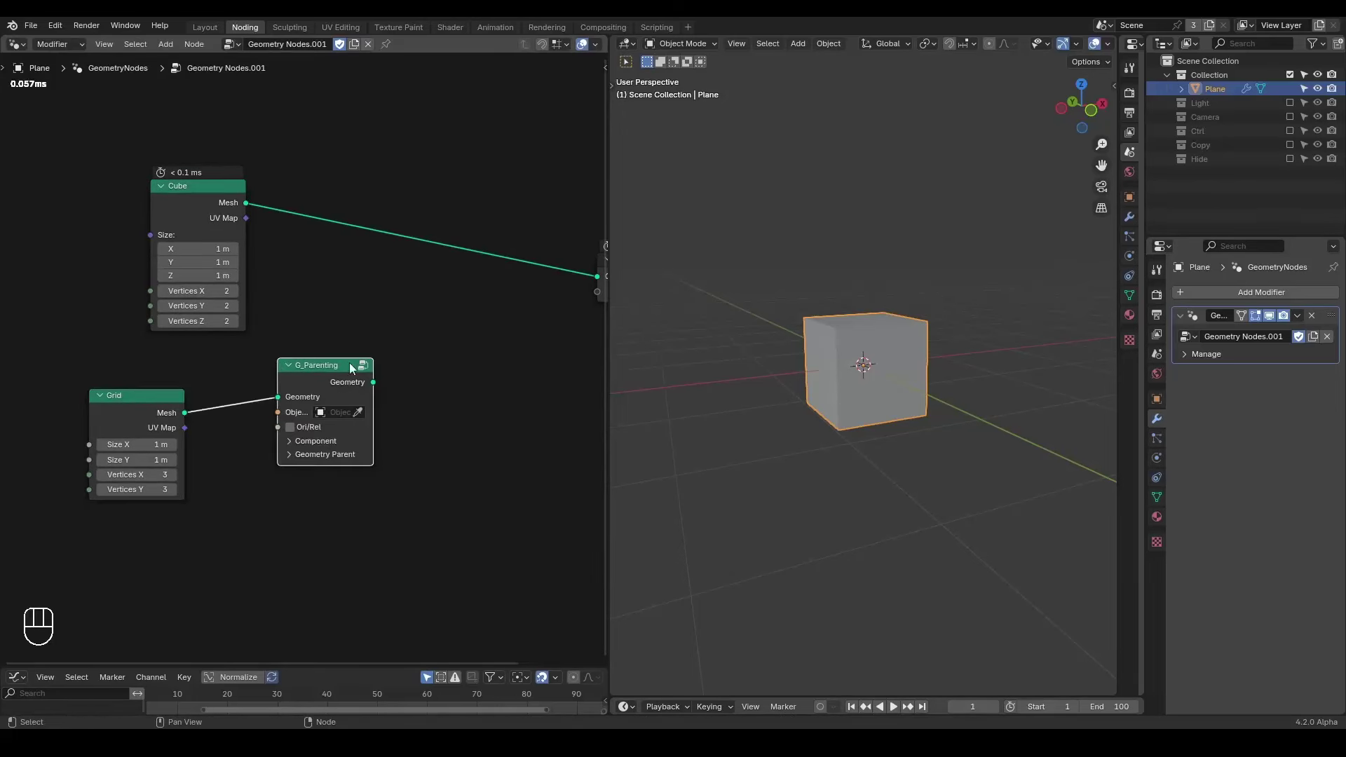
left_click(1291, 129)
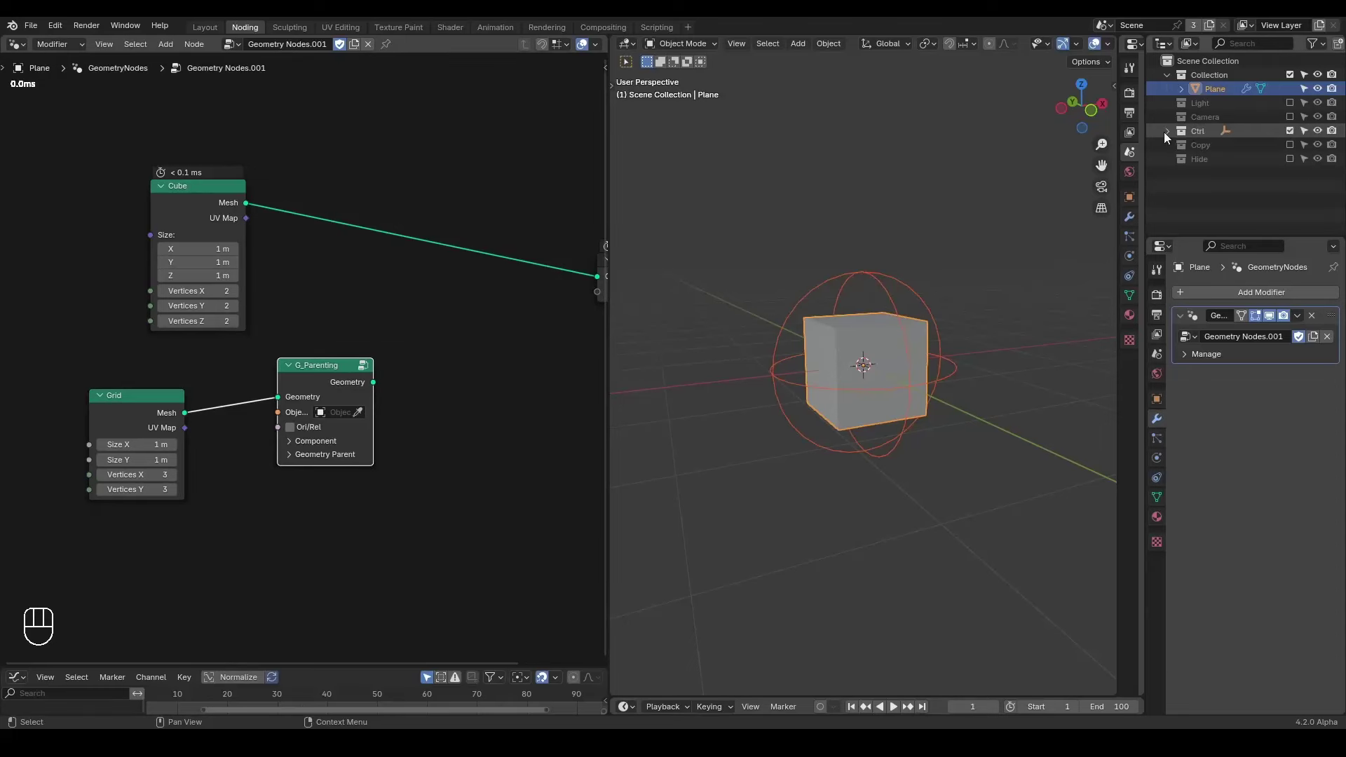
left_click(357, 414)
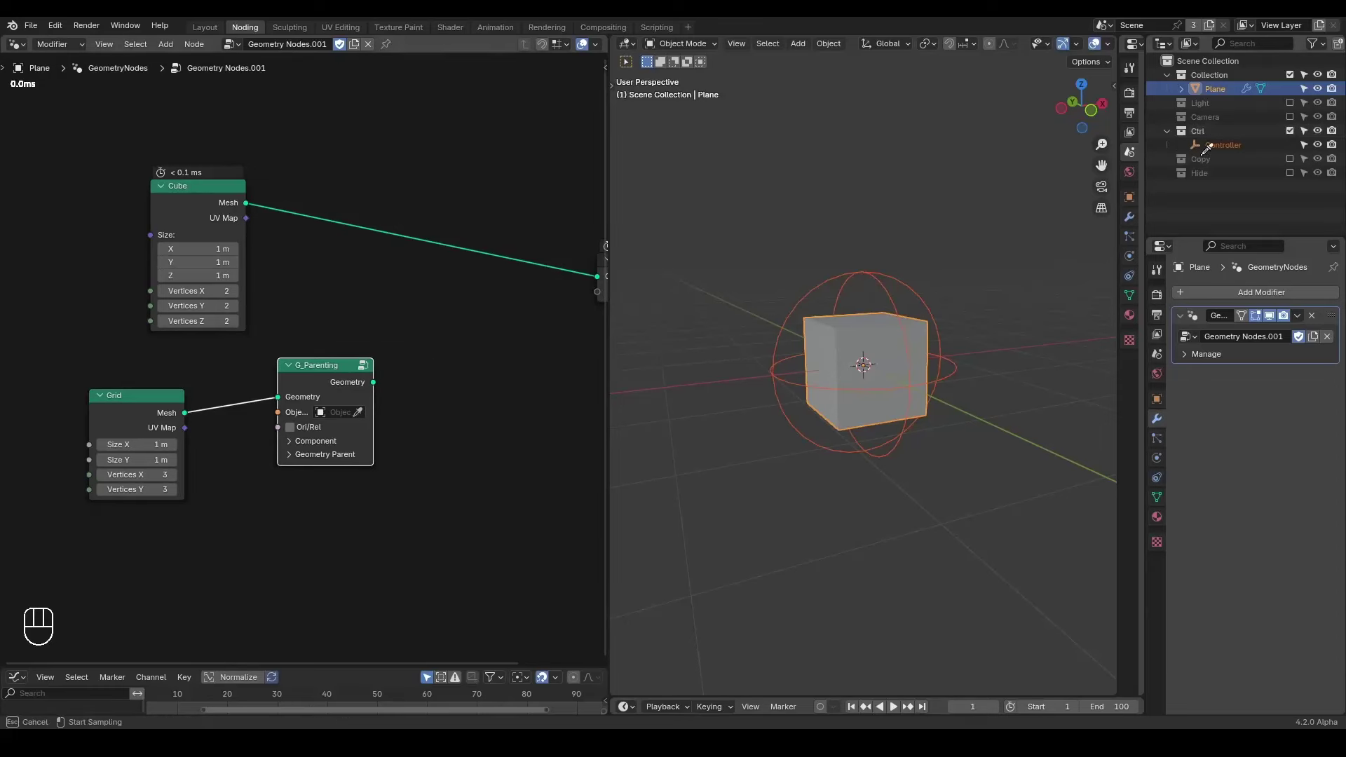
left_click_drag(336, 380, 316, 393)
left_click(380, 347)
- Drop a Mesh Boolean difference onto the cube's wire and duplicate it as an Exact variant
key("ctrl+a")
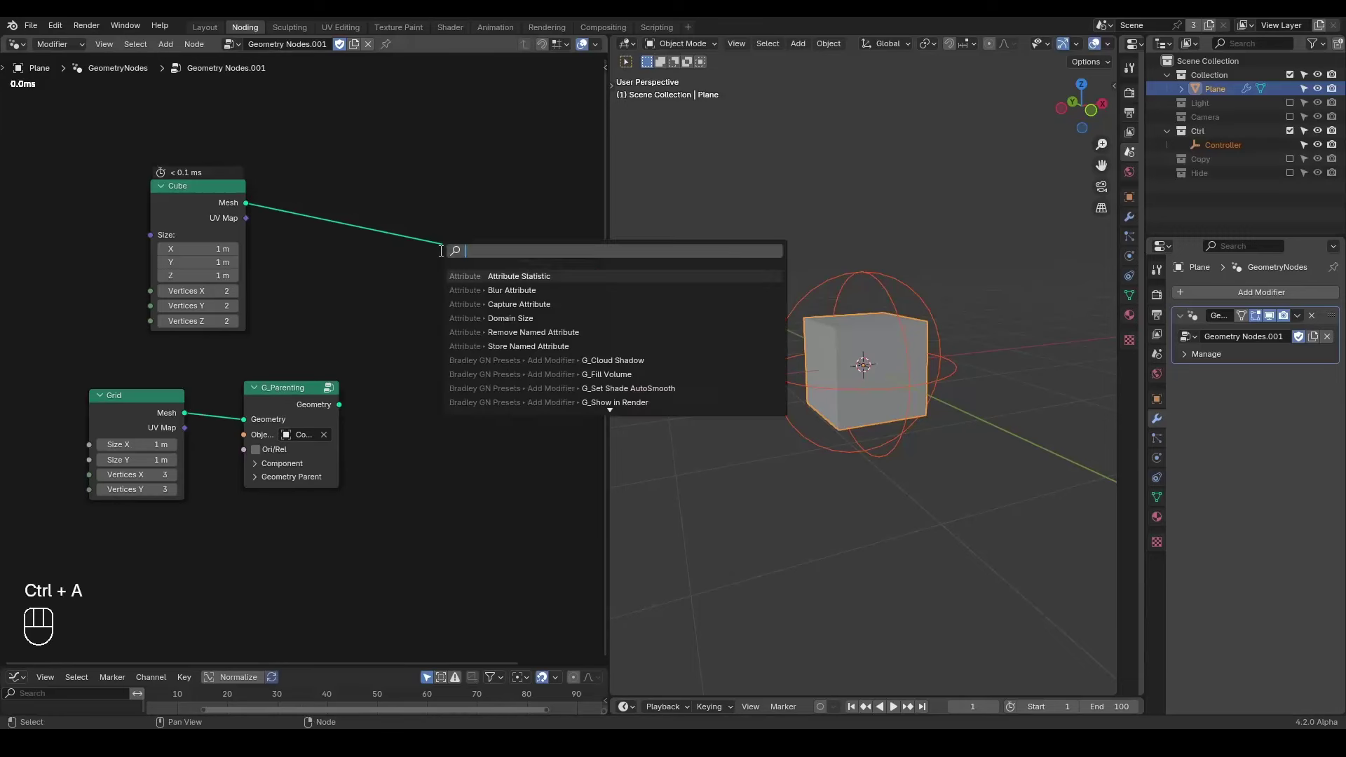
key("o")
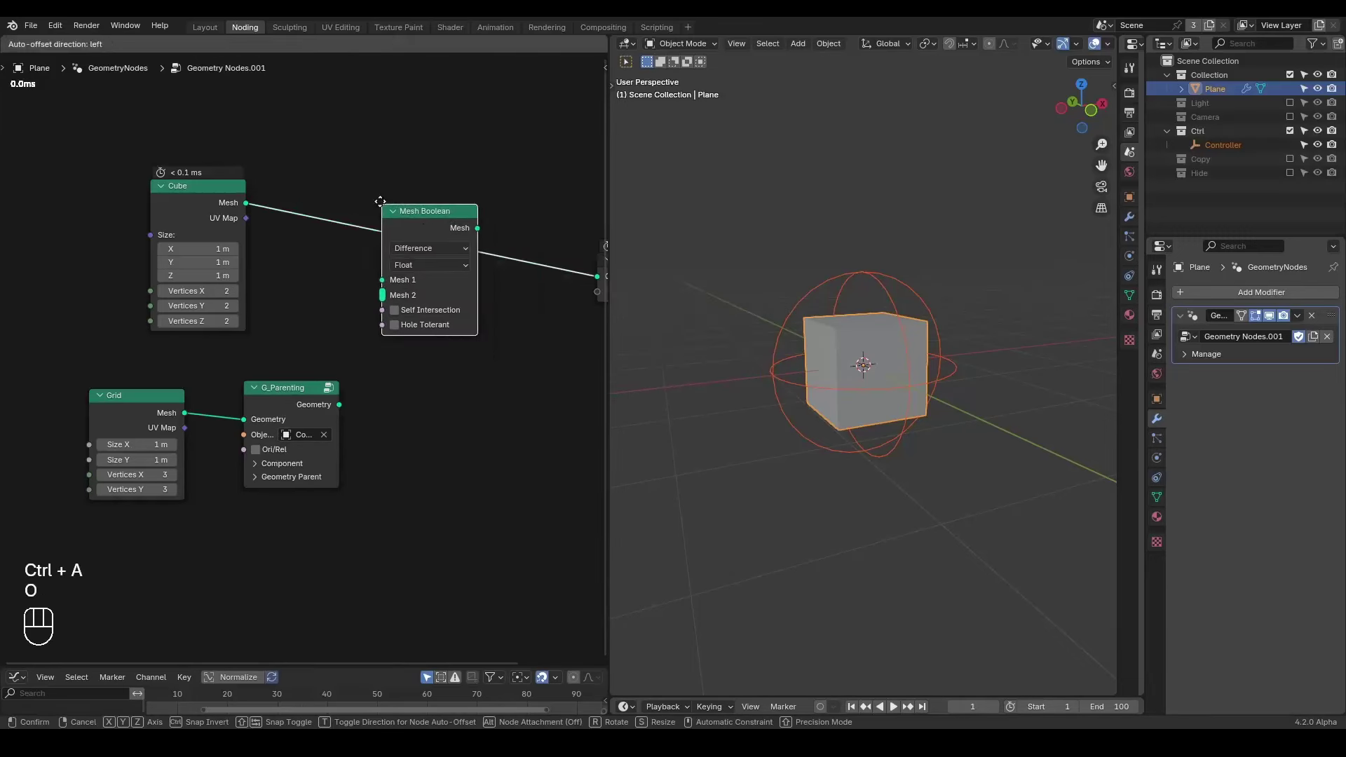
left_click(430, 157)
key("ctrl+shift+d")
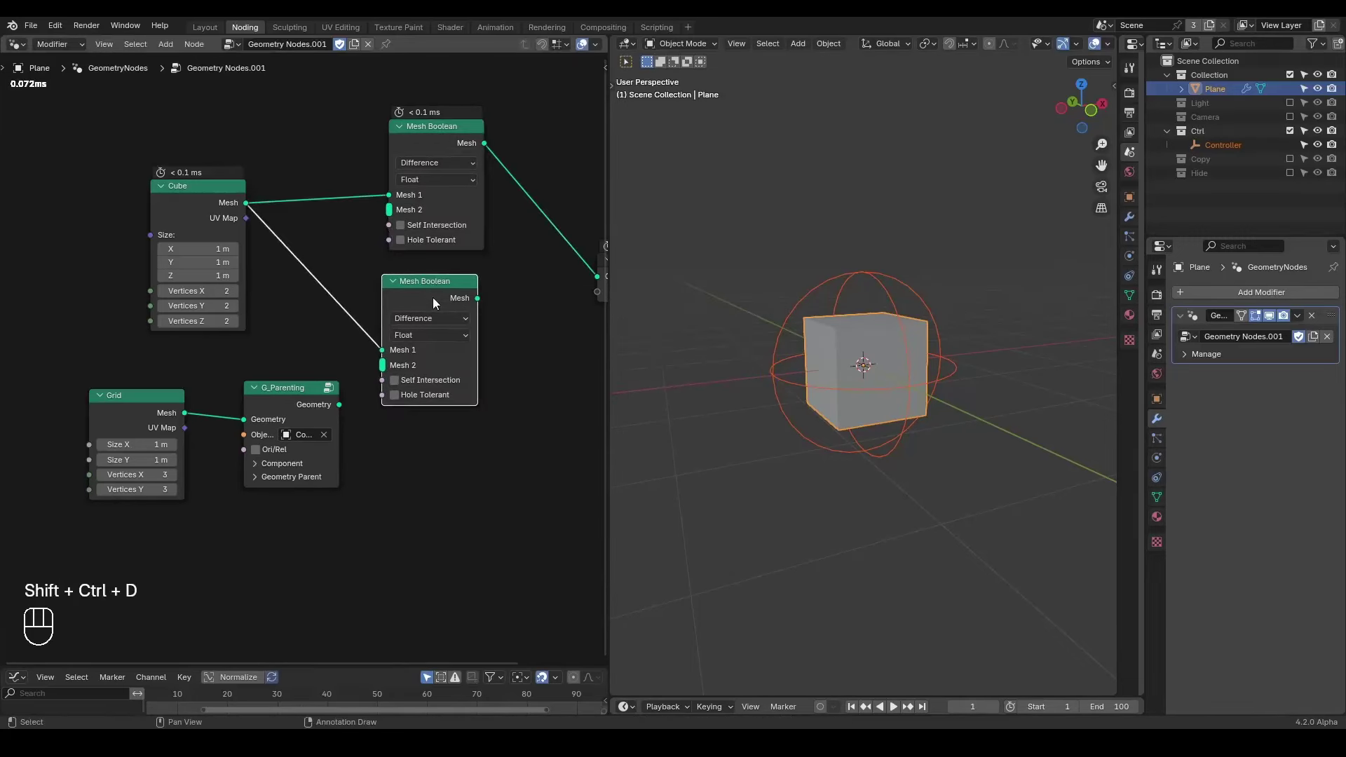
- Wire the cube into both booleans and the parented grid cutter into the Float boolean's Mesh 2
left_click_drag(436, 342, 435, 375)
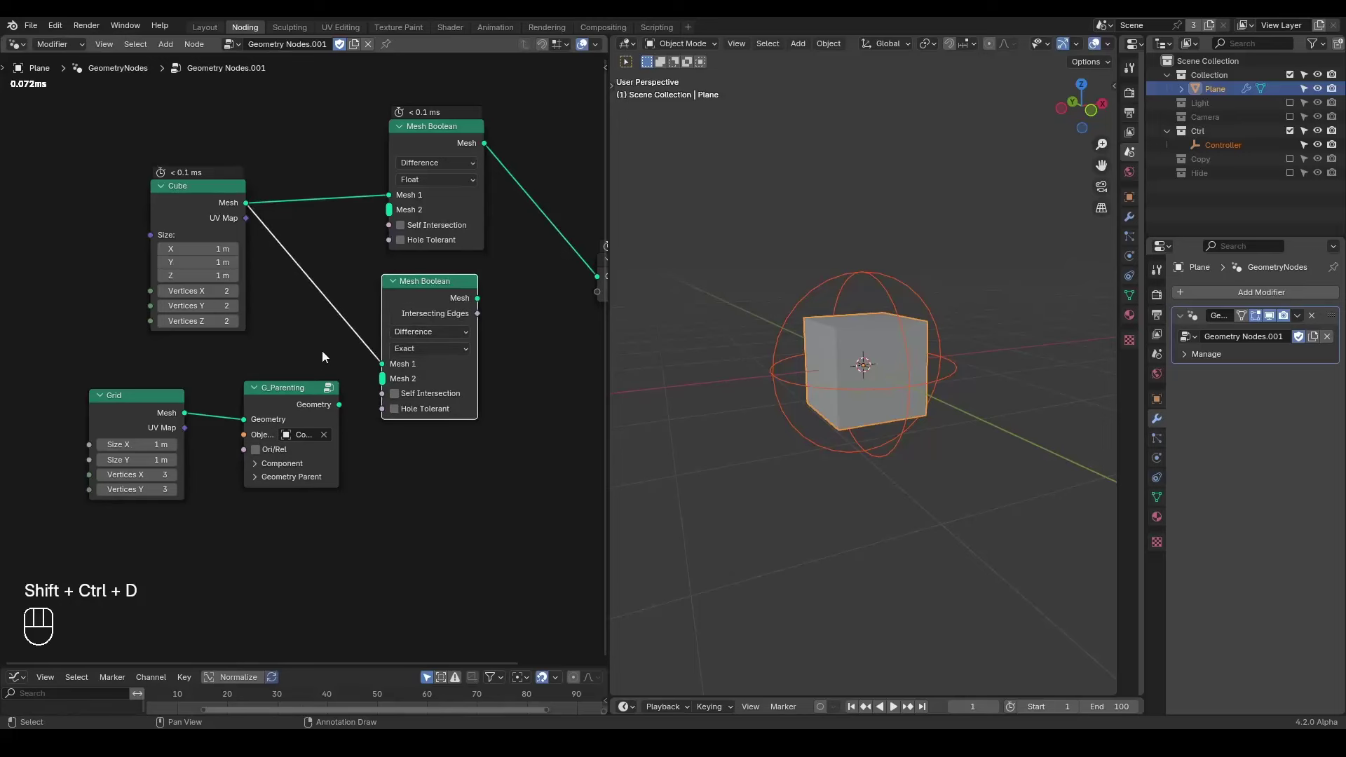
left_click_drag(323, 352, 366, 362)
left_click_drag(331, 380, 377, 382)
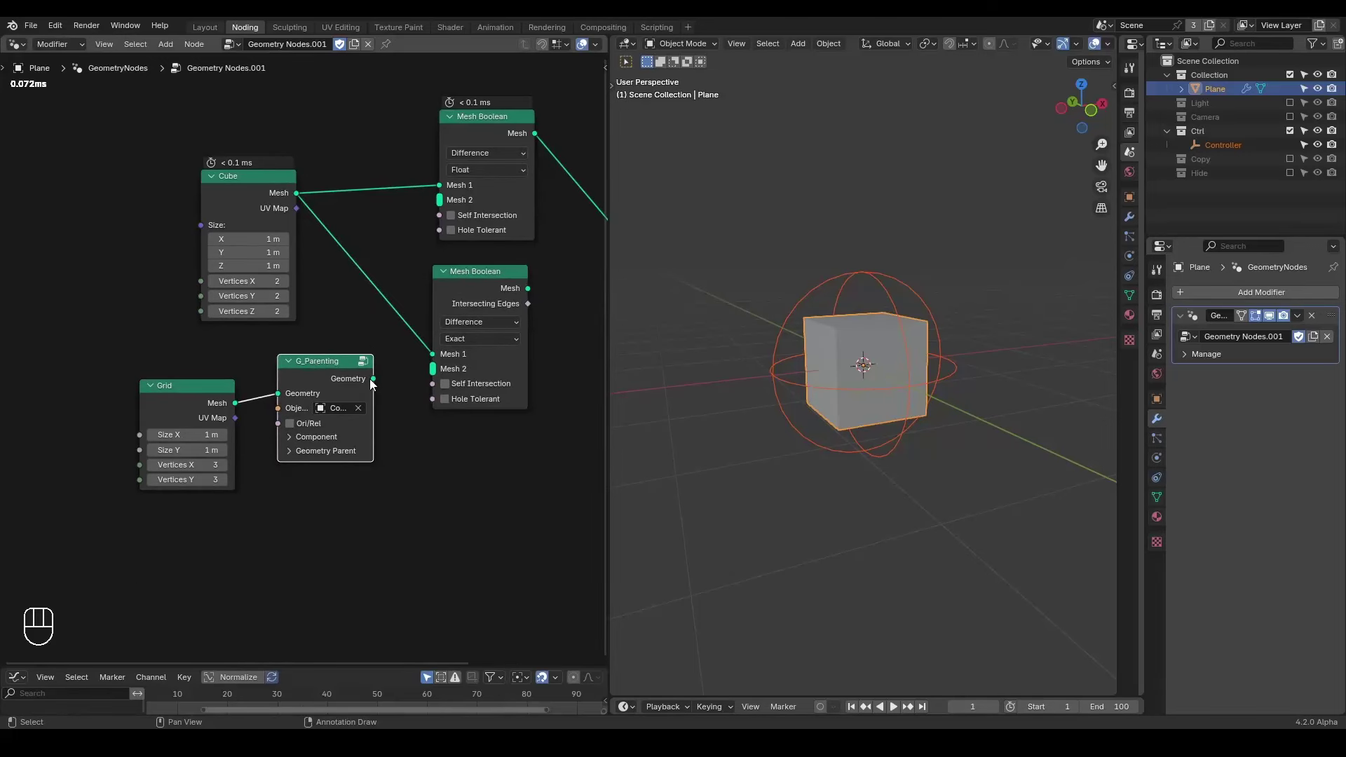
left_click_drag(378, 385, 407, 242)
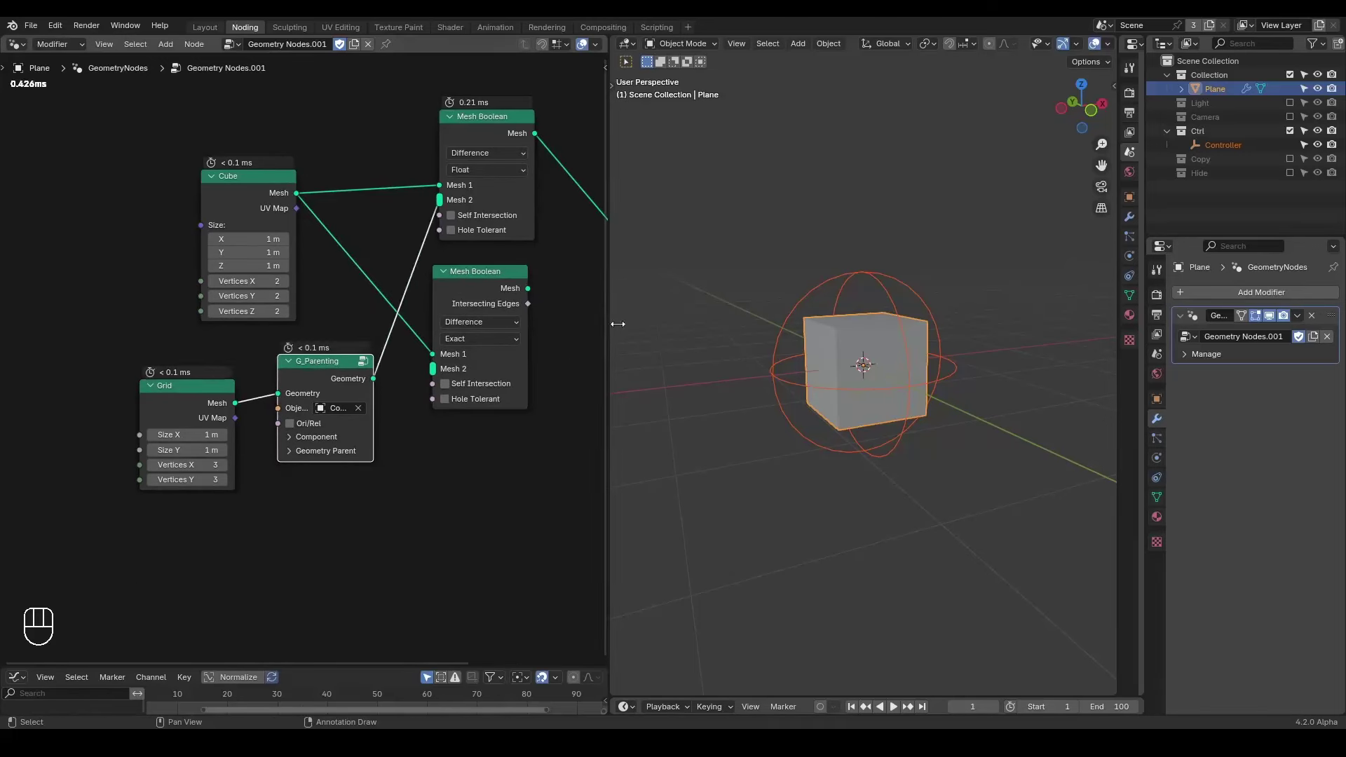
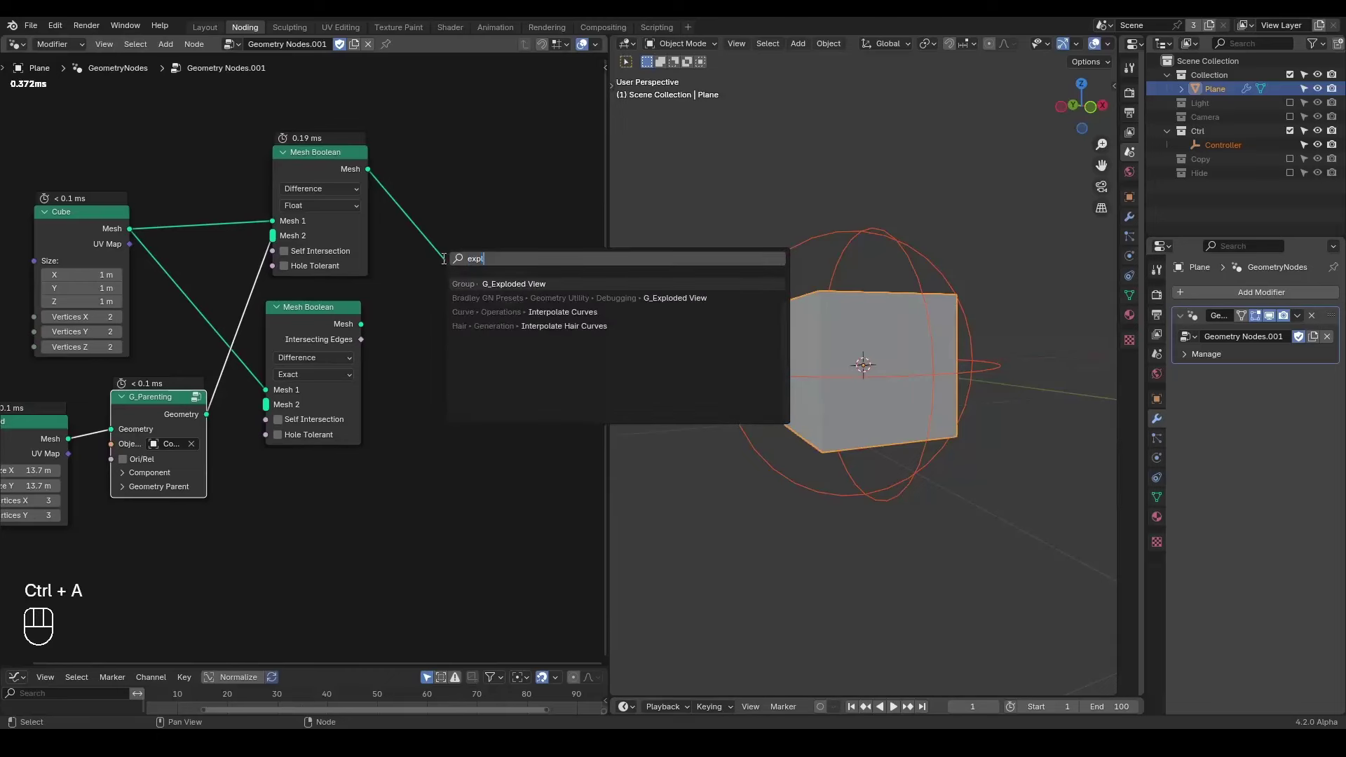
- Insert the G_Exploded View group between the boolean result and Group Output, pinning the node tree
left_click_drag(272, 172, 348, 264)
left_click_drag(382, 212, 449, 190)
left_click_drag(534, 310, 549, 233)
left_click_drag(878, 358, 871, 358)
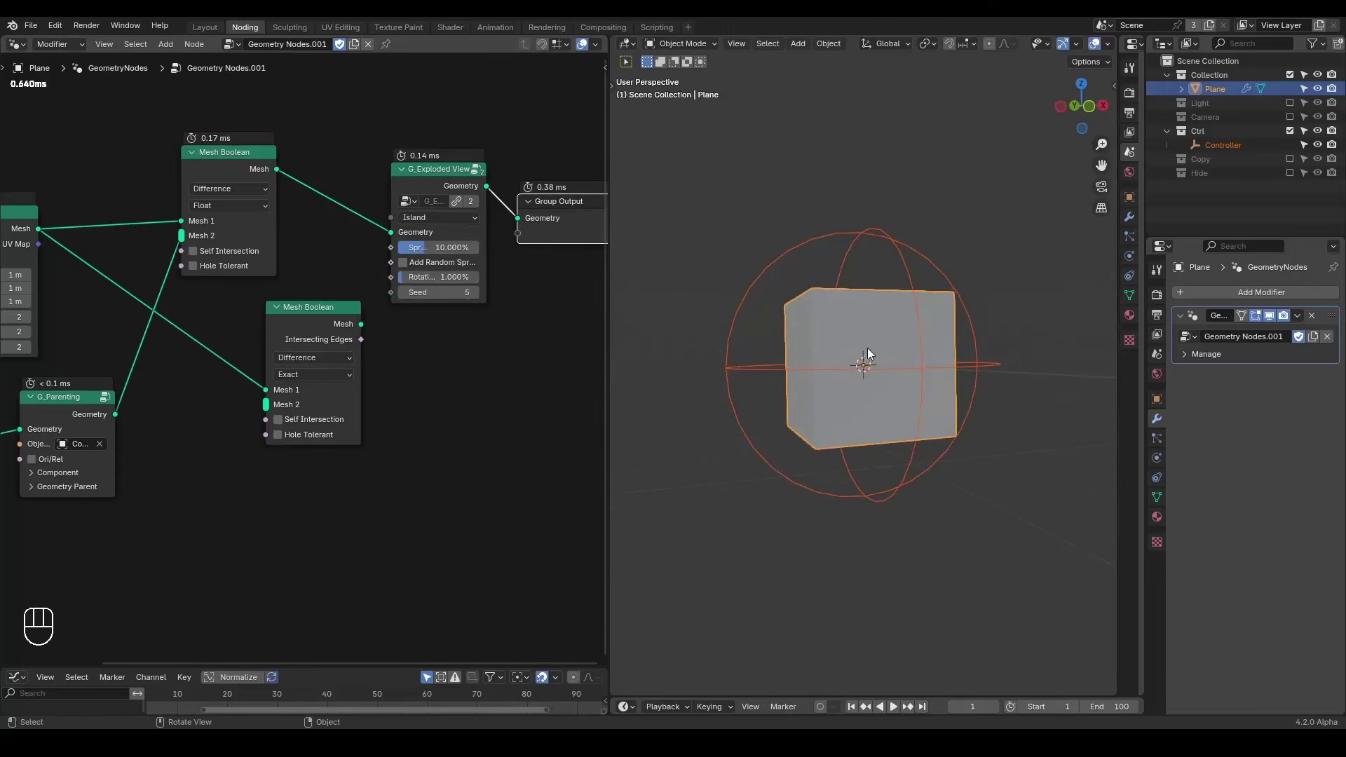
middle_click(347, 352)
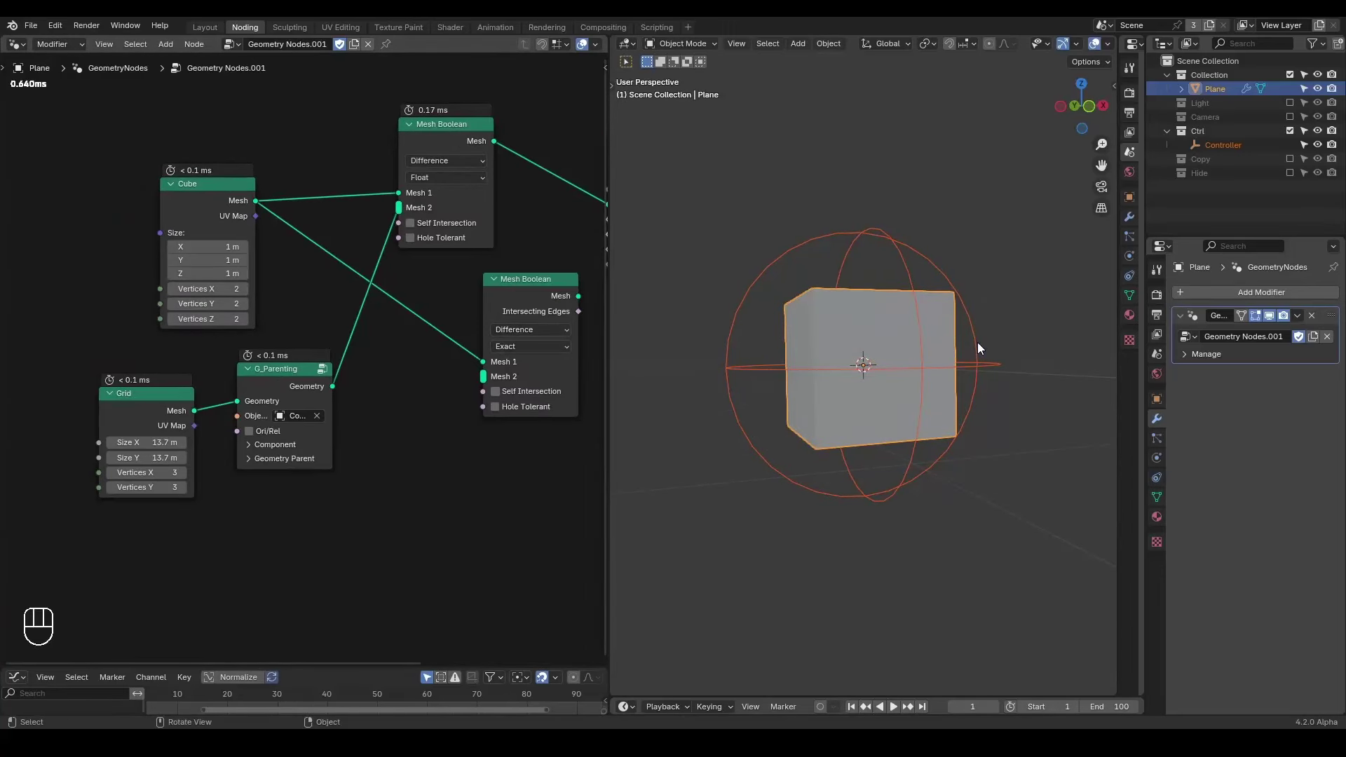
left_click(387, 48)
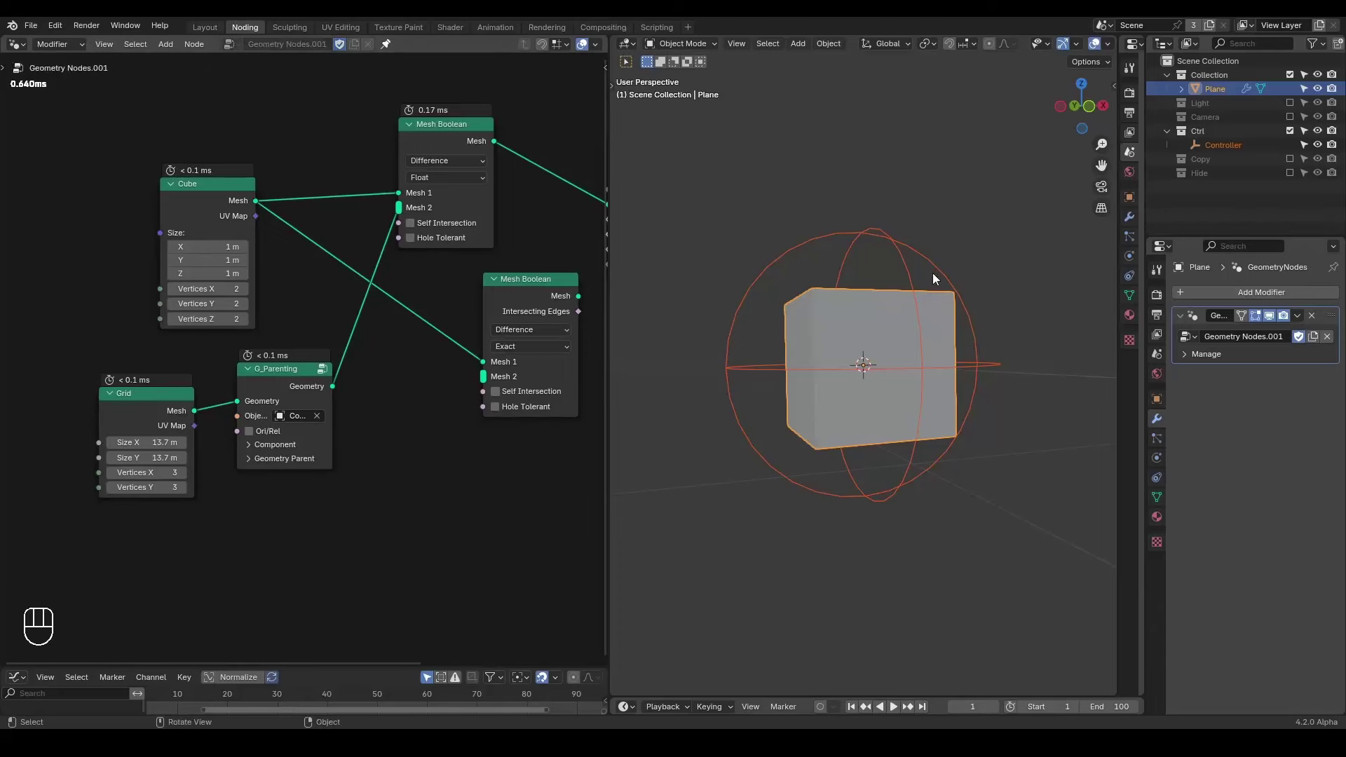
- Rotate the Controller empty about global Y to tilt the cut and display it as Plain Axes
key("r")
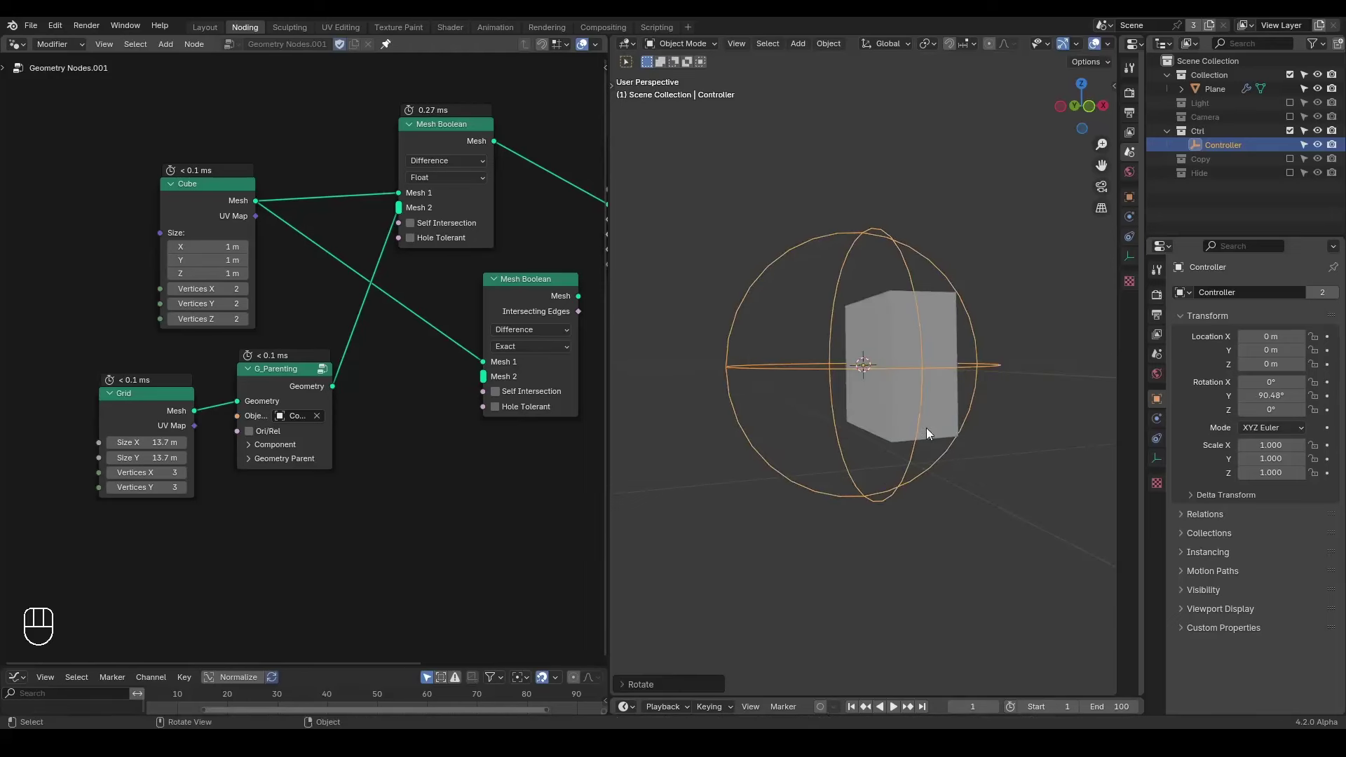
middle_click(906, 427)
key("r")
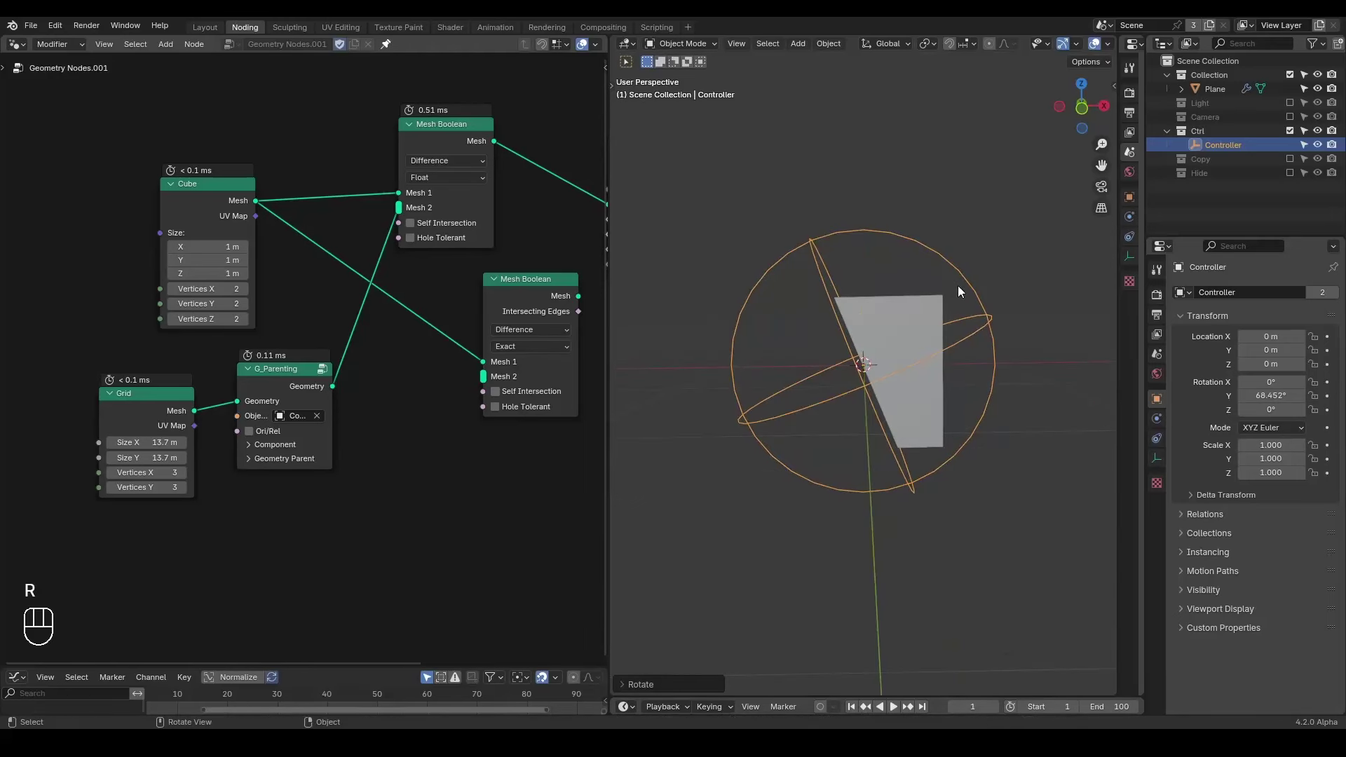
left_click(1162, 463)
left_click_drag(1284, 315, 1274, 346)
middle_click(903, 380)
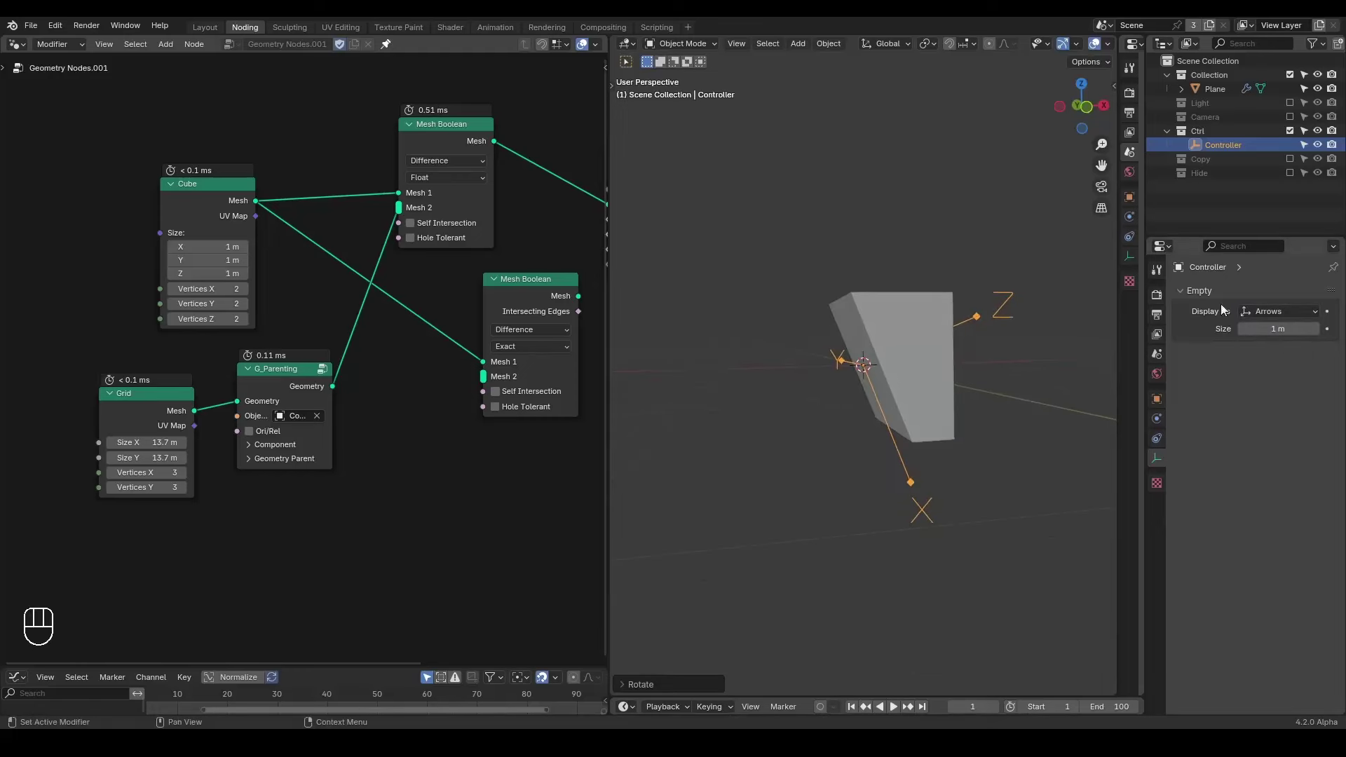
left_click_drag(1253, 313, 1282, 394)
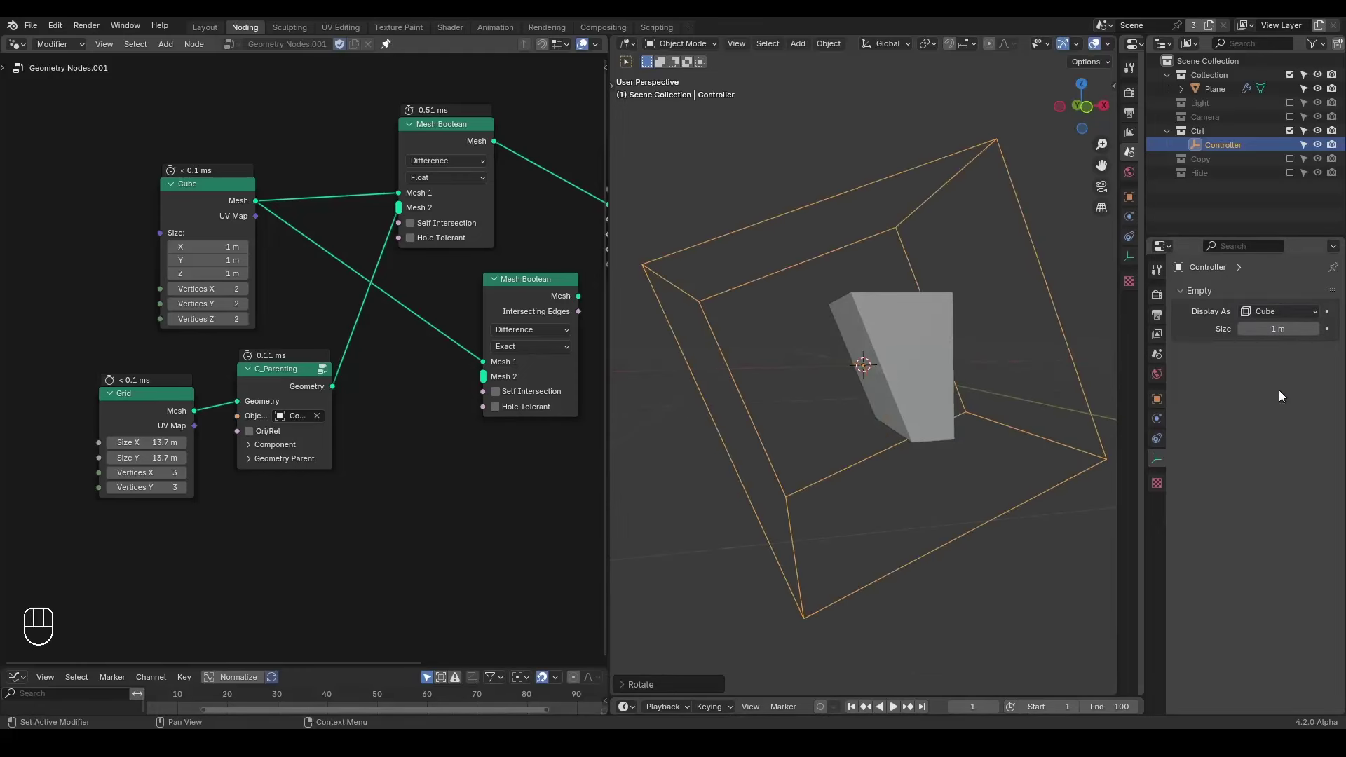
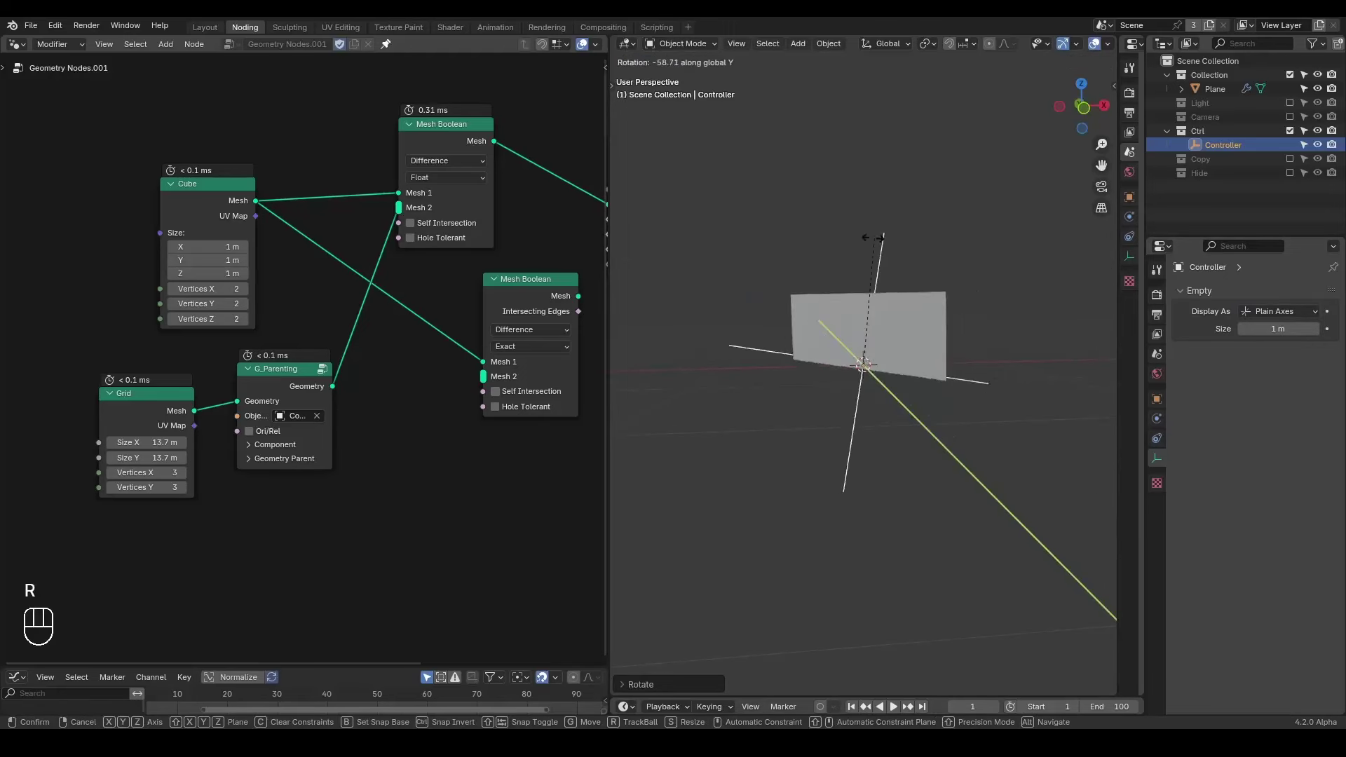
left_click_drag(338, 386, 382, 359)
left_click_drag(361, 382, 293, 373)
- Duplicate the Cube node as a 9.3 × 9.3 × 0.01 m cutter feeding G_Parenting Geometry
key("g")
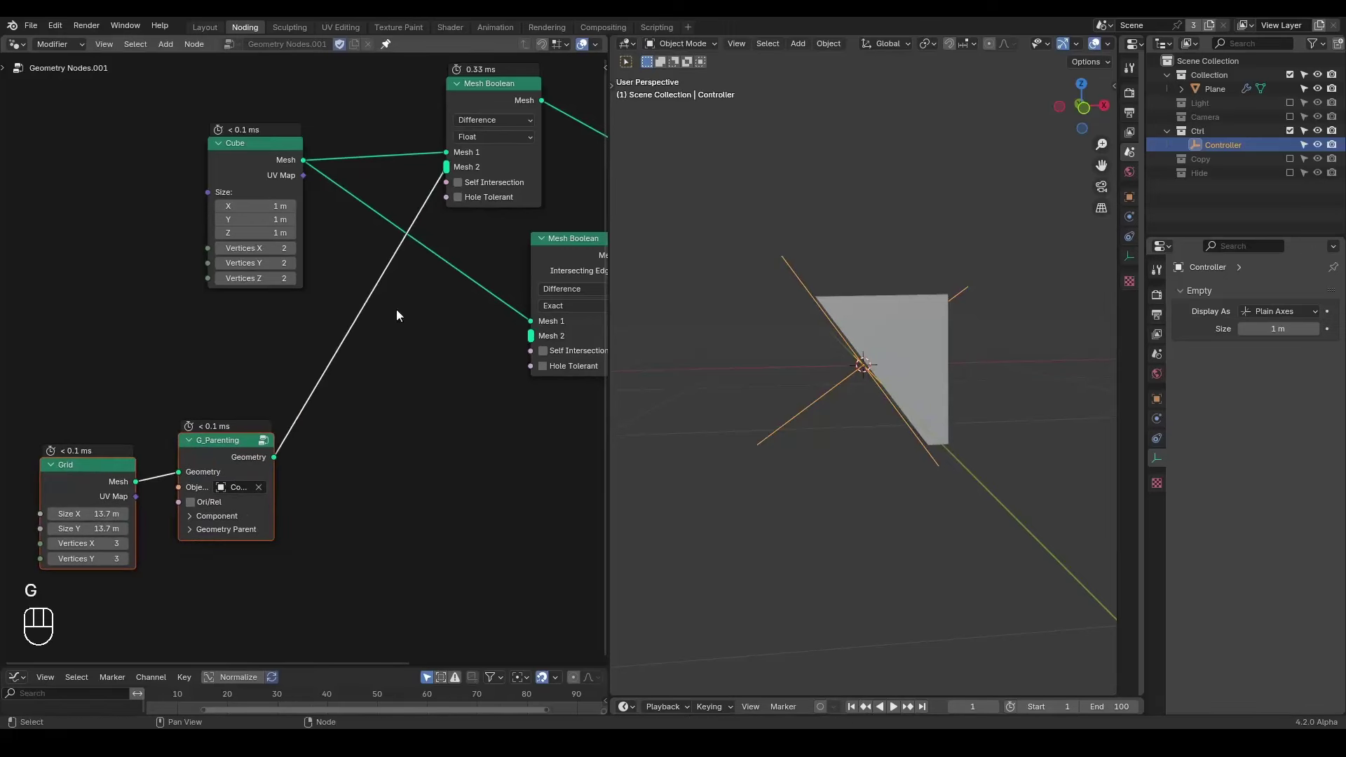
left_click(412, 382)
middle_click(169, 427)
left_click_drag(101, 444, 89, 426)
left_click(253, 396)
left_click_drag(203, 392, 322, 349)
left_click(224, 382)
key("ctrl+a")
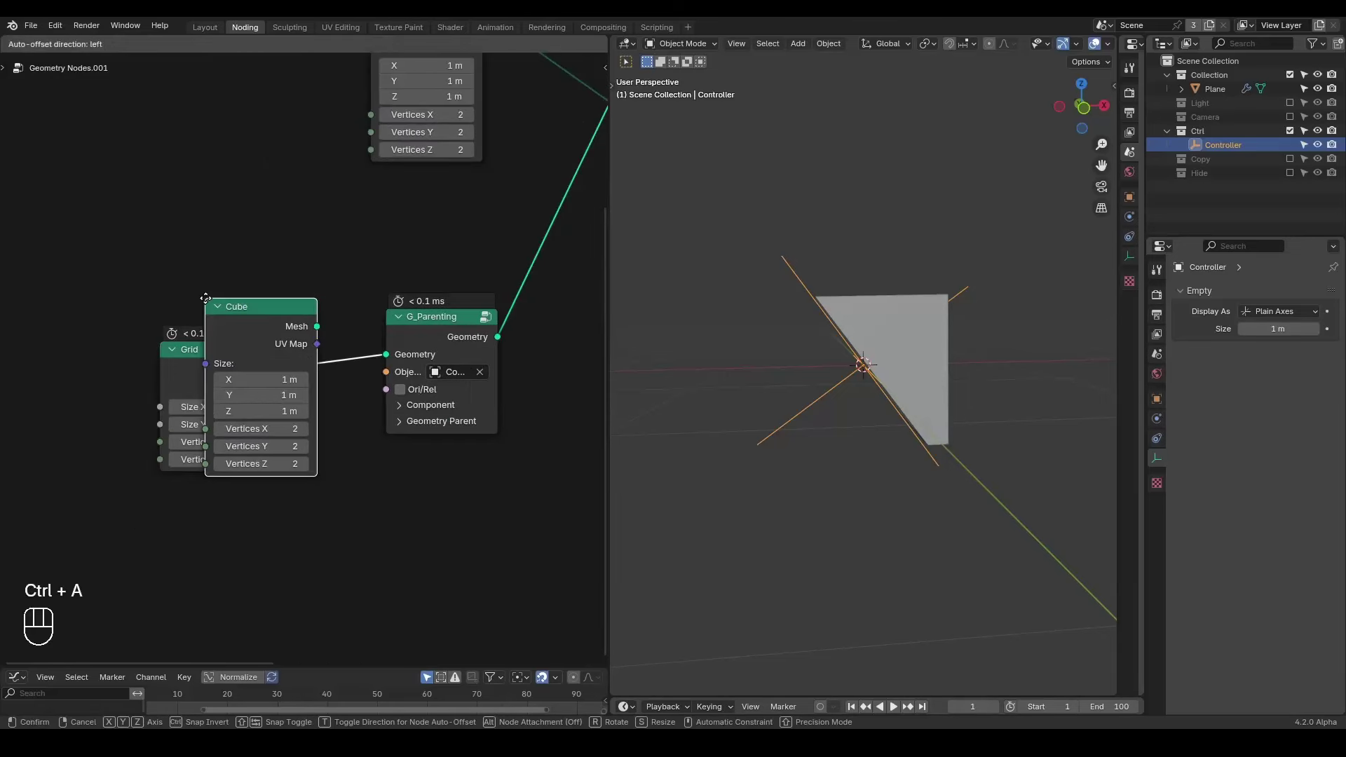
left_click(235, 190)
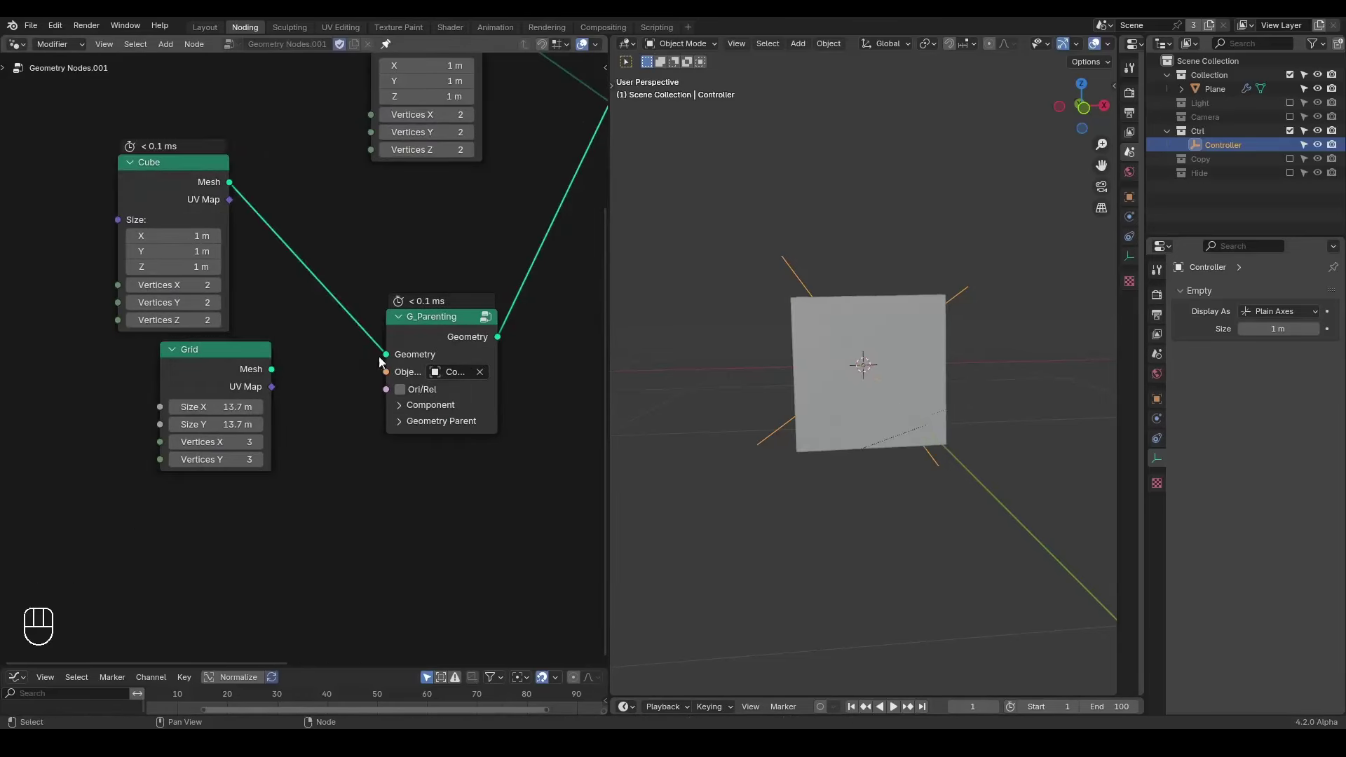
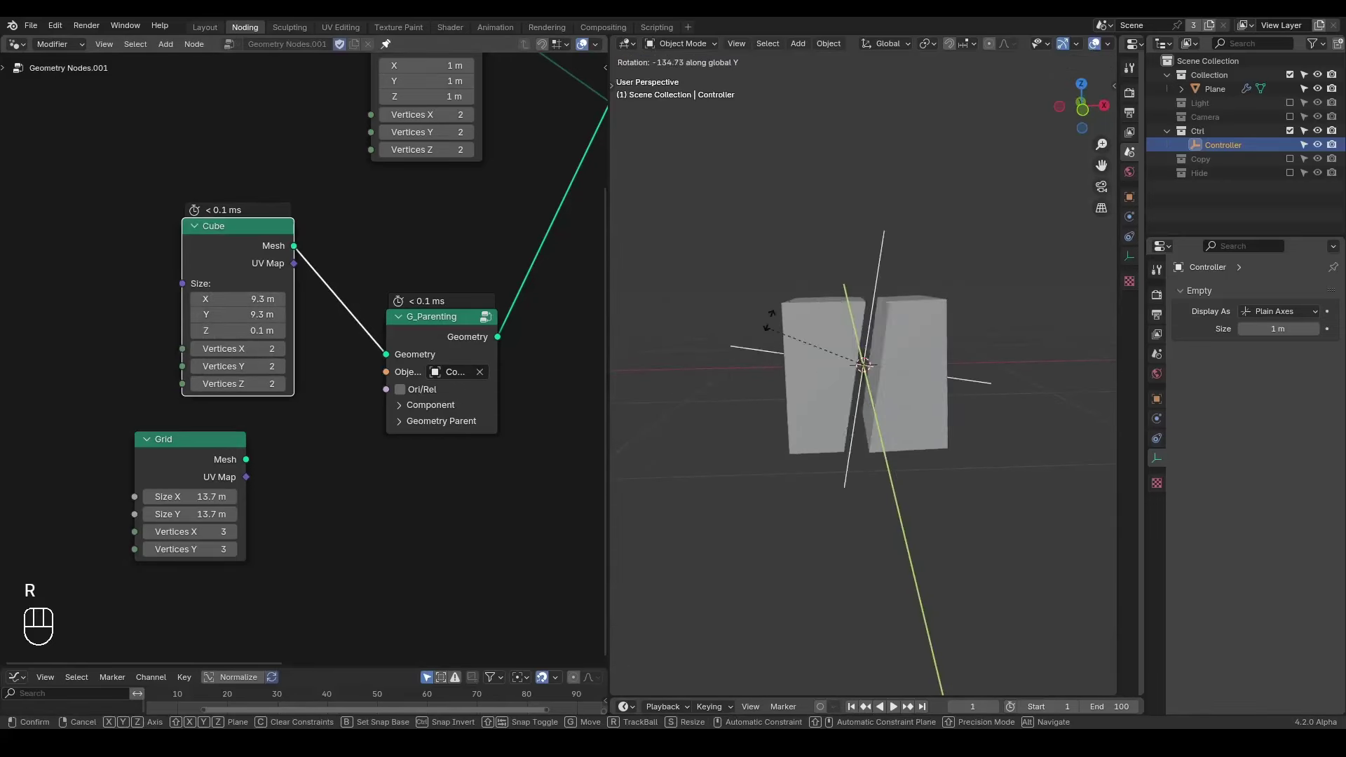
- Rotate the Controller about global Y so the thin cutter slices the cube at an angle
middle_click(937, 421)
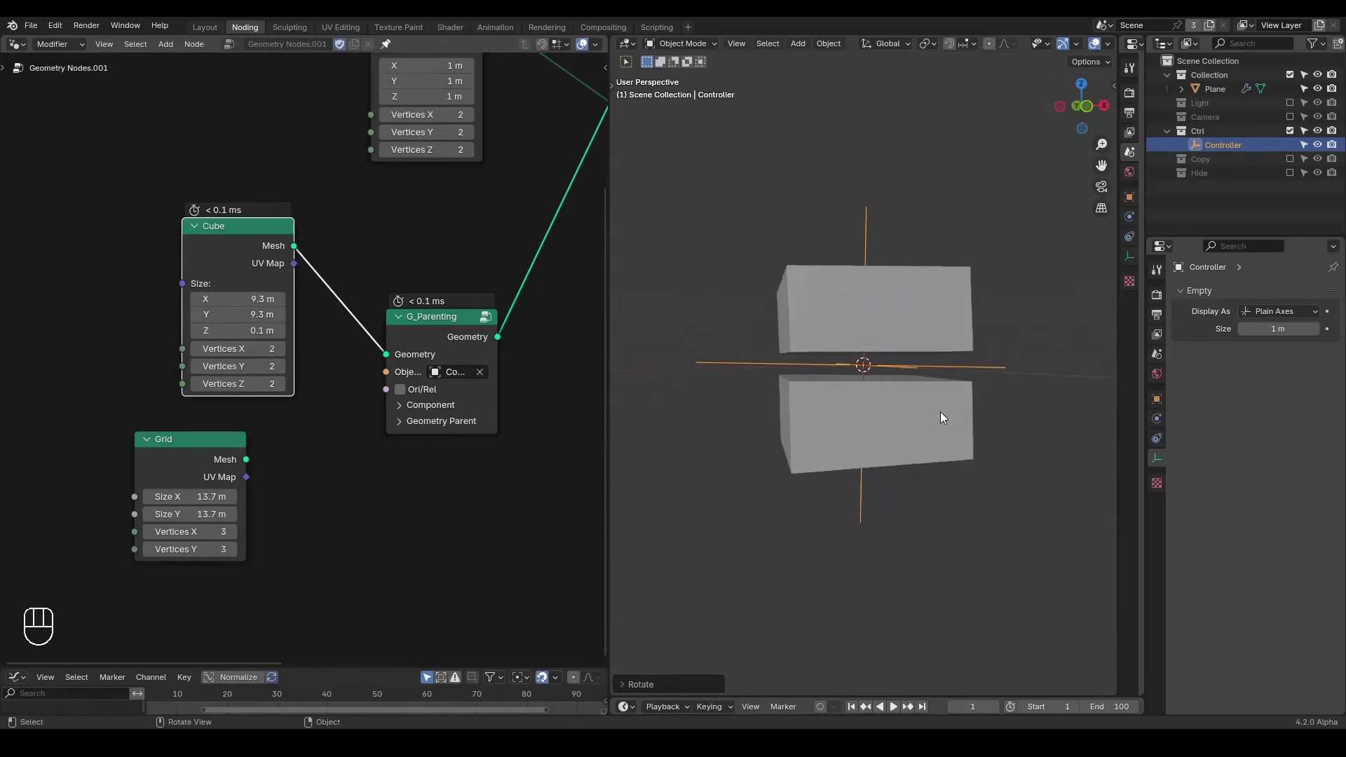
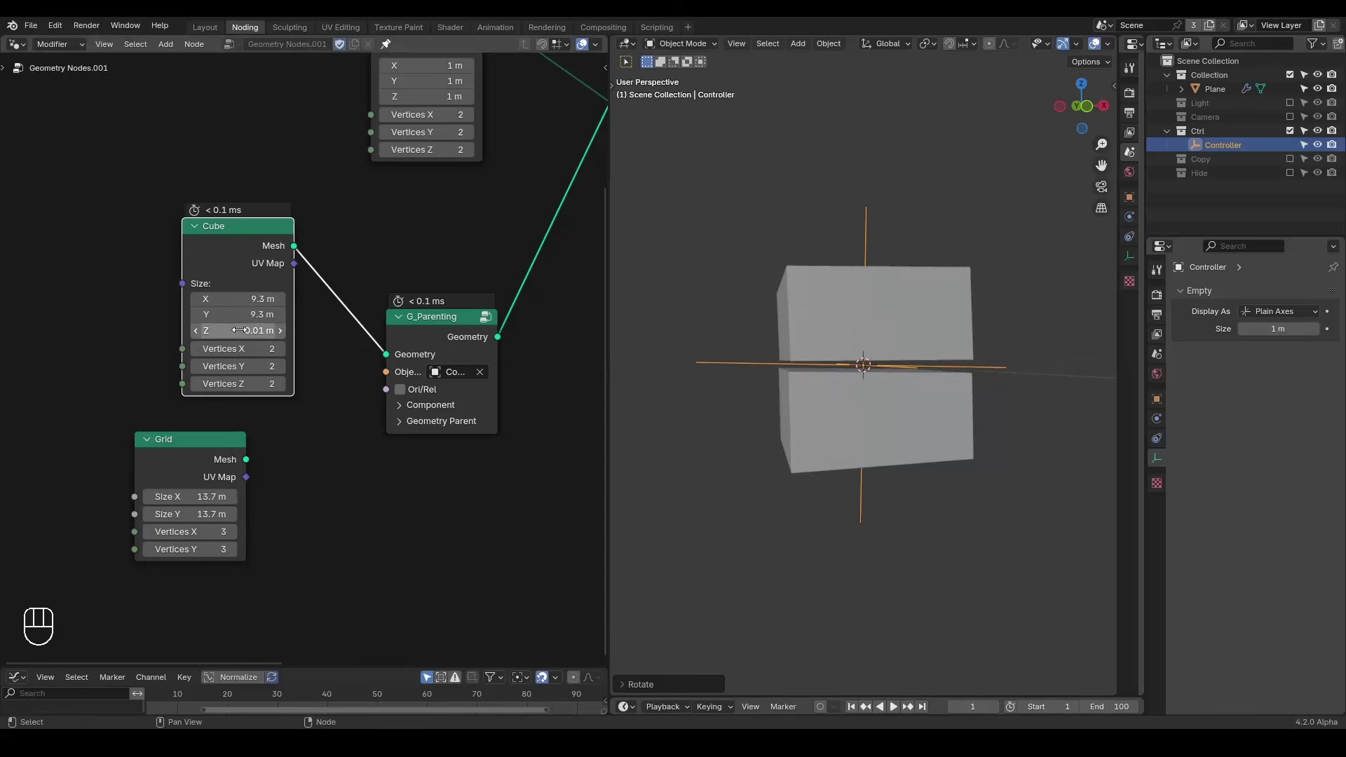
middle_click(853, 378)
key("r")
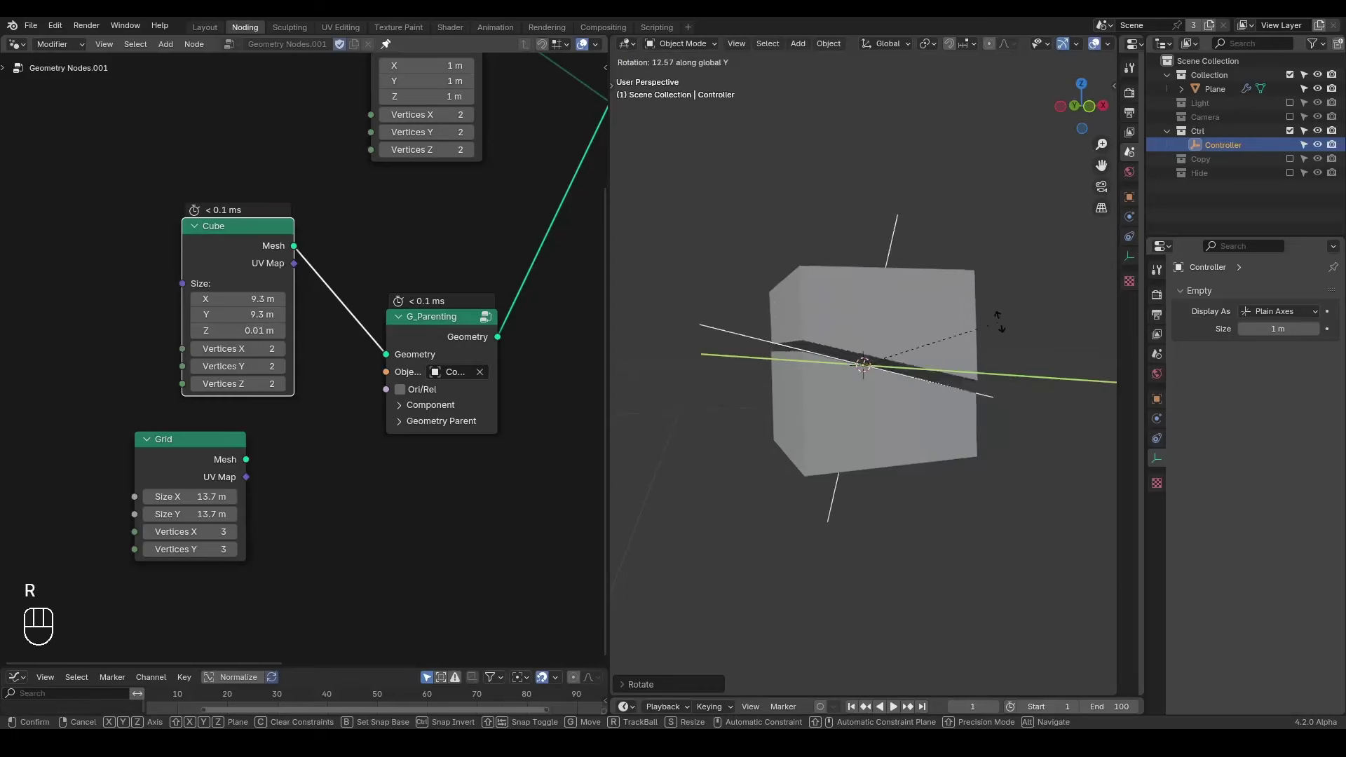
middle_click(920, 366)
middle_click(427, 245)
left_click_drag(351, 313, 287, 334)
left_click(288, 334)
right_click(288, 334)
- Add a Join Geometry node before G_Exploded View and wire both Mesh Boolean outputs into it
left_click_drag(485, 269, 399, 273)
left_click_drag(416, 262, 290, 315)
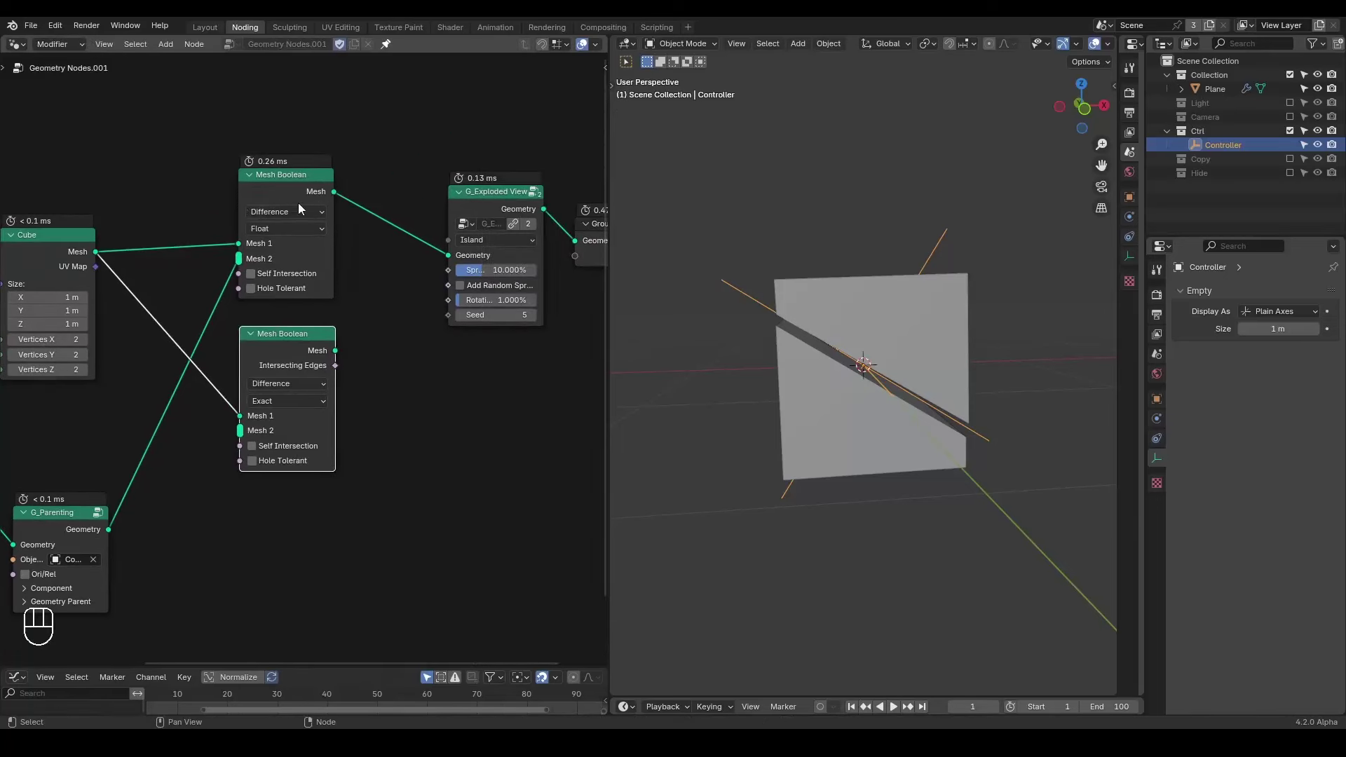
key("ctrl+a")
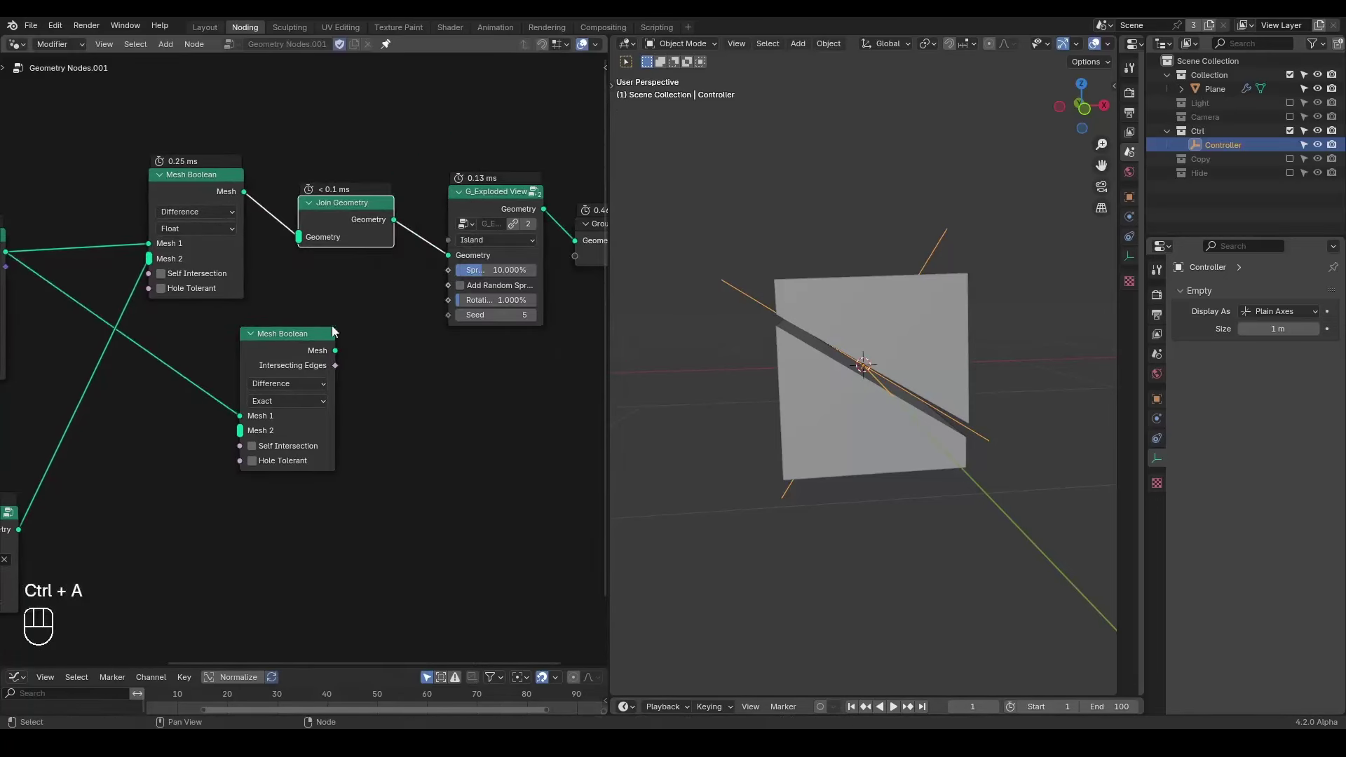
left_click_drag(296, 326, 210, 345)
left_click_drag(272, 339, 300, 292)
left_click_drag(341, 339, 419, 322)
left_click_drag(122, 372, 168, 343)
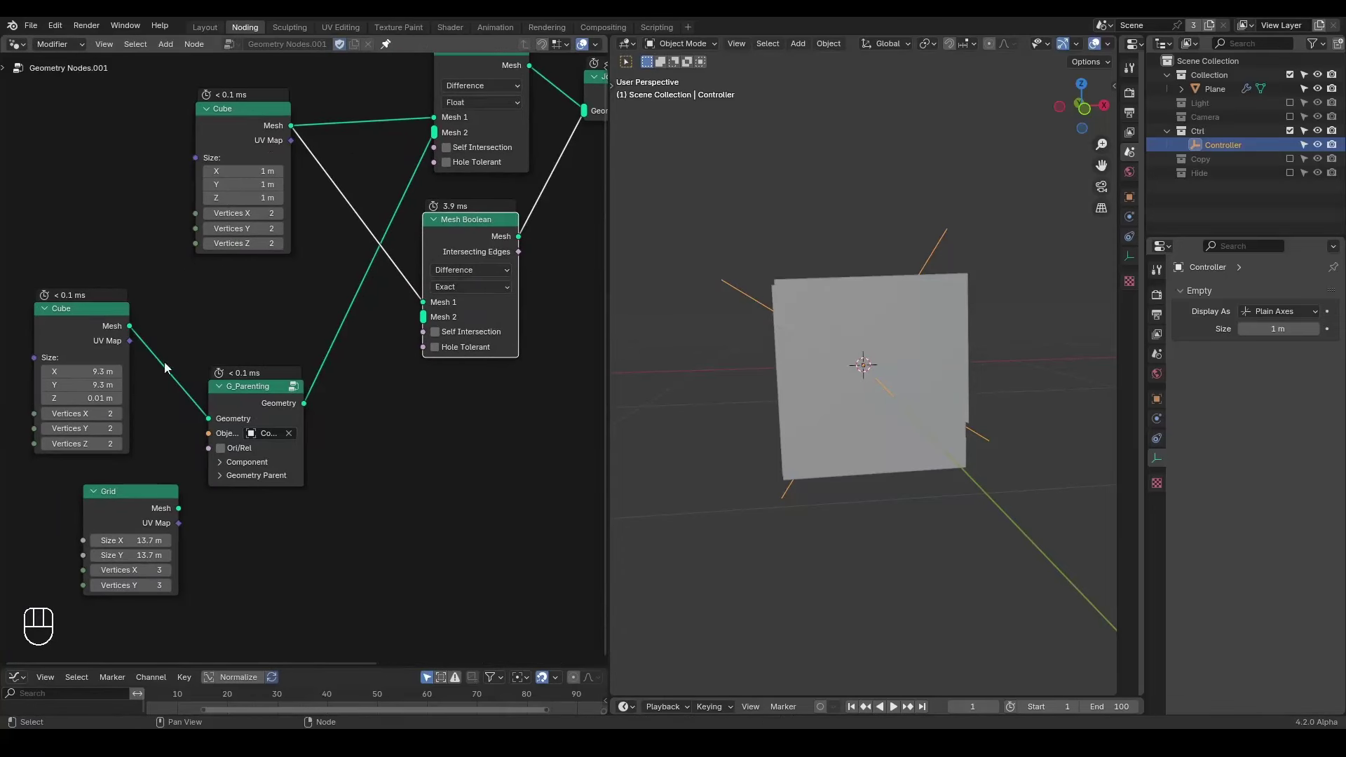
left_click_drag(181, 510, 260, 412)
left_click_drag(307, 408, 428, 316)
left_click_drag(460, 261, 436, 299)
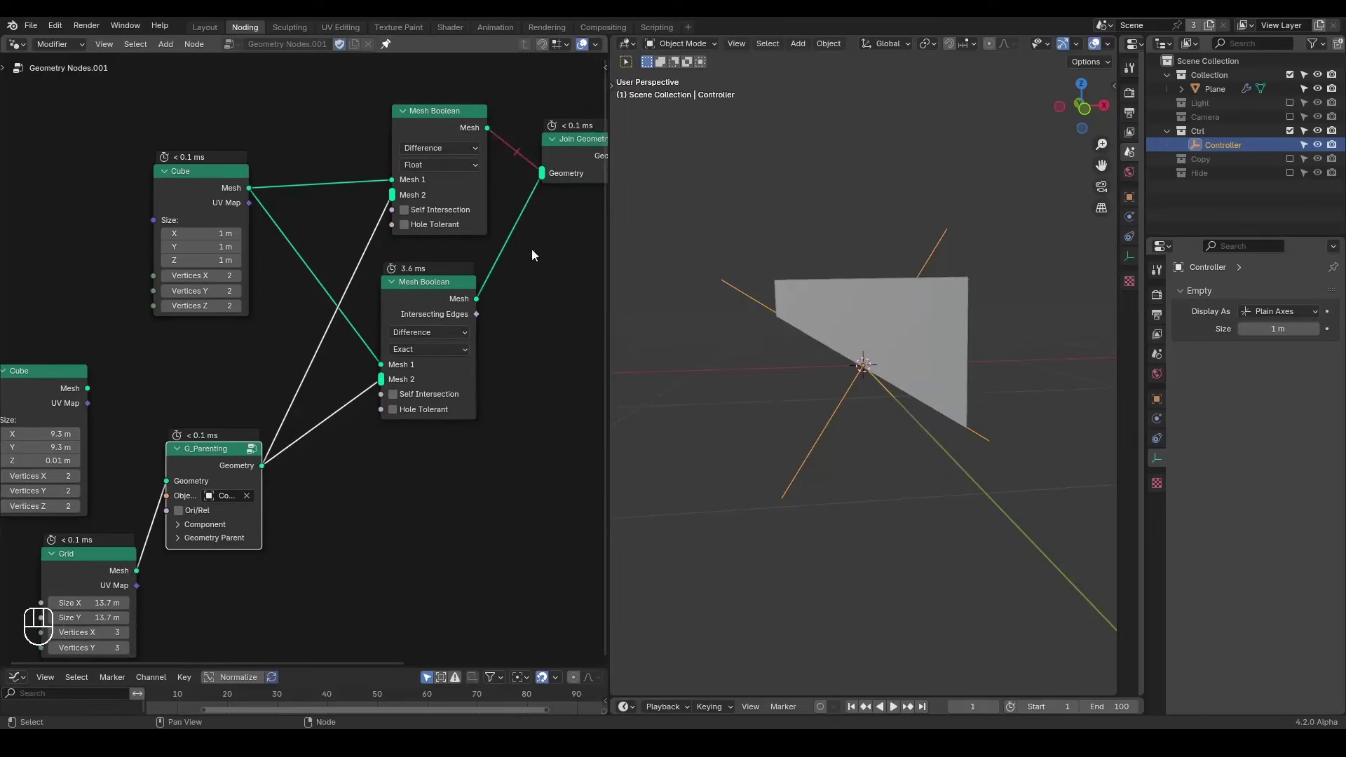
- Tilt the Controller about global Y and adjust the boolean nodes' settings and links
left_click_drag(930, 328, 913, 346)
key("r")
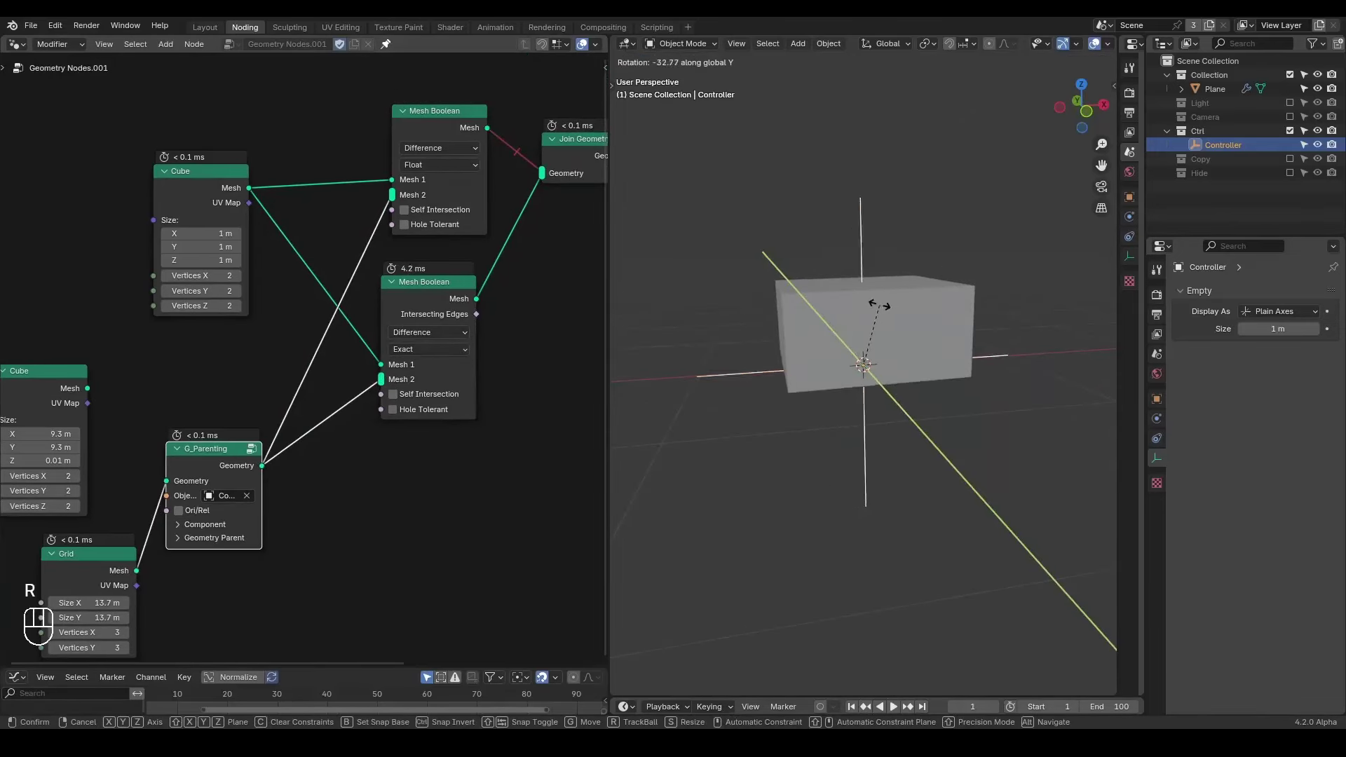
left_click_drag(875, 390, 829, 375)
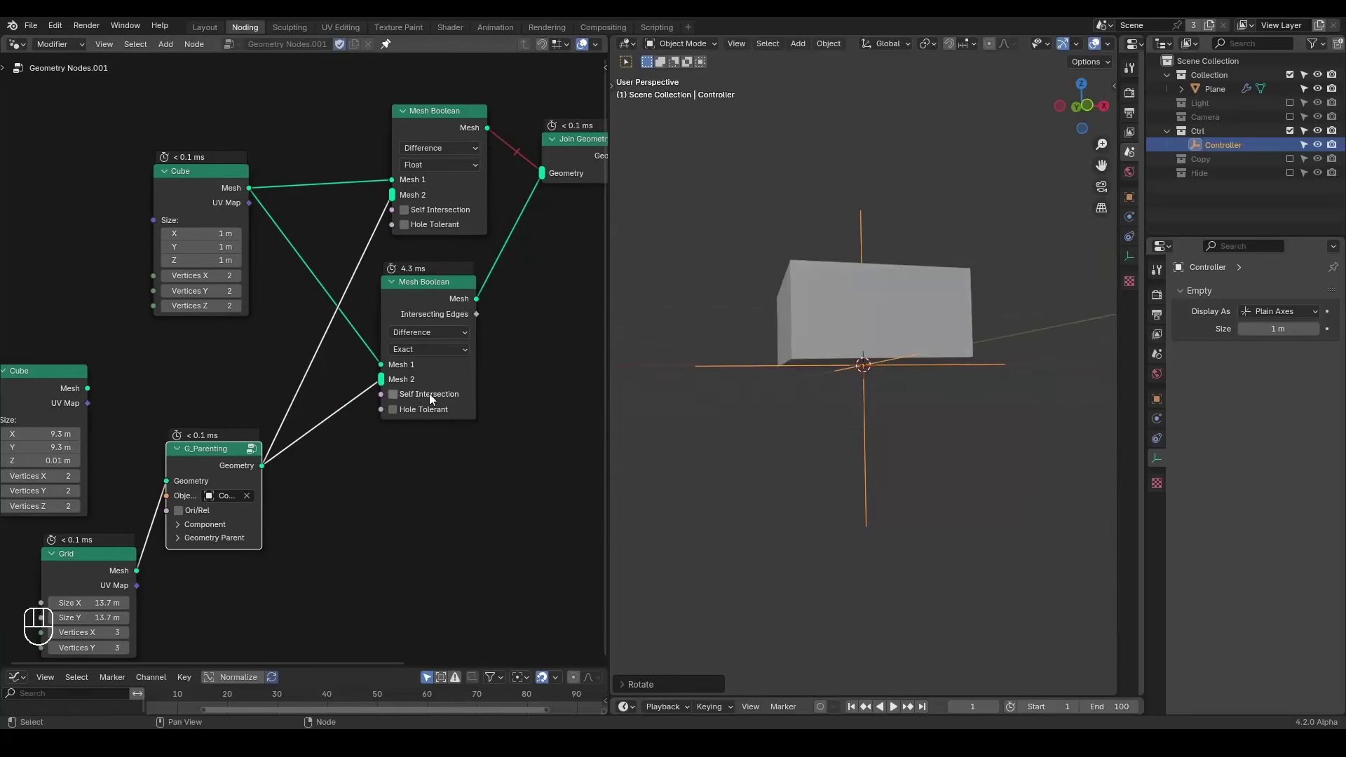
left_click(431, 413)
left_click(441, 415)
left_click(433, 397)
left_click(438, 396)
left_click_drag(482, 310, 496, 324)
left_click_drag(253, 422, 278, 403)
left_click_drag(278, 403, 269, 404)
left_click_drag(147, 348, 227, 443)
left_click_drag(876, 399, 915, 411)
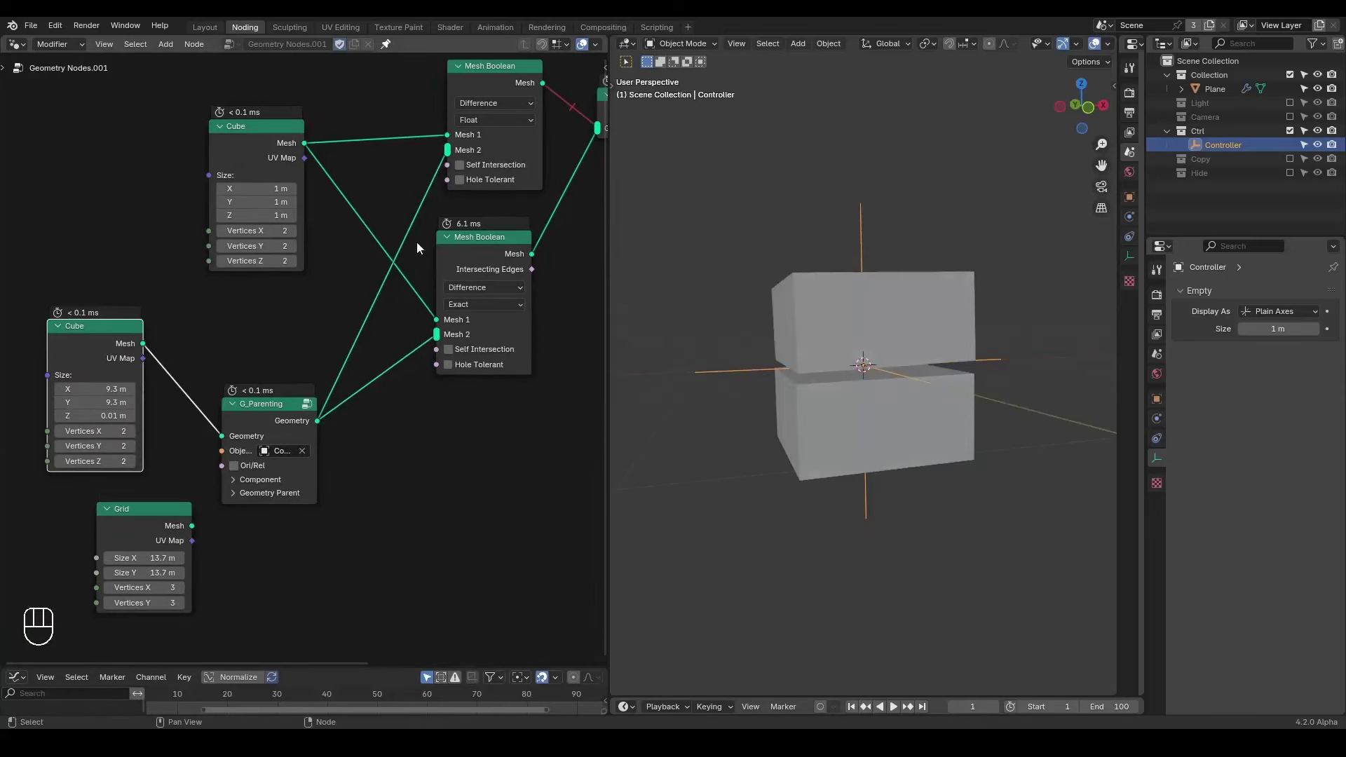
- Reconnect the Float boolean result into Join Geometry and rotate the Controller to a new cut angle
left_click_drag(514, 380, 442, 471)
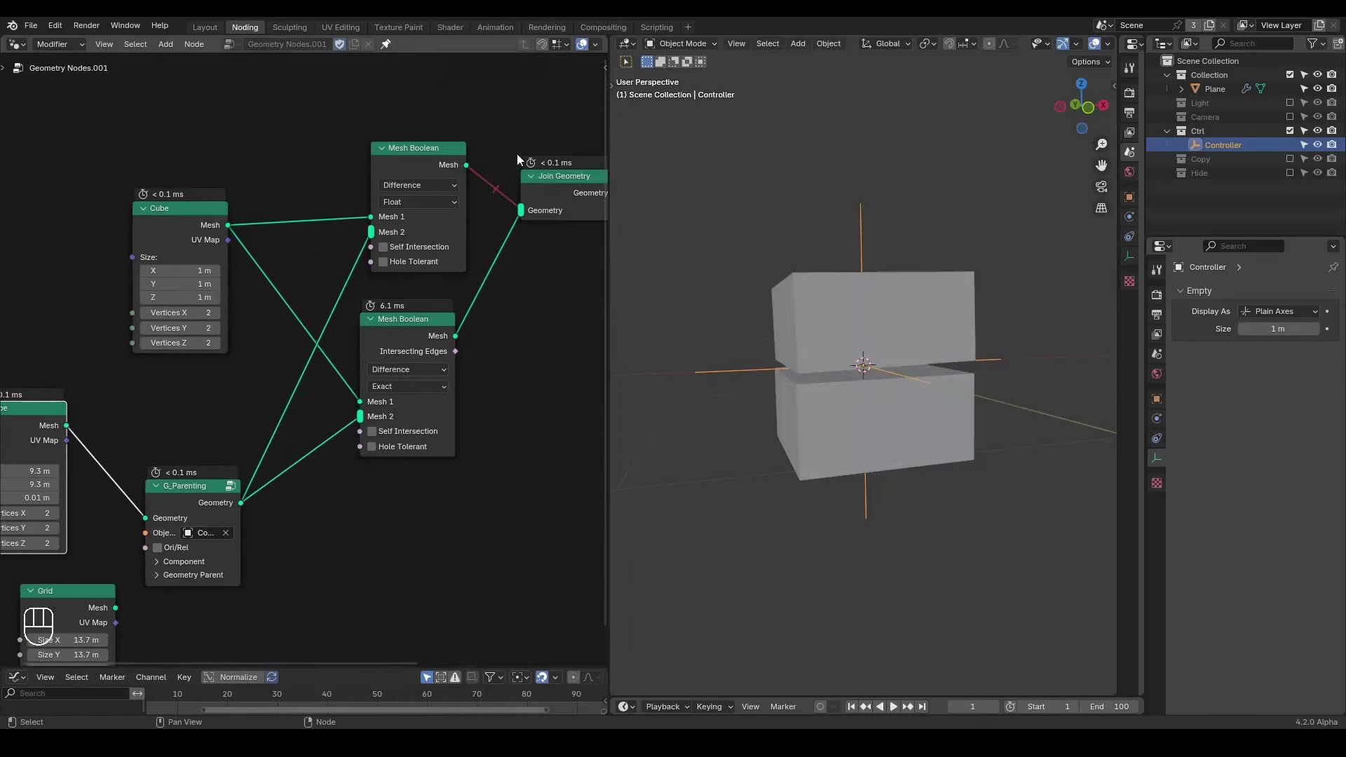
left_click(419, 329)
left_click_drag(427, 242, 421, 295)
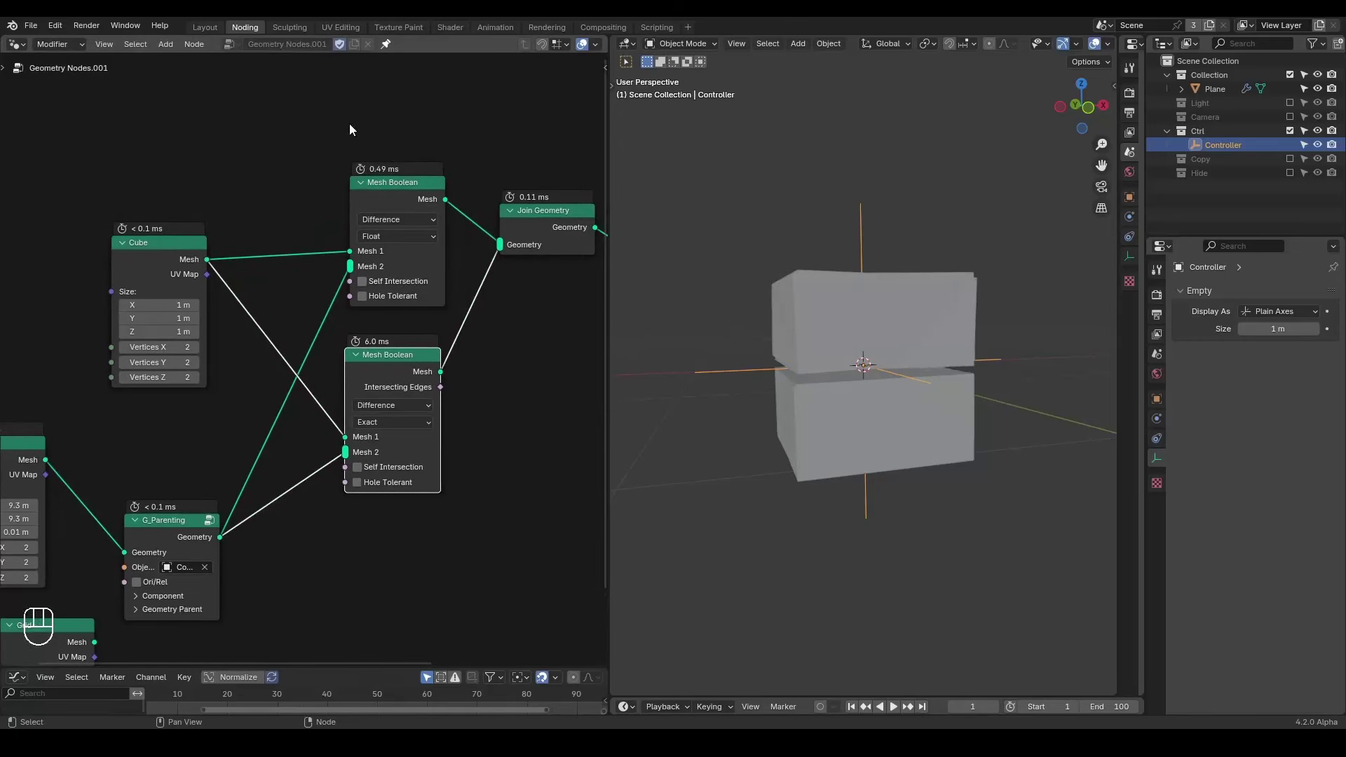
left_click_drag(337, 225, 392, 210)
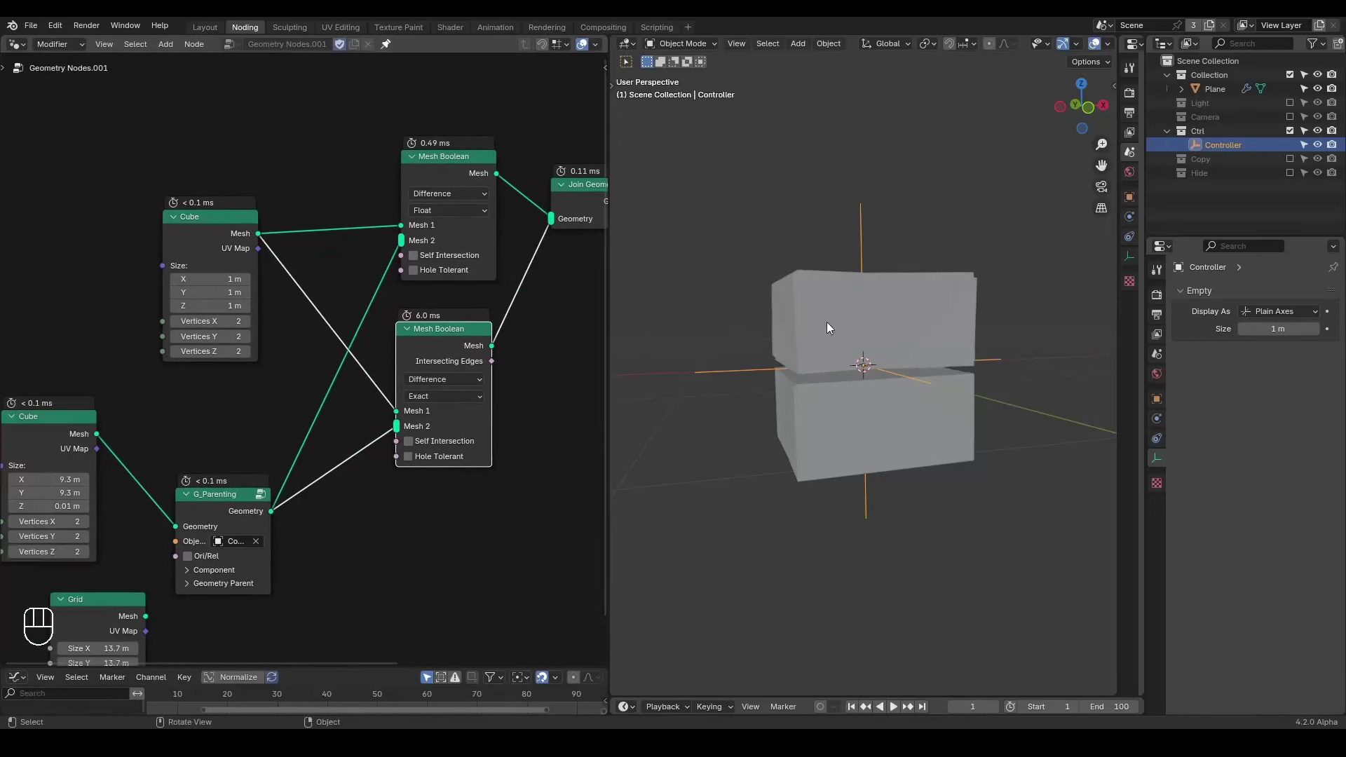
middle_click(853, 332)
key("r")
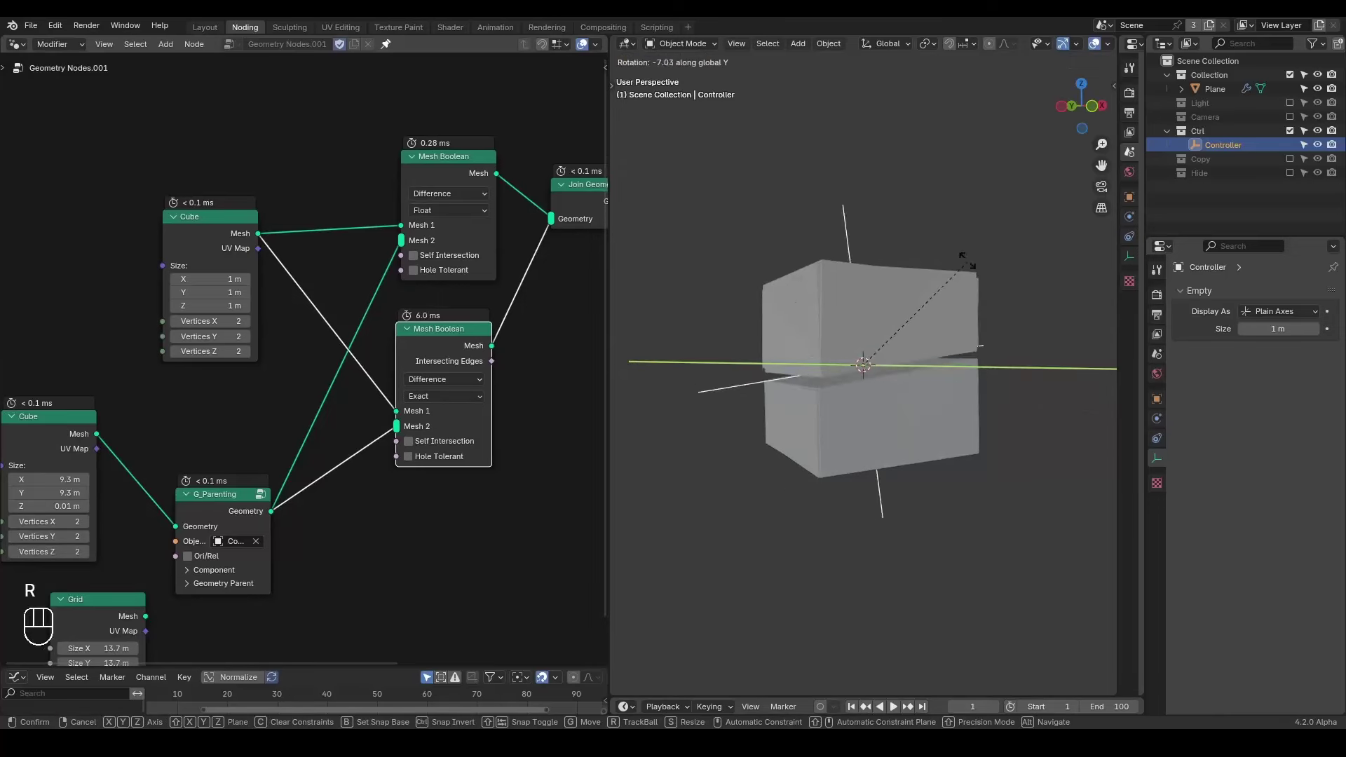
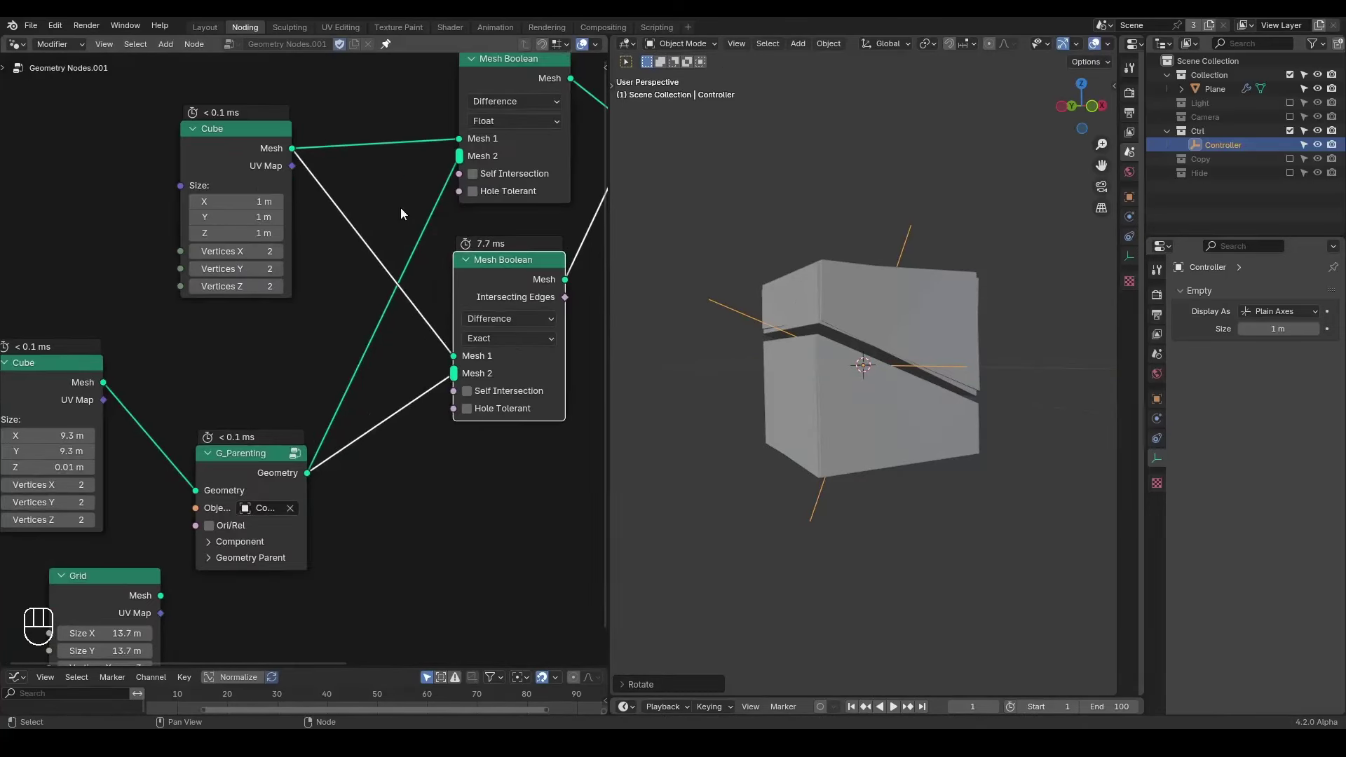
- Set the Cube node's Vertices X, Y and Z to 10
left_click_drag(370, 267, 327, 317)
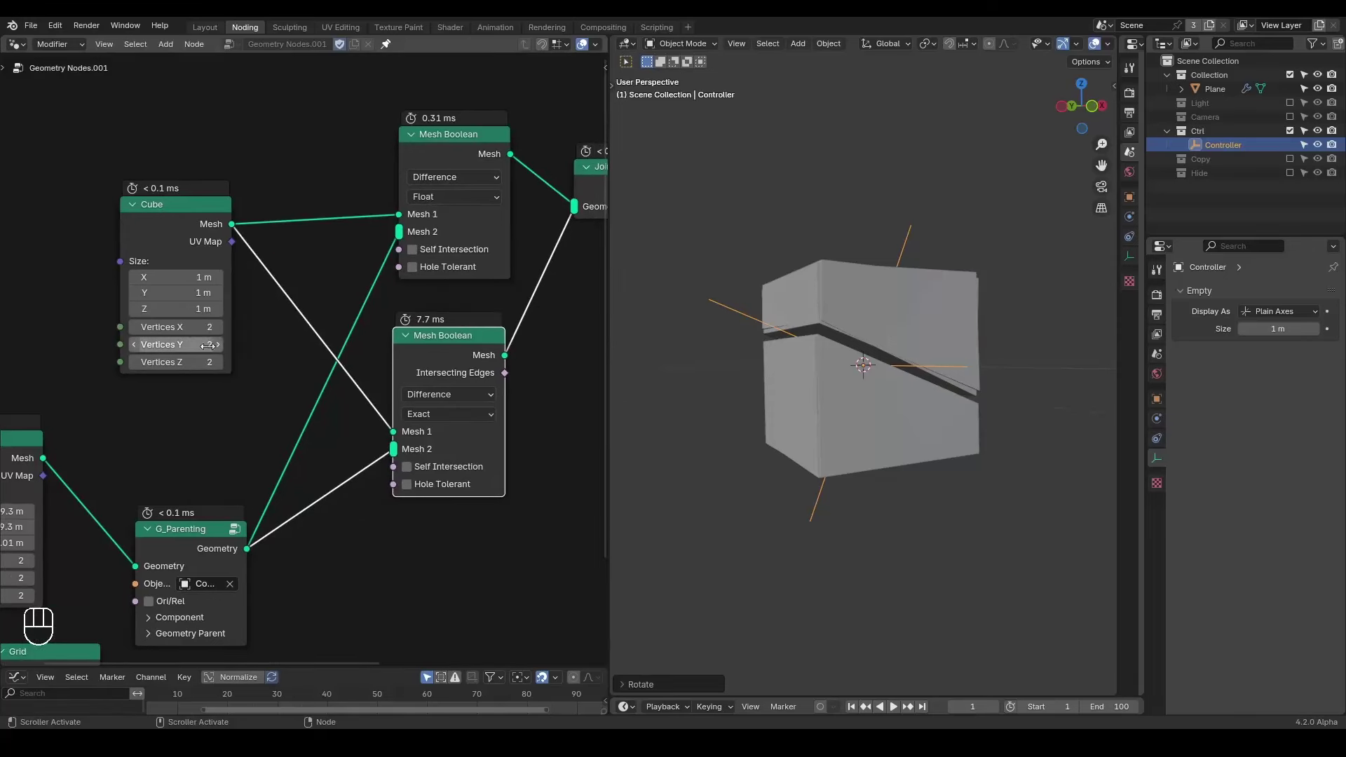
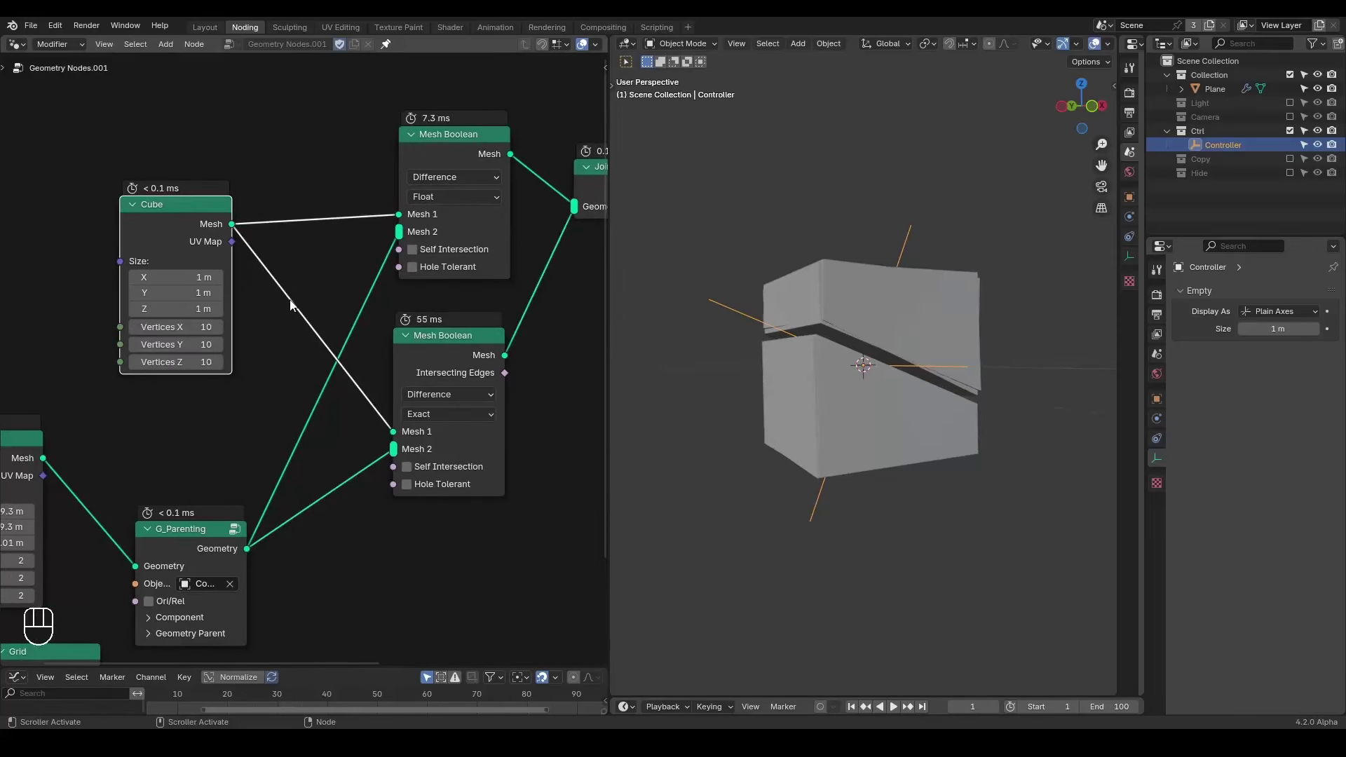
left_click_drag(795, 344, 766, 352)
middle_click(393, 336)
left_click(392, 341)
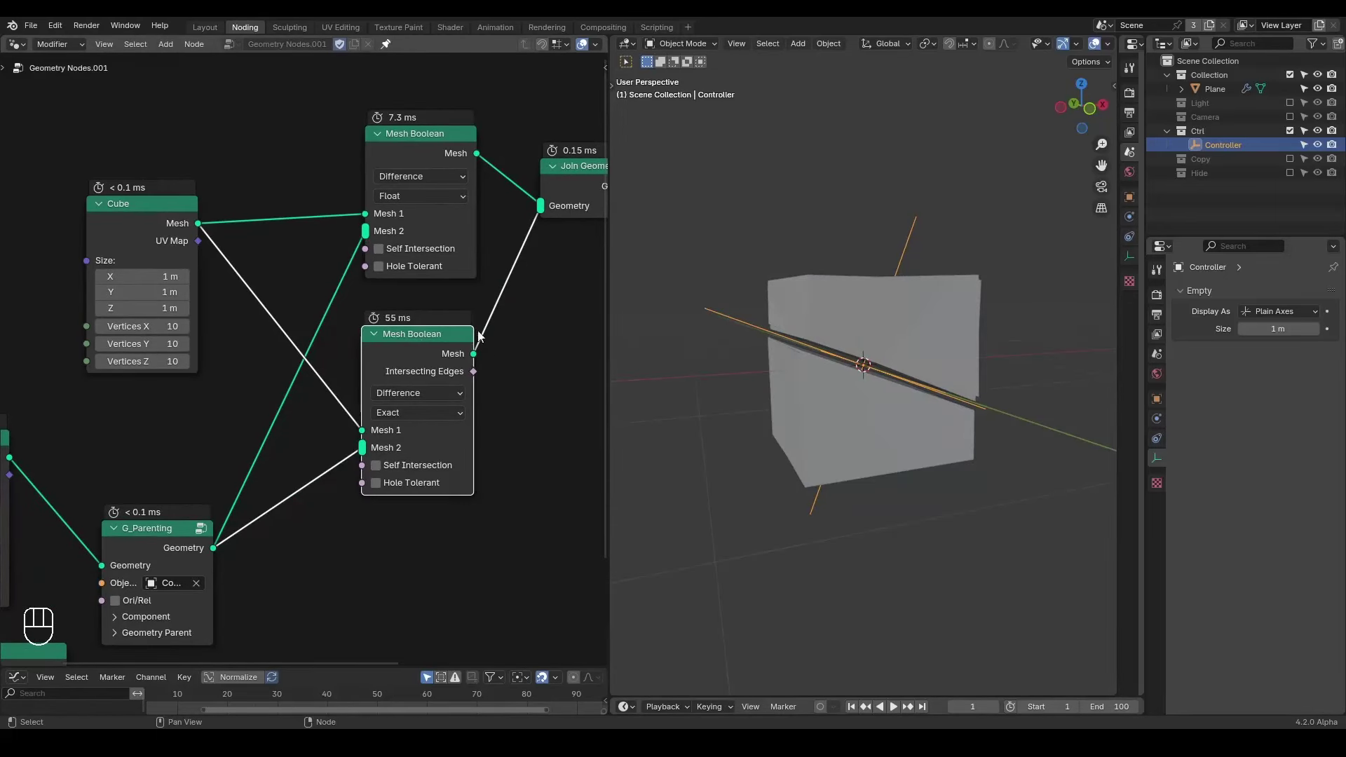
left_click_drag(140, 515, 136, 476)
left_click_drag(423, 359, 403, 403)
- Compare the timing overlays of the Float and Exact Mesh Boolean nodes on the denser cube
key("d")
left_click(329, 355)
key("d")
key("d")
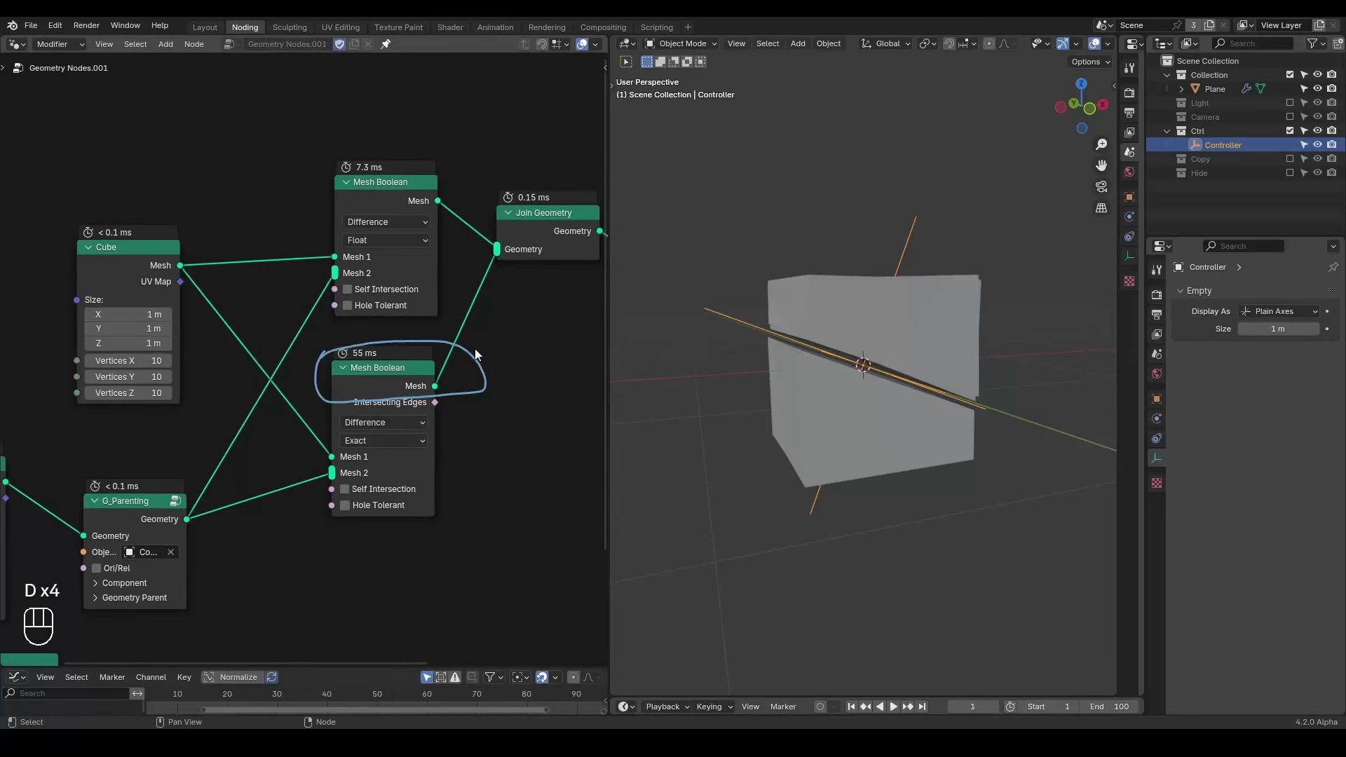
left_click(366, 381)
key("d")
left_click(520, 339)
key("d")
key("d")
key("ctrl+shift+alt+w")
key("ctrl+shift+alt+q")
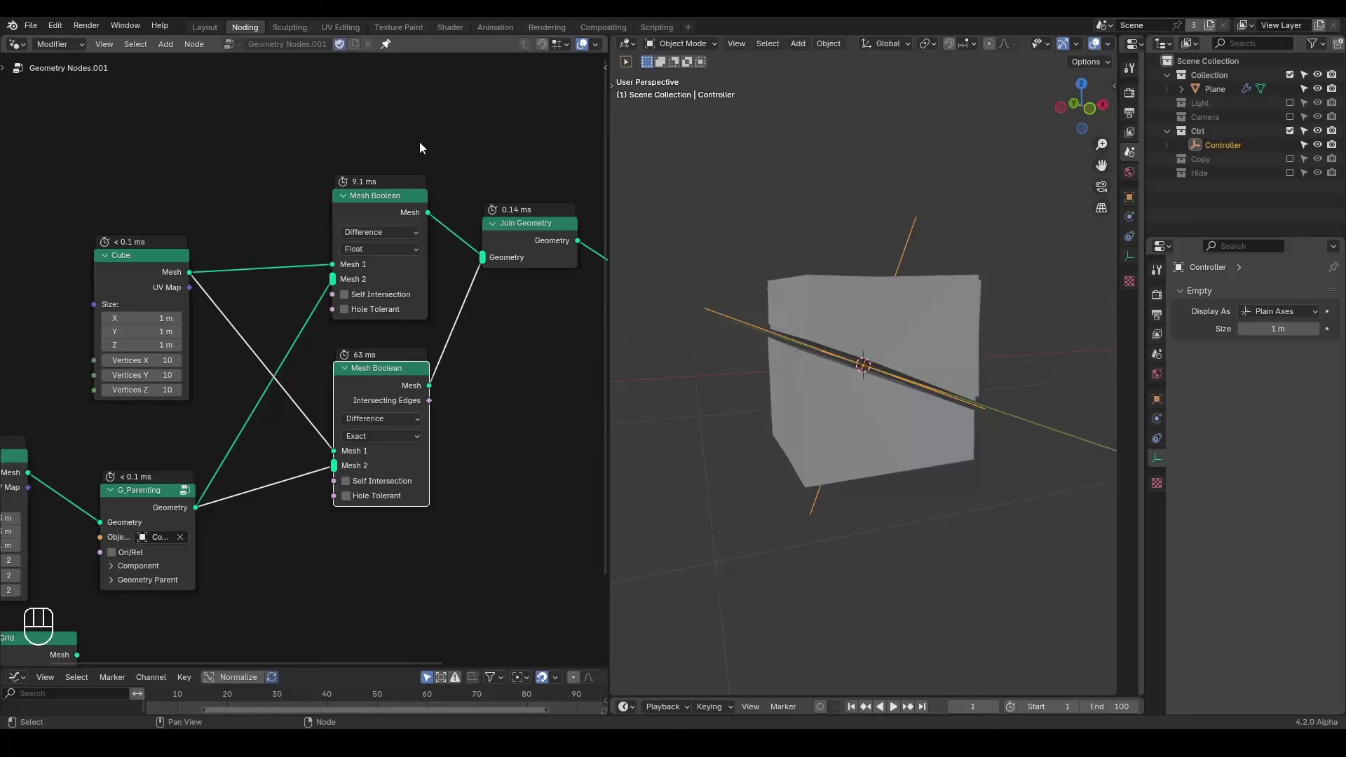
key("d")
key("d")
key("d")
left_click(308, 231)
- Delete the Exact Mesh Boolean node from the tree
key("d")
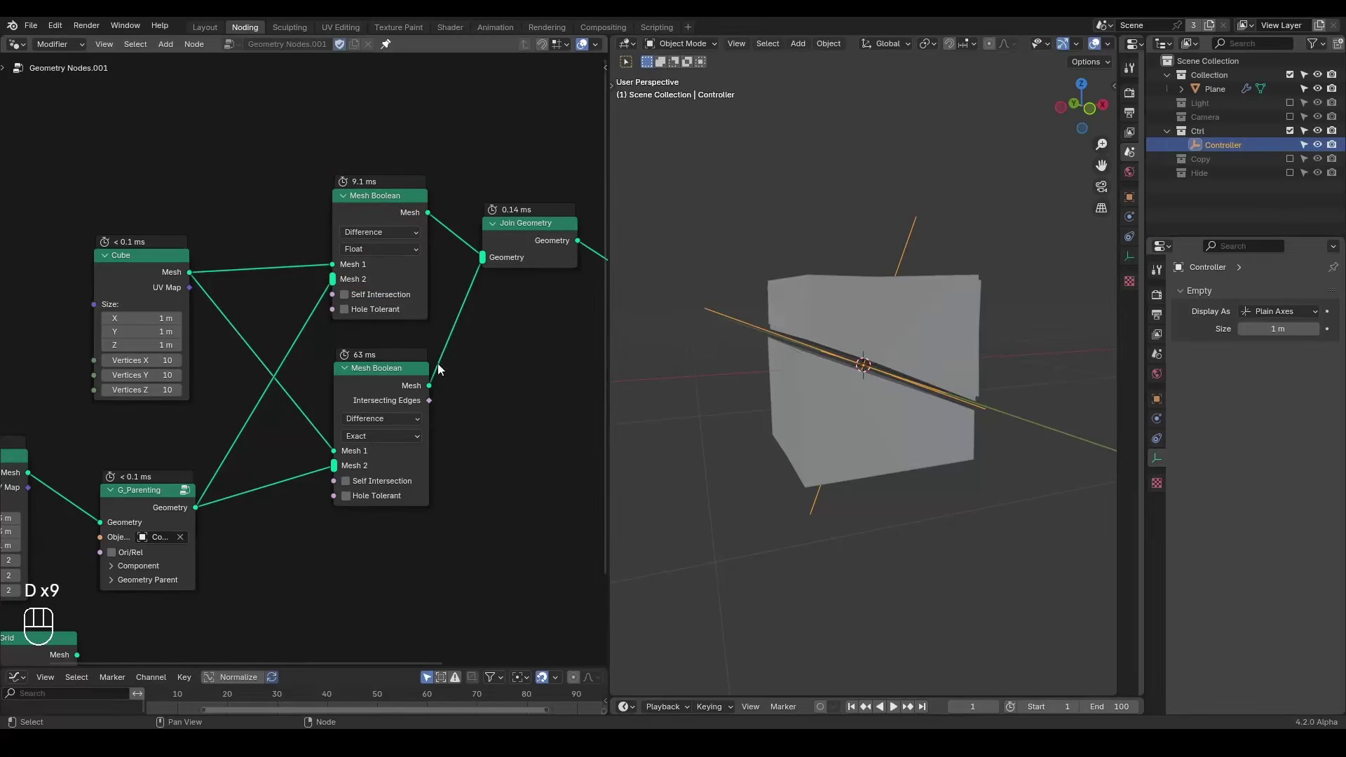
left_click(421, 382)
key("ctrl+x")
- Add a Repeat Zone from Utilities and place it above the boolean
middle_click(358, 377)
left_click_drag(395, 222, 390, 257)
left_click_drag(446, 251, 415, 256)
left_click(485, 236)
left_click(407, 256)
left_click_drag(822, 378, 761, 338)
key("ctrl+a")
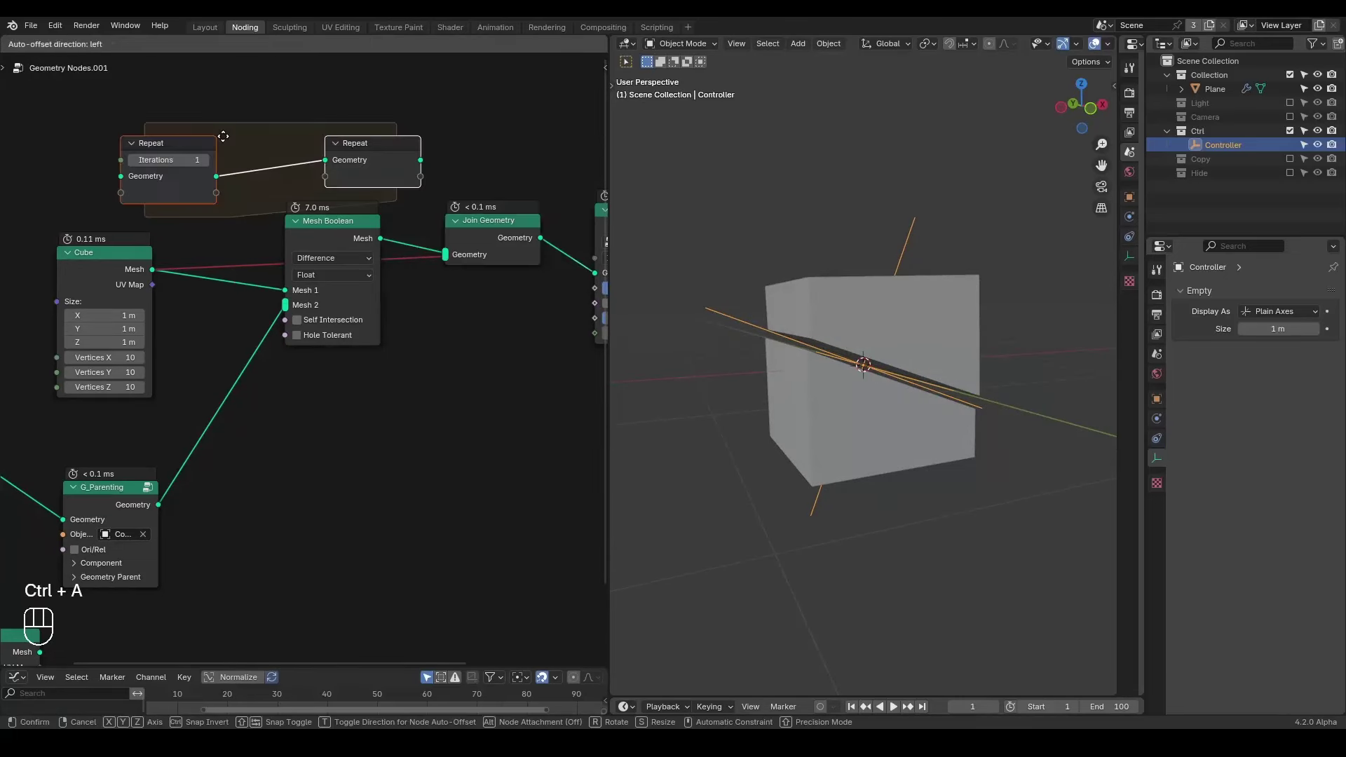
left_click(394, 96)
- Feed the 10-vertex cube mesh into the one-iteration Repeat zone, leaving the cube uncut
left_click_drag(250, 338, 413, 333)
key("d")
key("d")
key("d")
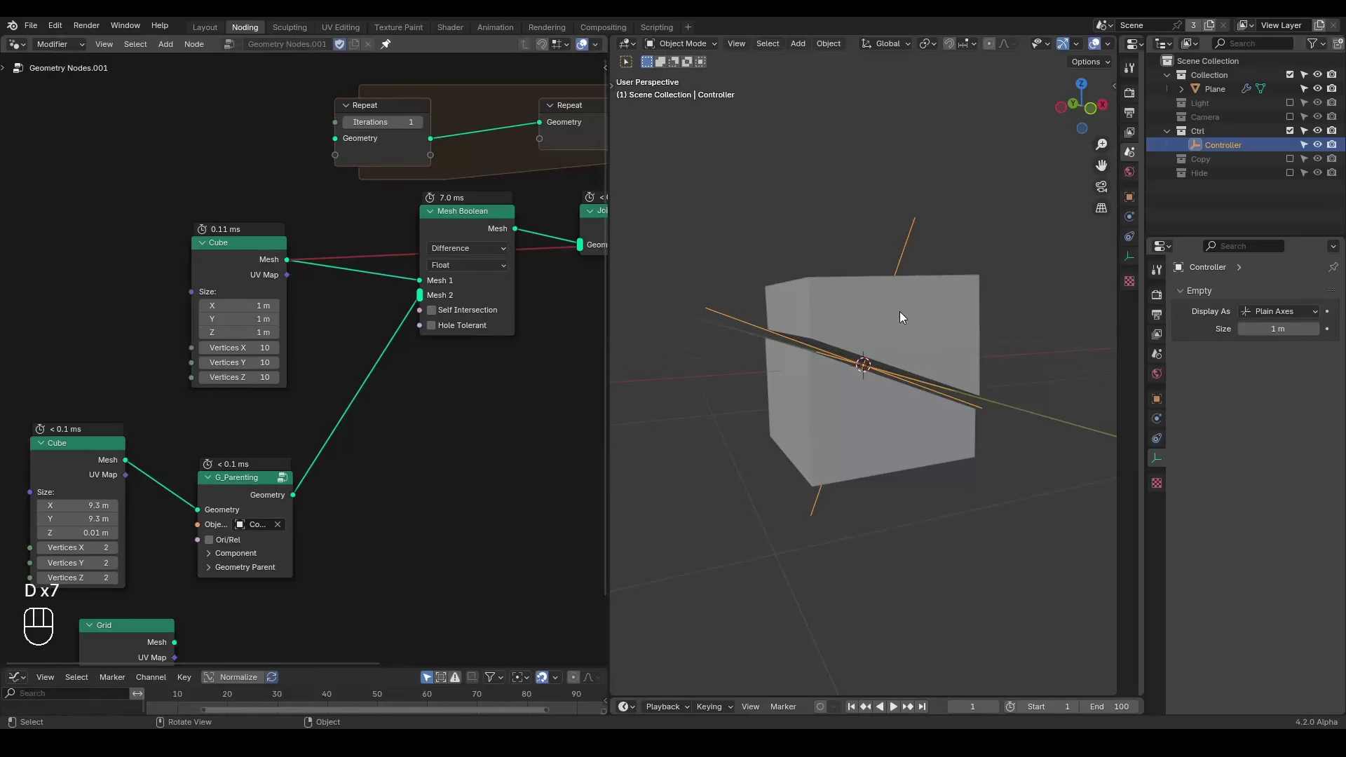
left_click_drag(904, 323, 876, 318)
key("d")
key("d")
left_click_drag(888, 201, 862, 366)
key("d")
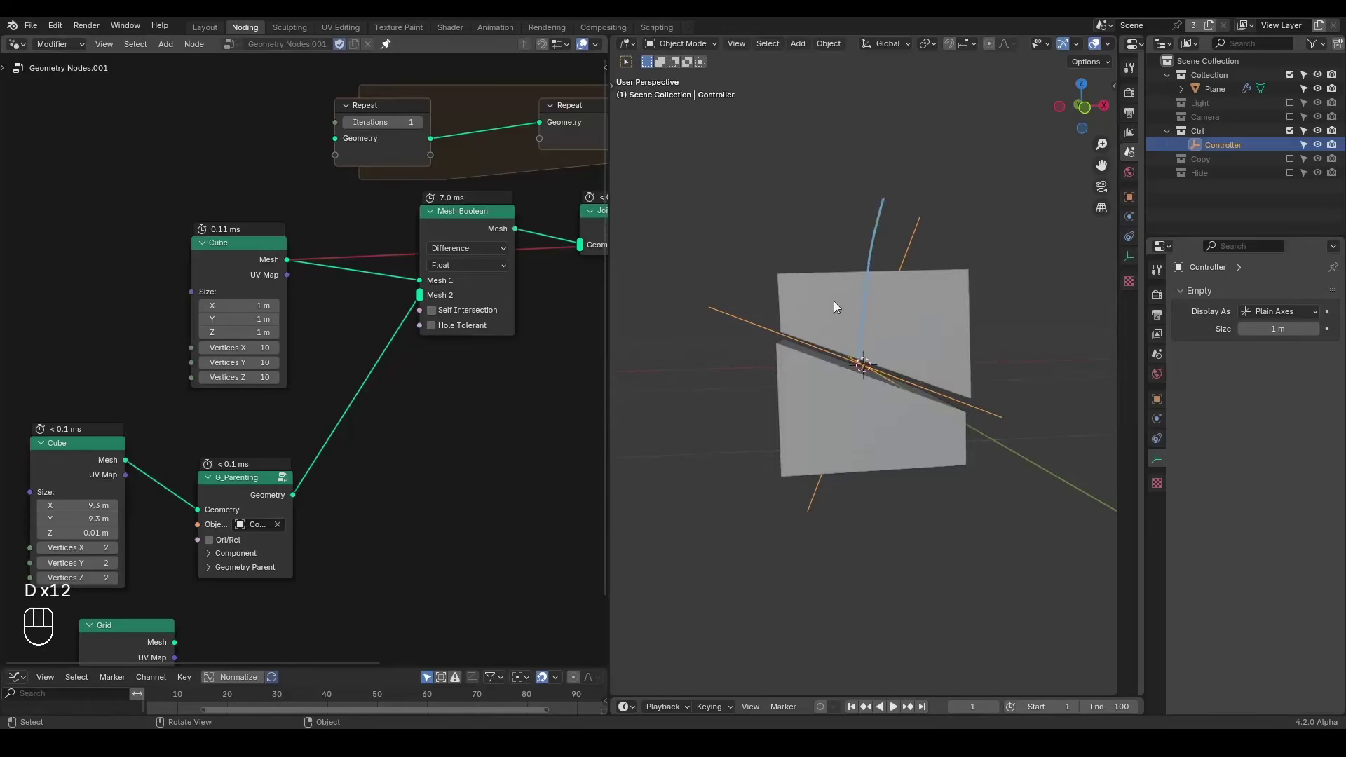
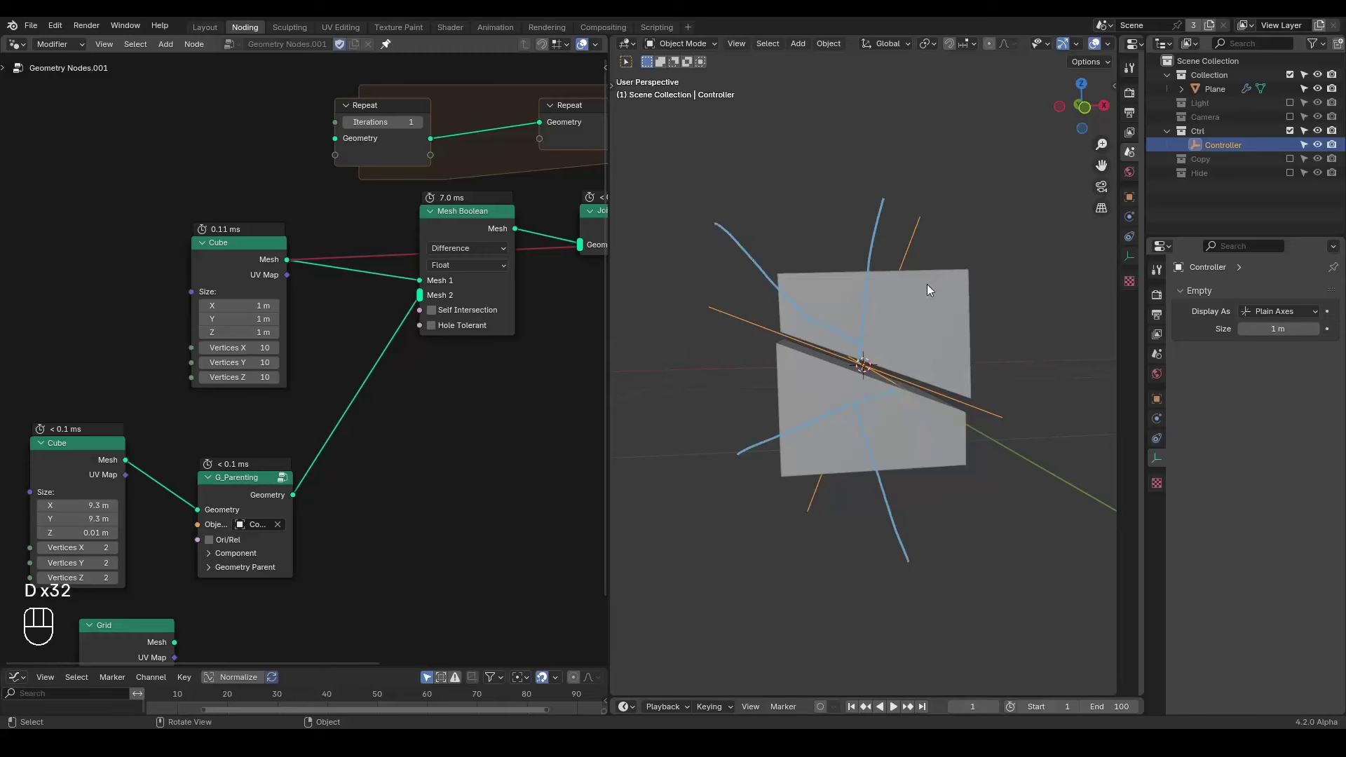
- Rearrange the Cube, boolean and Repeat zone nodes to make room inside the zone
left_click_drag(322, 305, 298, 308)
left_click_drag(211, 244, 111, 229)
left_click_drag(141, 236, 304, 152)
left_click_drag(320, 215, 226, 256)
left_click(429, 168)
left_click_drag(229, 148, 154, 175)
middle_click(250, 243)
left_click_drag(534, 232, 352, 331)
key("g")
left_click(369, 289)
left_click_drag(374, 286, 362, 267)
left_click_drag(149, 257, 98, 302)
key("g")
left_click(268, 277)
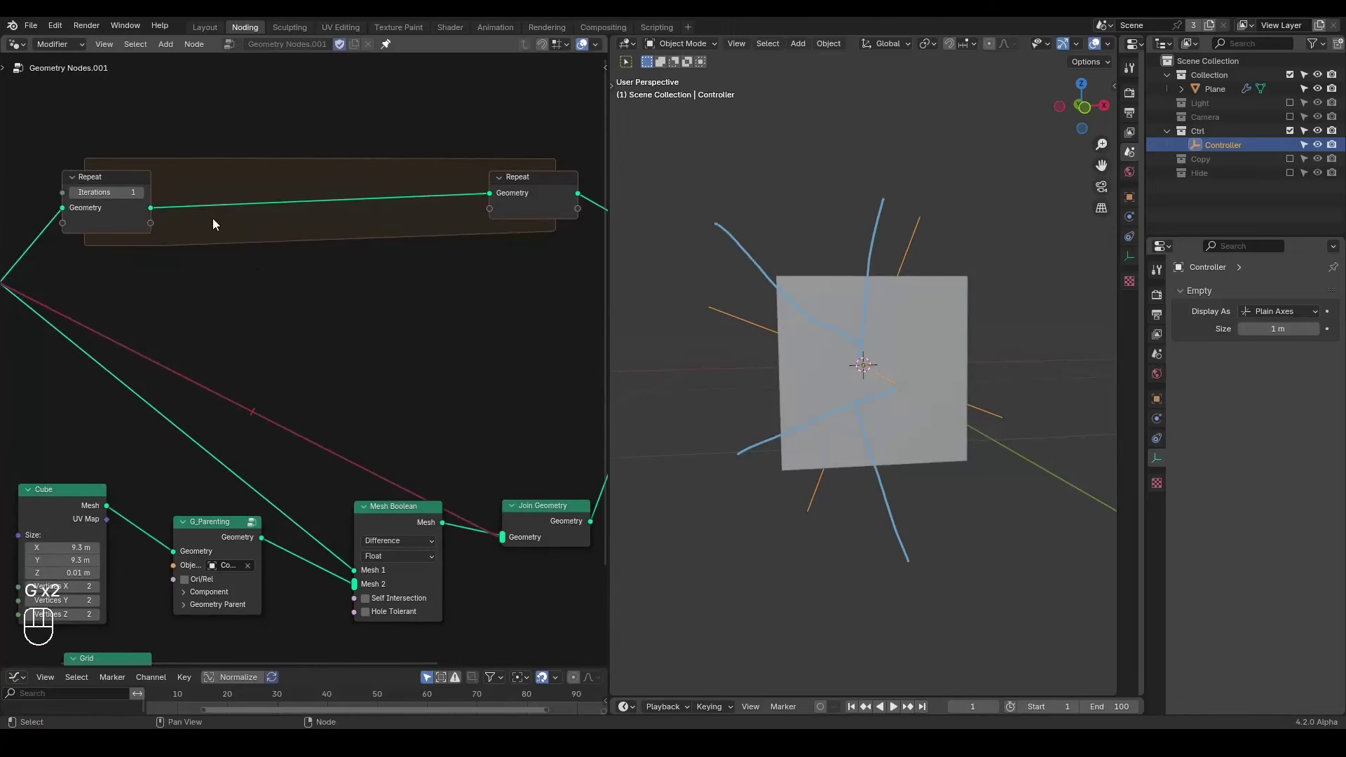
- Wire Separate Geometry's Selection and Inverted outputs into Join Geometry and on to the Repeat output
left_click_drag(154, 211, 261, 229)
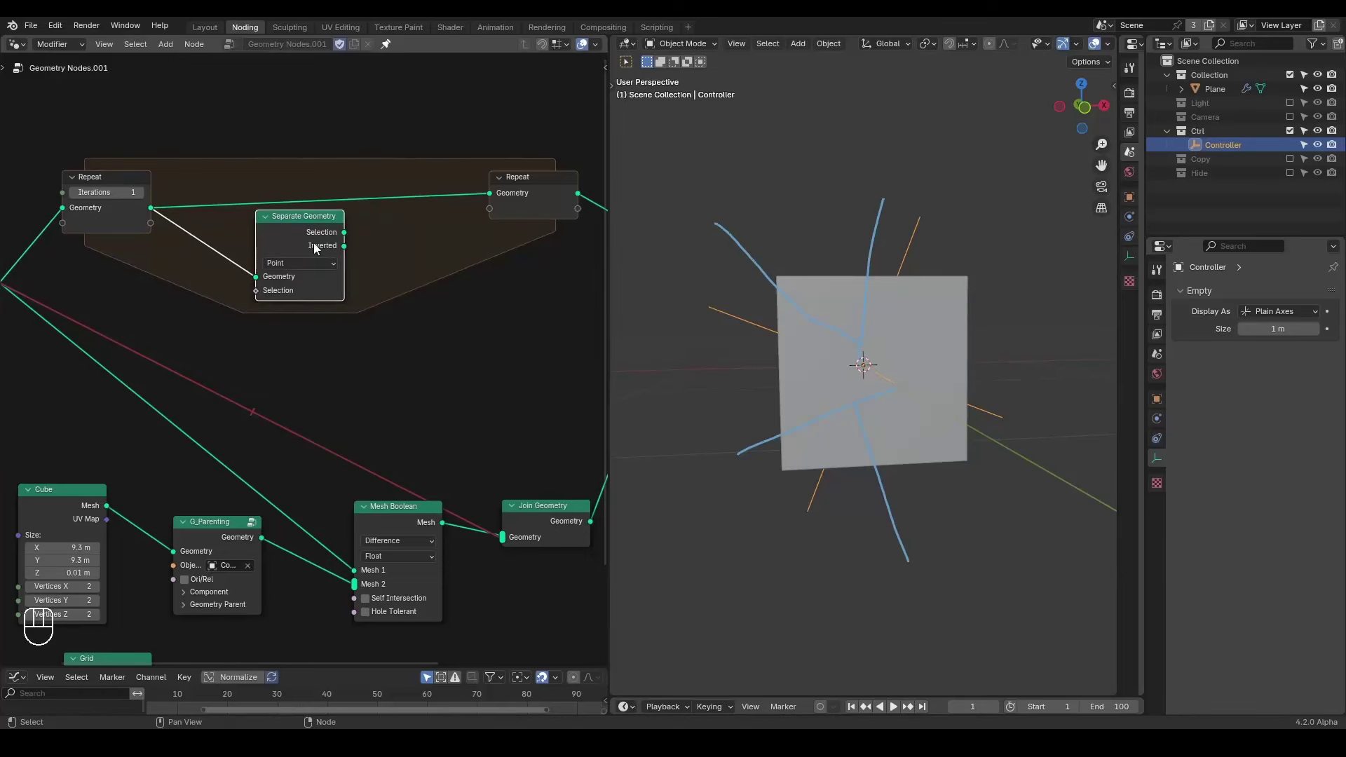
left_click_drag(377, 240, 424, 262)
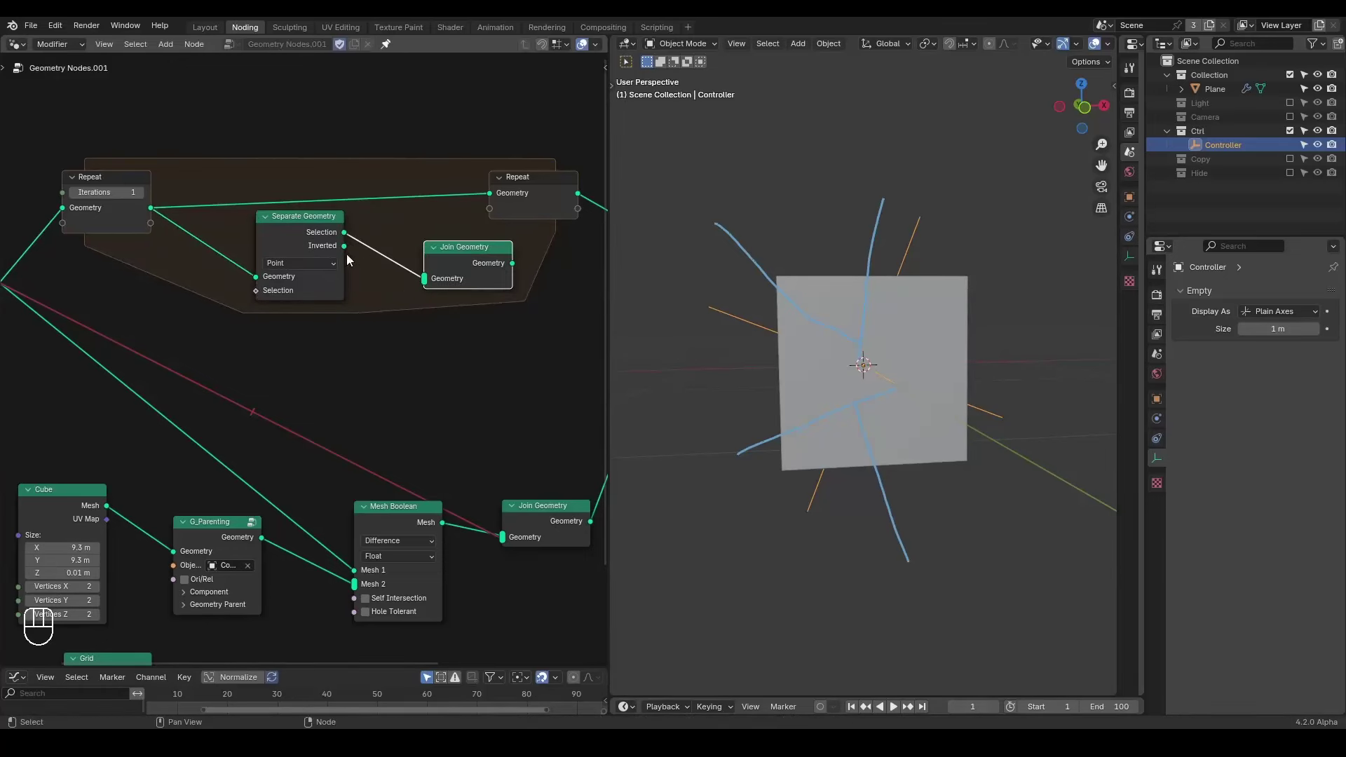
left_click_drag(341, 253, 427, 297)
left_click_drag(516, 270, 498, 191)
left_click_drag(535, 182, 423, 231)
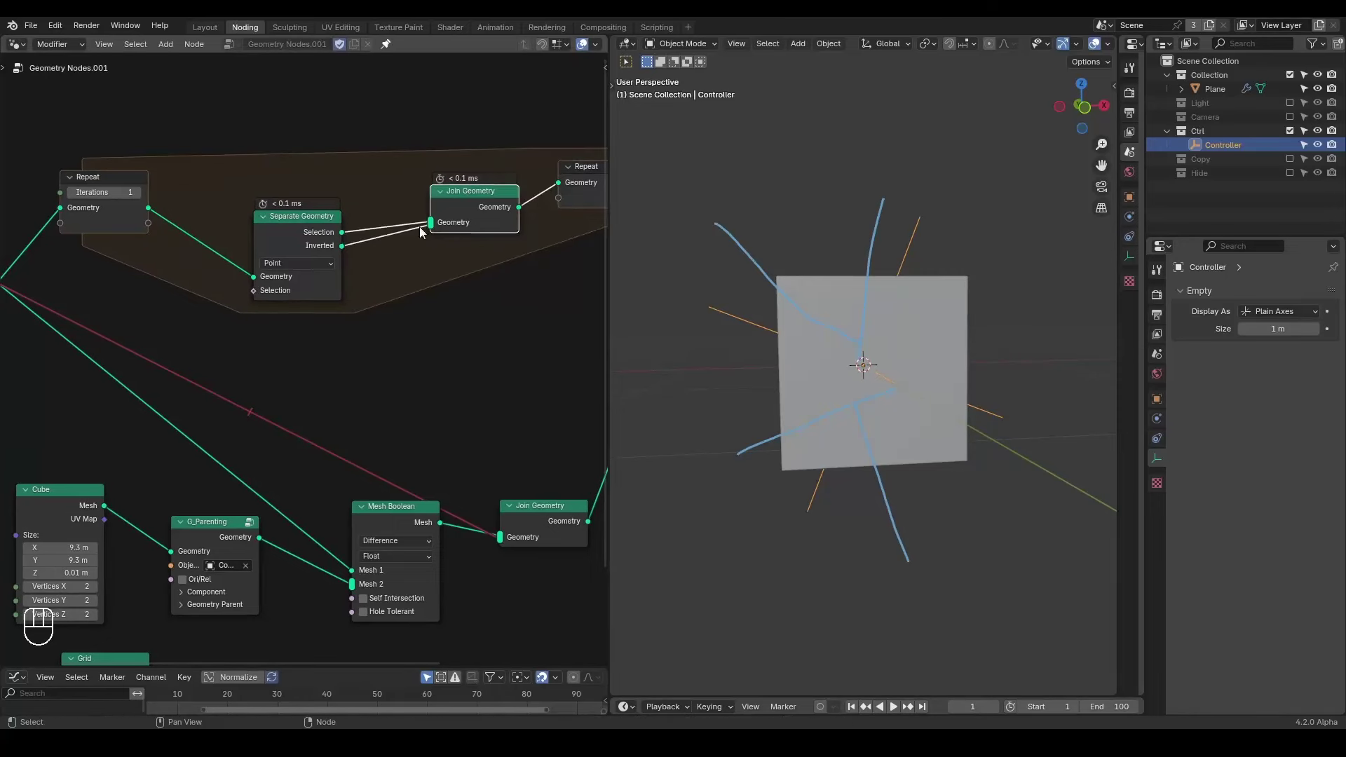
- Tidy the Separate and Join Geometry node positions inside the repeat zone
left_click(309, 224)
left_click_drag(312, 321, 328, 329)
left_click_drag(327, 308, 361, 297)
middle_click(340, 285)
middle_click(307, 269)
left_click_drag(195, 262, 170, 268)
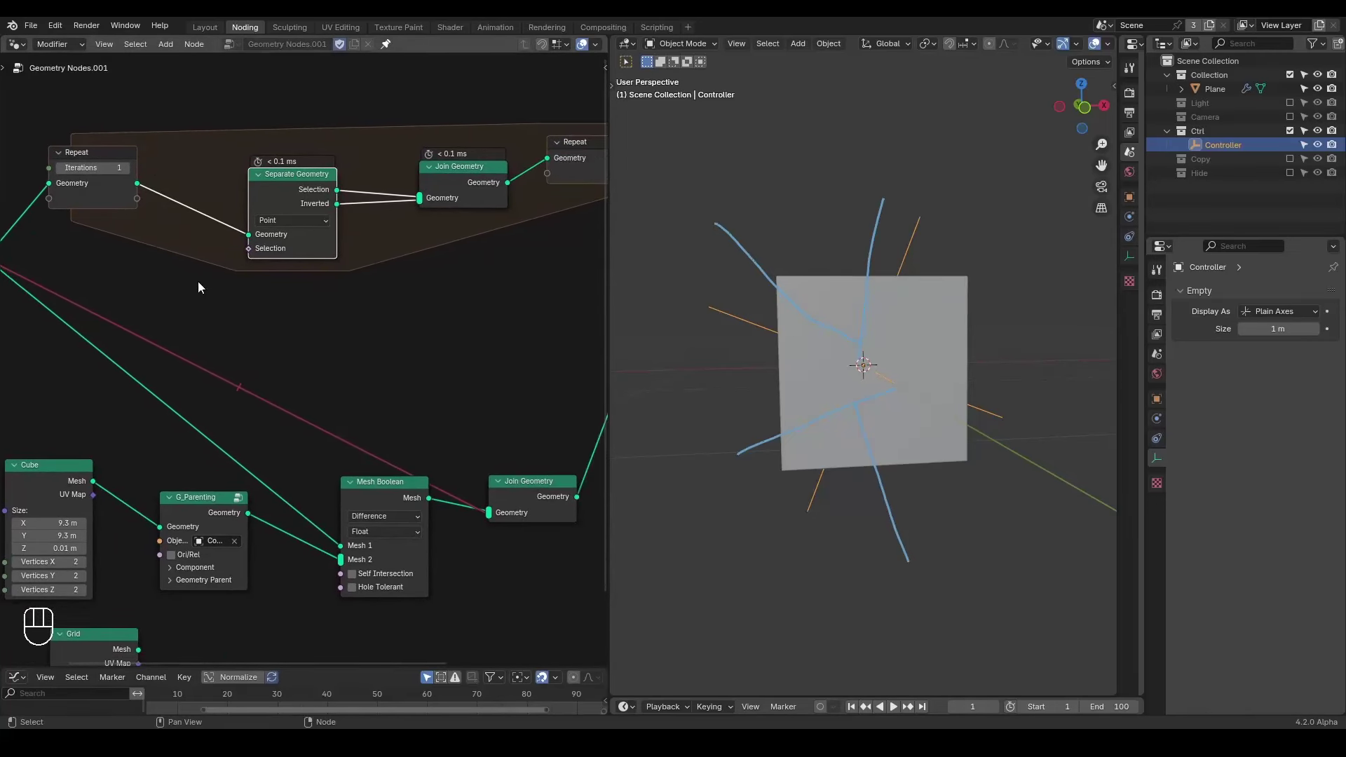
- Pass a Loop Index through the Repeat zone and insert a Math Add node adding 1 each iteration
key("ctrl+a")
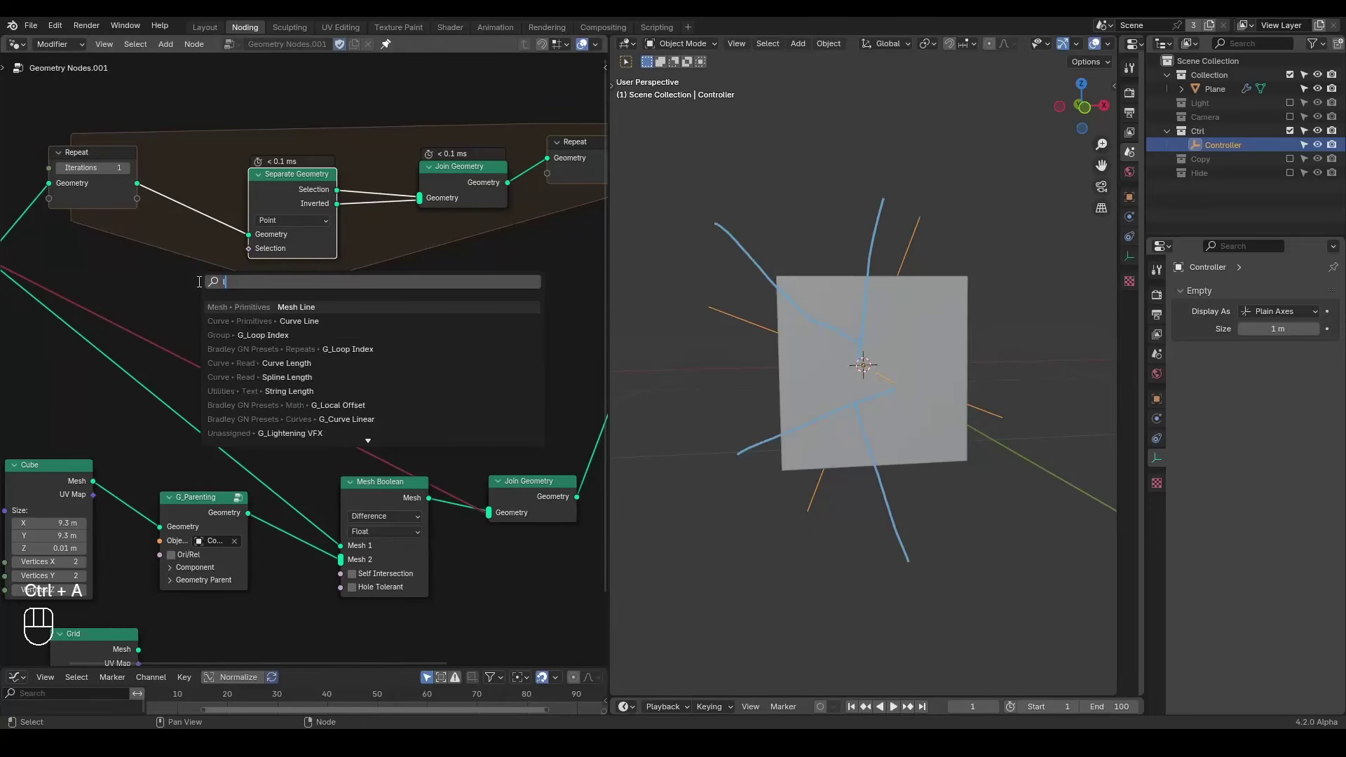
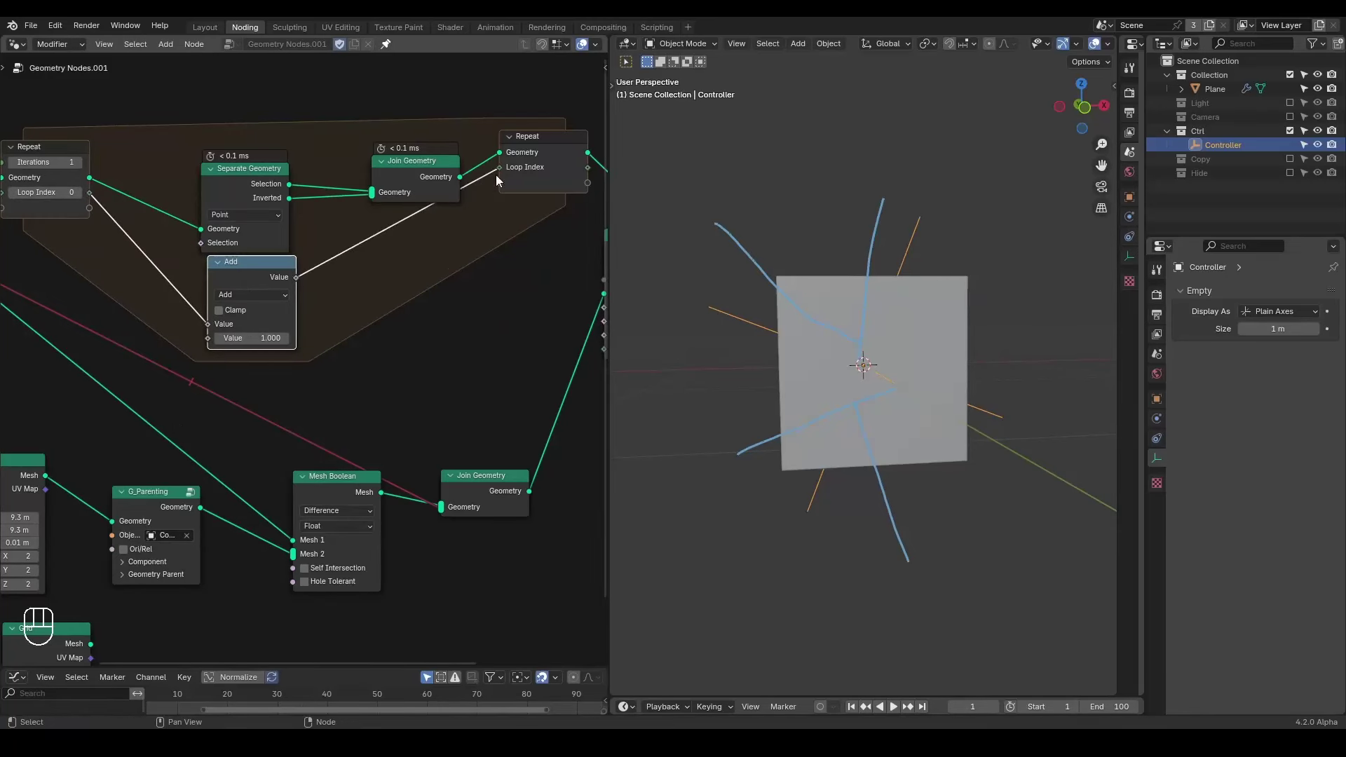
left_click_drag(249, 180, 257, 127)
left_click_drag(396, 185, 372, 153)
left_click(348, 238)
left_click(277, 277)
left_click(293, 251)
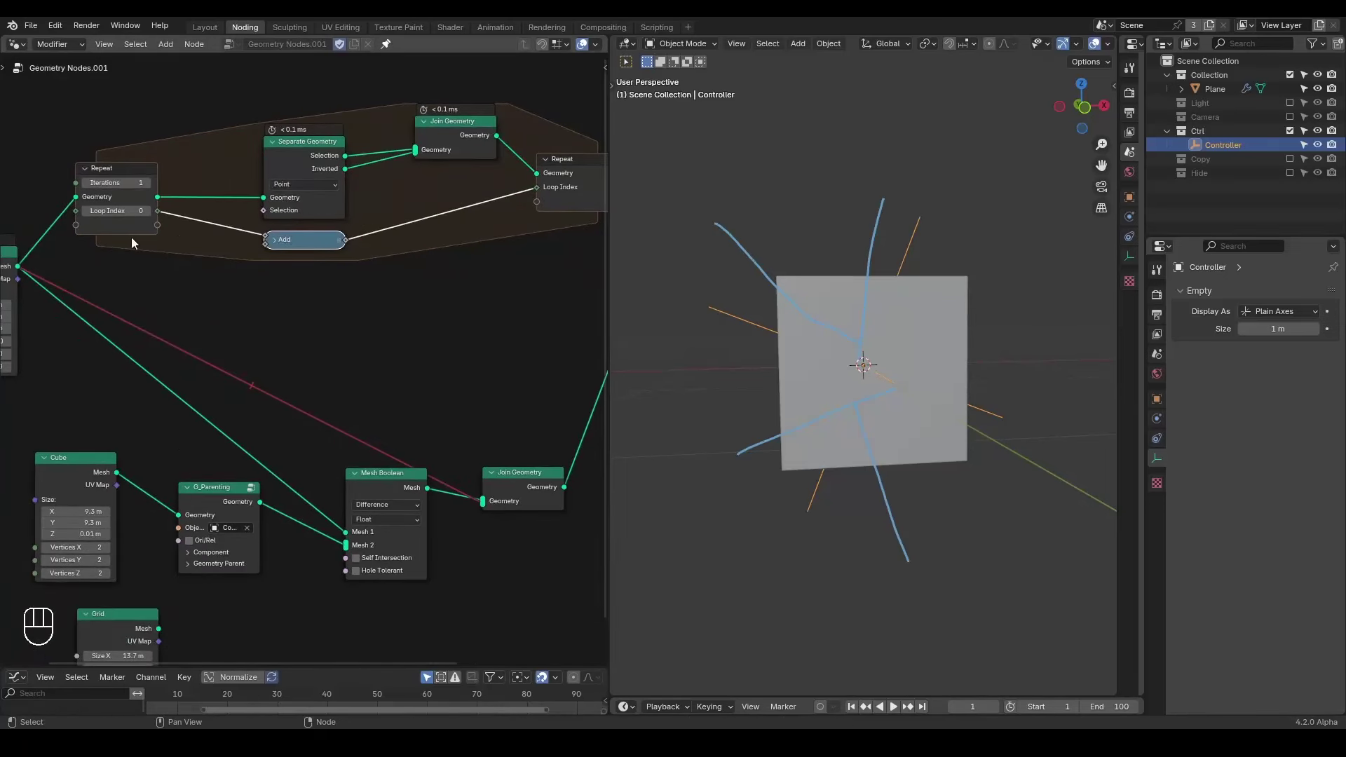
- Collapse the Add node and tidy the loop-index wiring inside the Repeat zone
key("d")
left_click(348, 270)
key("d")
left_click(377, 259)
key("d")
key("d")
key("d")
key("d")
left_click(414, 256)
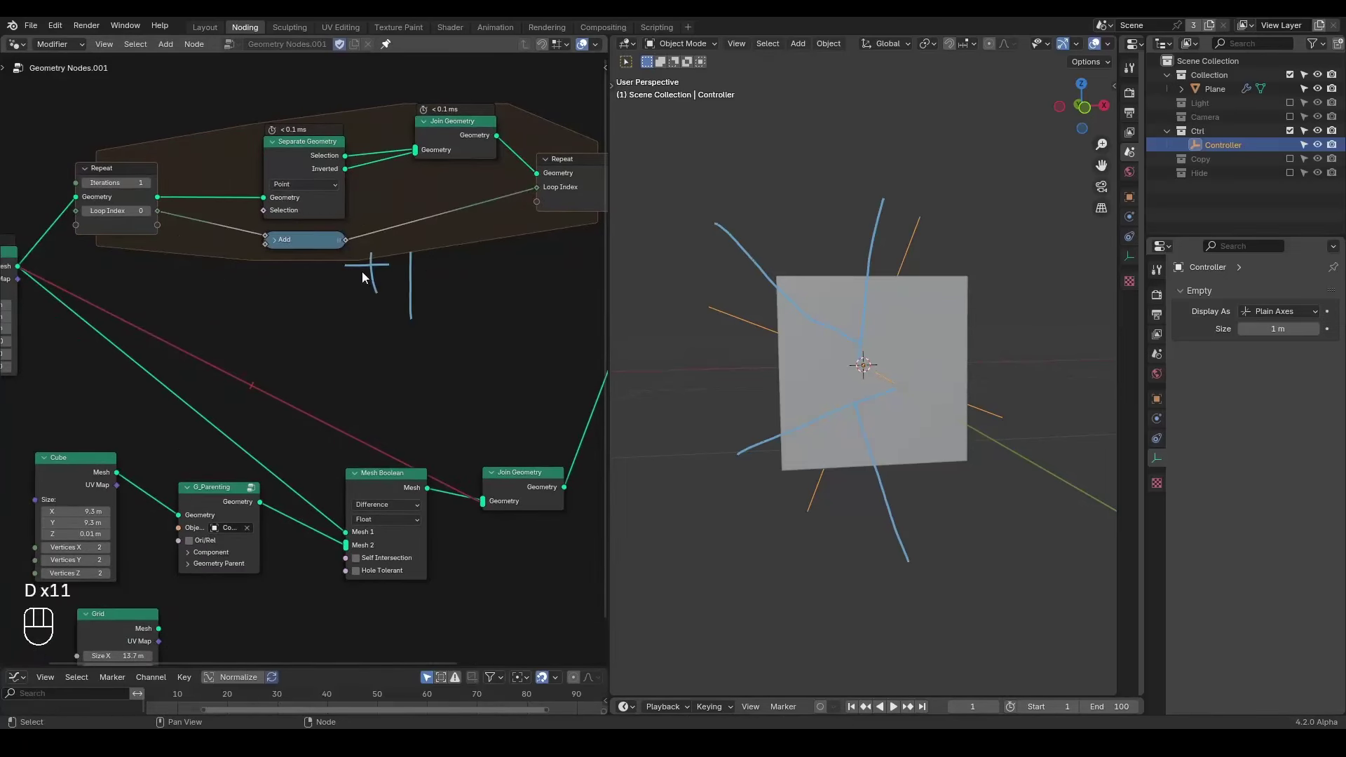
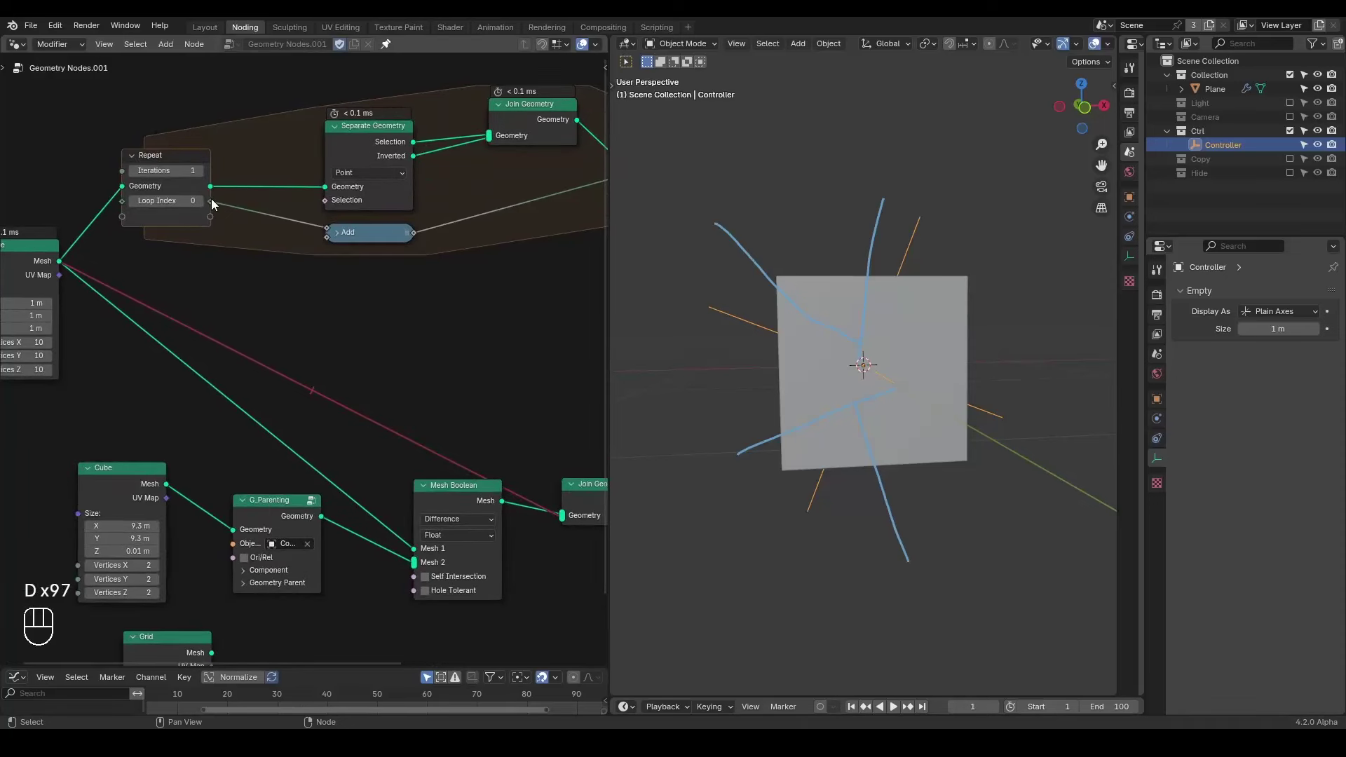
- Add a Random Value node set to Integer (0 to 100) inside the repeat zone and position it
key("ctrl+a")
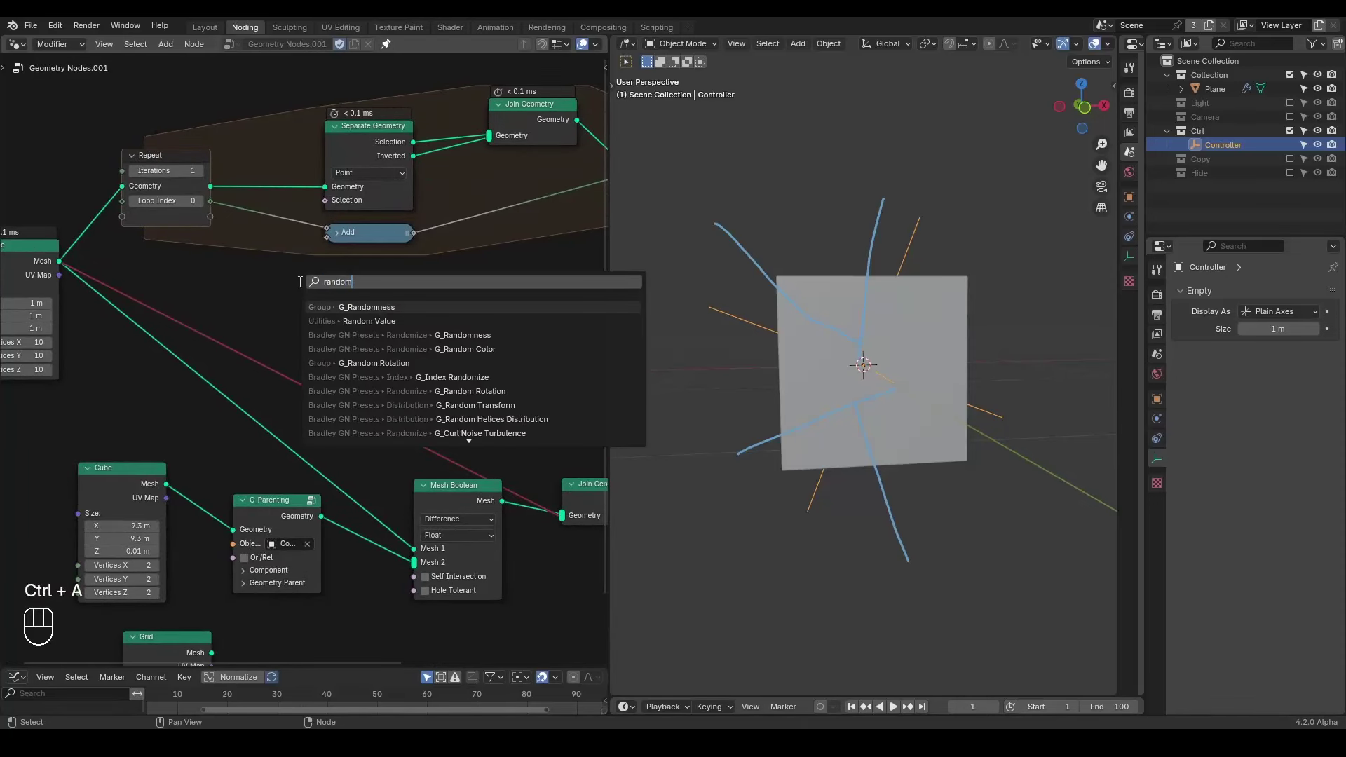
left_click_drag(360, 298, 371, 340)
left_click_drag(345, 276, 386, 278)
middle_click(275, 304)
left_click(274, 154)
key("g")
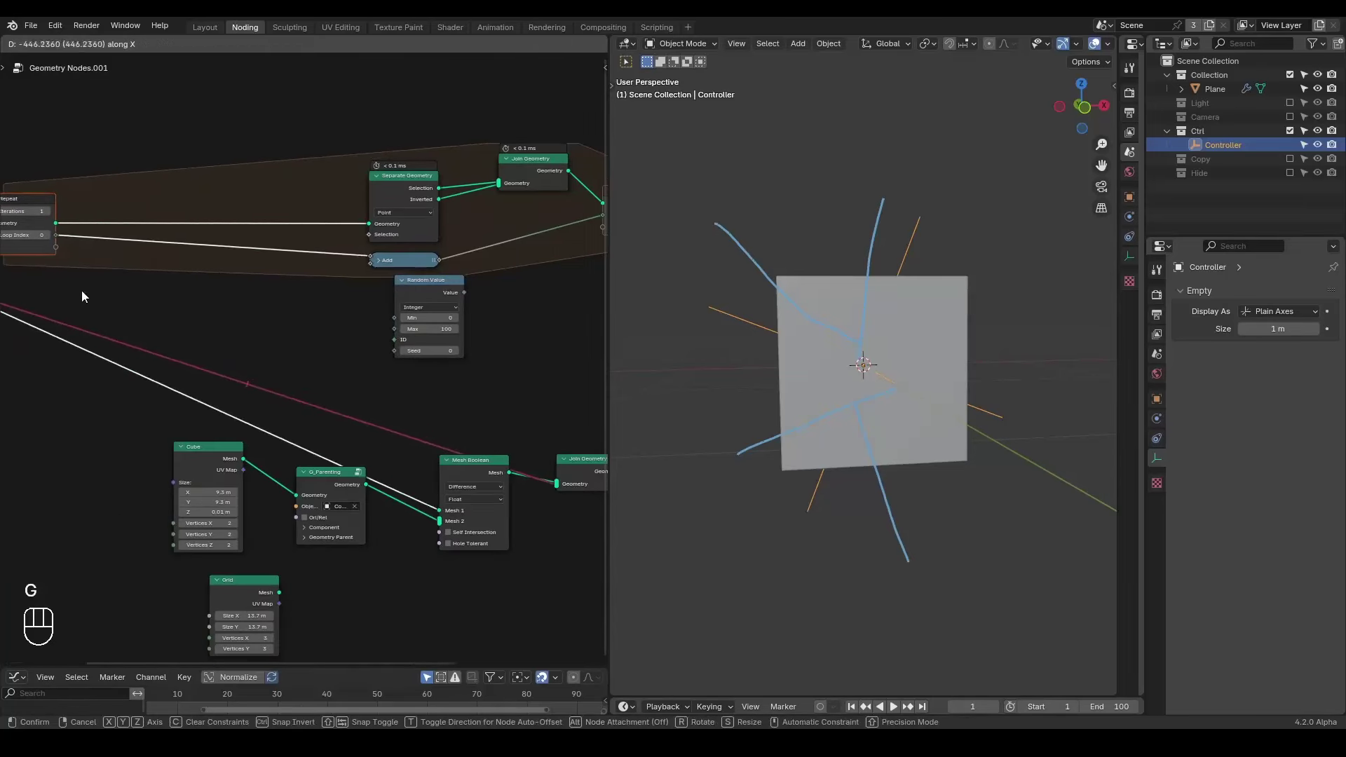
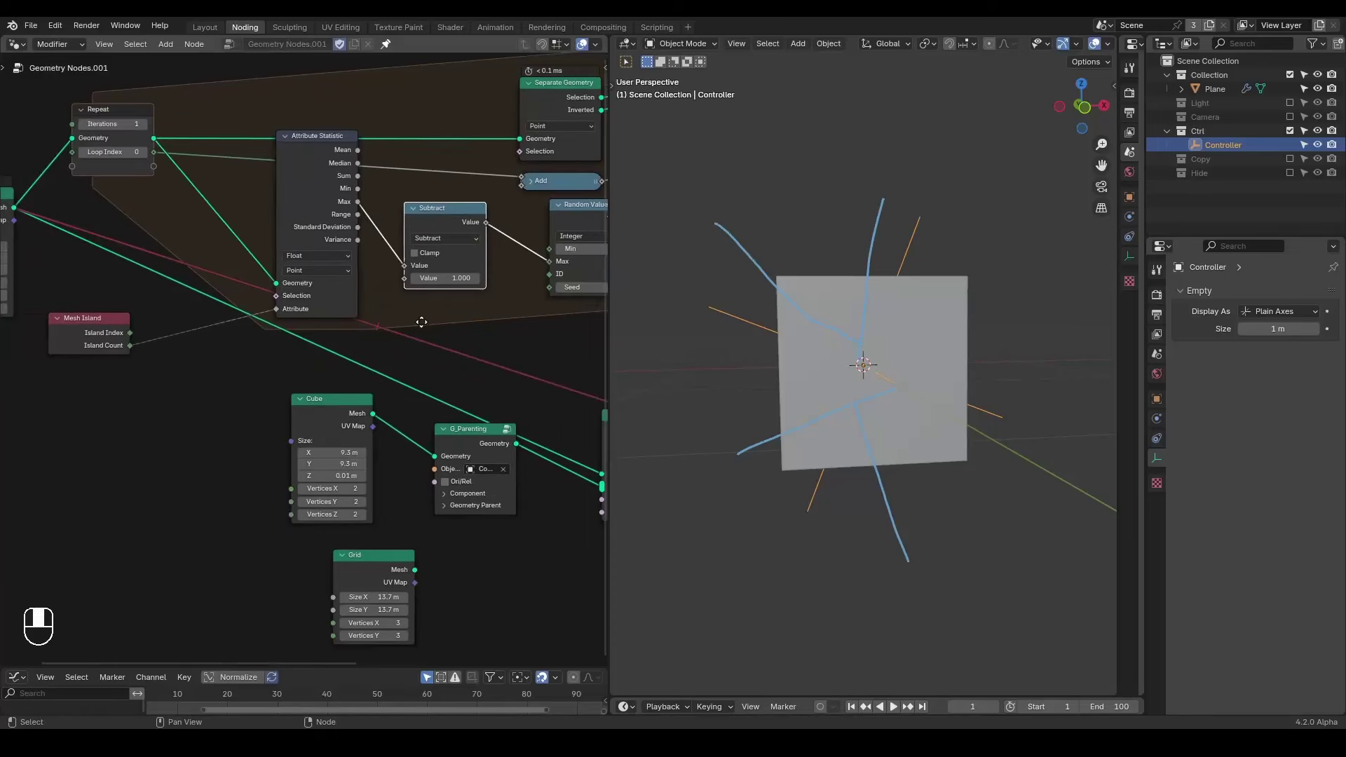
- Add a Compare node set to Integer Equal and feed the Random Value into its A input
left_click(325, 188)
key("ctrl+h")
left_click_drag(312, 145, 297, 169)
left_click_drag(339, 246, 276, 253)
left_click_drag(329, 213, 375, 216)
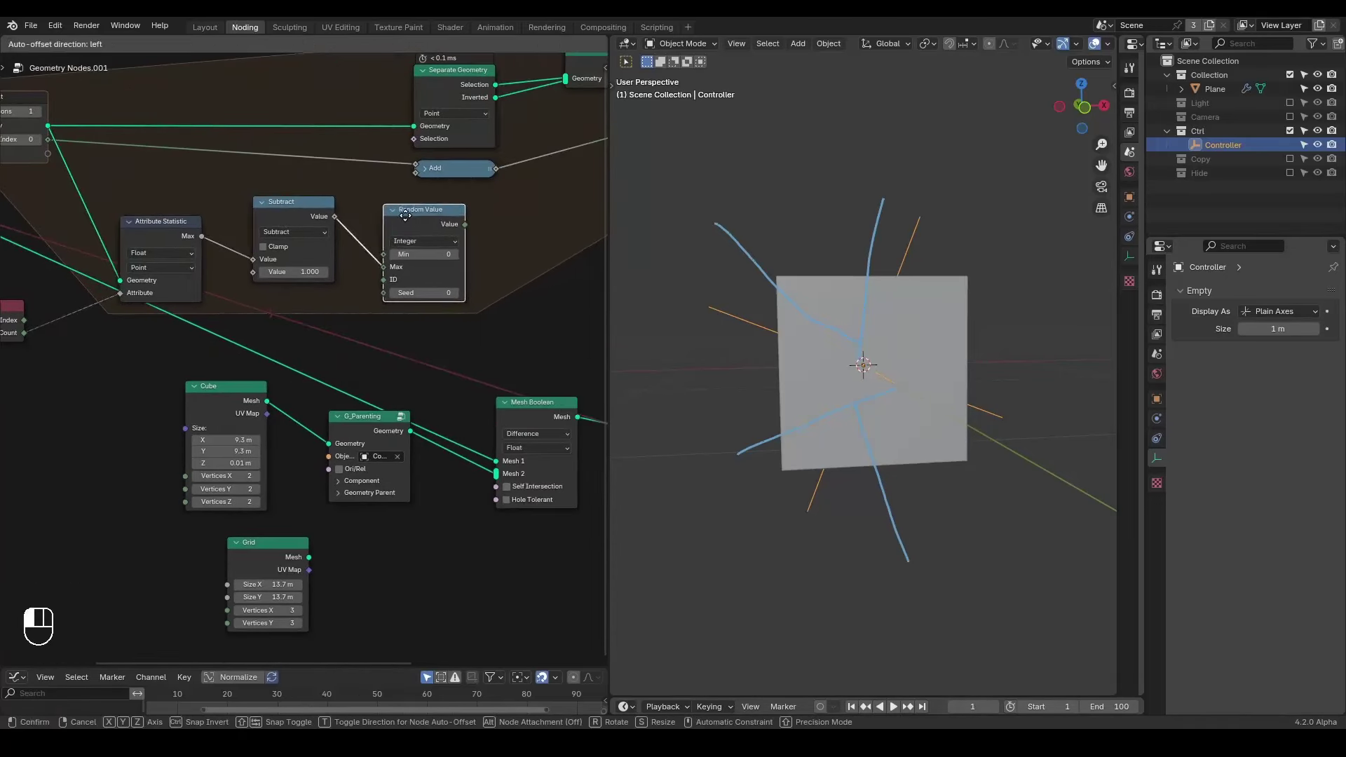
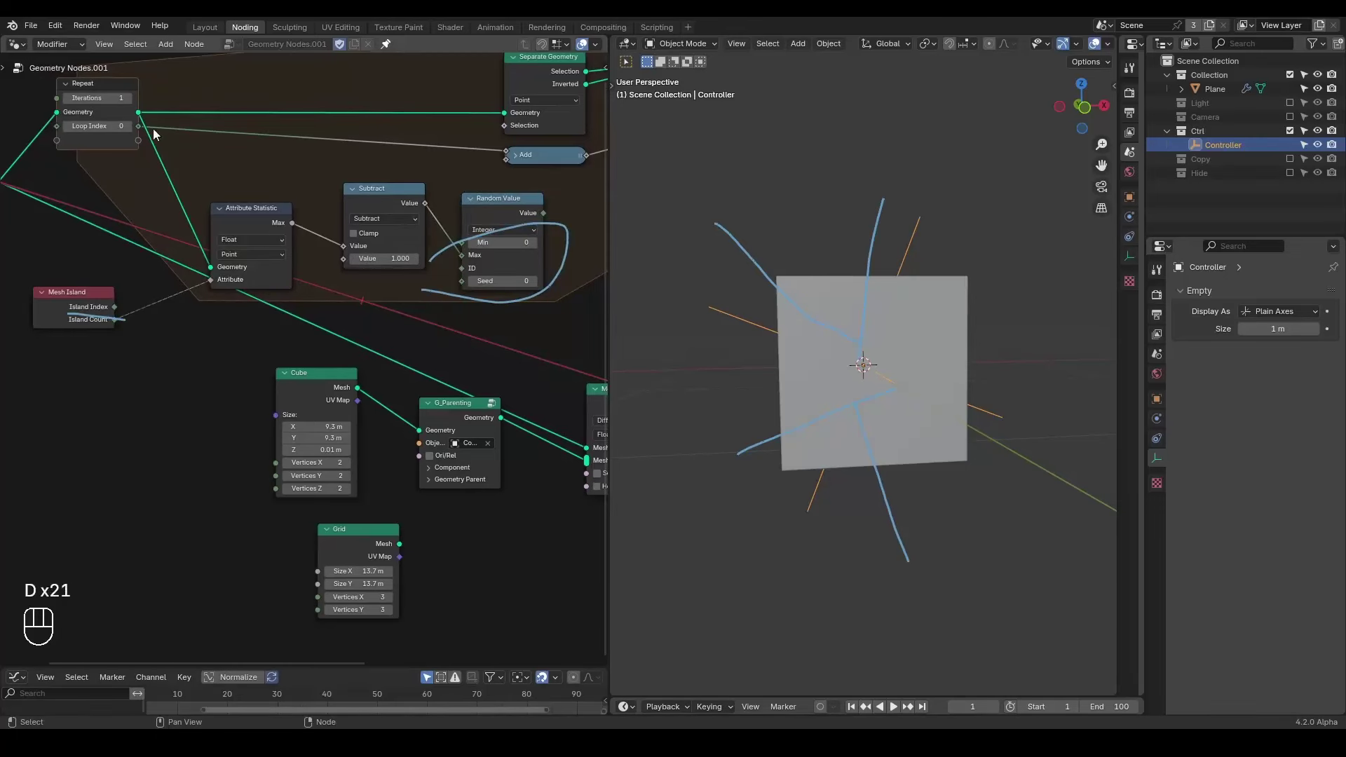
key("d")
left_click(212, 159)
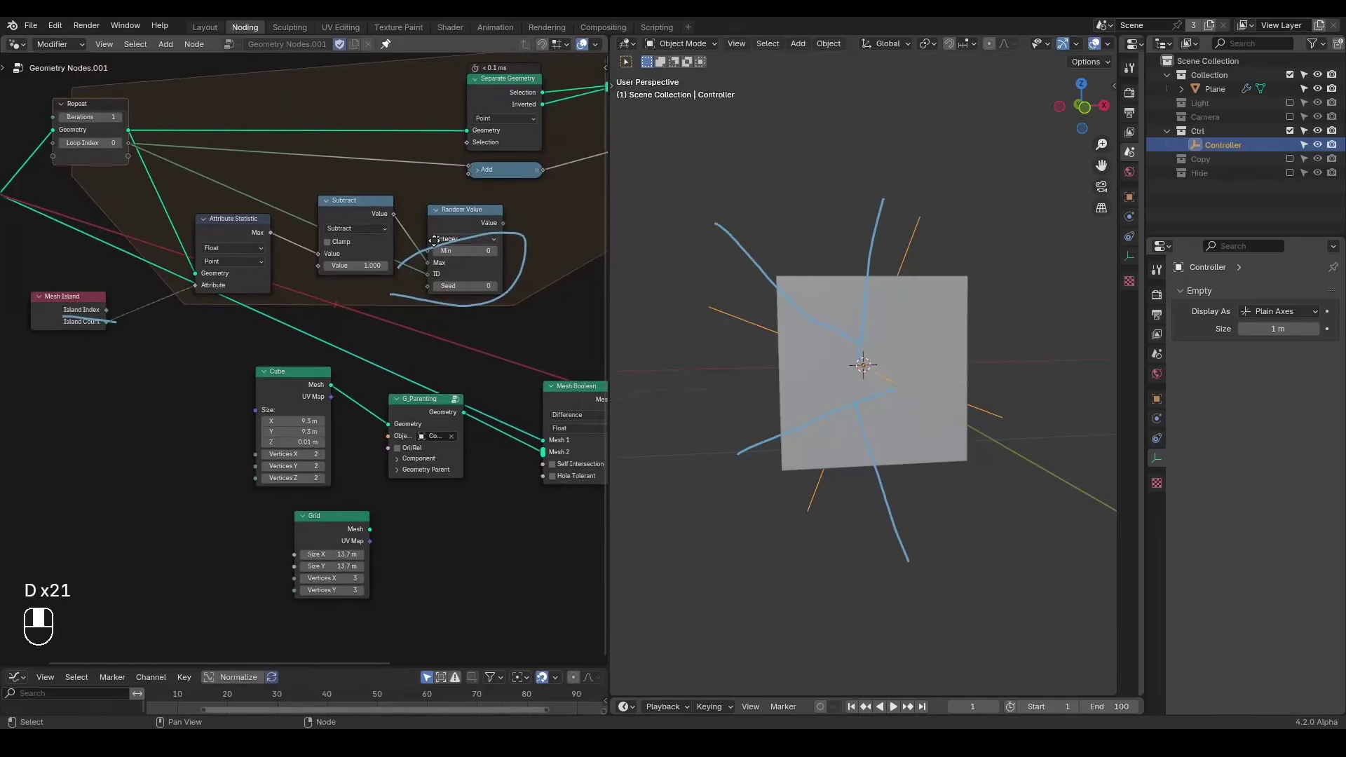
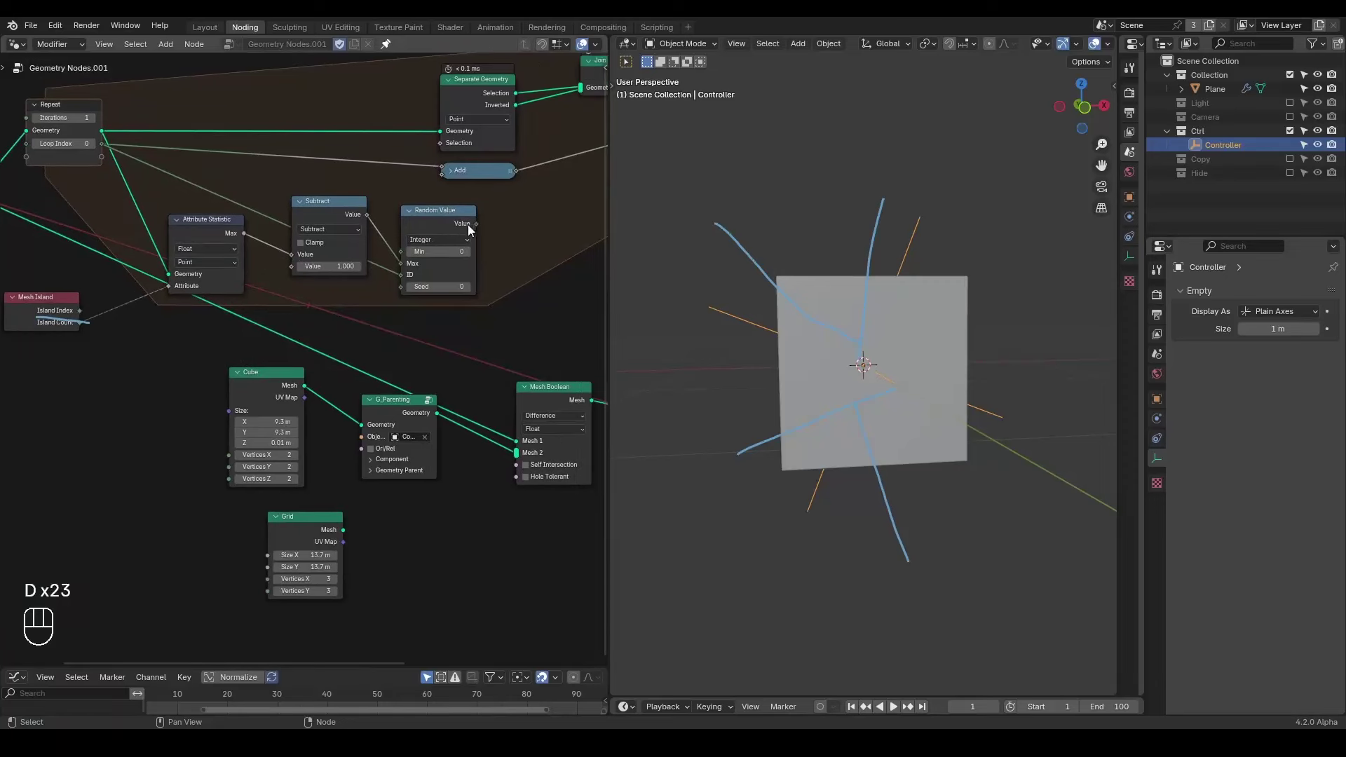
key("d")
left_click(126, 276)
key("d")
key("d")
- Connect the Equal result to Separate Geometry's Selection and rearrange the nodes
left_click_drag(81, 319, 514, 211)
left_click_drag(477, 229, 514, 278)
left_click_drag(500, 264, 512, 250)
left_click_drag(548, 229, 410, 151)
left_click_drag(412, 221, 464, 213)
left_click_drag(200, 309, 55, 343)
left_click(110, 257)
key("g")
- Drive Random Value's Max from Mesh Island count via Attribute Statistic minus 1
left_click_drag(425, 358, 316, 443)
key("g")
left_click_drag(454, 365, 355, 426)
key("g")
left_click(303, 344)
left_click_drag(411, 209, 330, 213)
left_click_drag(354, 233, 309, 264)
left_click(308, 264)
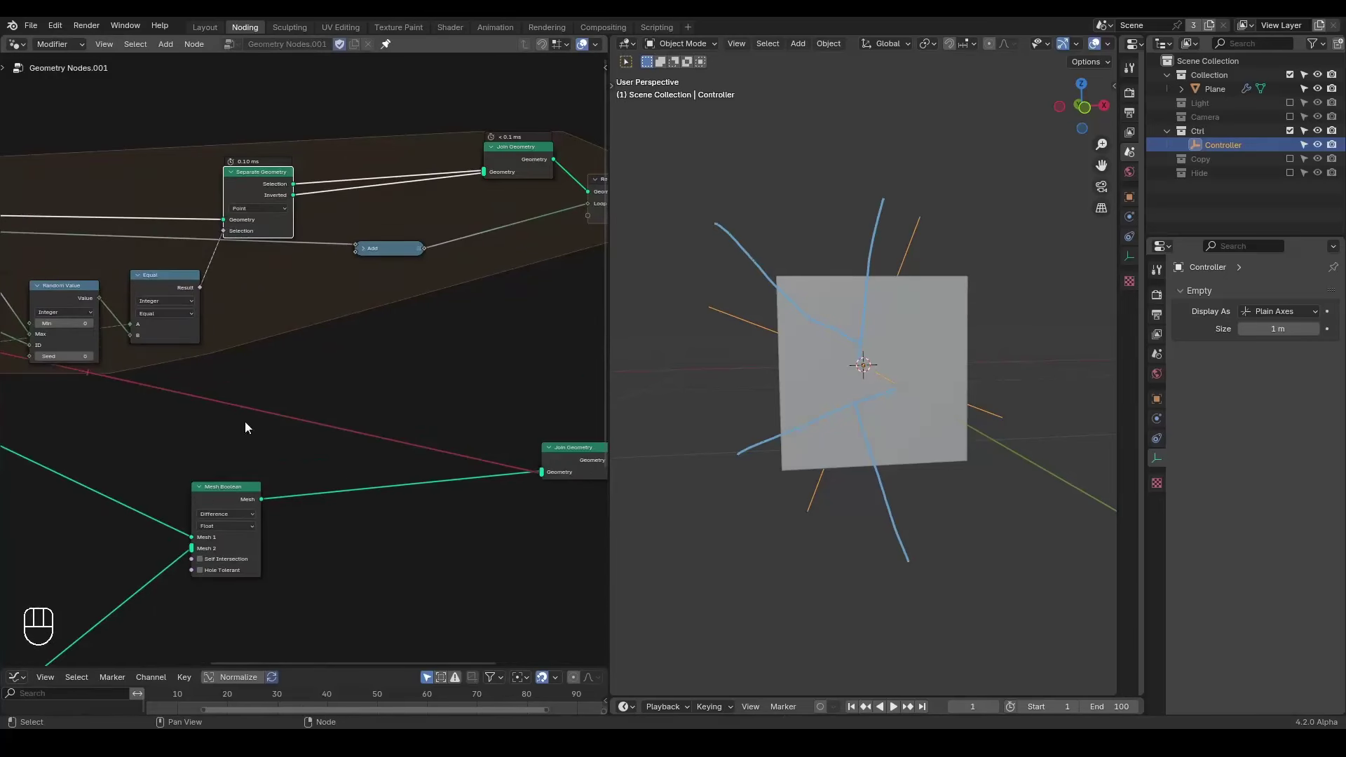
left_click_drag(223, 508, 404, 148)
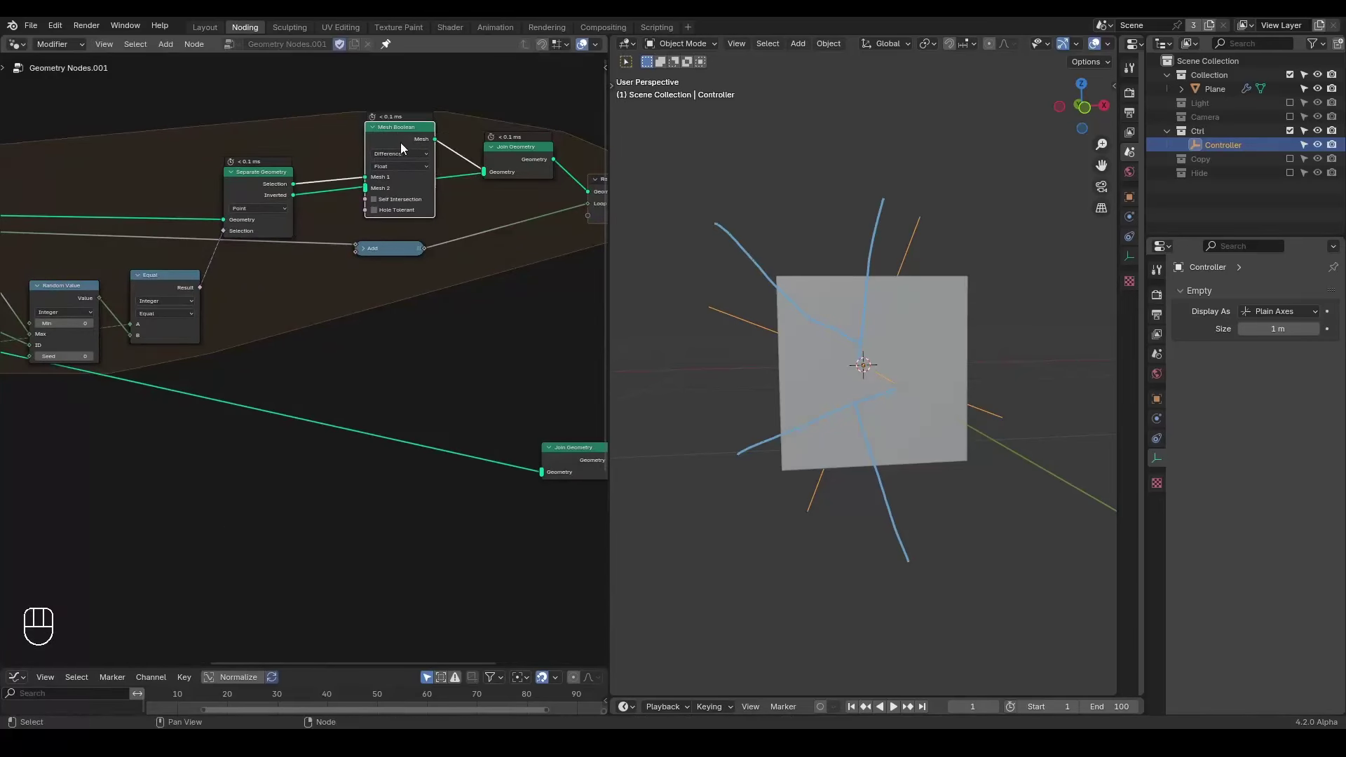
right_click(316, 214)
key("g")
left_click(348, 198)
key("g")
left_click_drag(394, 254, 388, 287)
left_click(438, 260)
left_click_drag(386, 309, 475, 297)
left_click_drag(445, 304, 386, 292)
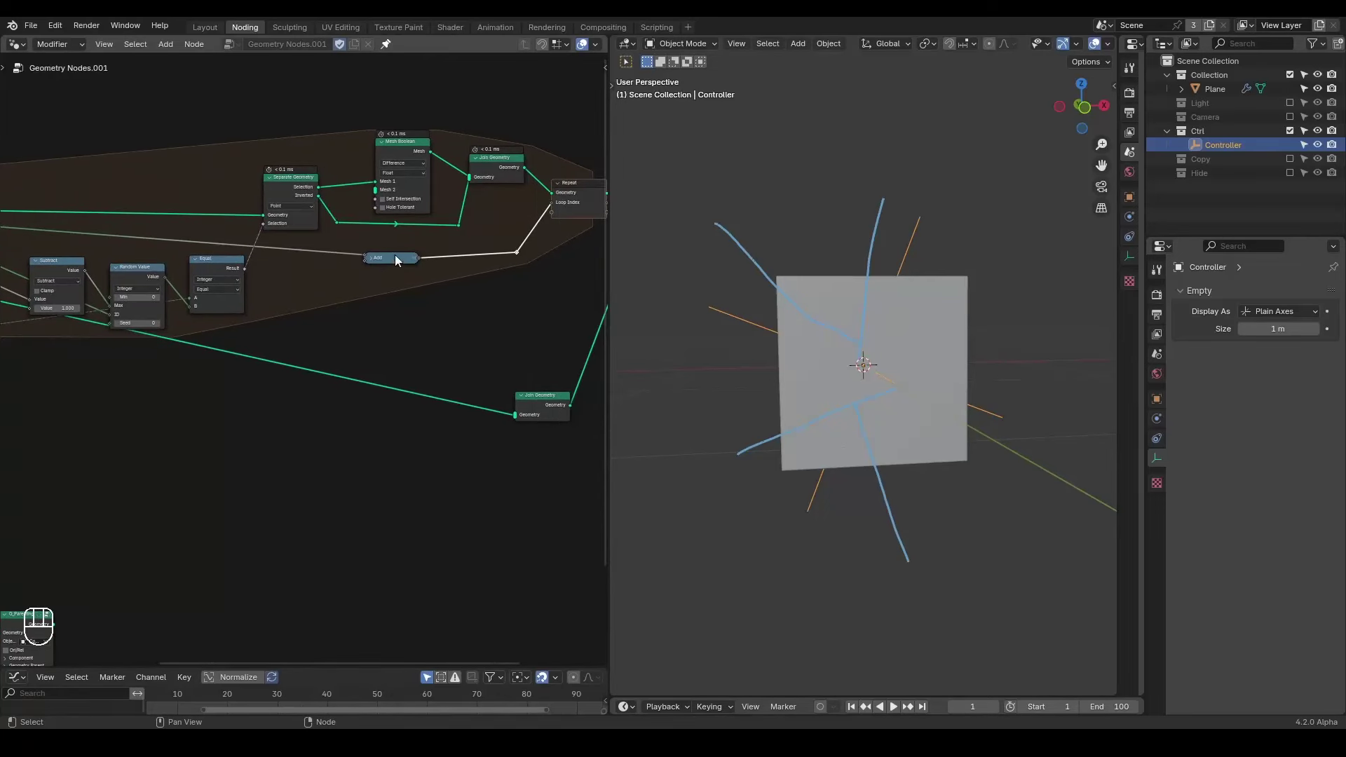
middle_click(397, 265)
left_click_drag(360, 321, 405, 311)
left_click_drag(179, 513, 41, 627)
- Feed the G_Parenting cutter geometry into Mesh Boolean's Mesh 2, circling the Cube node with an annotation
key("g")
left_click(354, 413)
left_click_drag(325, 335, 404, 351)
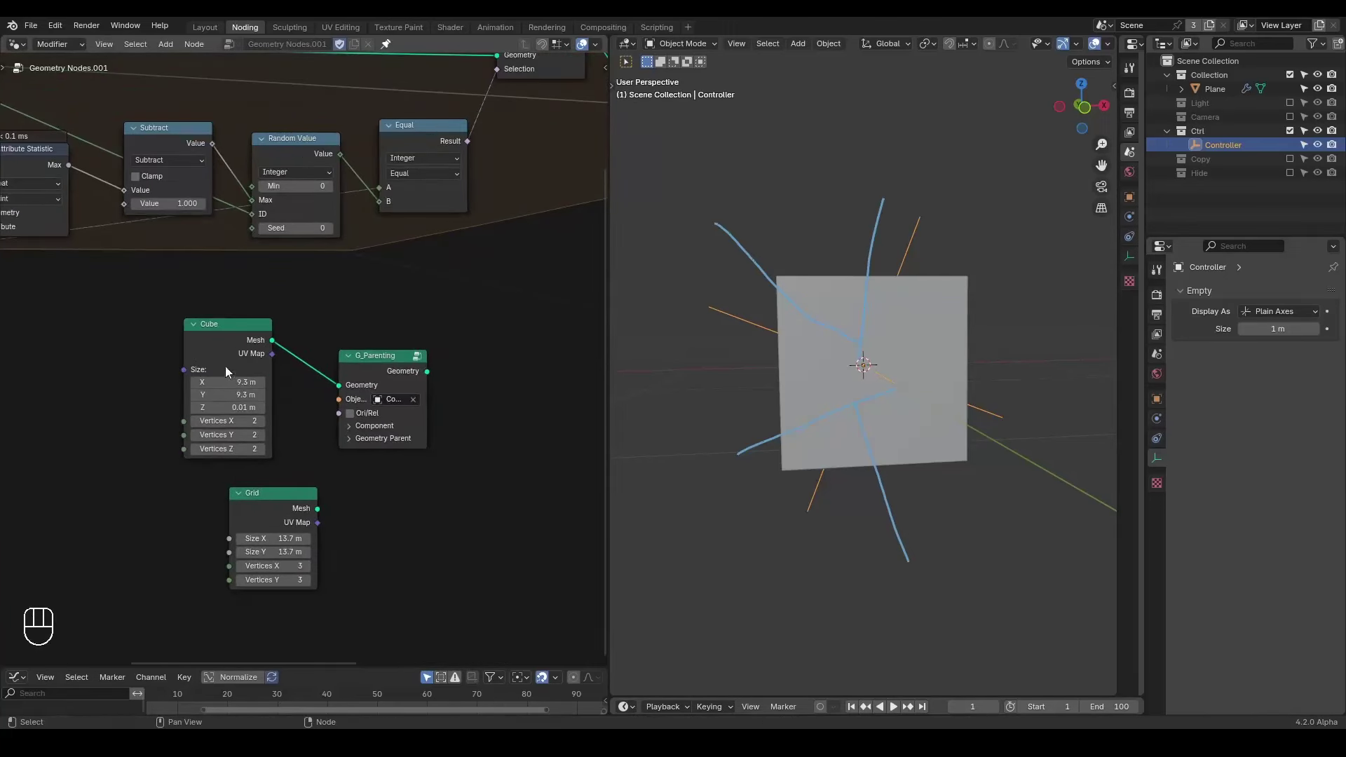
left_click_drag(236, 325, 330, 360)
key("d")
key("d")
key("d")
left_click(293, 321)
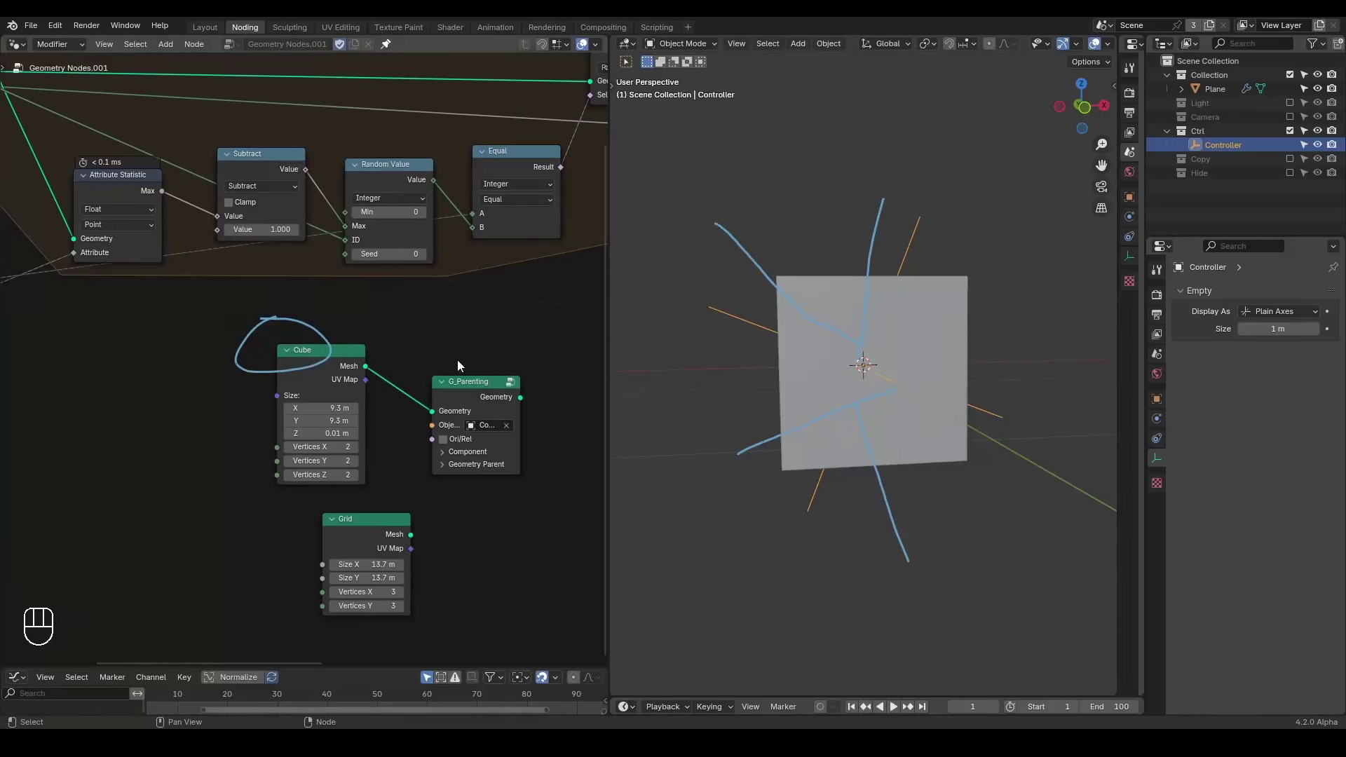
key("ctrl+shift+alt+w")
key("ctrl+shift+alt+q")
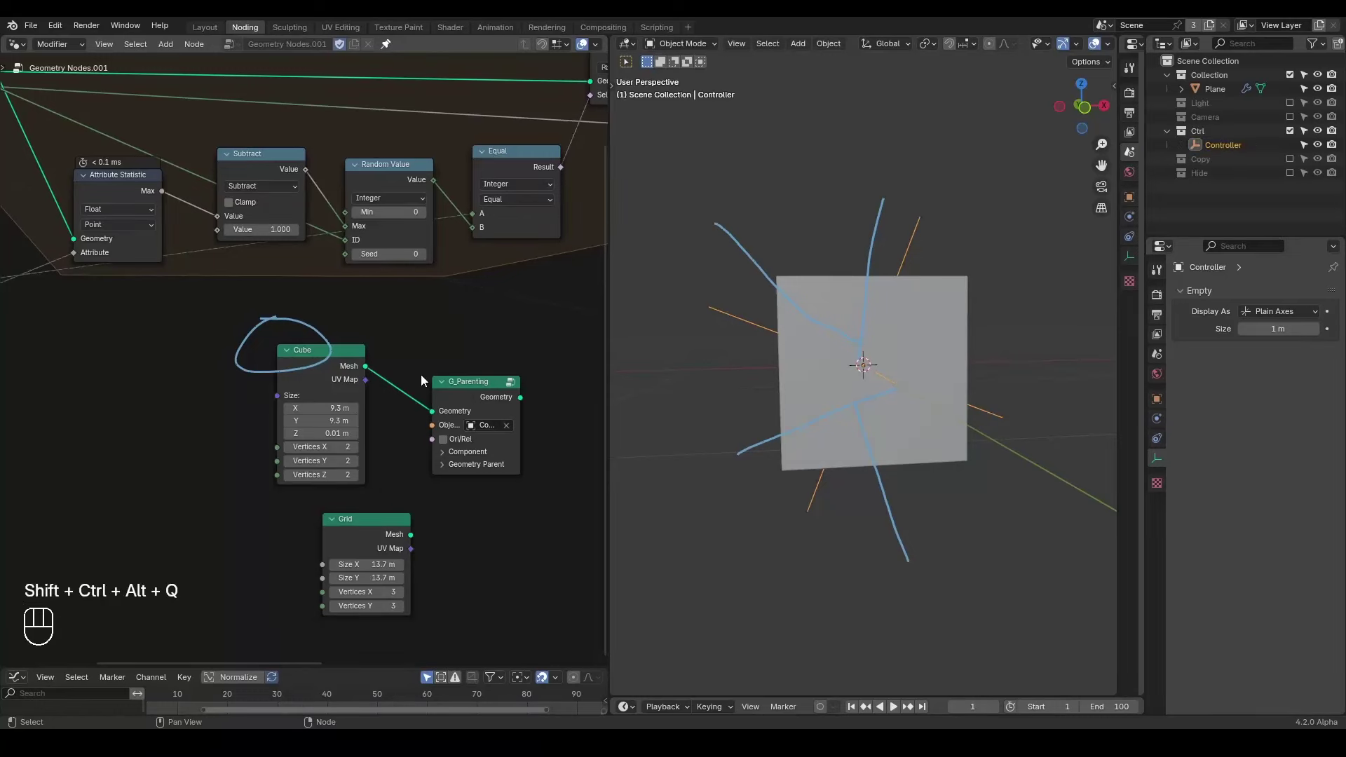
- Mute the parenting node to compare the cube with and without the slice
left_click_drag(402, 363, 317, 352)
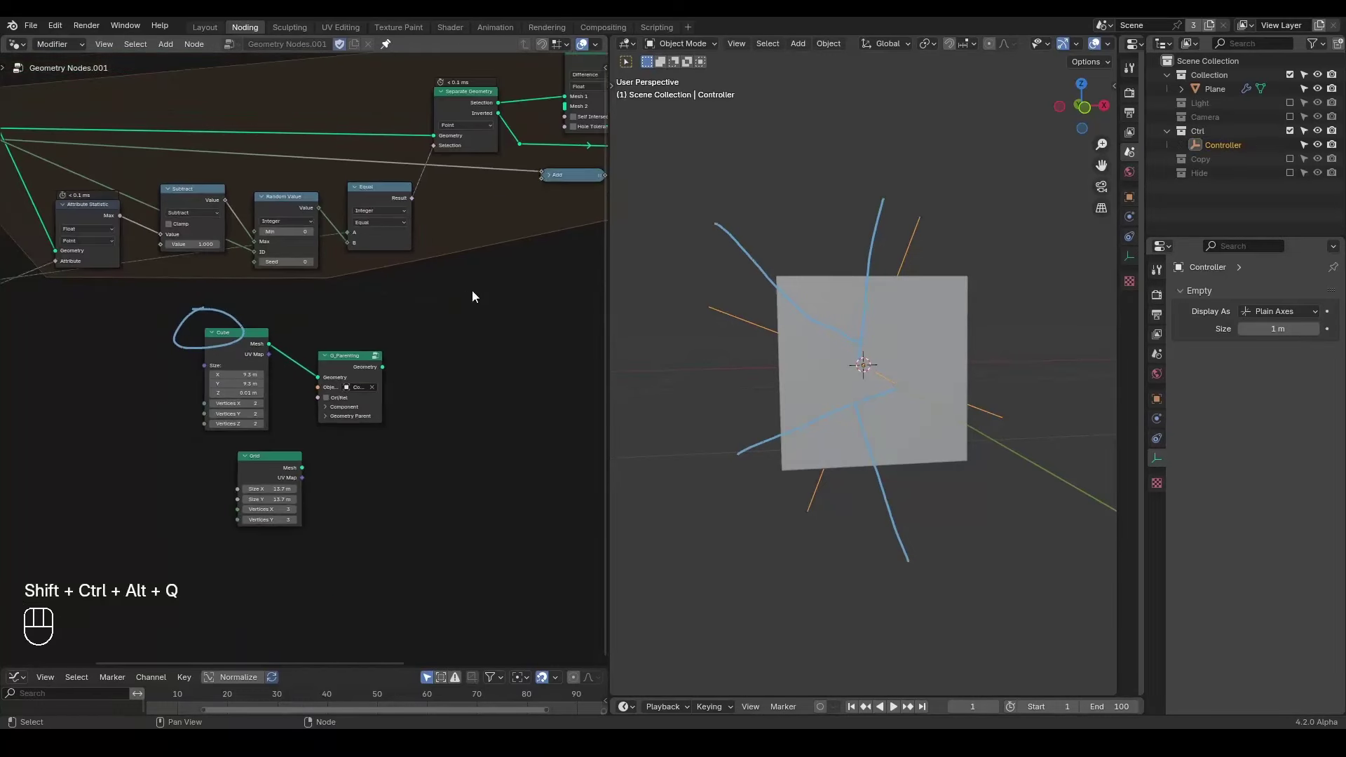
left_click(354, 353)
key("g")
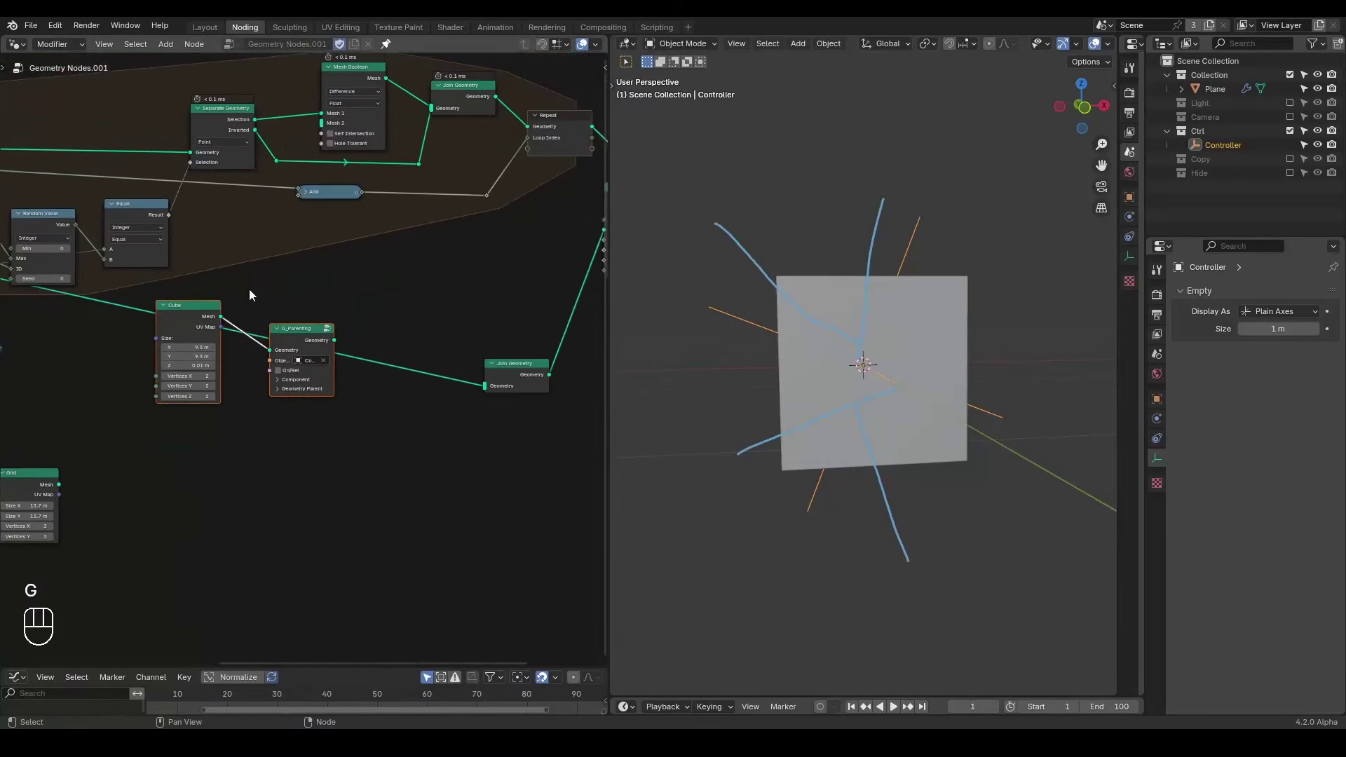
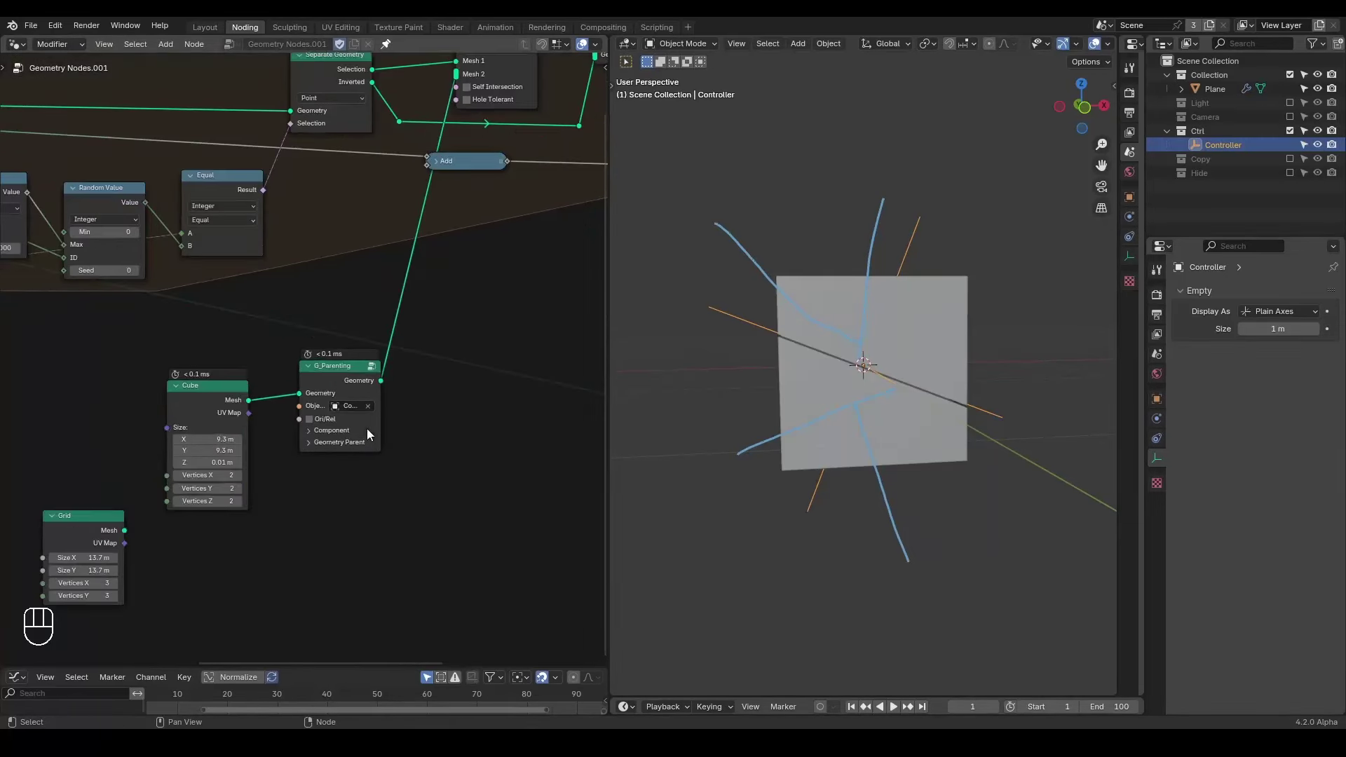
left_click(99, 533)
key("x")
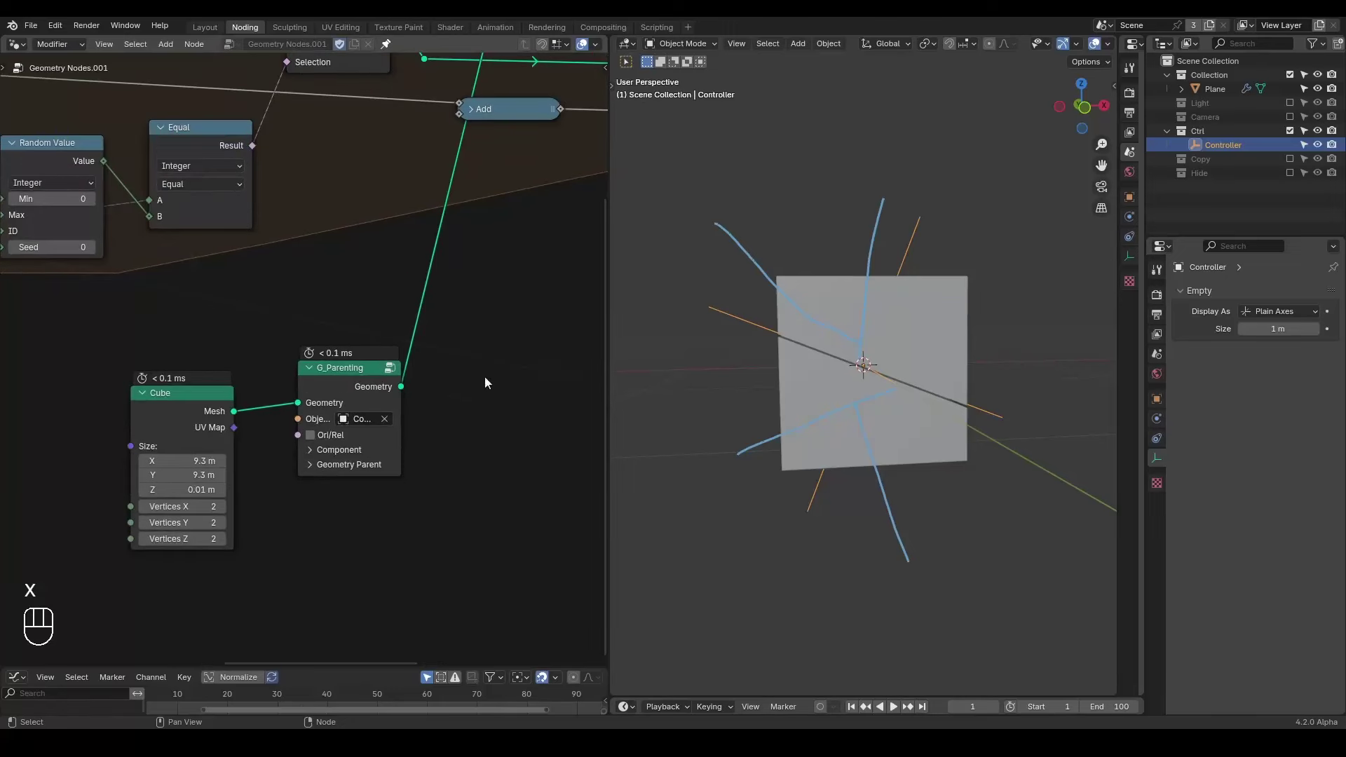
left_click_drag(461, 371, 488, 326)
left_click(975, 358)
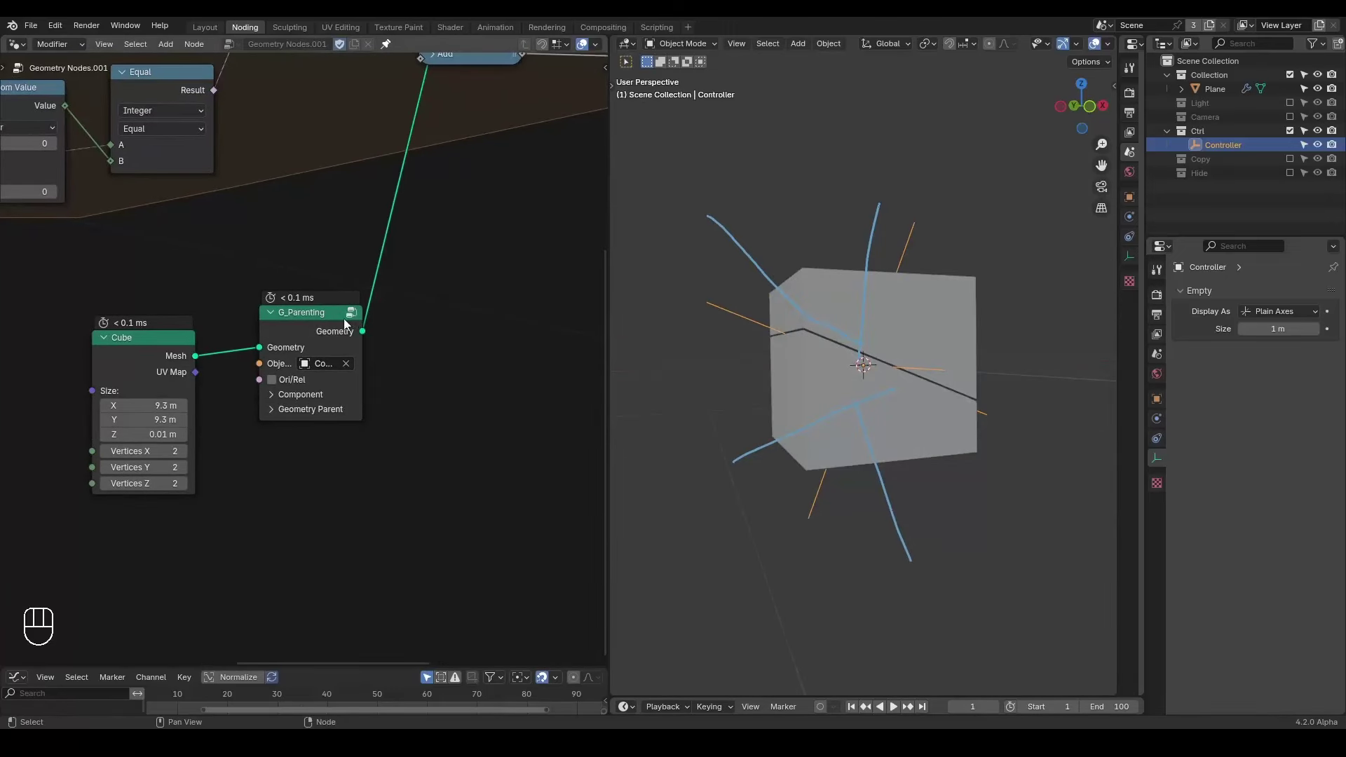
left_click(304, 322)
key("m")
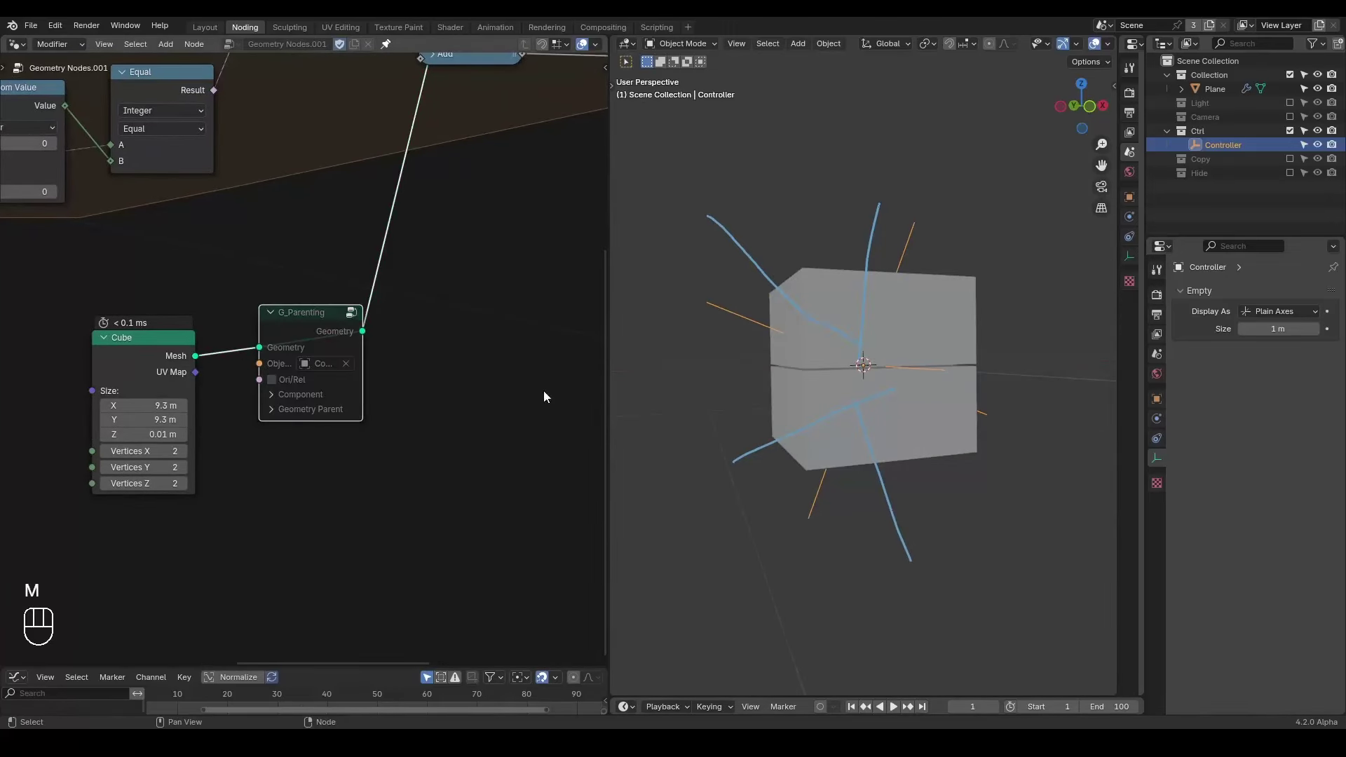
- From the front view sketch a horizontal guide line across the cube, then unmute the parenting node to restore the slice
middle_click(813, 391)
key("d")
key("d")
key("d")
left_click_drag(662, 162, 811, 411)
left_click(730, 367)
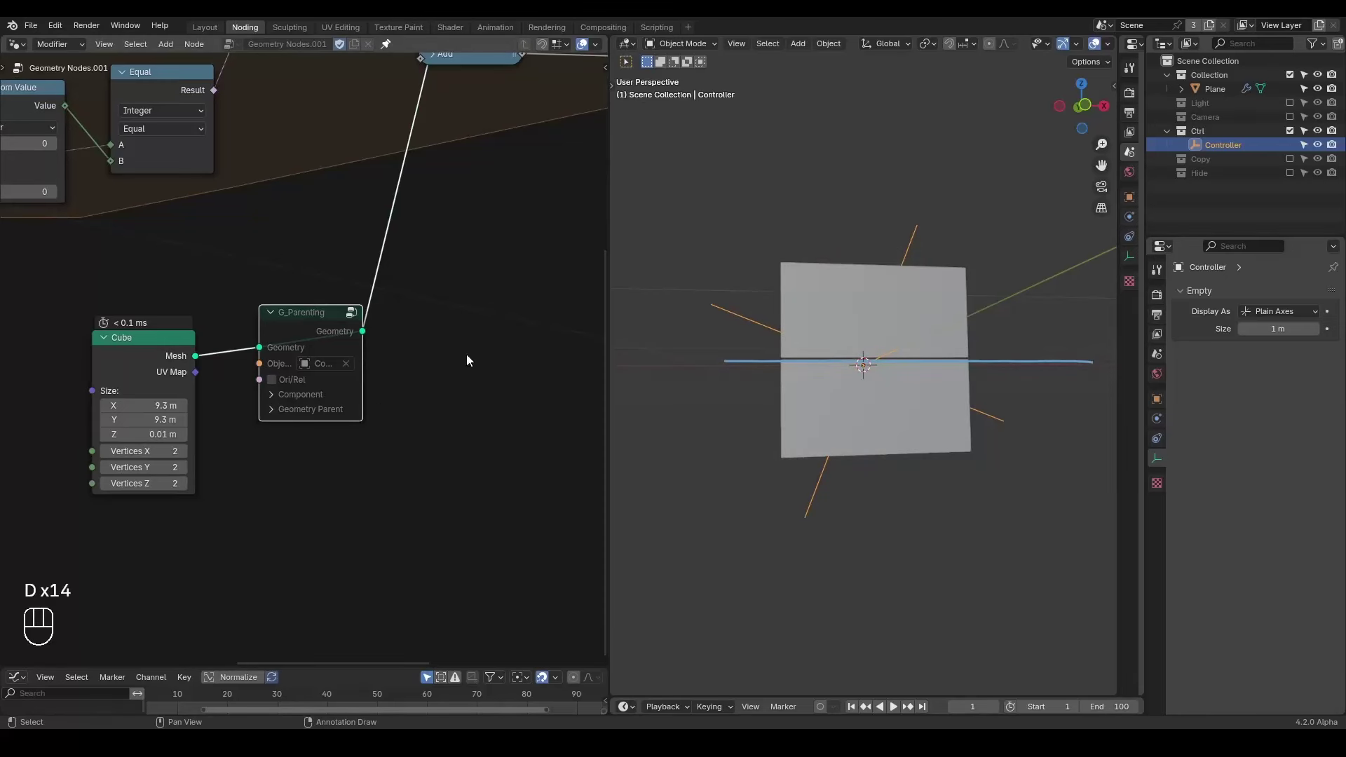
left_click_drag(363, 380, 297, 383)
left_click_drag(311, 349, 330, 366)
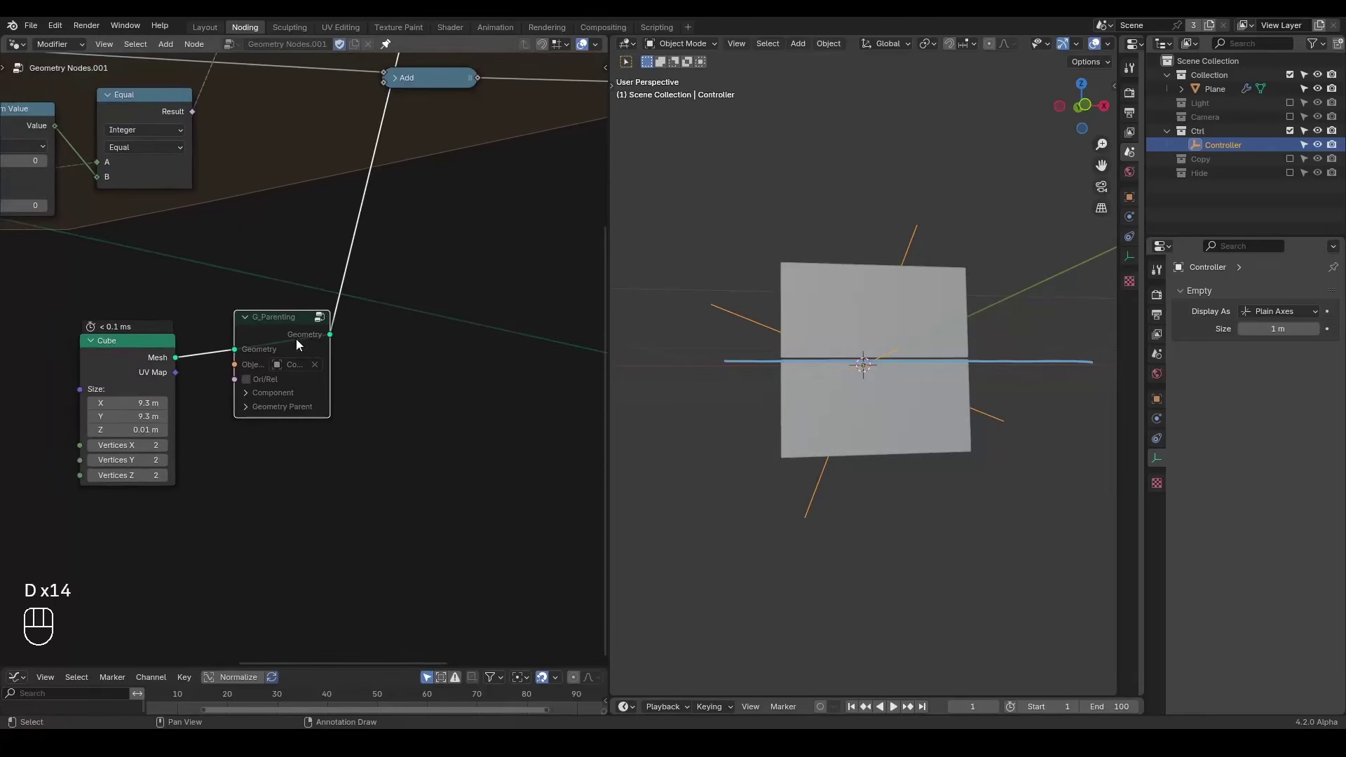
key("m")
left_click_drag(403, 321, 375, 342)
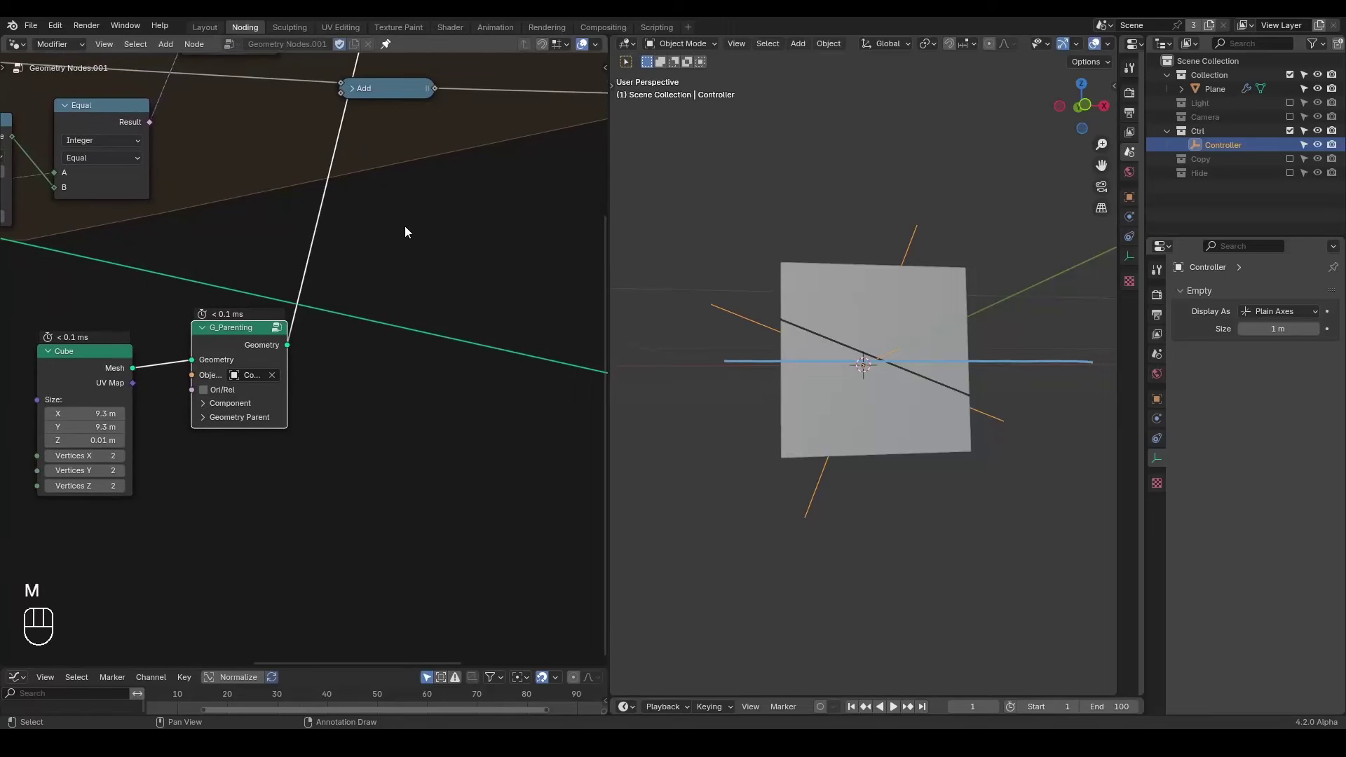
- Jot the three-step note '1. Sc, 2. R, 3. L' beside the nodes with the annotation tool
key("d")
key("d")
key("d")
left_click(406, 192)
left_click(426, 232)
left_click(485, 174)
key("d")
left_click(504, 203)
key("d")
key("d")
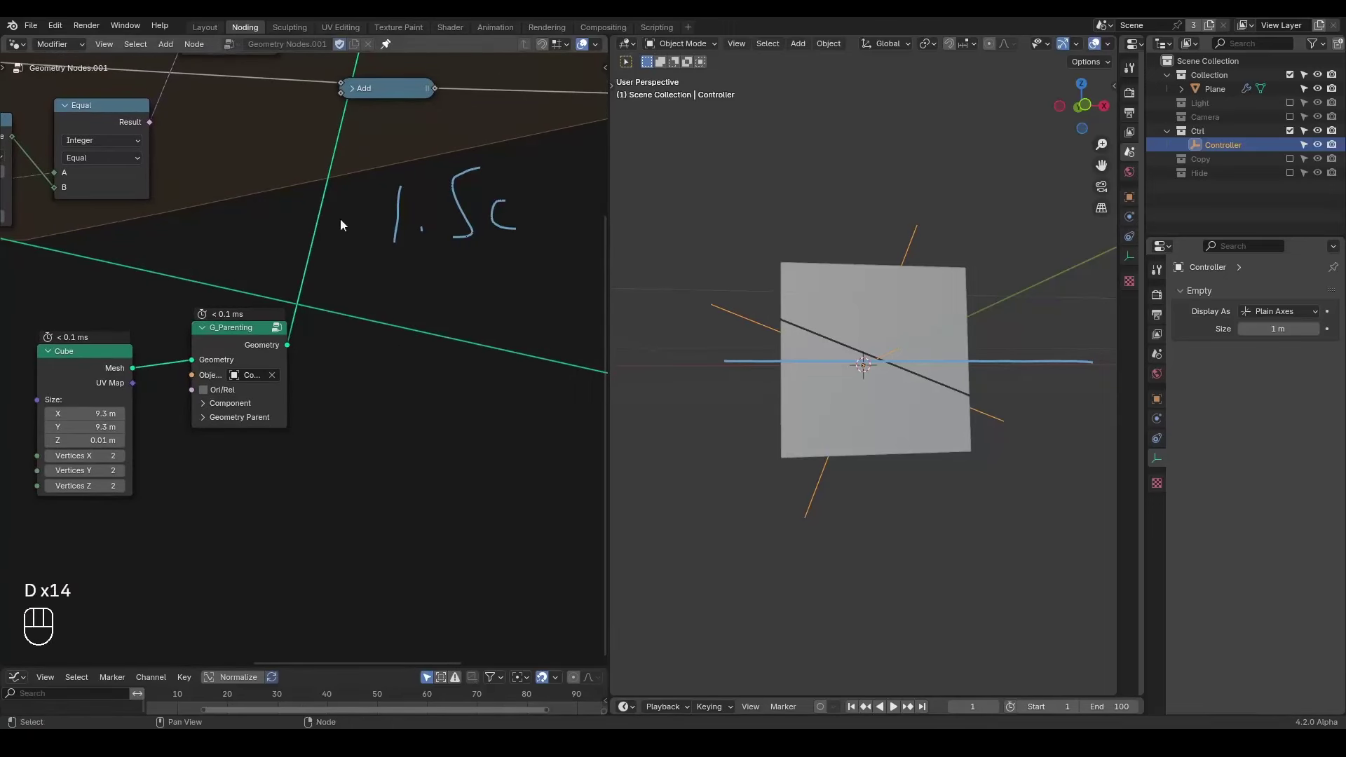
- Move and then rotate the Controller empty, shifting and tilting the slice
left_click(394, 277)
left_click(455, 311)
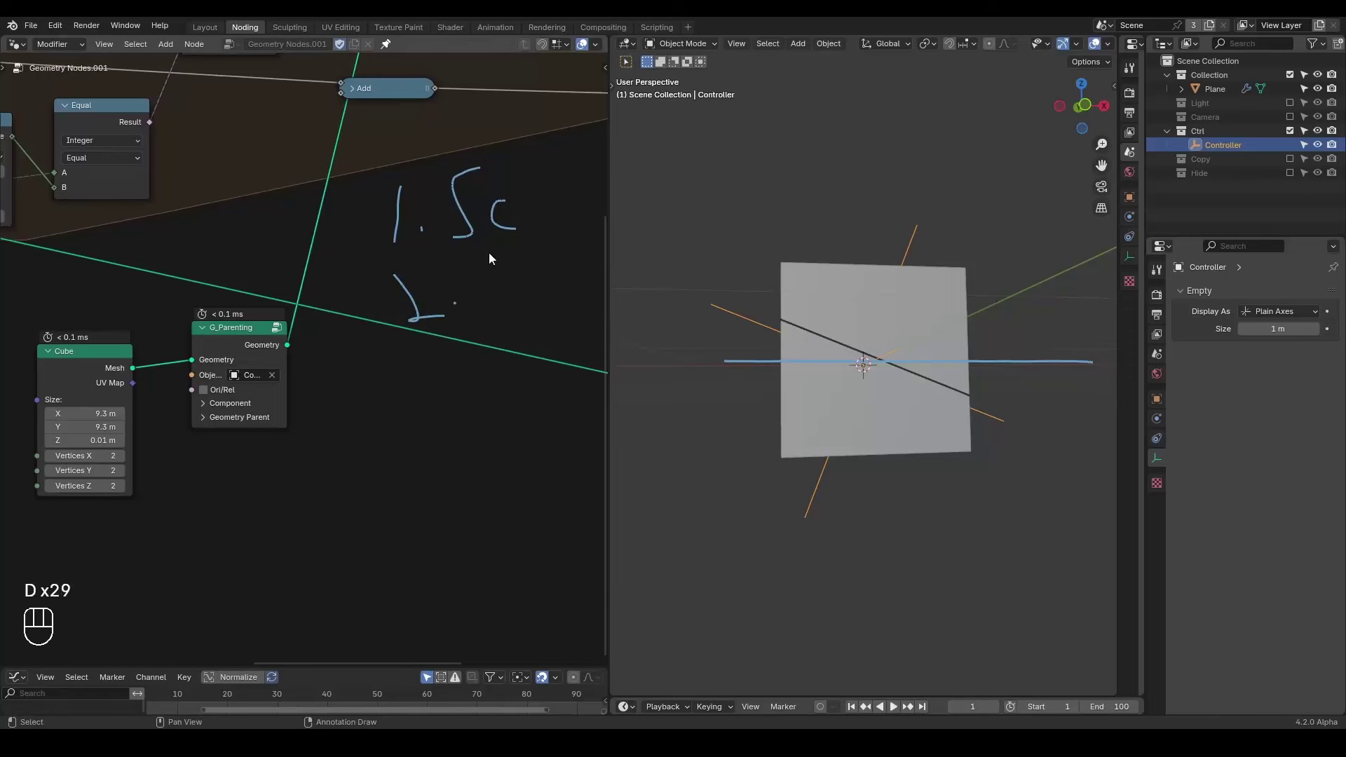
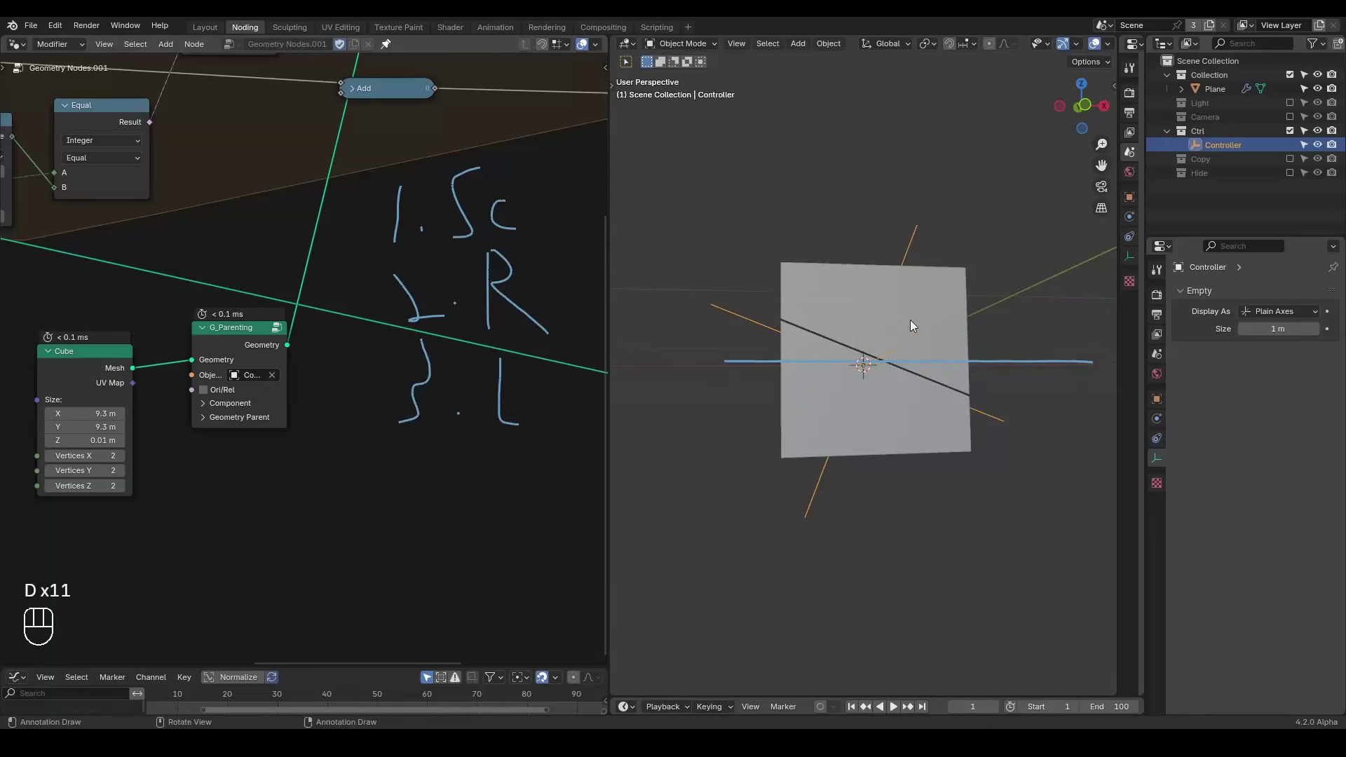
key("g")
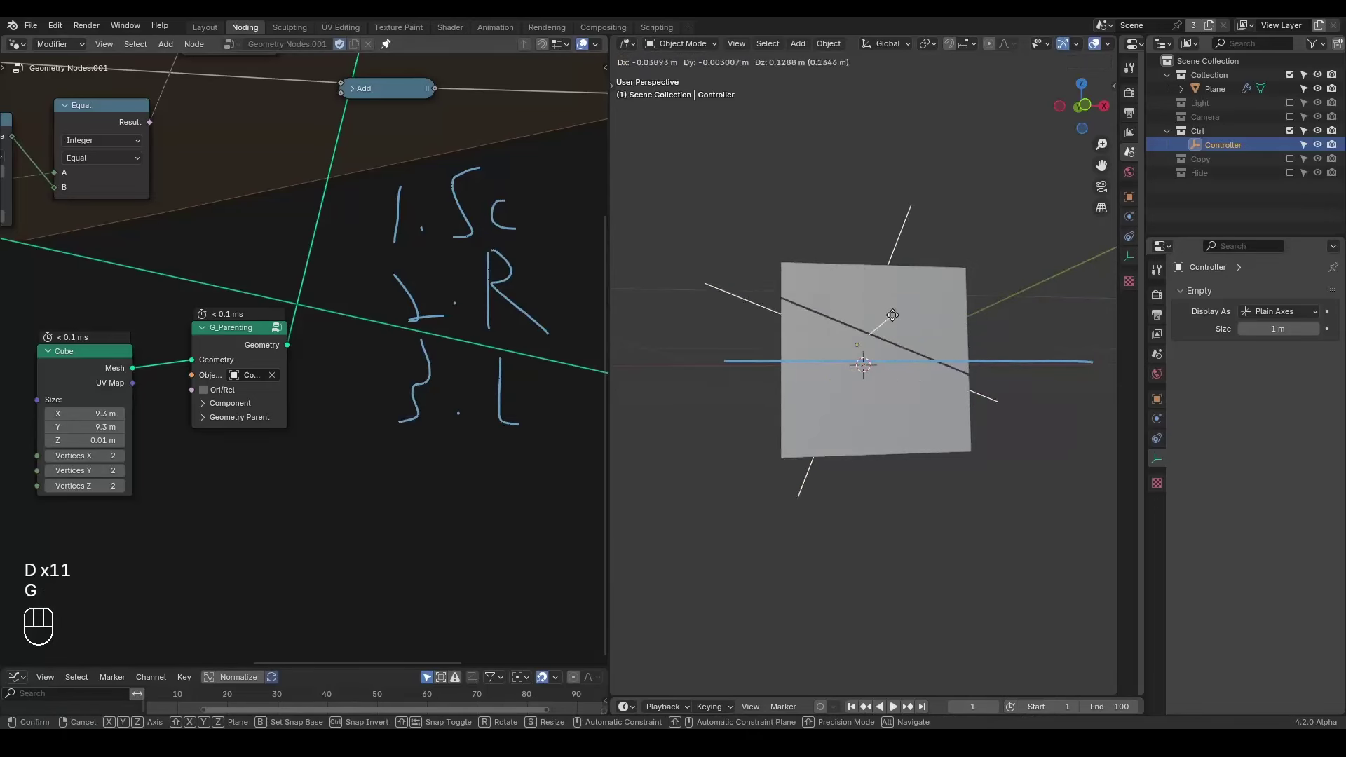
key("r")
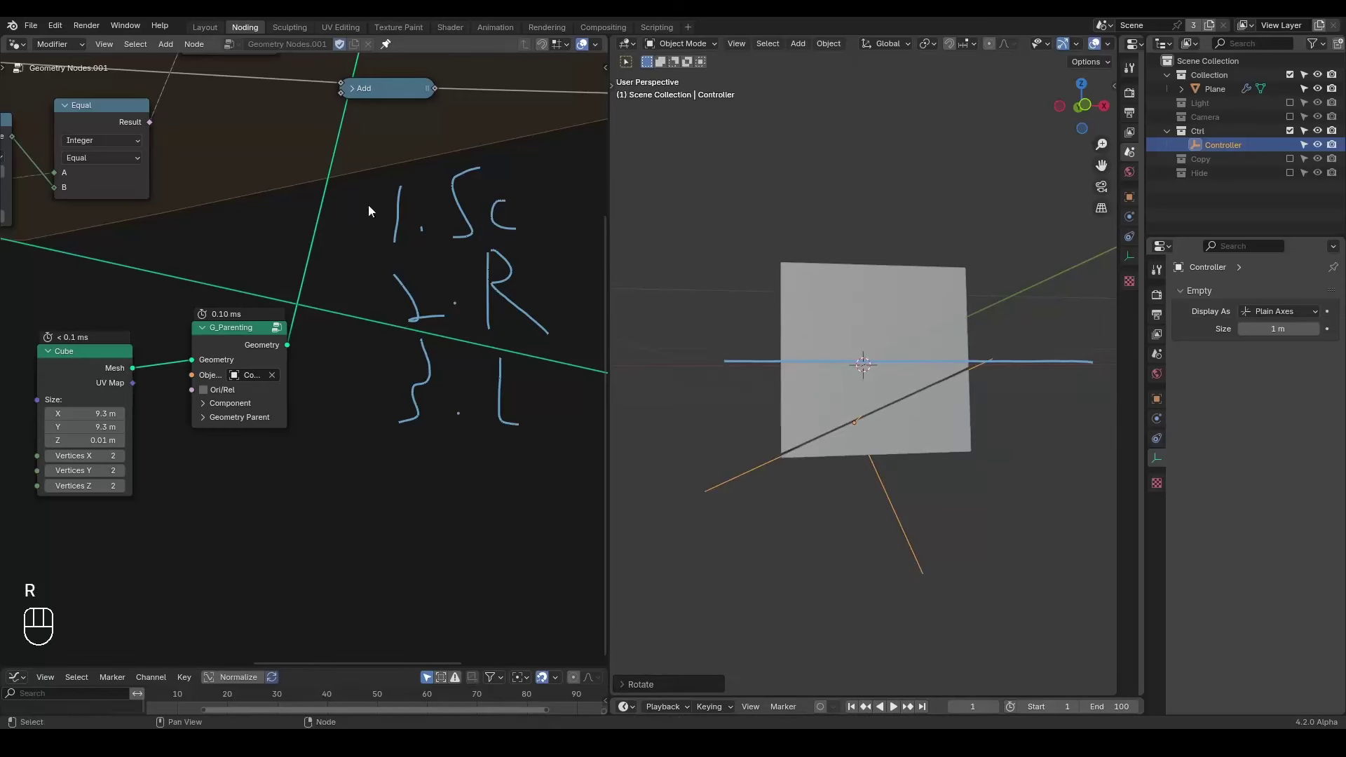
- Add a Bounding Box node fed by the separated geometry and make room for it in the tree
key("d")
left_click(872, 346)
key("d")
left_click_drag(436, 265, 322, 250)
left_click_drag(482, 131, 210, 375)
key("g")
left_click_drag(232, 308, 108, 354)
key("g")
key("g")
left_click_drag(272, 244, 355, 314)
left_click_drag(199, 144, 190, 458)
left_click_drag(359, 467, 360, 412)
left_click_drag(873, 323, 780, 347)
- Add a Vector Math node set to Distance beside the Bounding Box
key("d")
key("d")
left_click(984, 260)
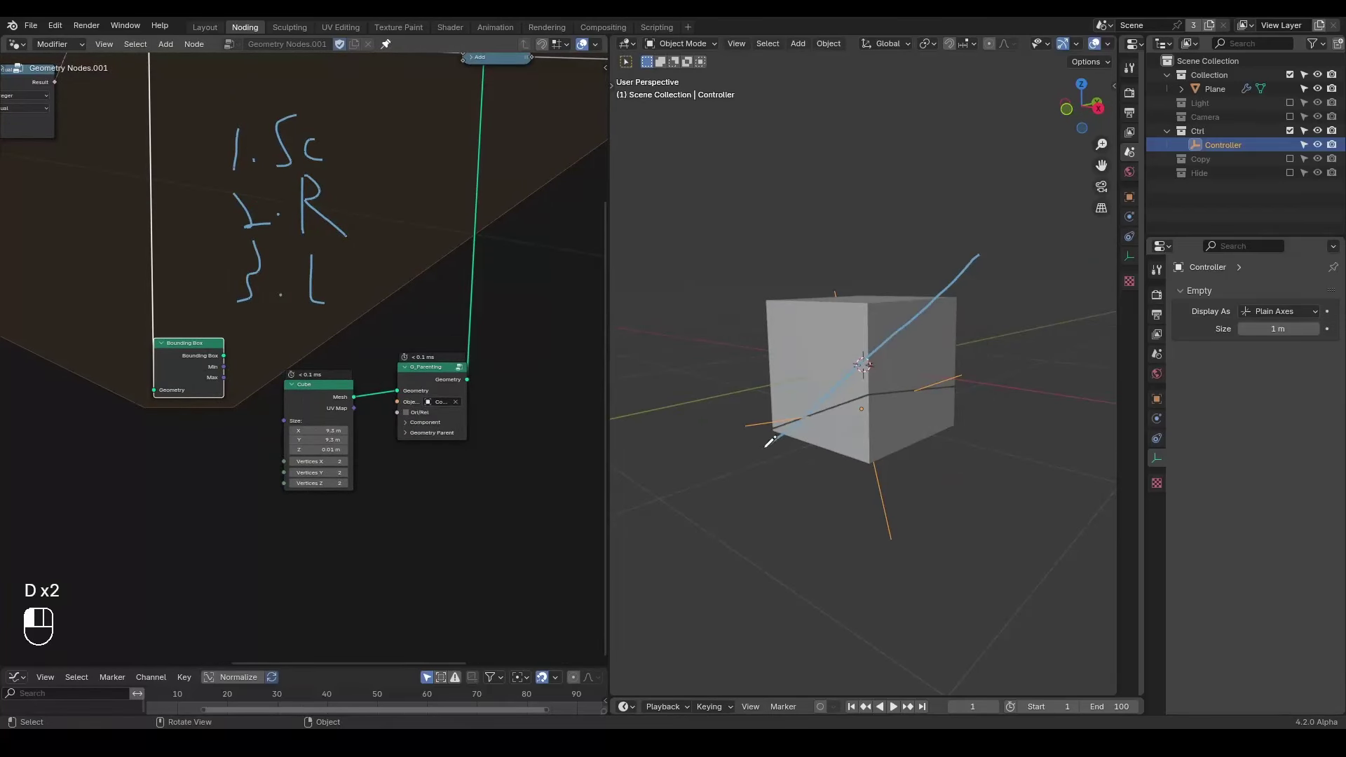
key("d")
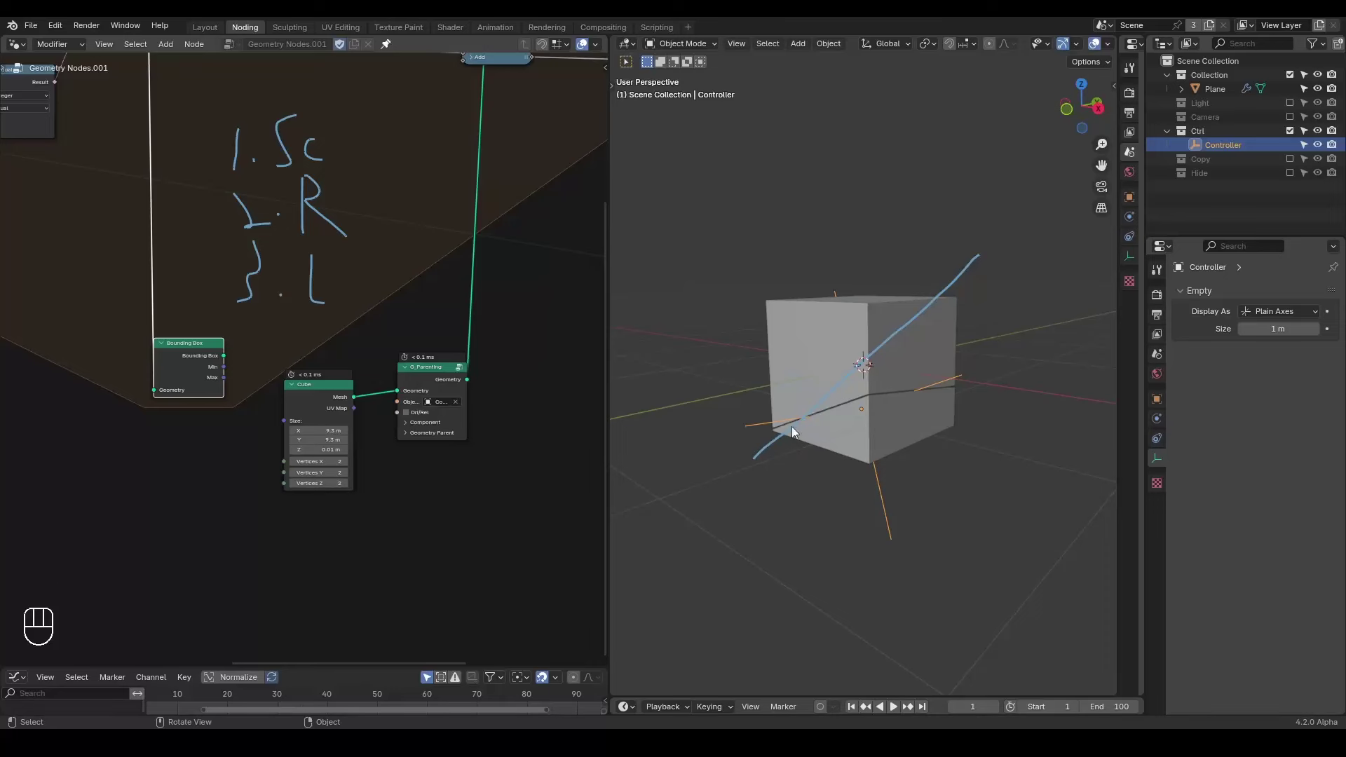
key("d")
left_click(983, 240)
key("d")
middle_click(307, 390)
left_click_drag(406, 244, 243, 350)
- Link the Bounding Box Min and Max into Distance and run its value toward the cutter's size
key("g")
left_click(222, 315)
left_click_drag(155, 315, 209, 255)
left_click_drag(155, 293, 205, 304)
left_click(246, 262)
left_click_drag(262, 274, 595, 218)
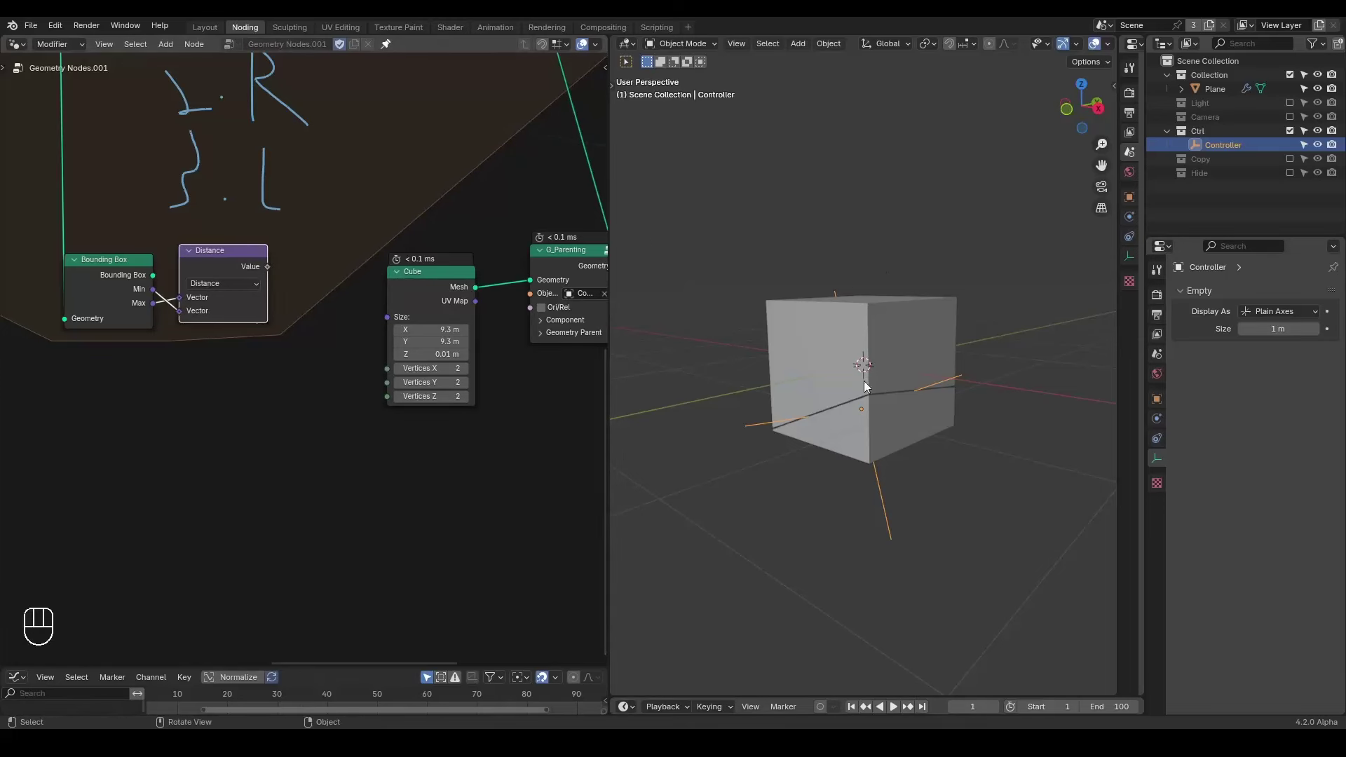
middle_click(848, 373)
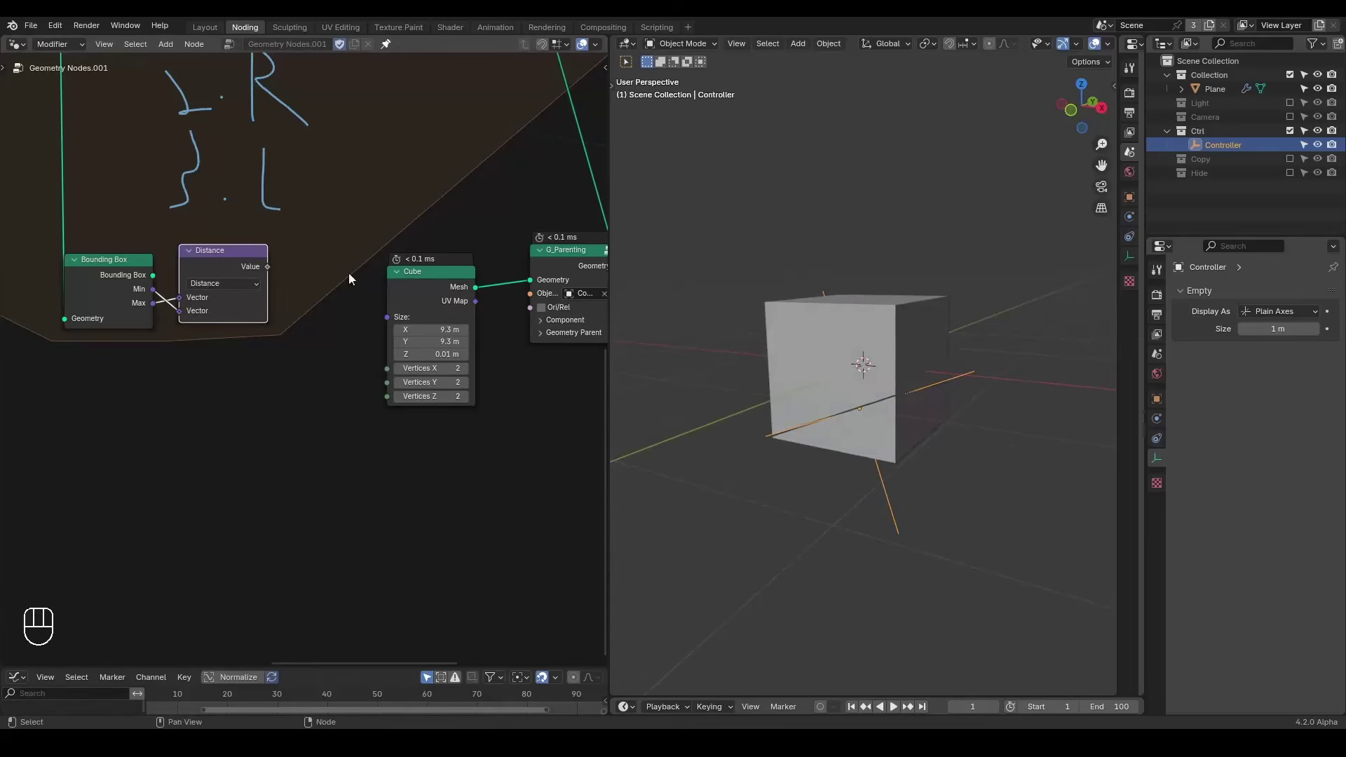
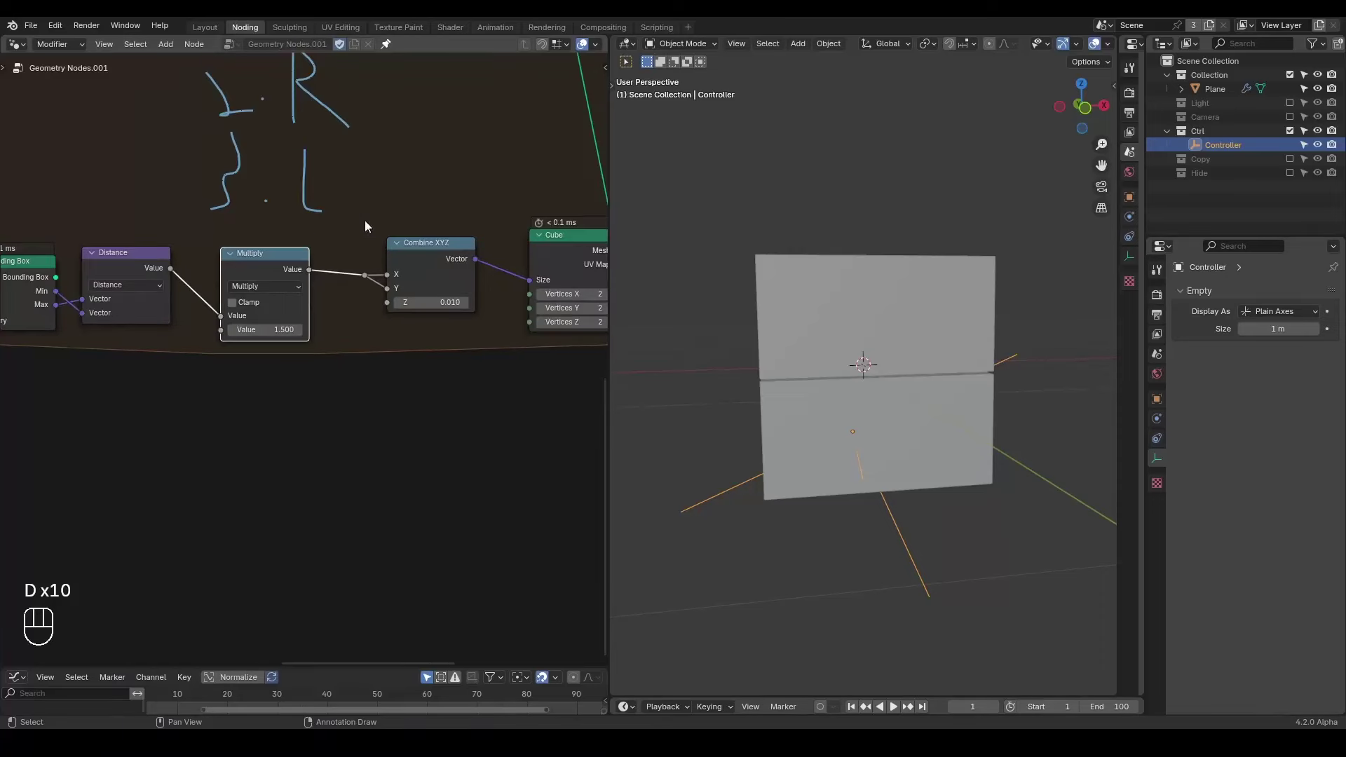
- Insert a Transform Geometry node on the cutter cube's geometry link
left_click_drag(373, 197, 320, 278)
left_click_drag(326, 261, 401, 372)
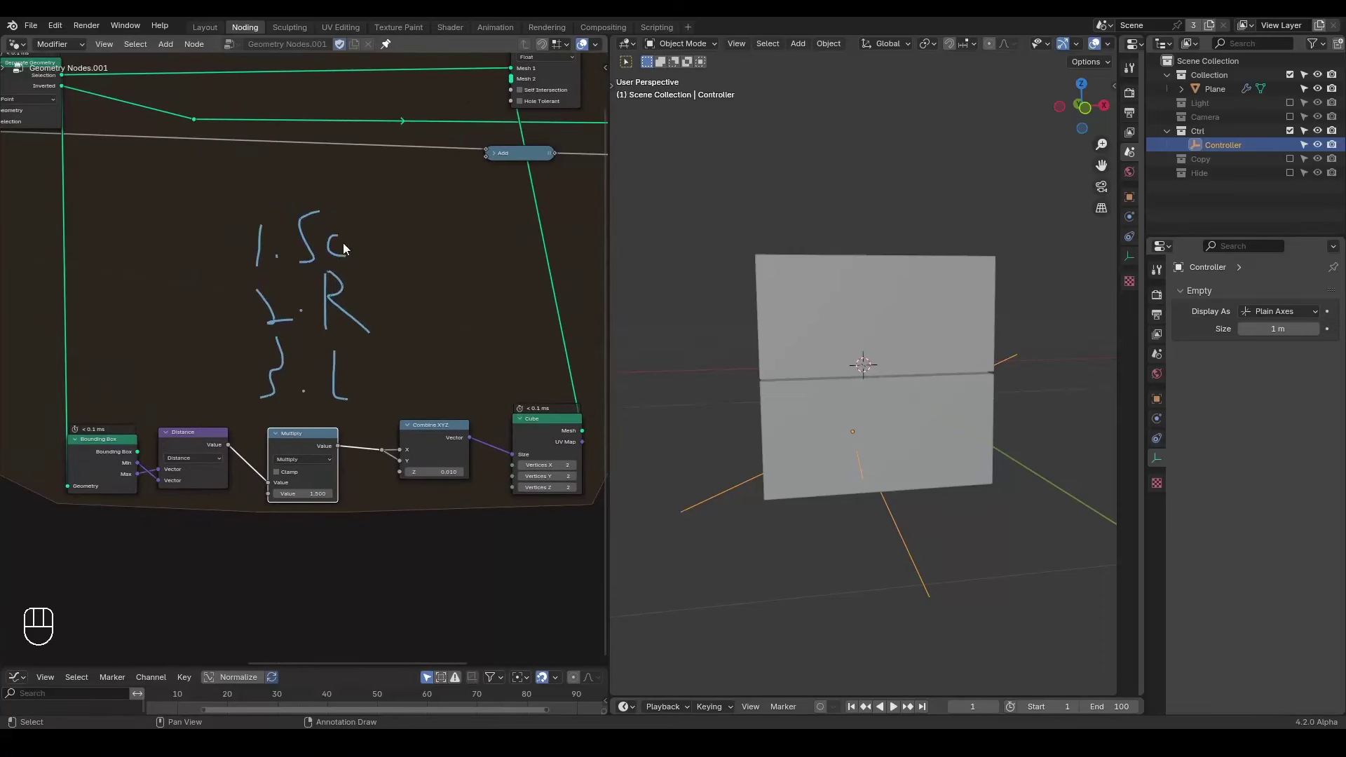
key("d")
left_click(218, 241)
key("d")
key("d")
key("d")
left_click_drag(462, 314, 251, 323)
left_click_drag(530, 144, 252, 356)
key("g")
left_click_drag(387, 391, 373, 425)
left_click_drag(363, 417, 419, 321)
key("ctrl+a")
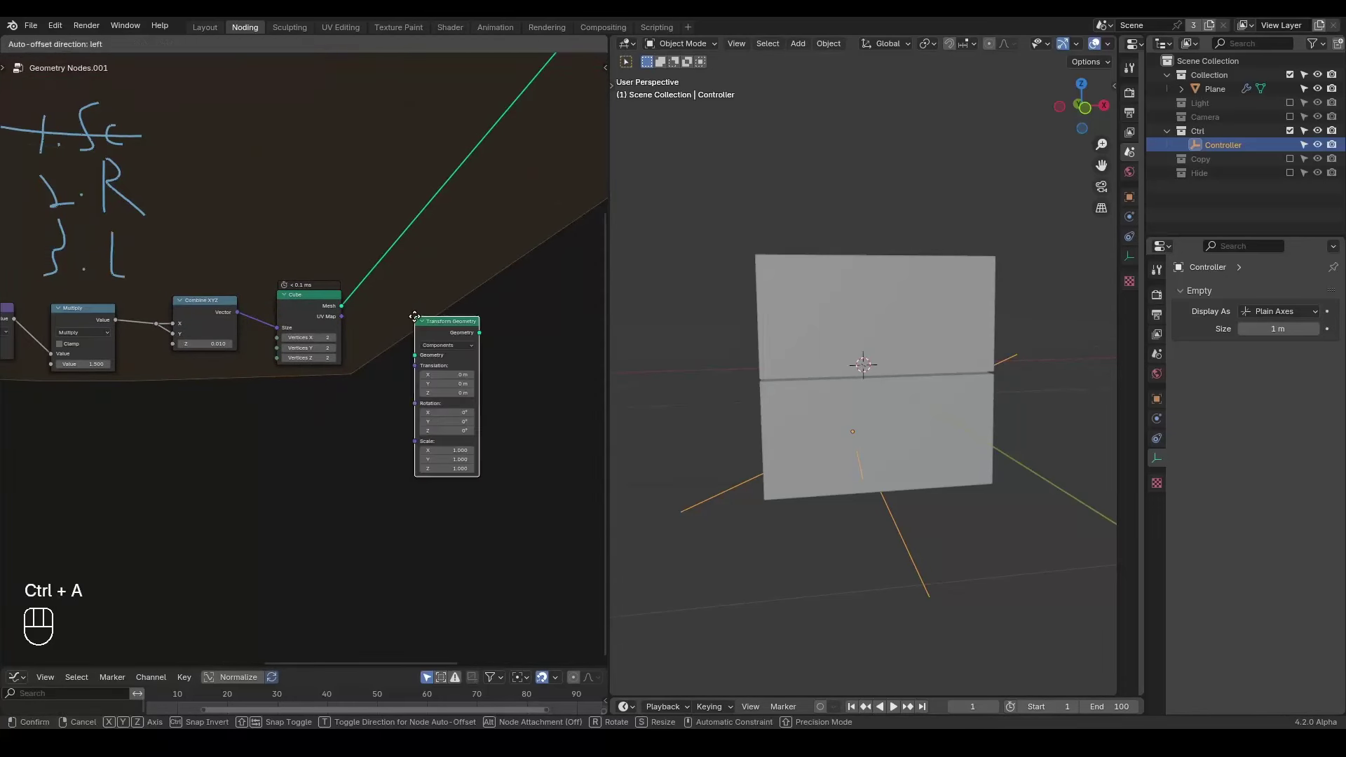
left_click_drag(404, 263, 380, 357)
left_click_drag(291, 446, 337, 362)
- Add a float Random Value node below the Multiply node
key("ctrl+a")
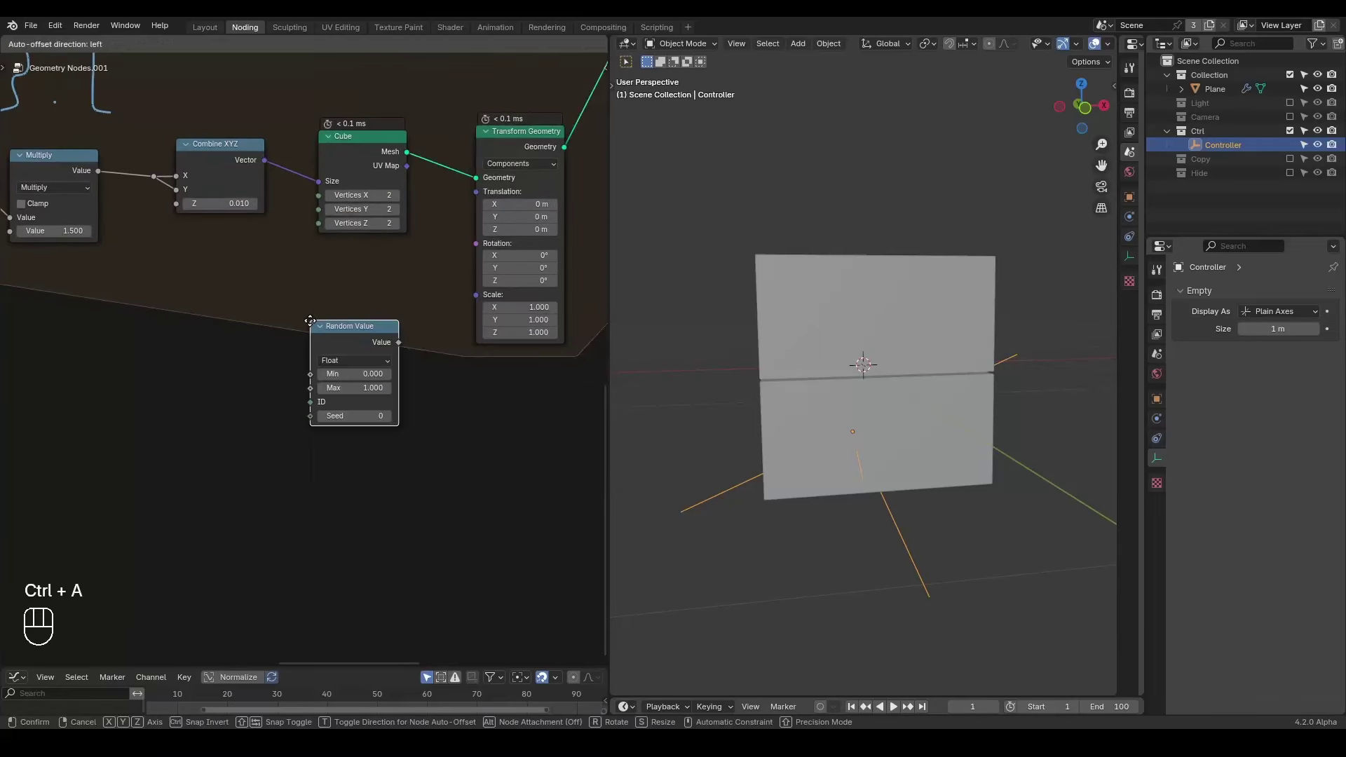
left_click_drag(319, 300, 322, 283)
left_click_drag(323, 281, 211, 316)
left_click_drag(268, 265, 266, 284)
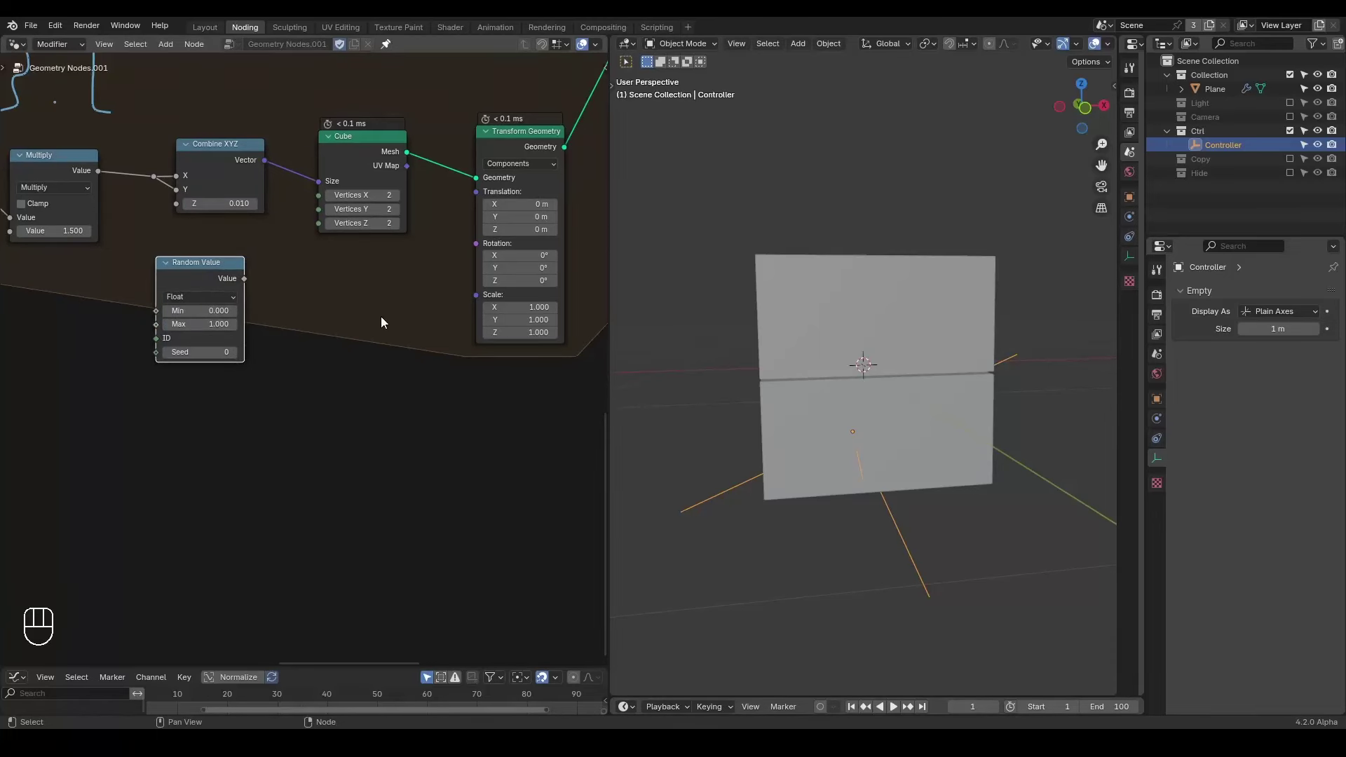
- Add an Euler to Rotation node and feed it the Random Value switched to Vector
key("ctrl+a")
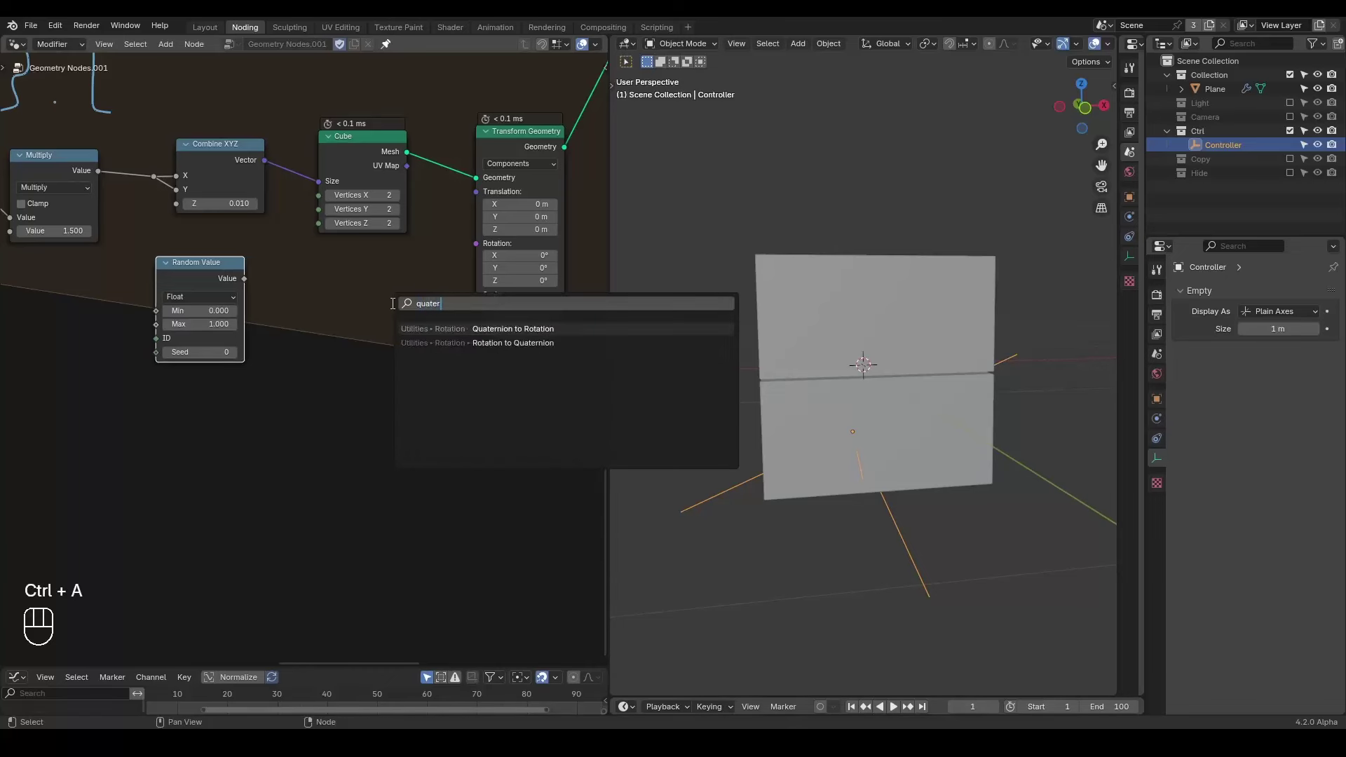
key("d")
key("d")
key("d")
left_click(300, 313)
key("d")
left_click_drag(422, 232, 458, 347)
key("d")
key("d")
left_click_drag(480, 333, 419, 361)
left_click(310, 310)
key("x")
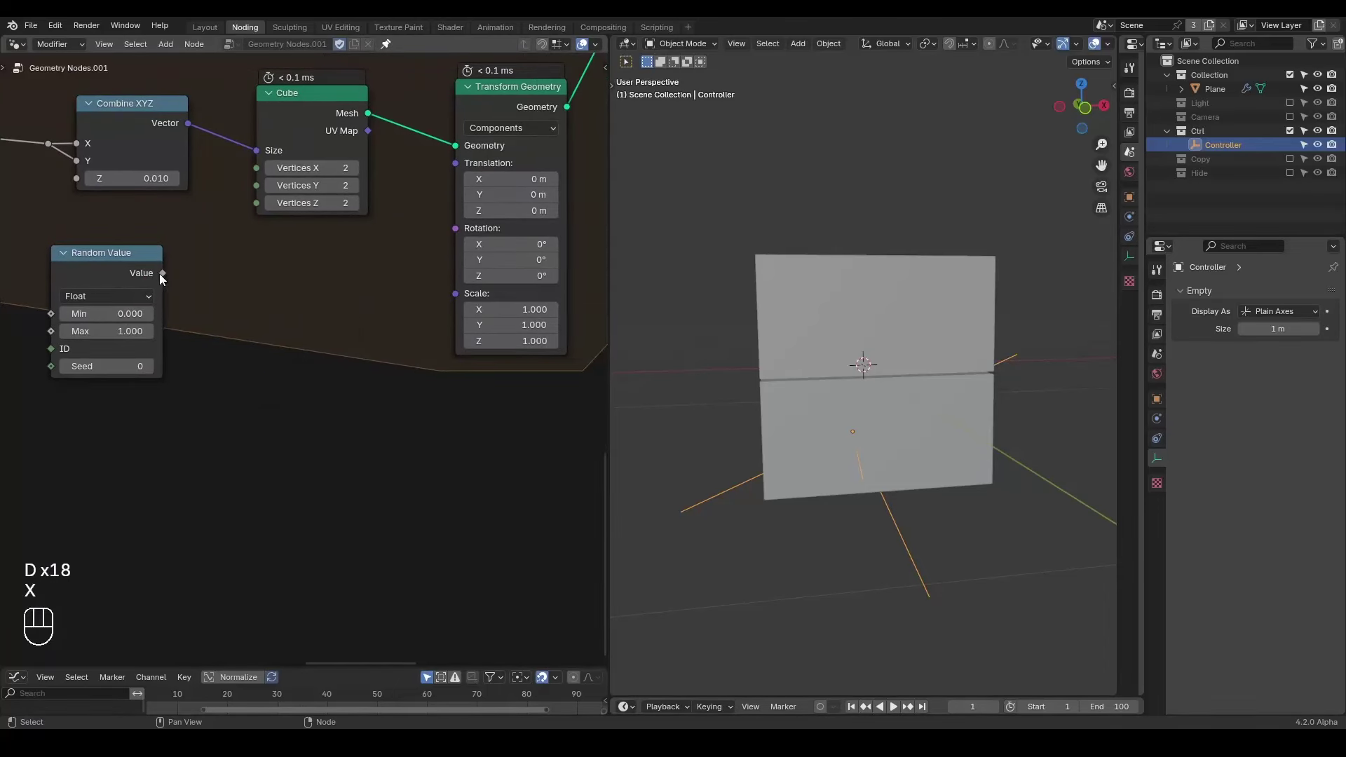
left_click(136, 301)
left_click_drag(164, 288, 298, 270)
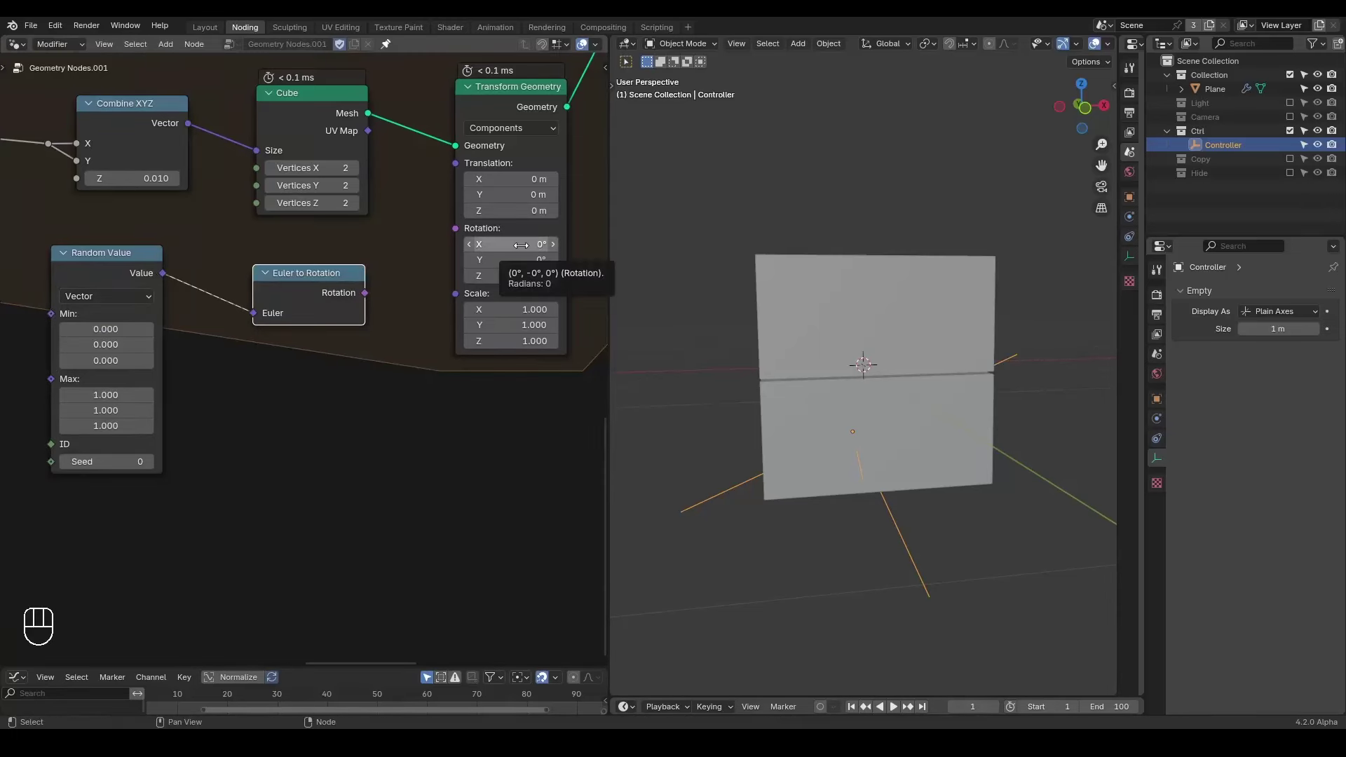
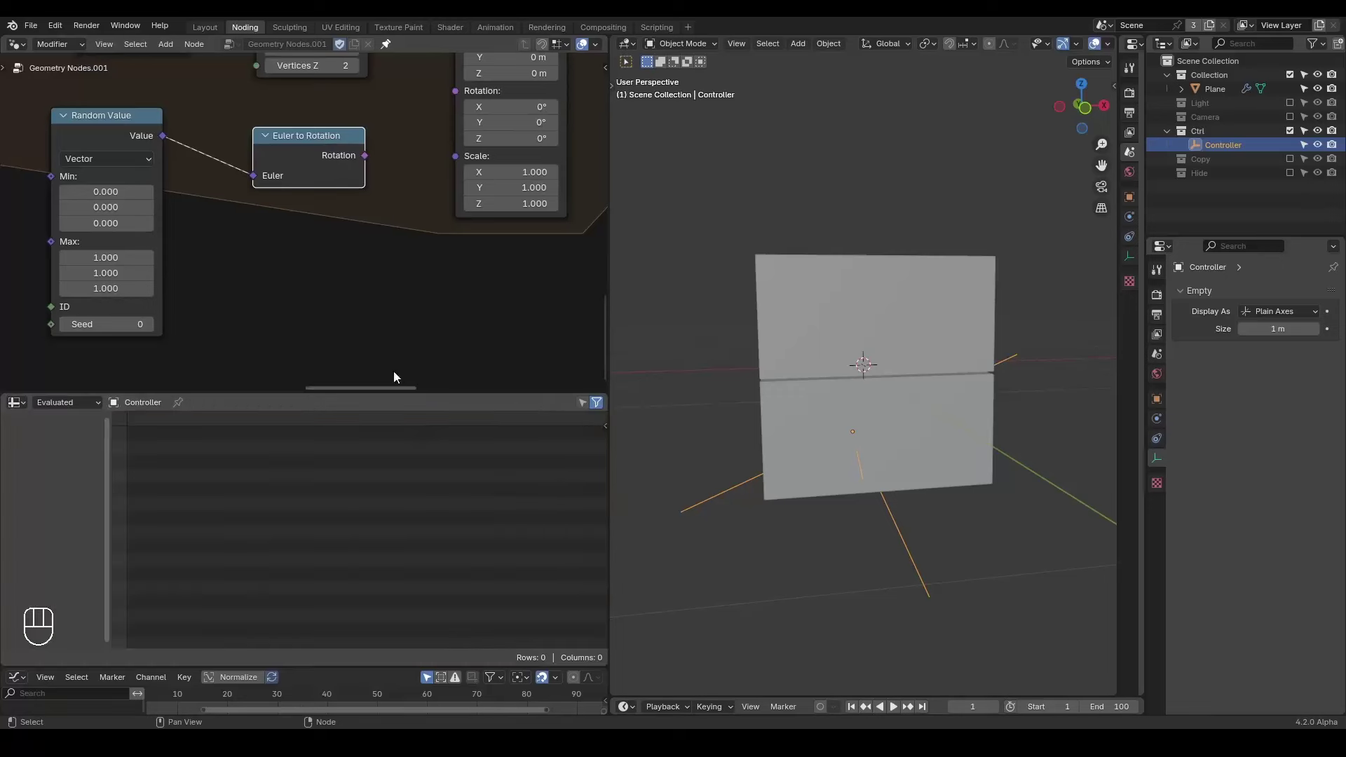
left_click_drag(367, 345, 329, 272)
left_click(286, 197)
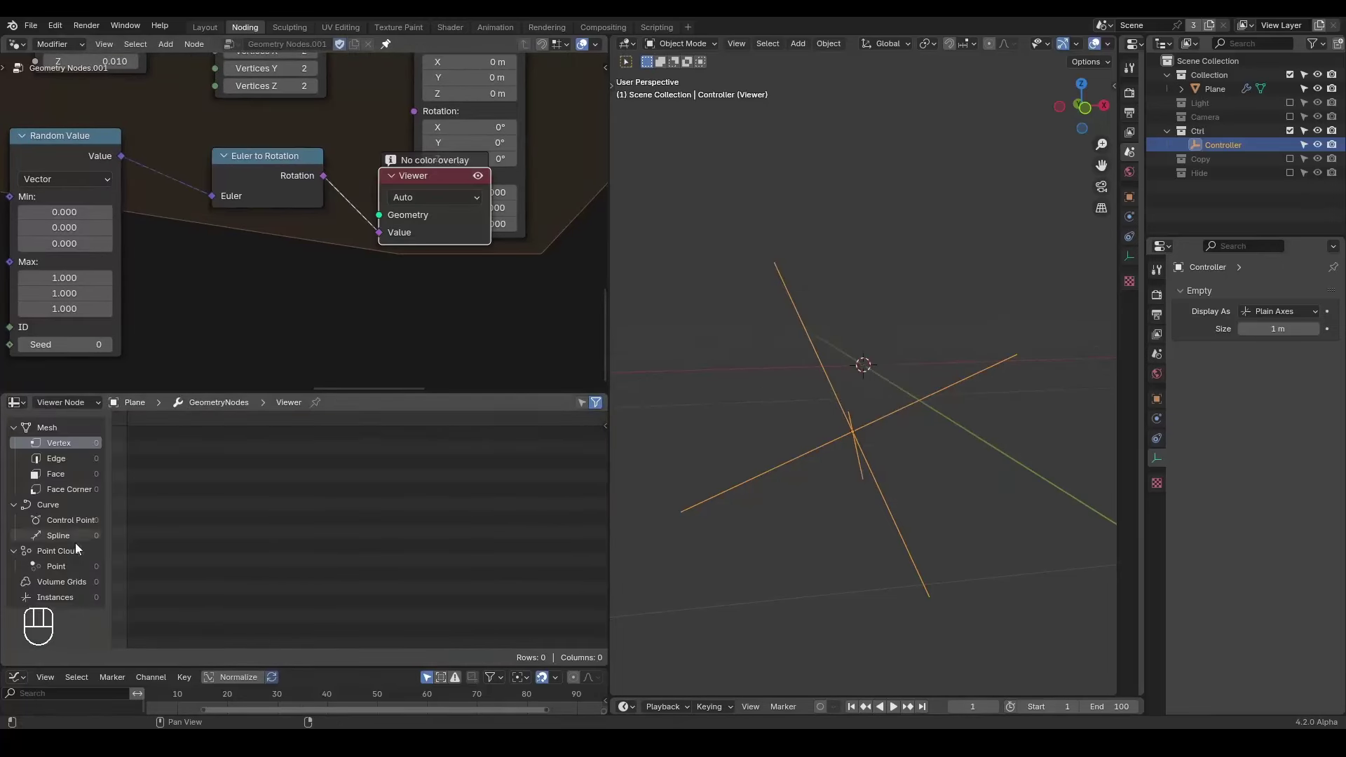
middle_click(201, 261)
left_click_drag(236, 235, 232, 295)
left_click(323, 96)
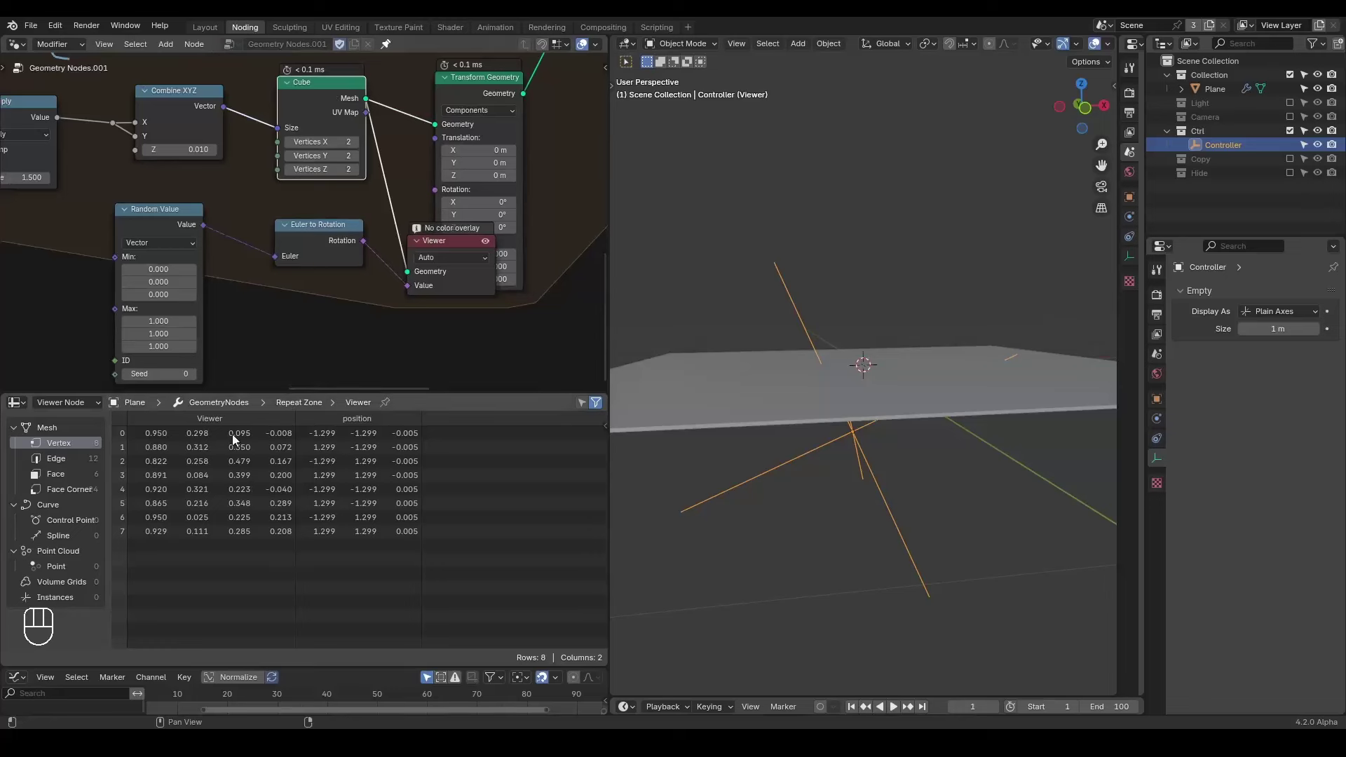
left_click(443, 240)
key("z")
key("x")
left_click_drag(280, 285, 334, 266)
left_click_drag(286, 308, 294, 289)
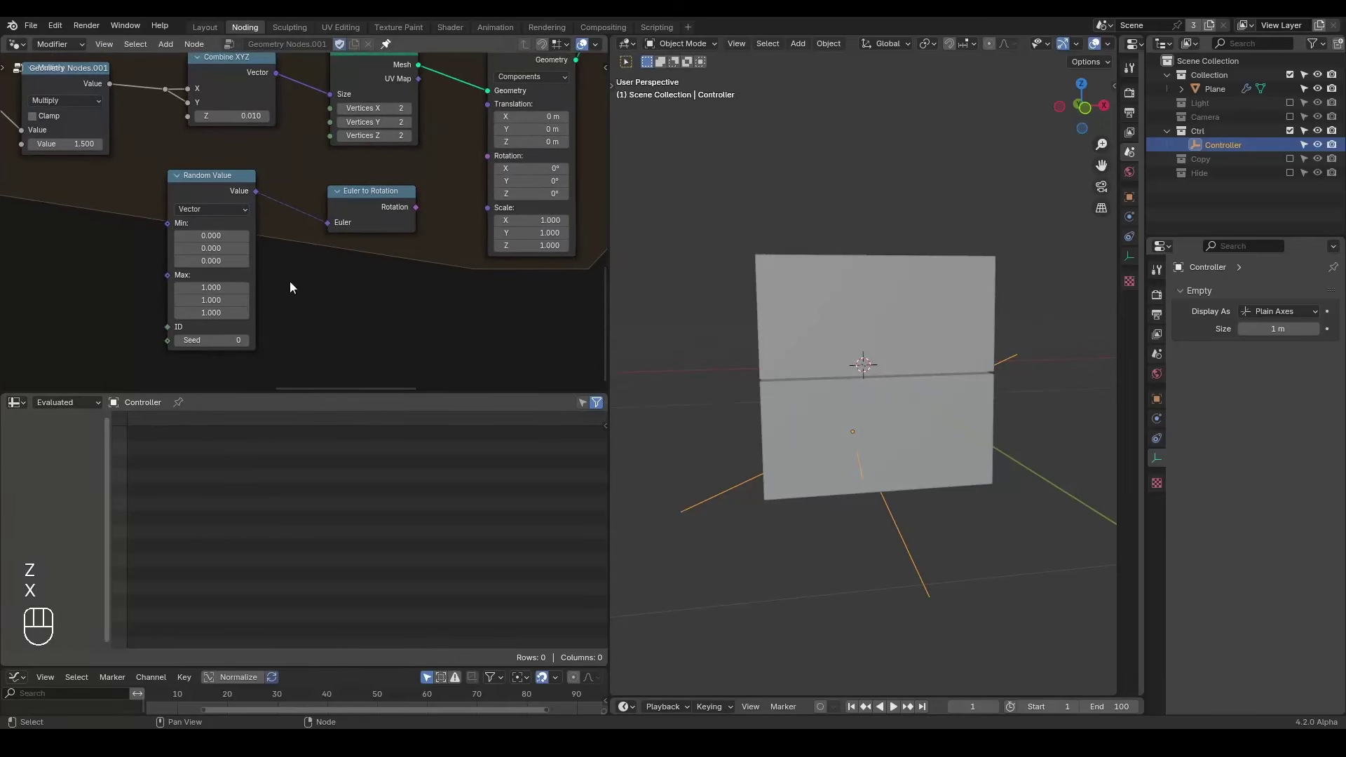
- Keep Random Value as Vector and set its Min to -3.142 and Max to 3.142
left_click(216, 218)
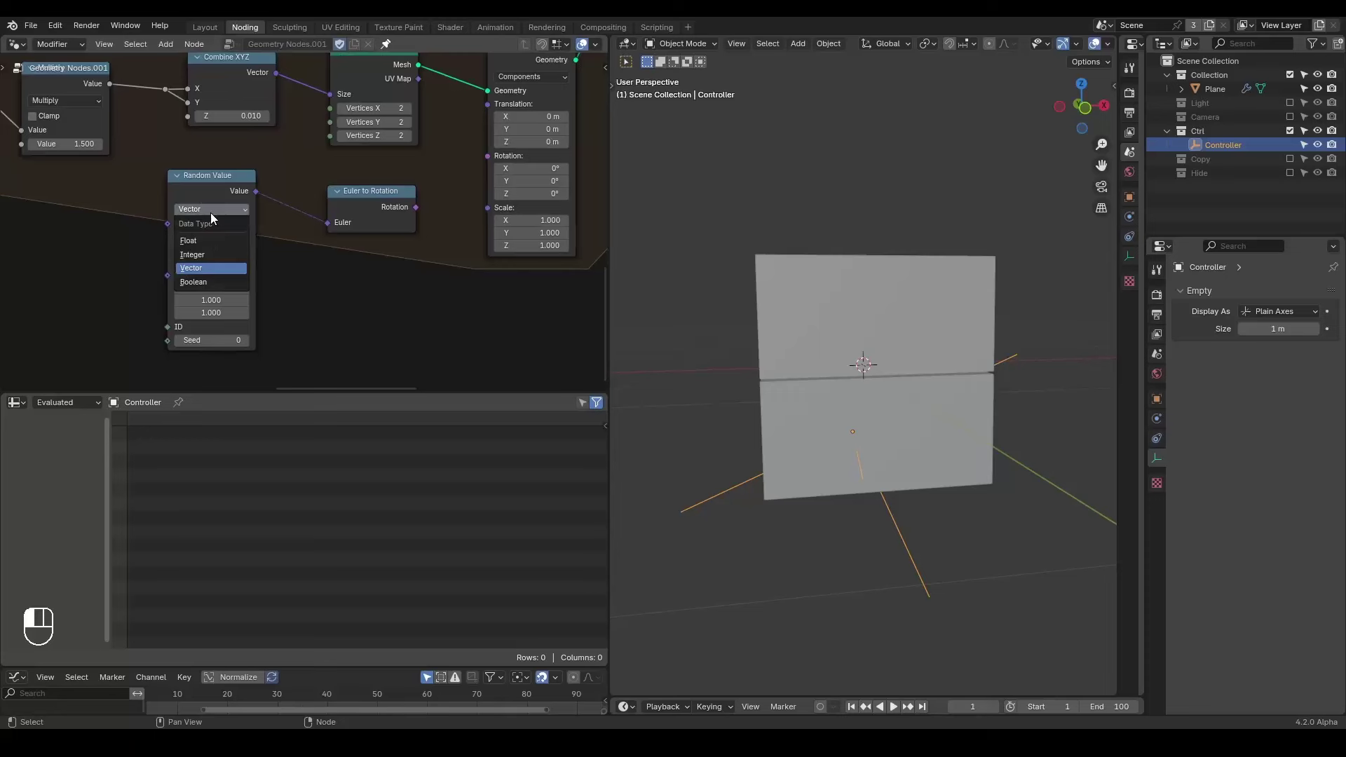
left_click(216, 219)
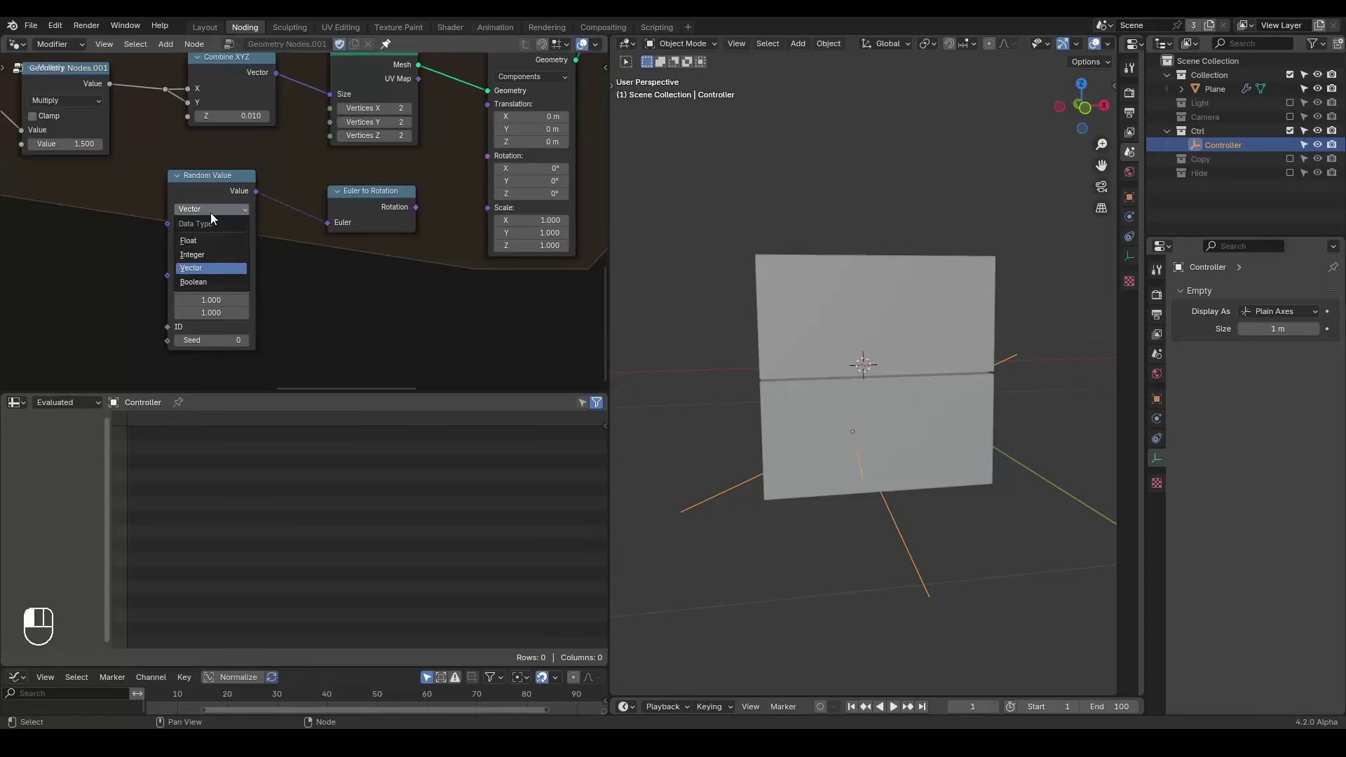
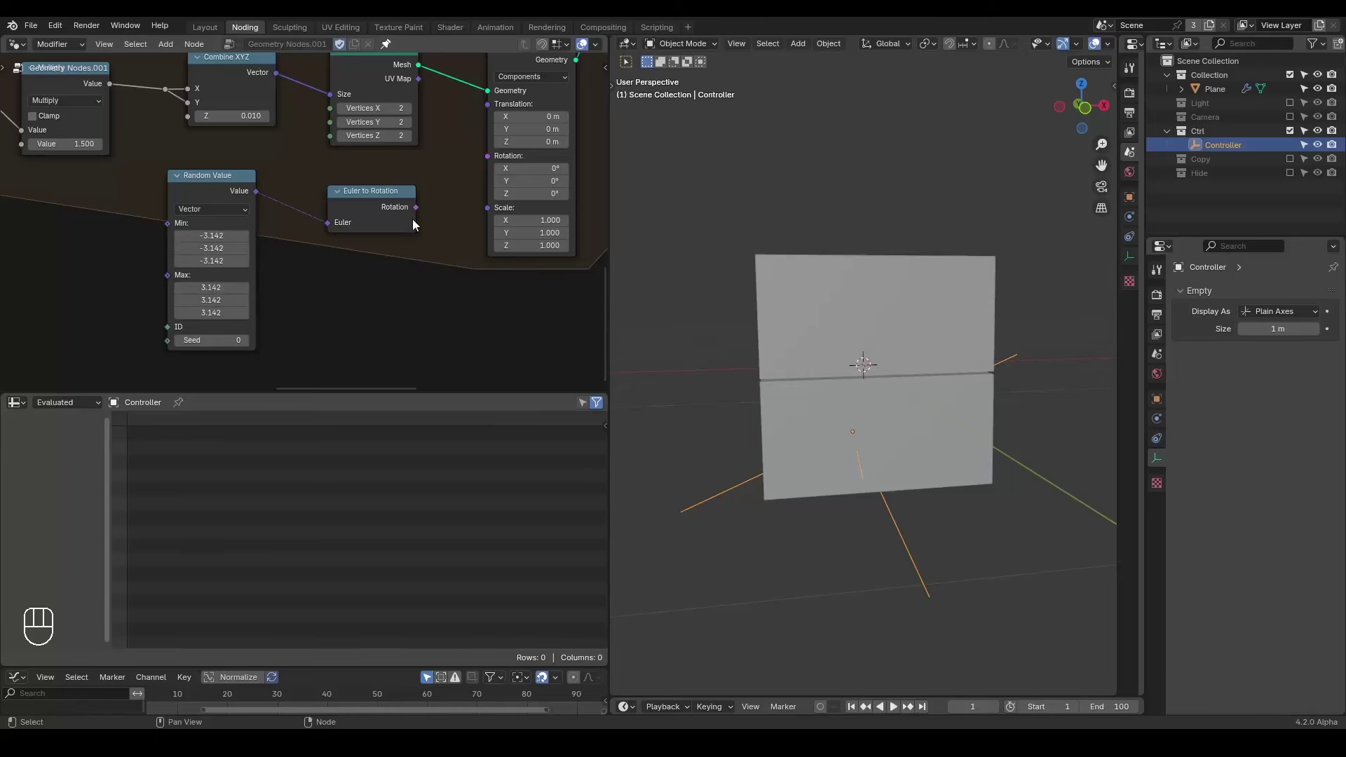
left_click(479, 169)
left_click_drag(380, 200, 345, 216)
middle_click(317, 226)
middle_click(316, 230)
key("d")
key("d")
key("d")
left_click(57, 218)
middle_click(172, 233)
middle_click(289, 274)
- Feed the index into the Random Value ID socket with a long link
left_click_drag(104, 68, 538, 342)
left_click(343, 292)
left_click(228, 261)
left_click_drag(322, 158, 303, 158)
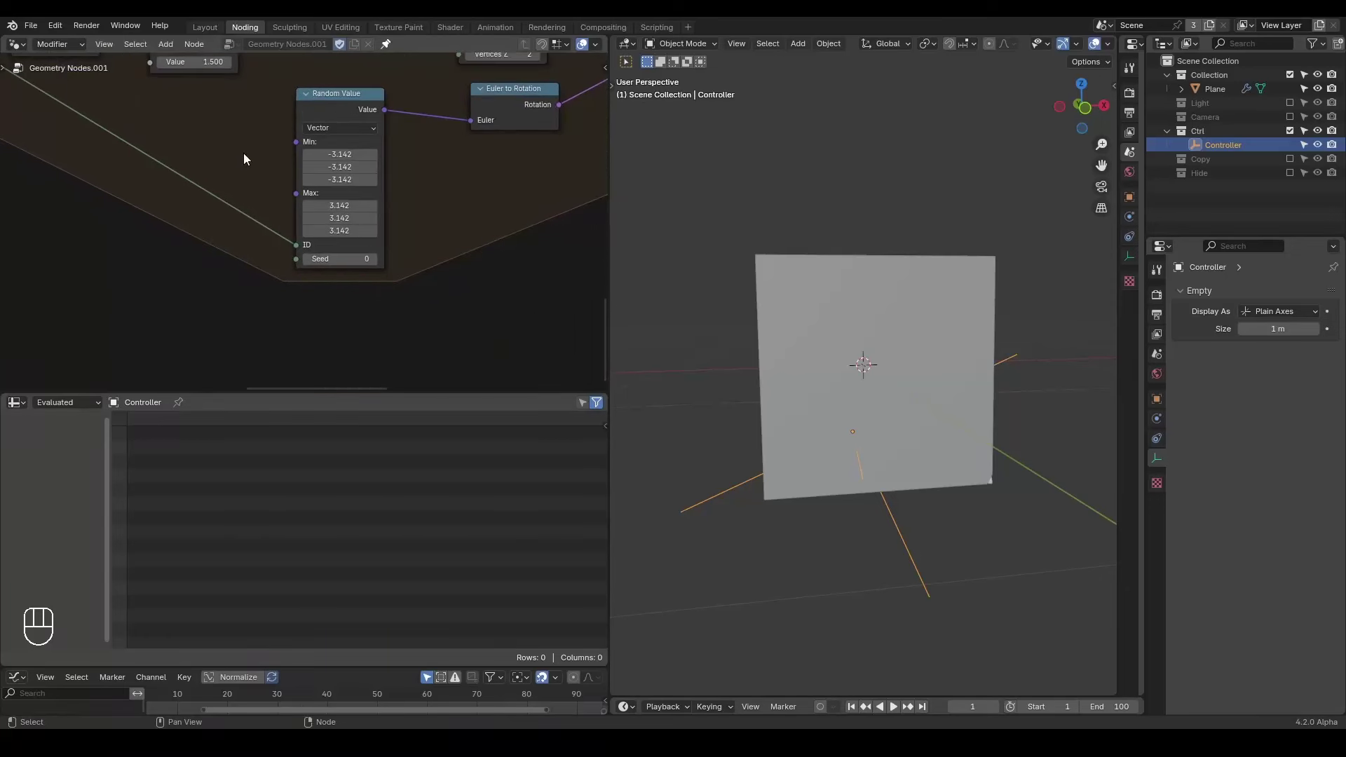
left_click_drag(240, 160, 222, 212)
- Drive Transform Geometry's Rotation from the Euler to Rotation output
key("d")
left_click(241, 284)
key("d")
key("d")
left_click(259, 281)
key("d")
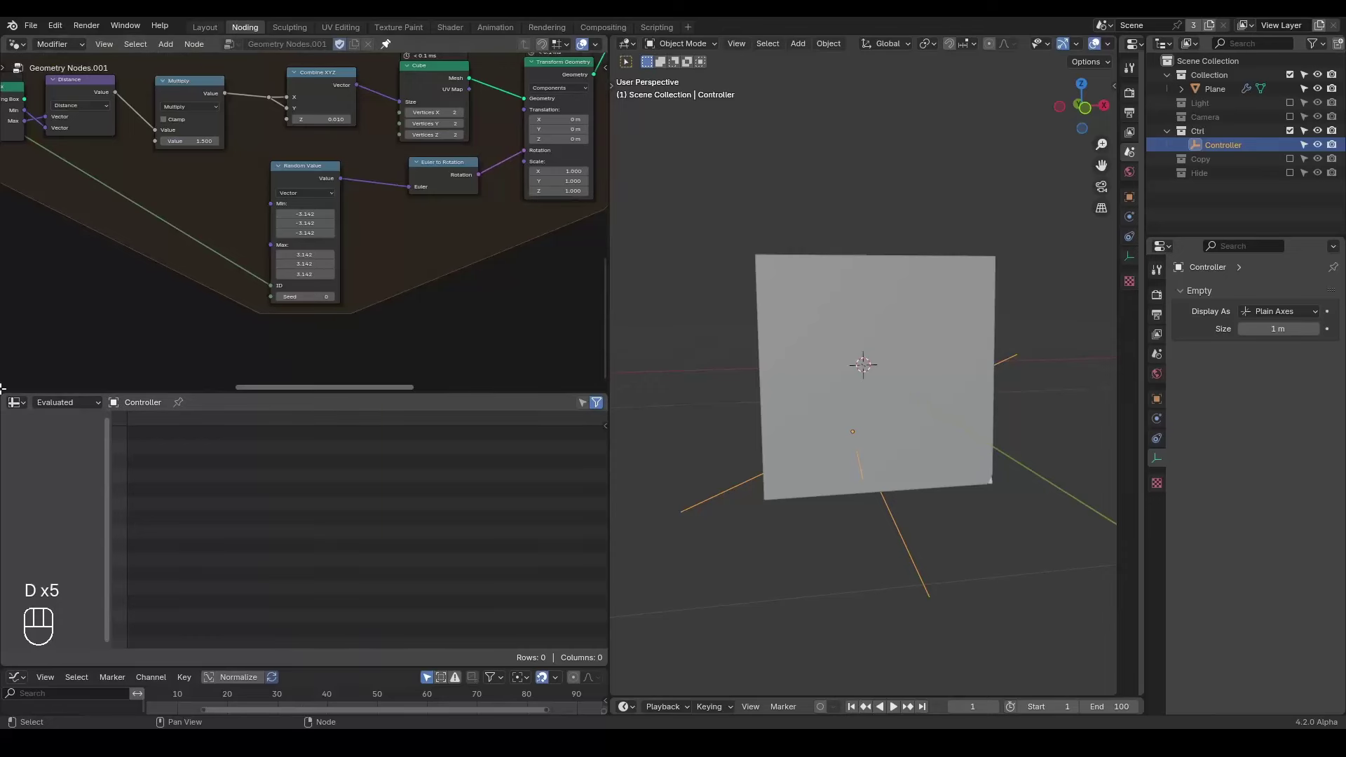
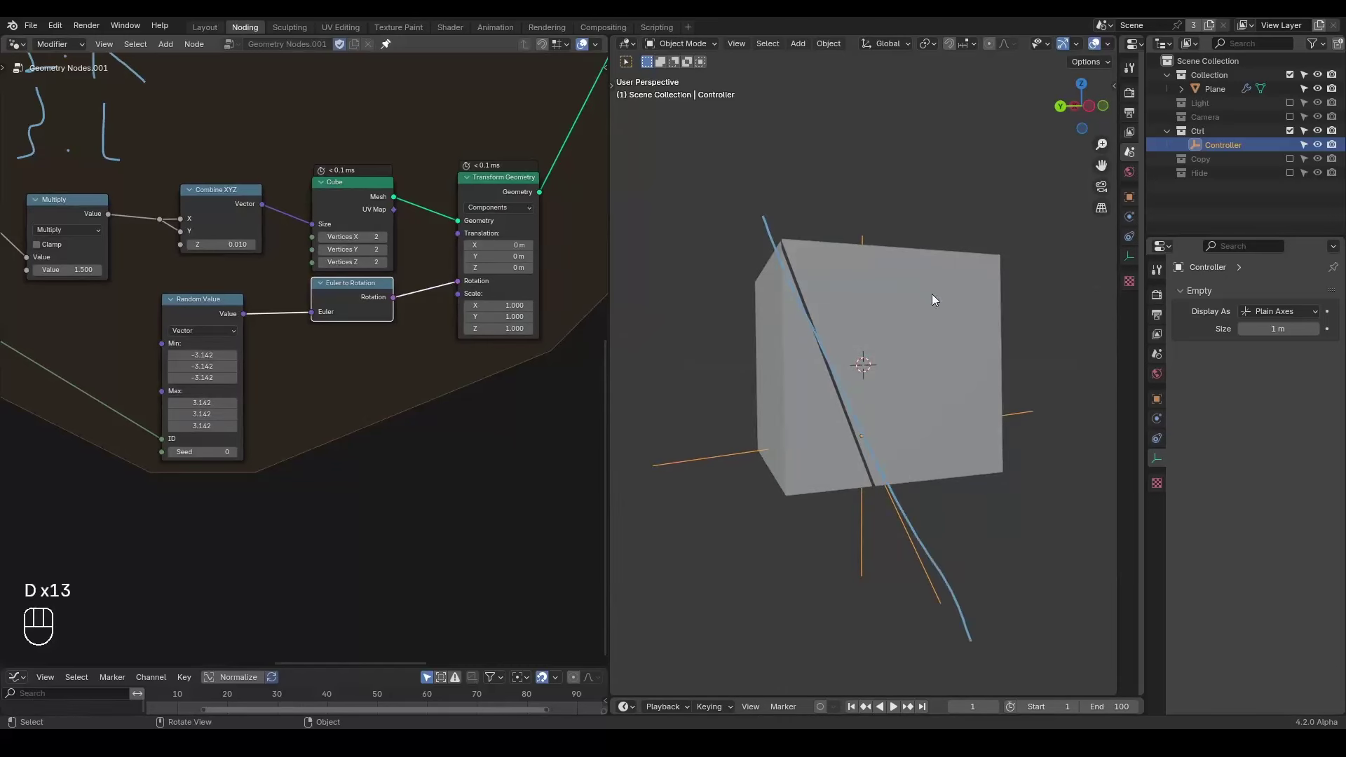
- Duplicate Transform Geometry and insert the copy into the cutter's geometry link
key("d")
left_click_drag(936, 366, 946, 364)
key("d")
key("d")
key("d")
left_click(750, 201)
key("d")
key("d")
left_click_drag(375, 254, 303, 286)
left_click(354, 252)
key("shift+d")
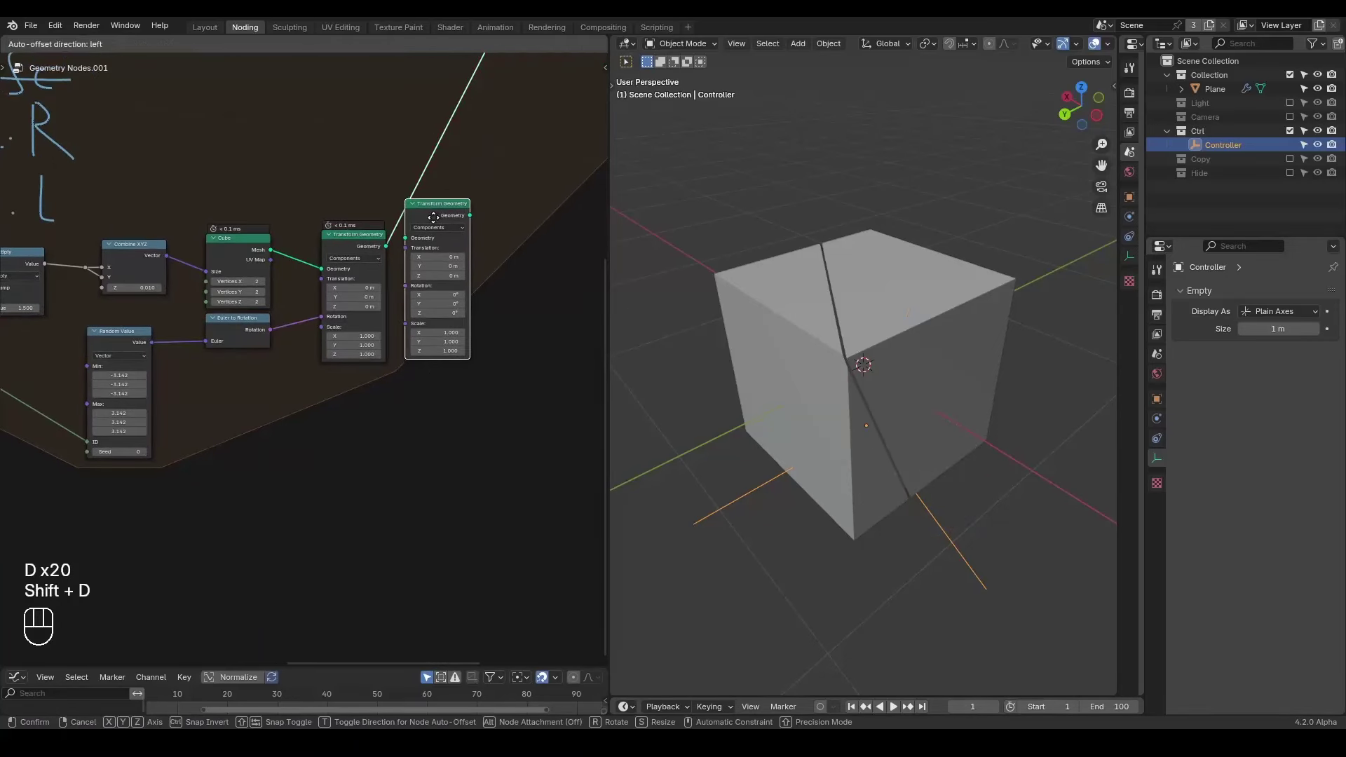
left_click_drag(456, 219, 482, 227)
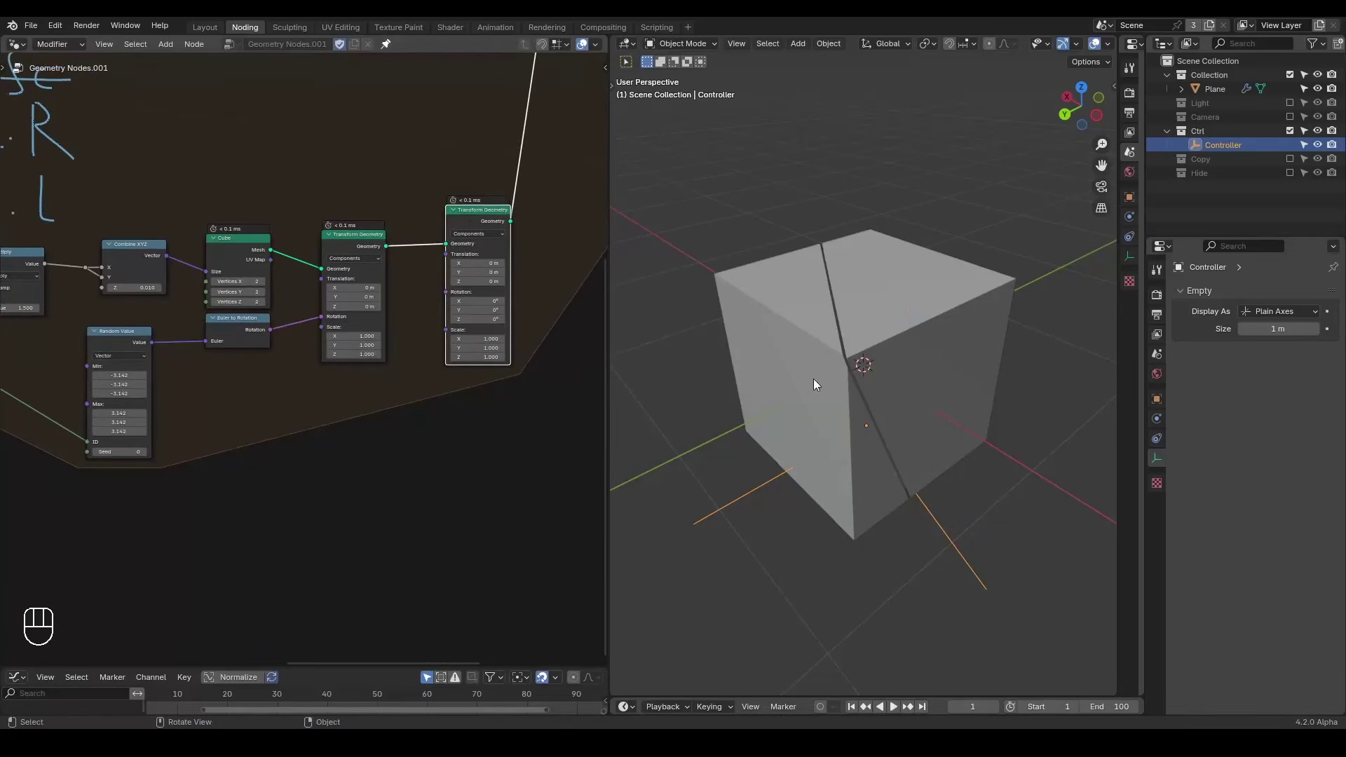
- Duplicate the Random Value node and place the copy below near the Bounding Box
middle_click(362, 379)
left_click_drag(206, 288, 215, 262)
key("ctrl+shift+d")
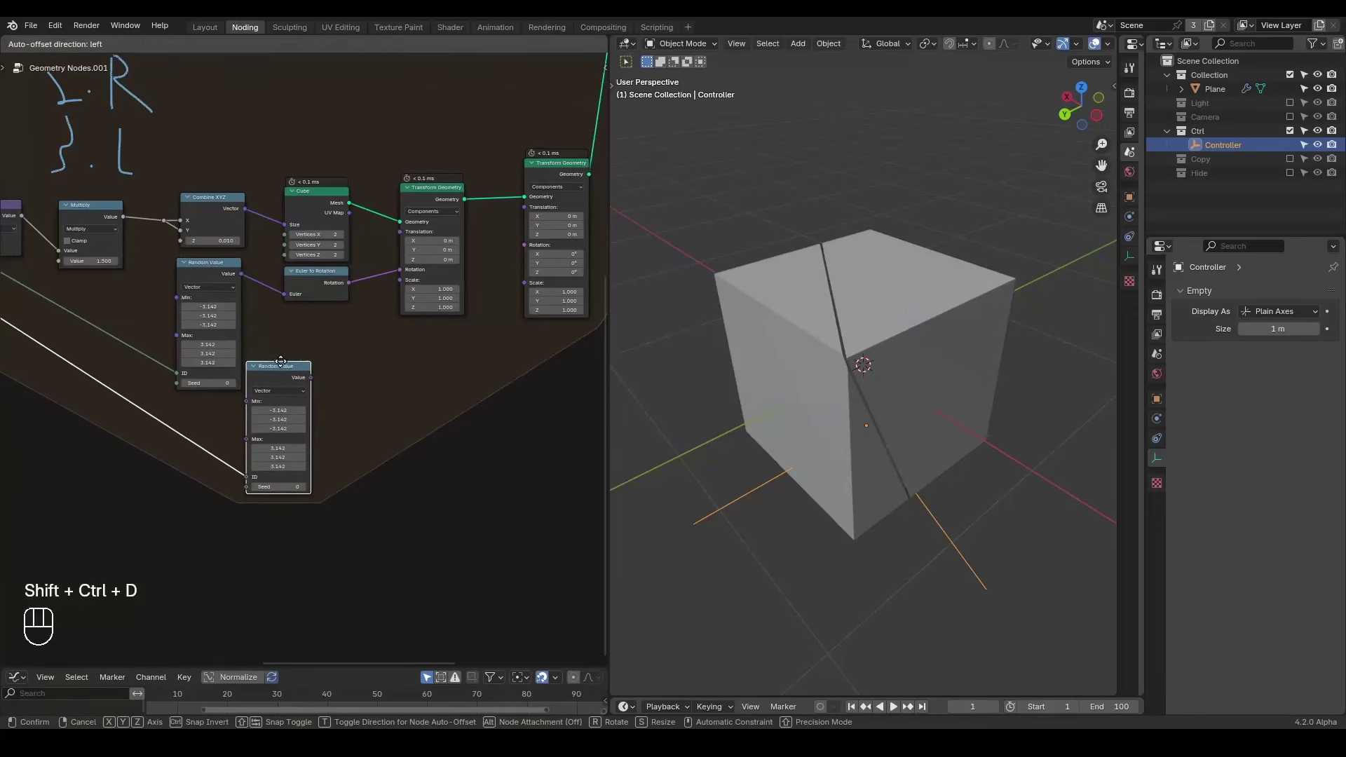
left_click_drag(281, 356, 369, 323)
left_click_drag(306, 315, 348, 330)
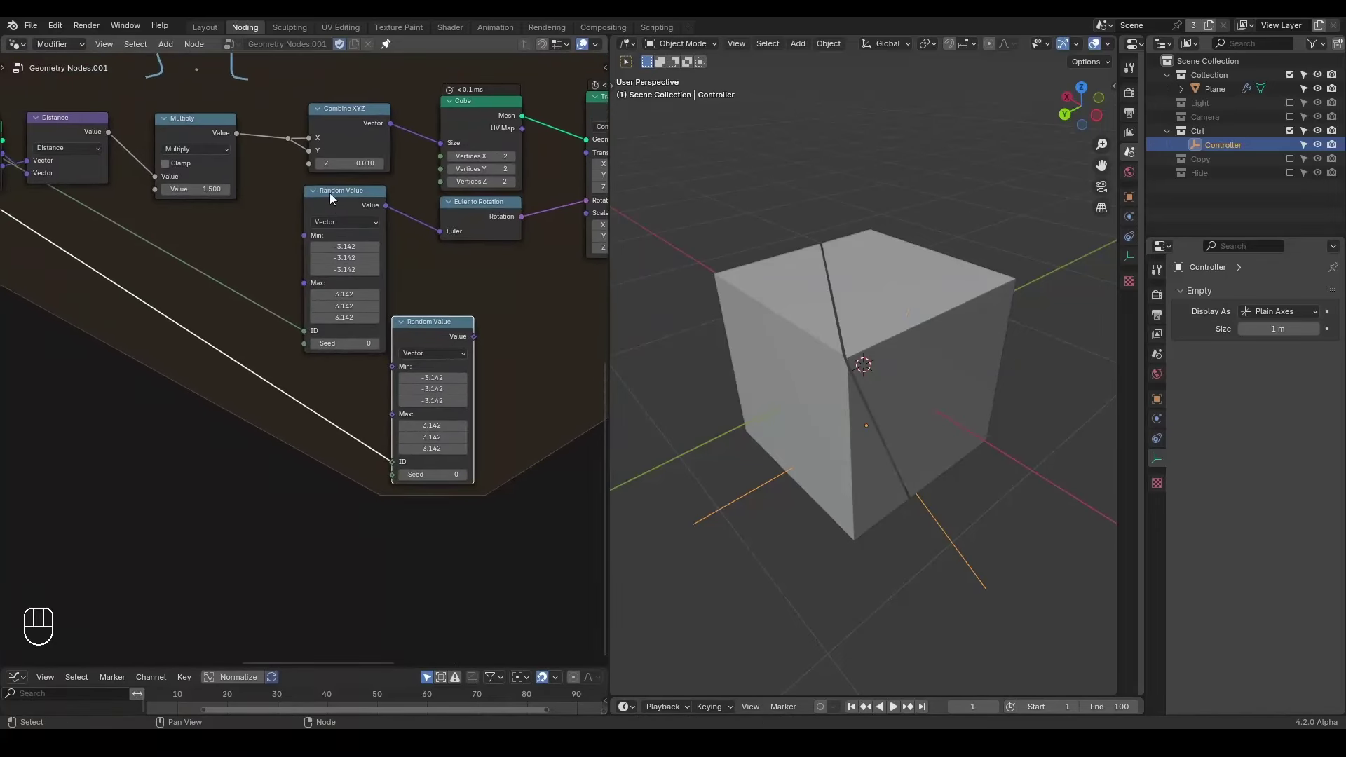
left_click(317, 192)
left_click_drag(342, 190, 329, 304)
left_click_drag(426, 338, 576, 290)
left_click_drag(257, 310, 301, 328)
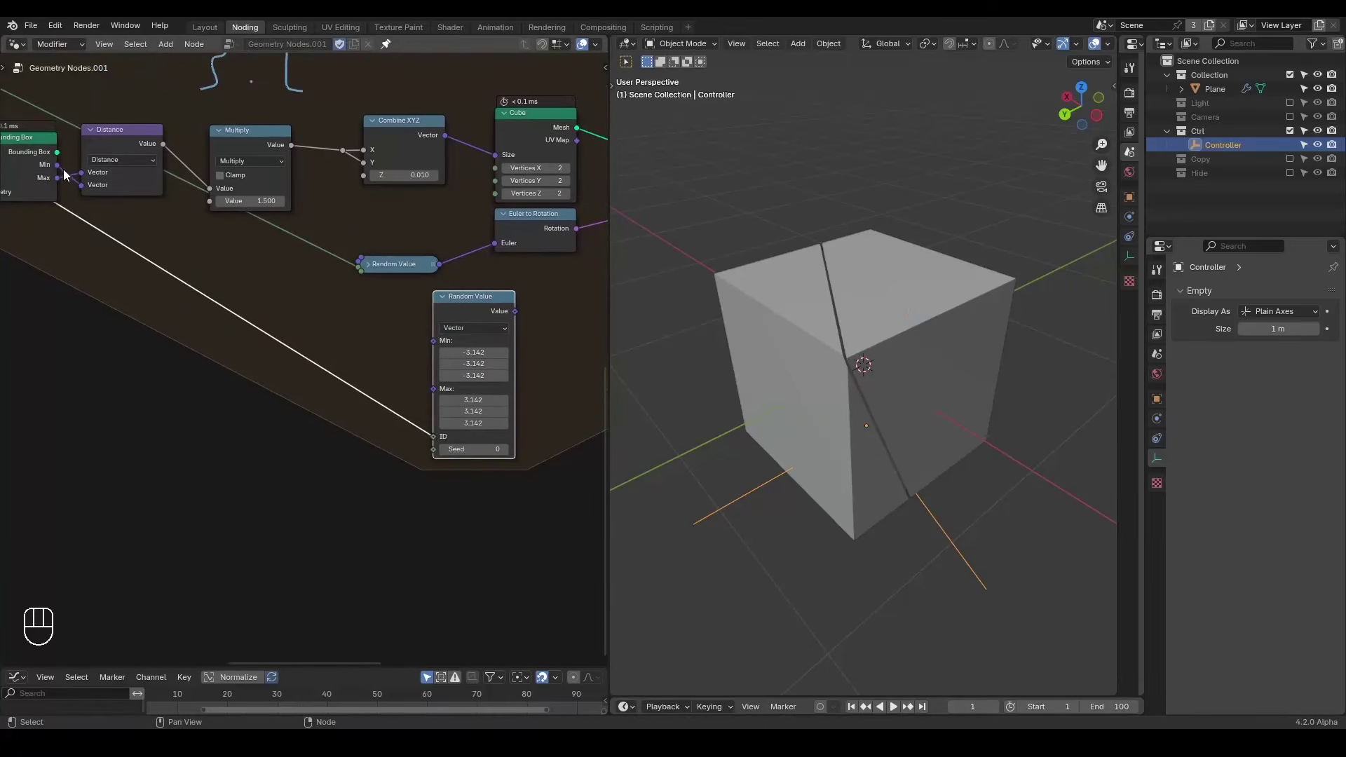
- Wire Bounding Box Min/Max into the new Random Value, its Value to Translation, seed 57
left_click_drag(62, 173, 318, 309)
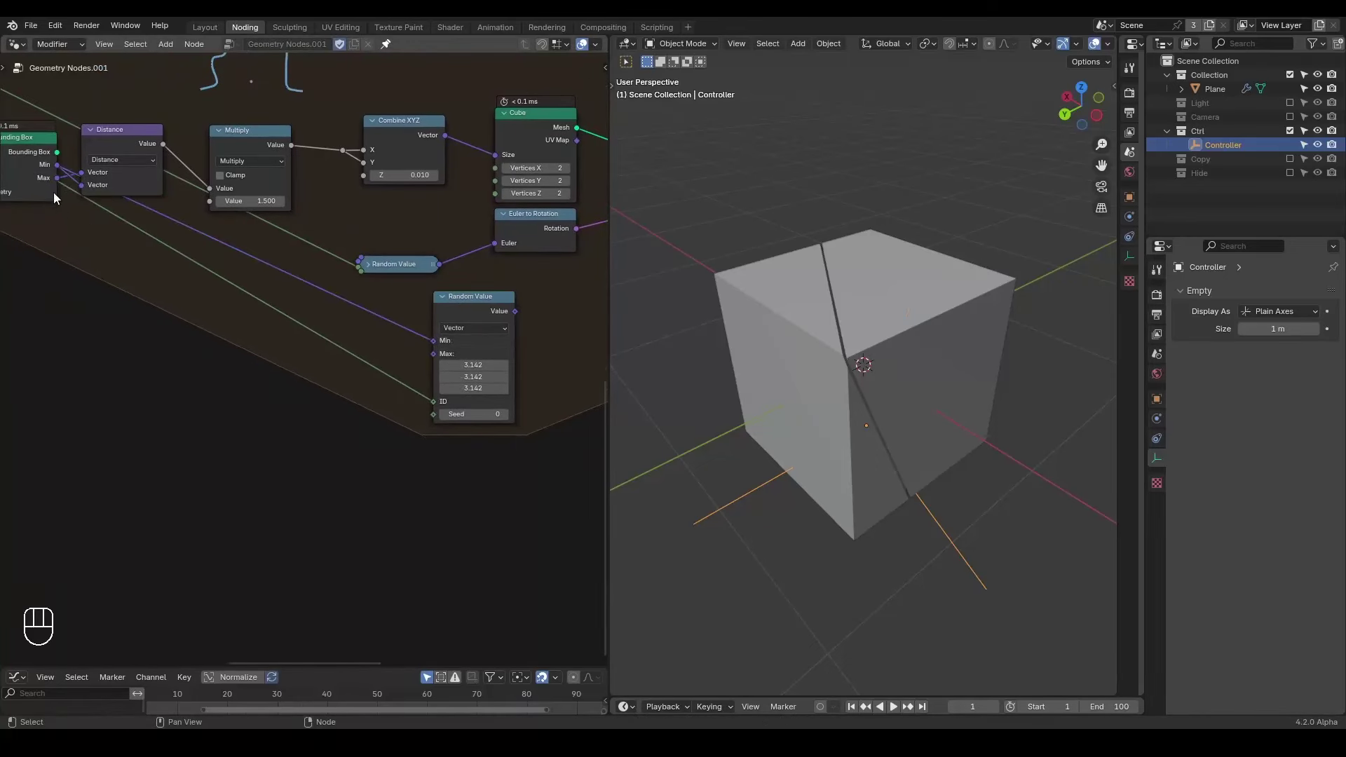
left_click_drag(59, 180, 432, 356)
left_click_drag(538, 299, 253, 371)
left_click(218, 374)
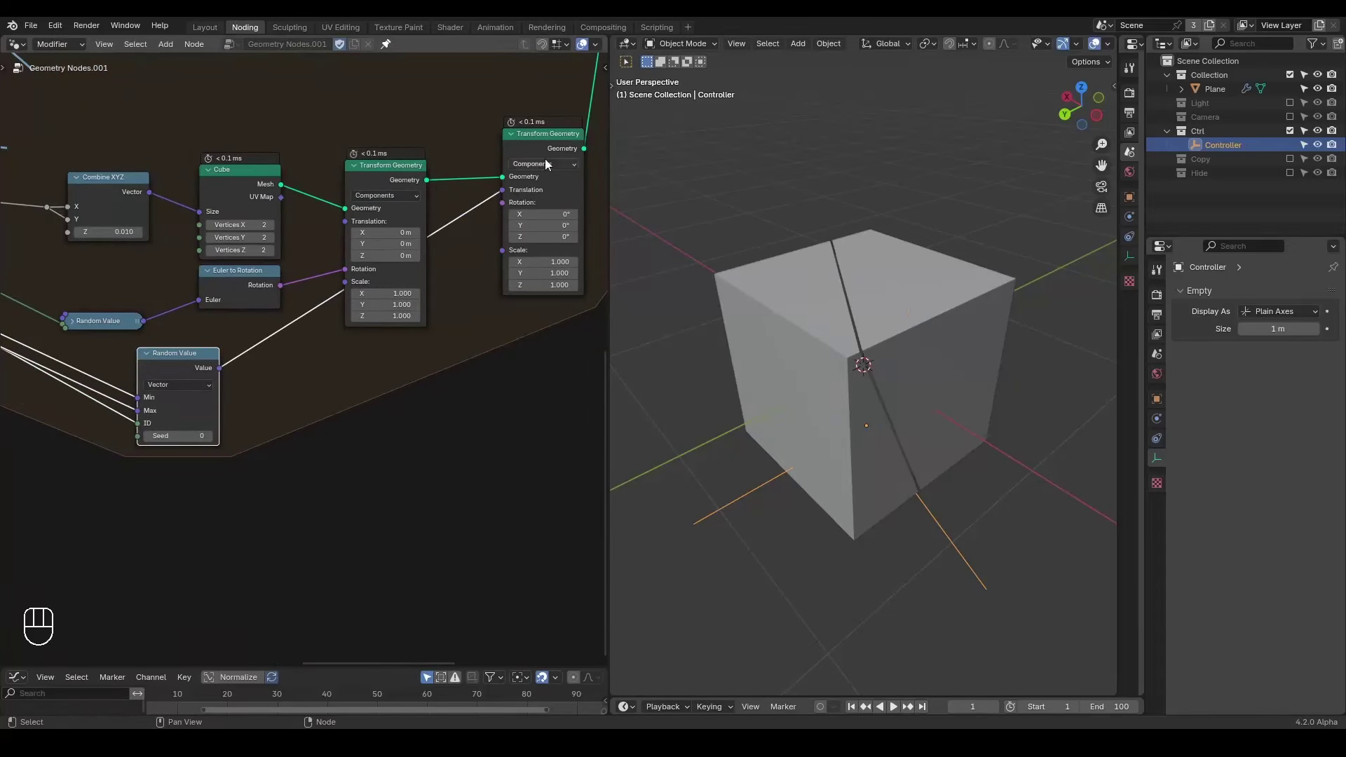
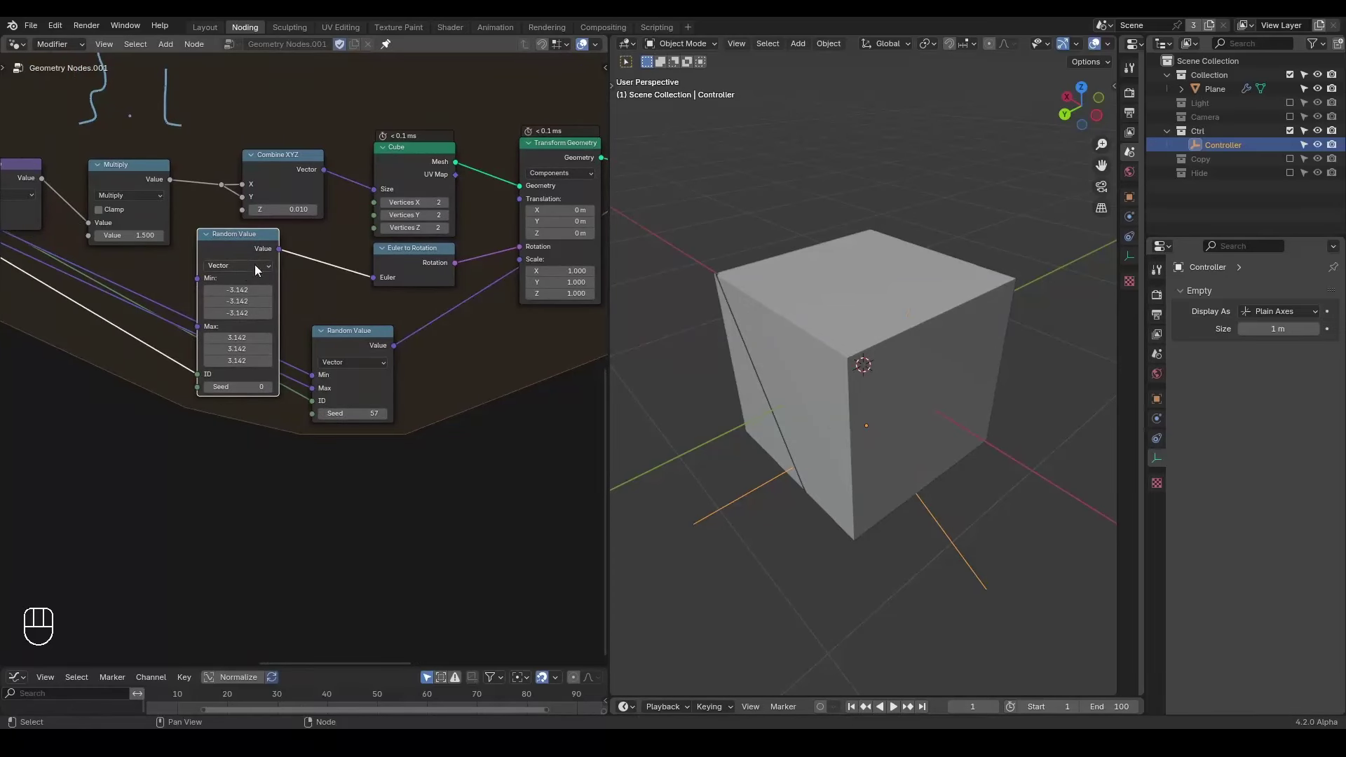
left_click_drag(350, 336, 381, 345)
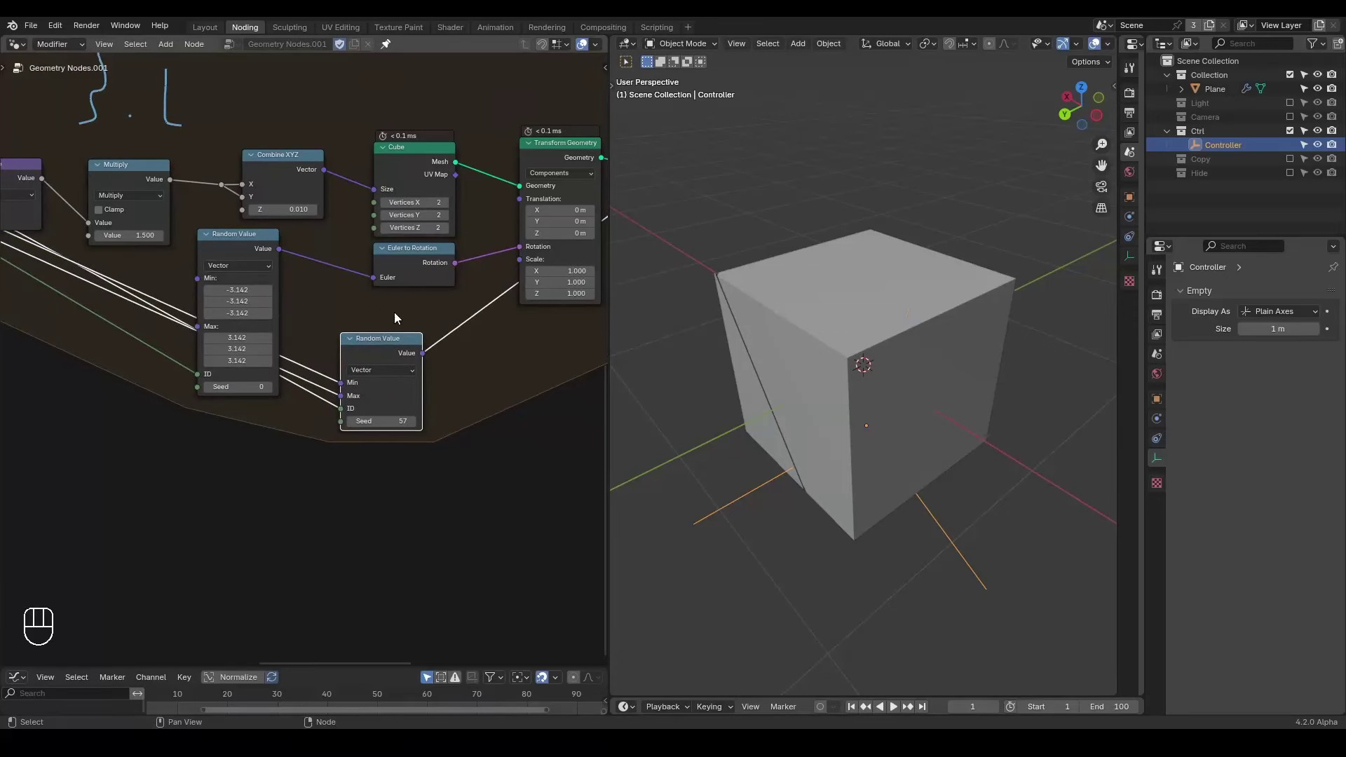
key("ctrl+shift+alt+q")
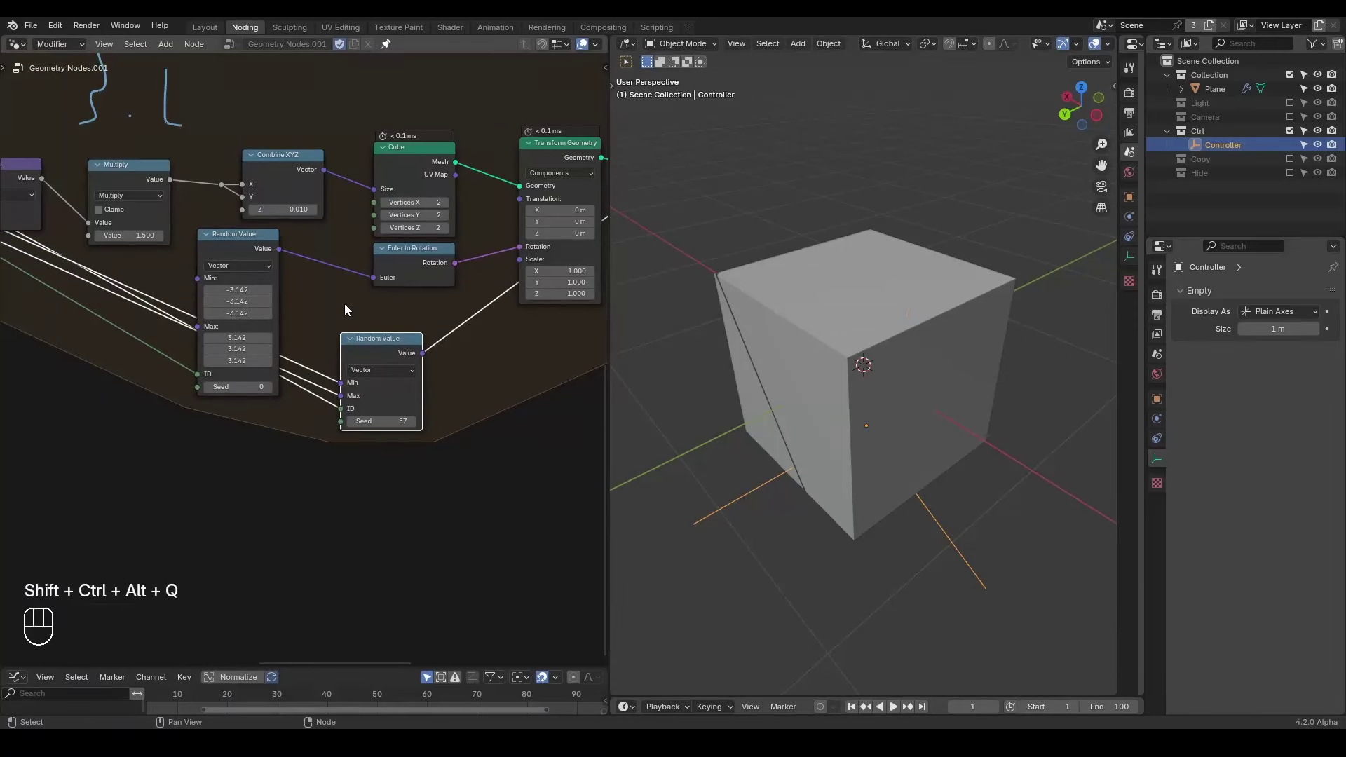
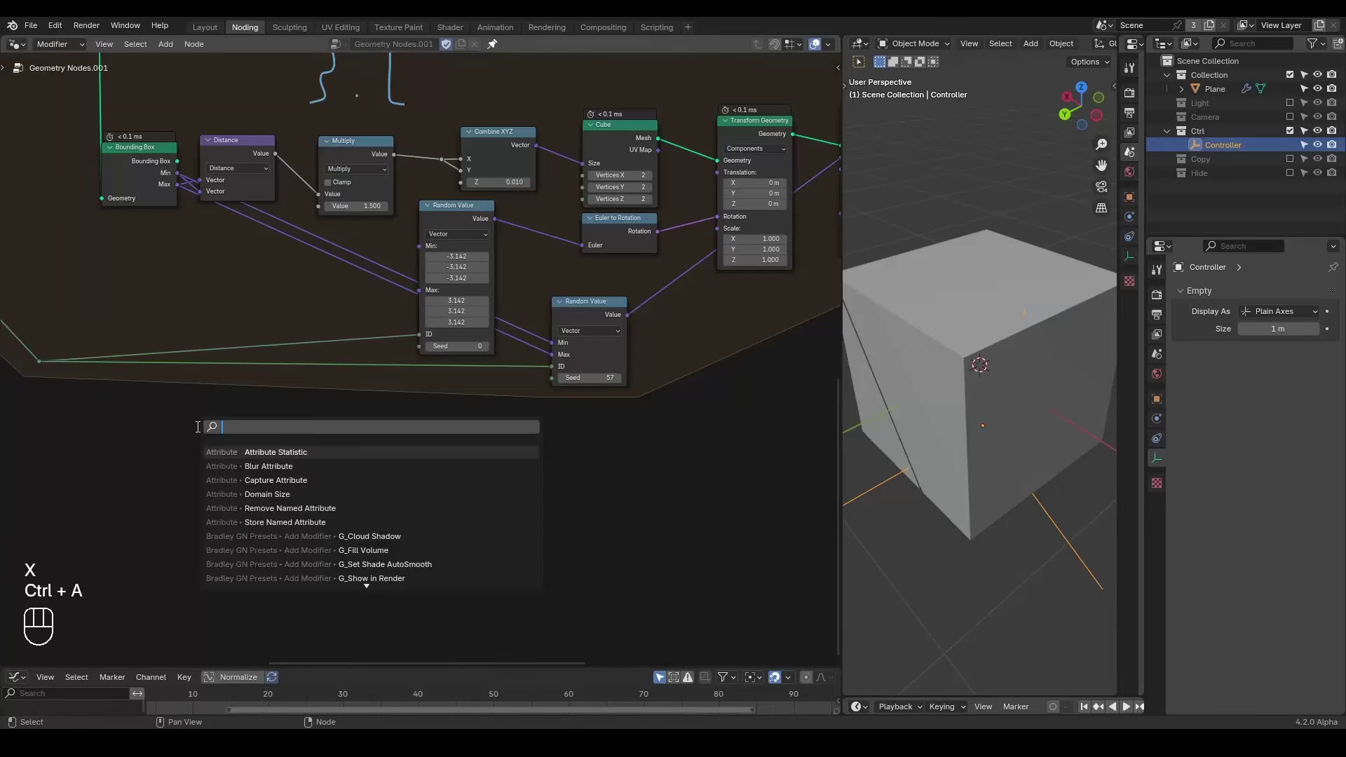
- Add the G_Index Seed node group and place it below the Random Value nodes
key("e")
left_click_drag(164, 435, 229, 374)
key("d")
key("d")
key("d")
left_click(81, 443)
left_click_drag(350, 373, 263, 434)
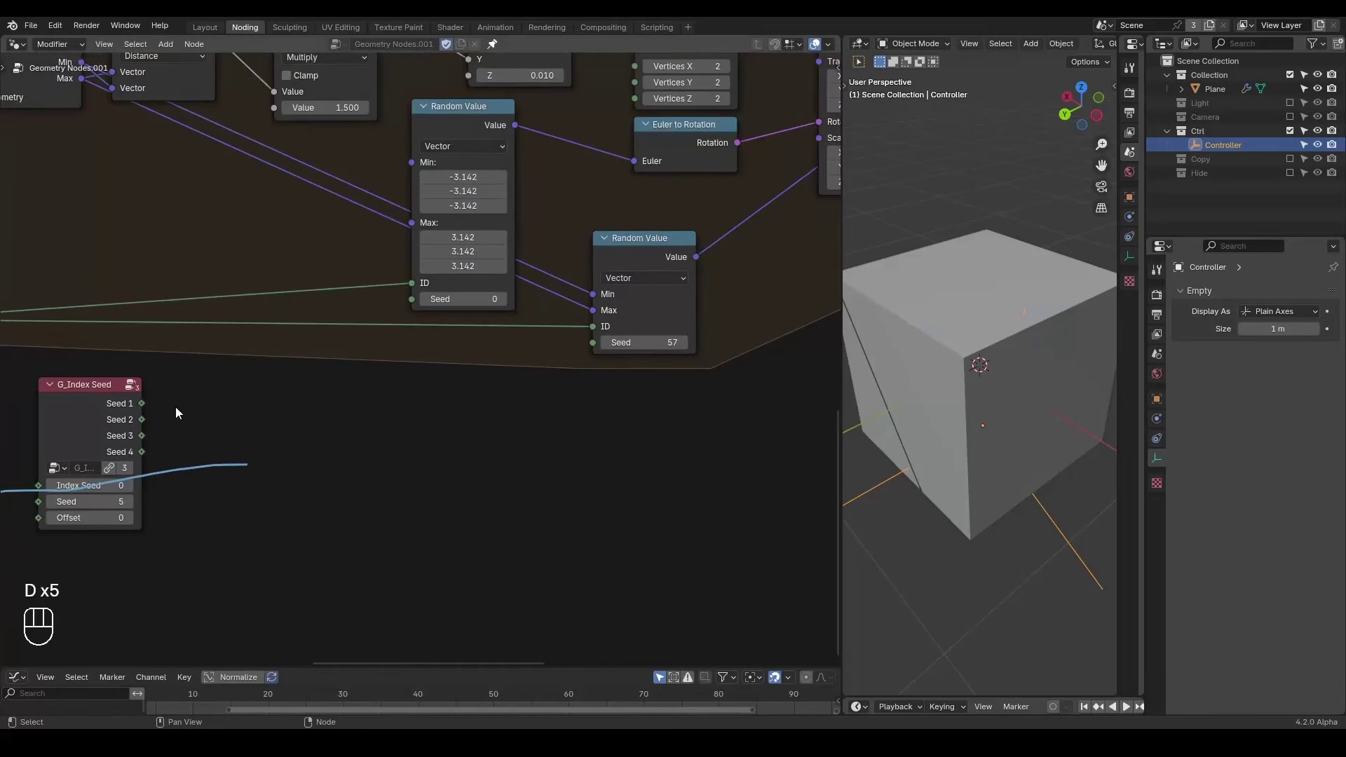
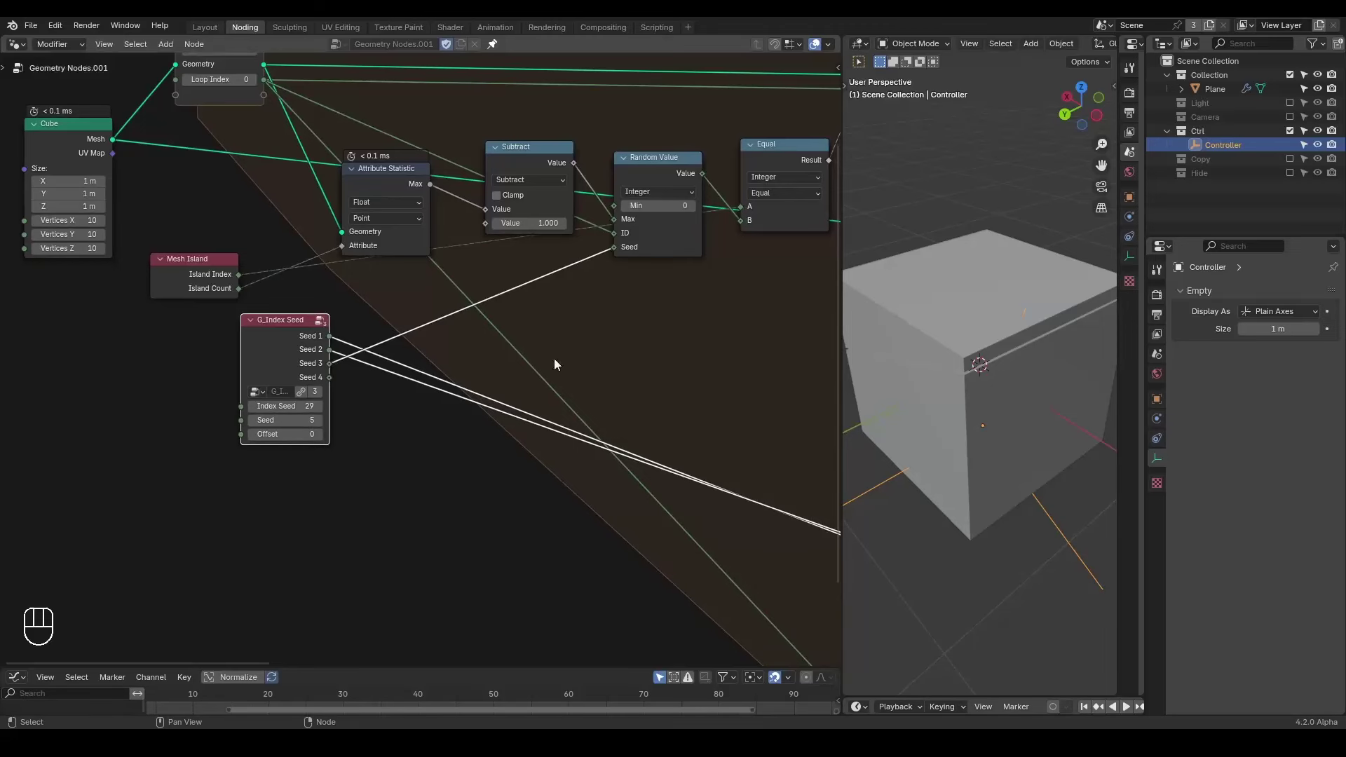
- Connect Seed 1, 2 and 3 outputs to each Random Value's Seed input
left_click_drag(528, 333, 495, 353)
left_click_drag(565, 328, 439, 301)
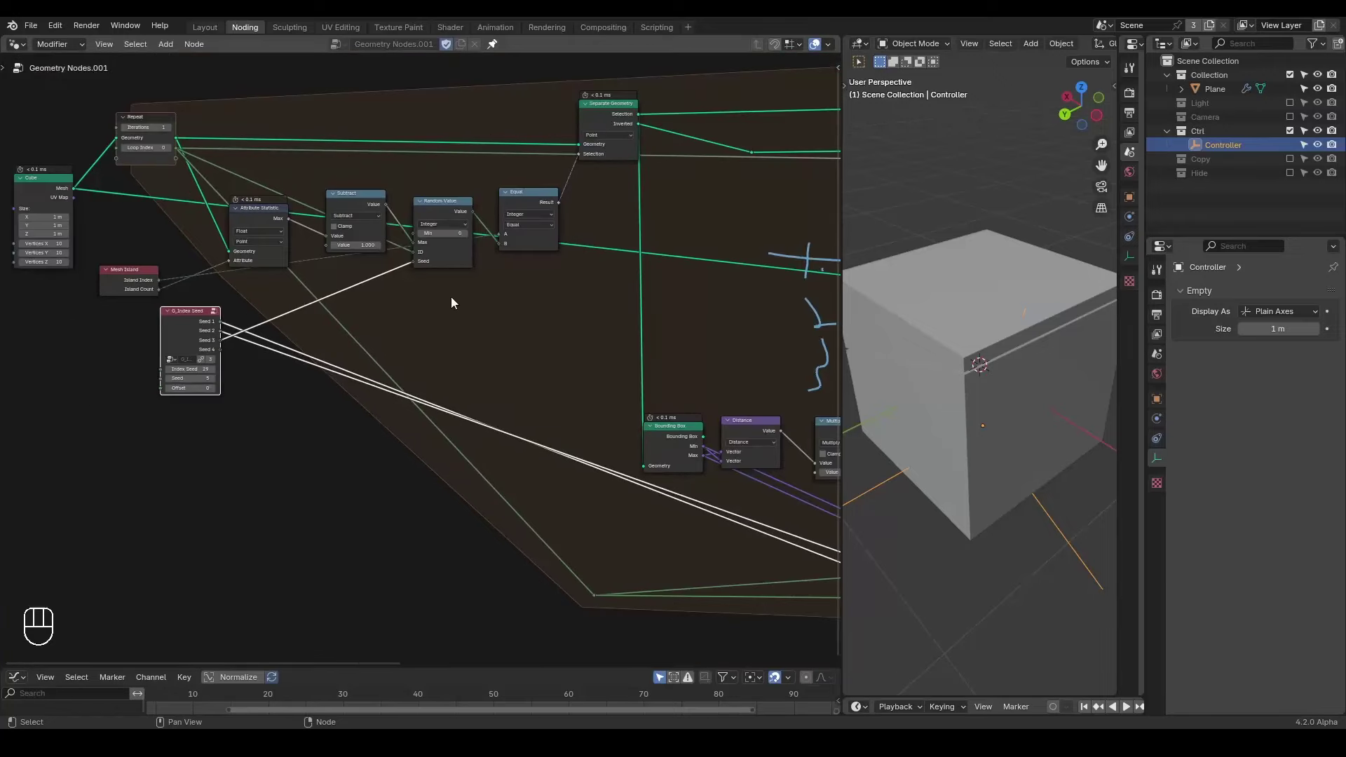
left_click_drag(520, 343, 345, 278)
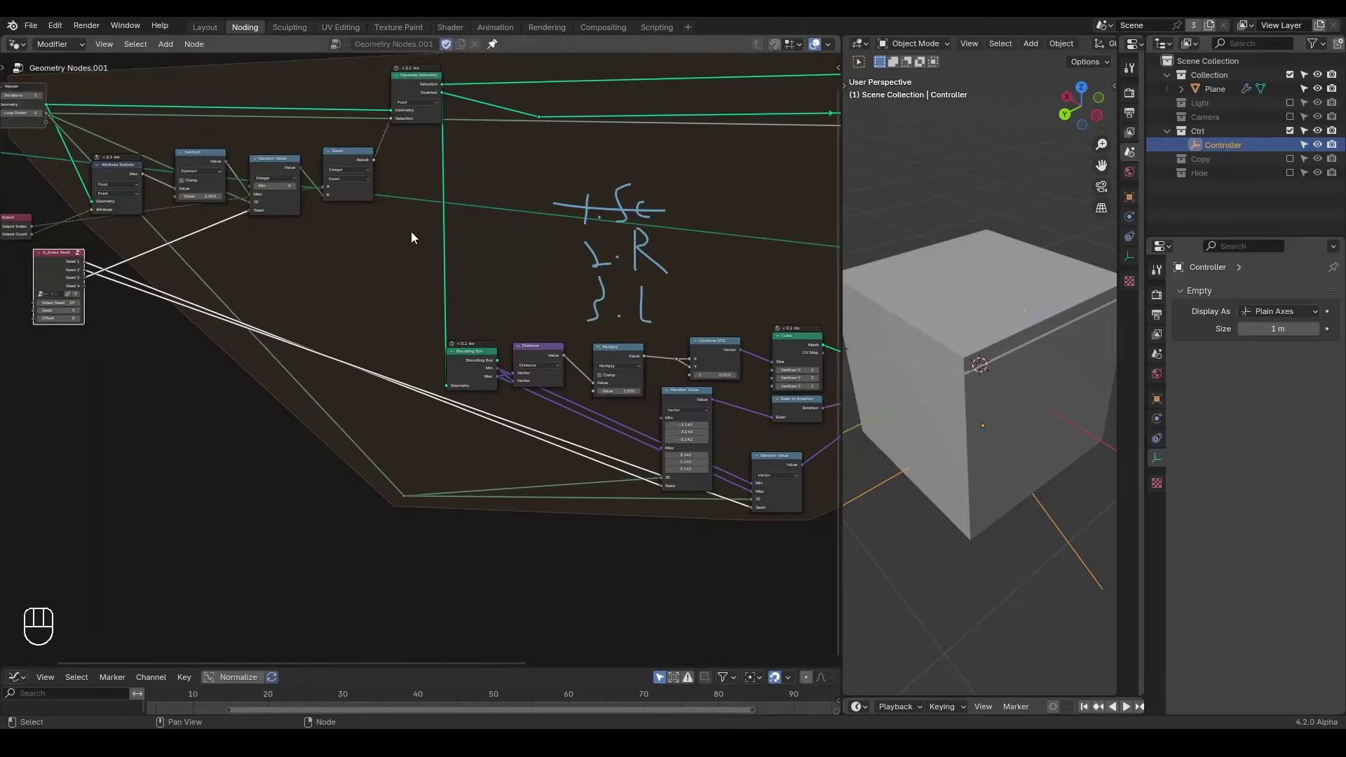
left_click_drag(339, 287, 589, 429)
left_click_drag(491, 436, 506, 355)
key("ctrl+a")
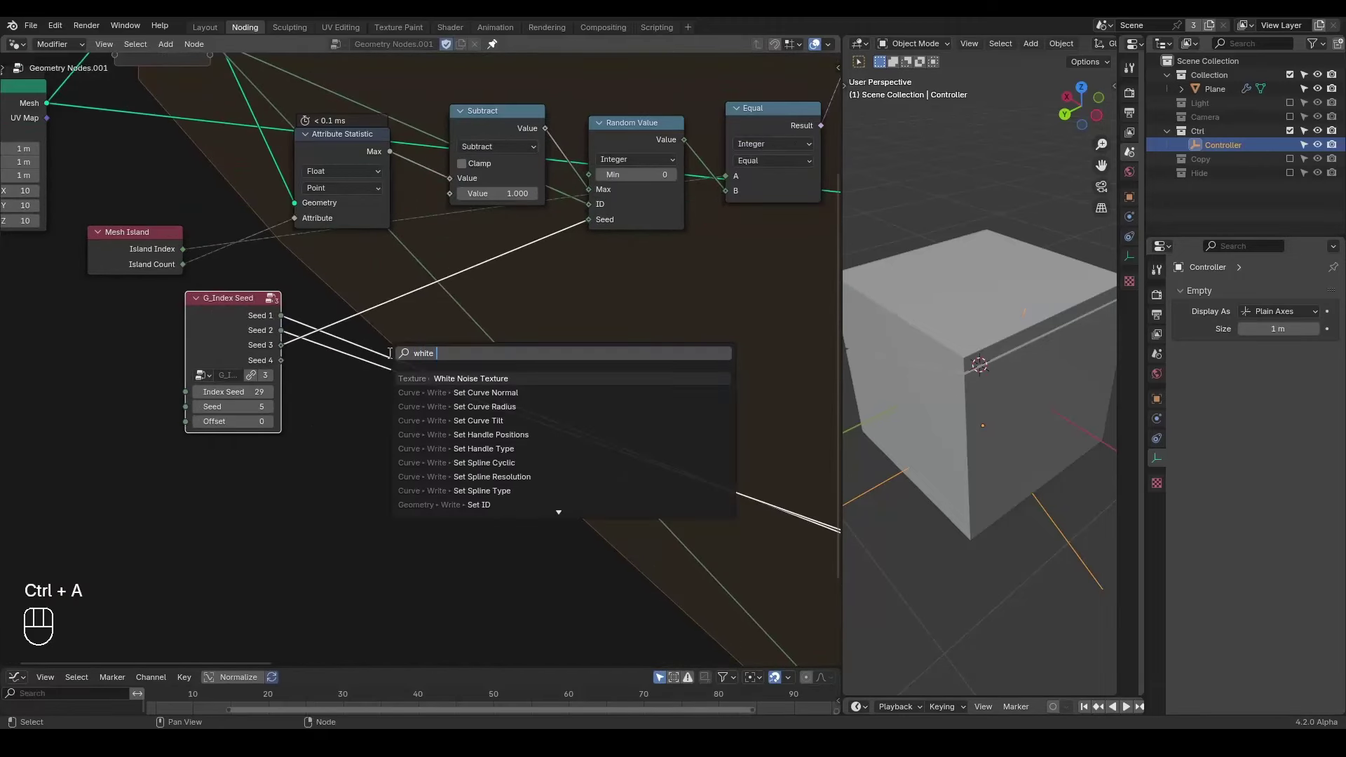
key("x")
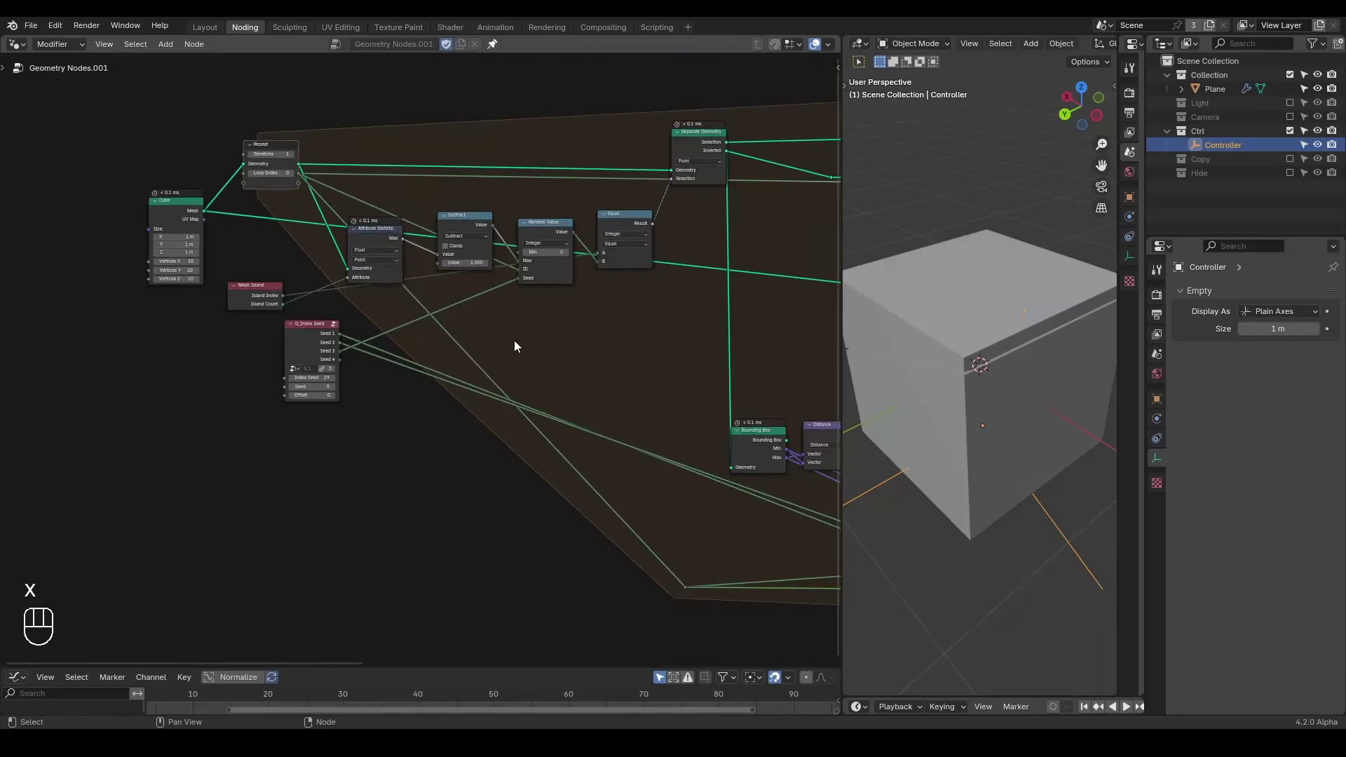
- Move the Cube node further left to tidy the tree
left_click_drag(409, 331, 530, 404)
left_click_drag(223, 234, 113, 300)
left_click(216, 212)
key("g")
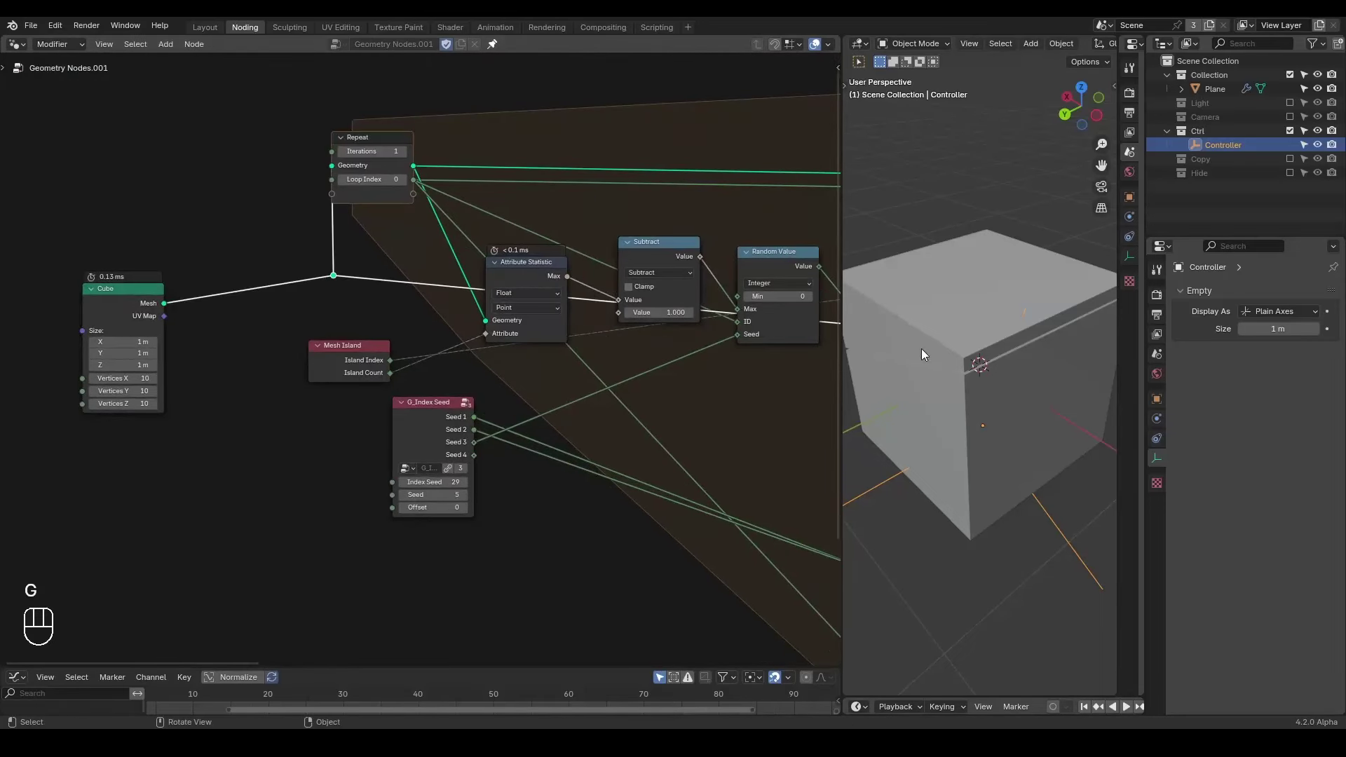
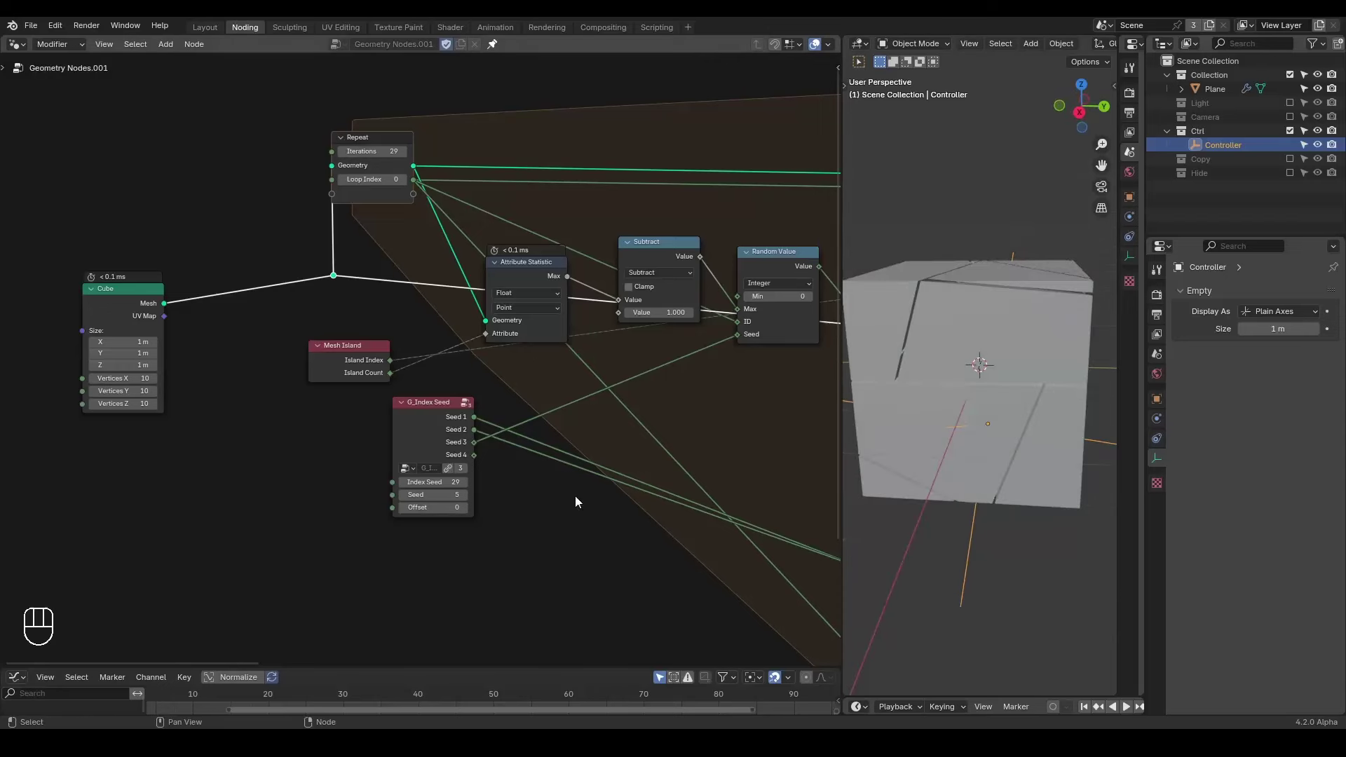
- Run 29 repeat iterations and drag the G_Index Seed value from 5 up to 10
left_click_drag(427, 426, 363, 478)
left_click_drag(379, 474, 392, 374)
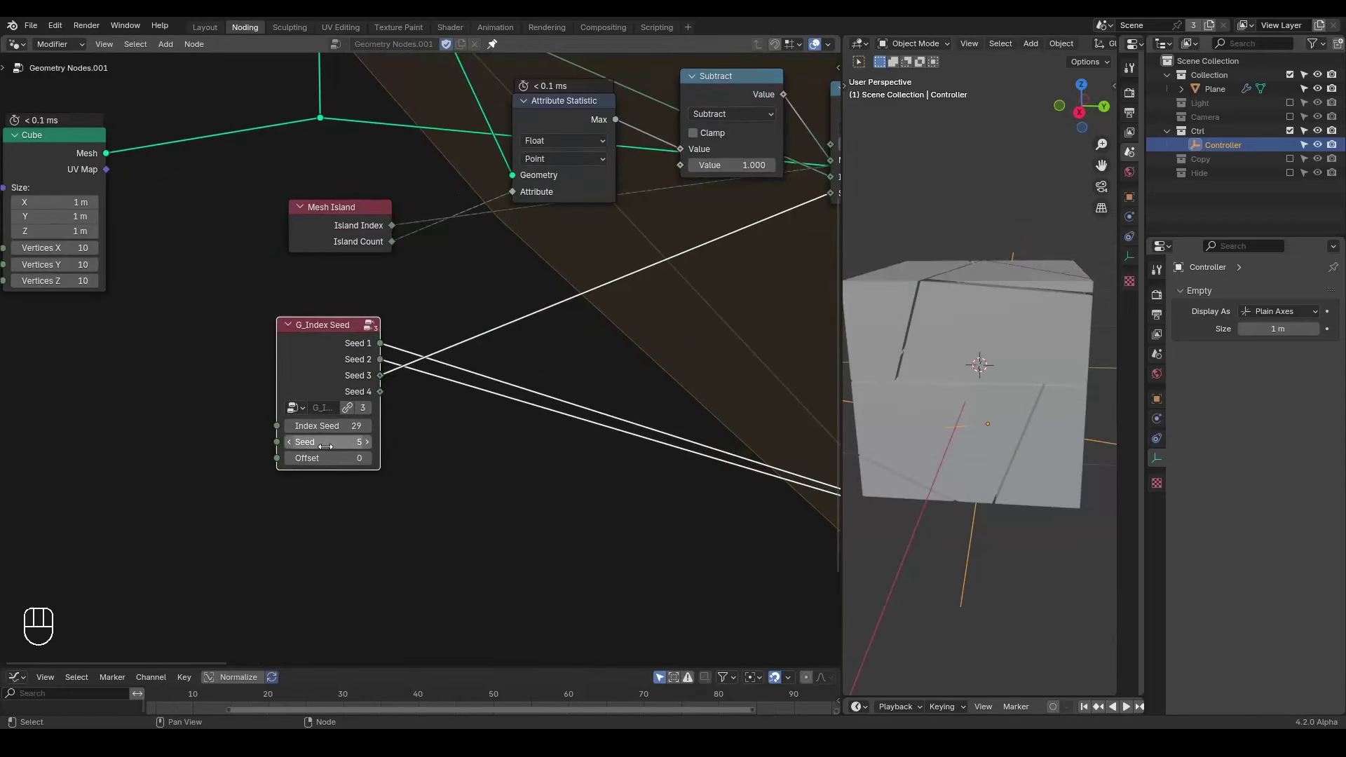
left_click(372, 445)
left_click_drag(973, 359, 921, 346)
left_click_drag(944, 349, 997, 337)
left_click_drag(1033, 314, 912, 417)
left_click_drag(452, 311, 310, 385)
left_click_drag(452, 341, 597, 348)
left_click_drag(967, 305, 989, 332)
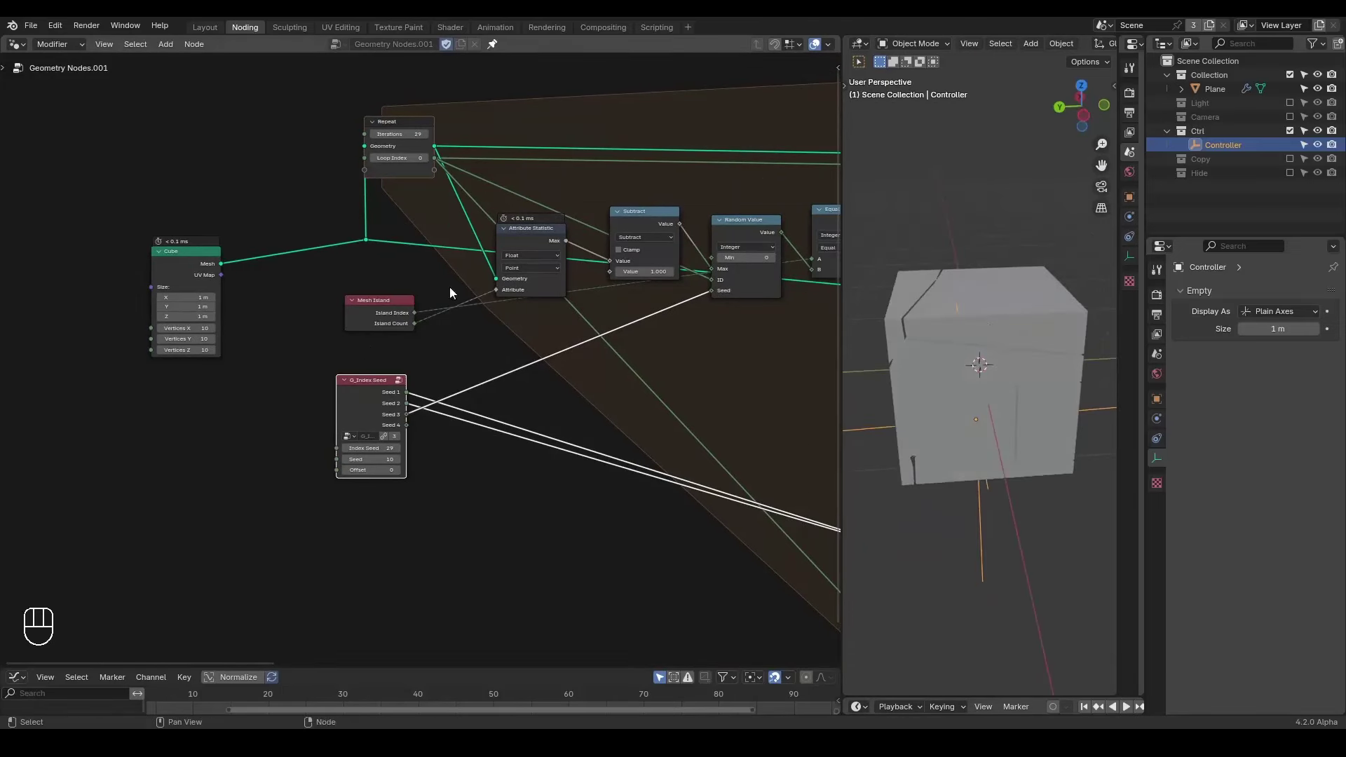
left_click_drag(262, 385, 286, 371)
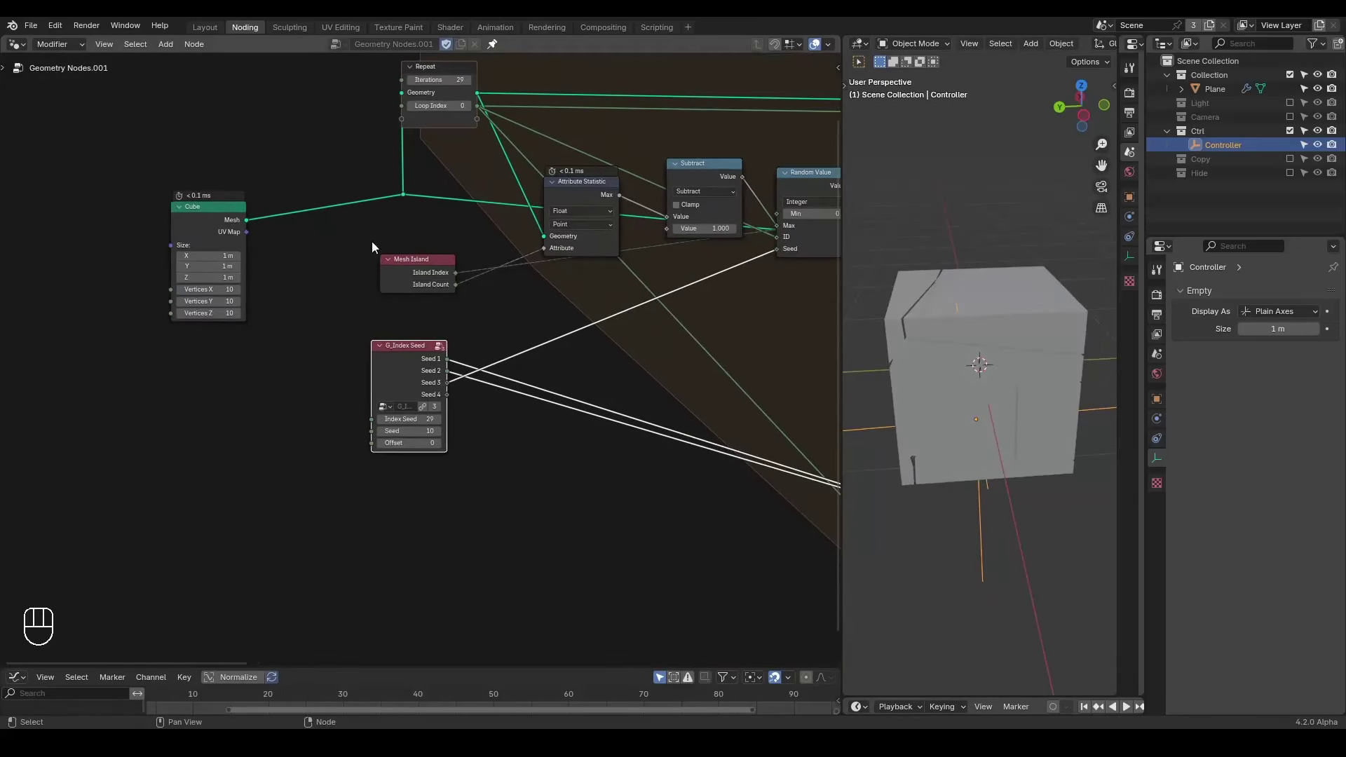
middle_click(1023, 335)
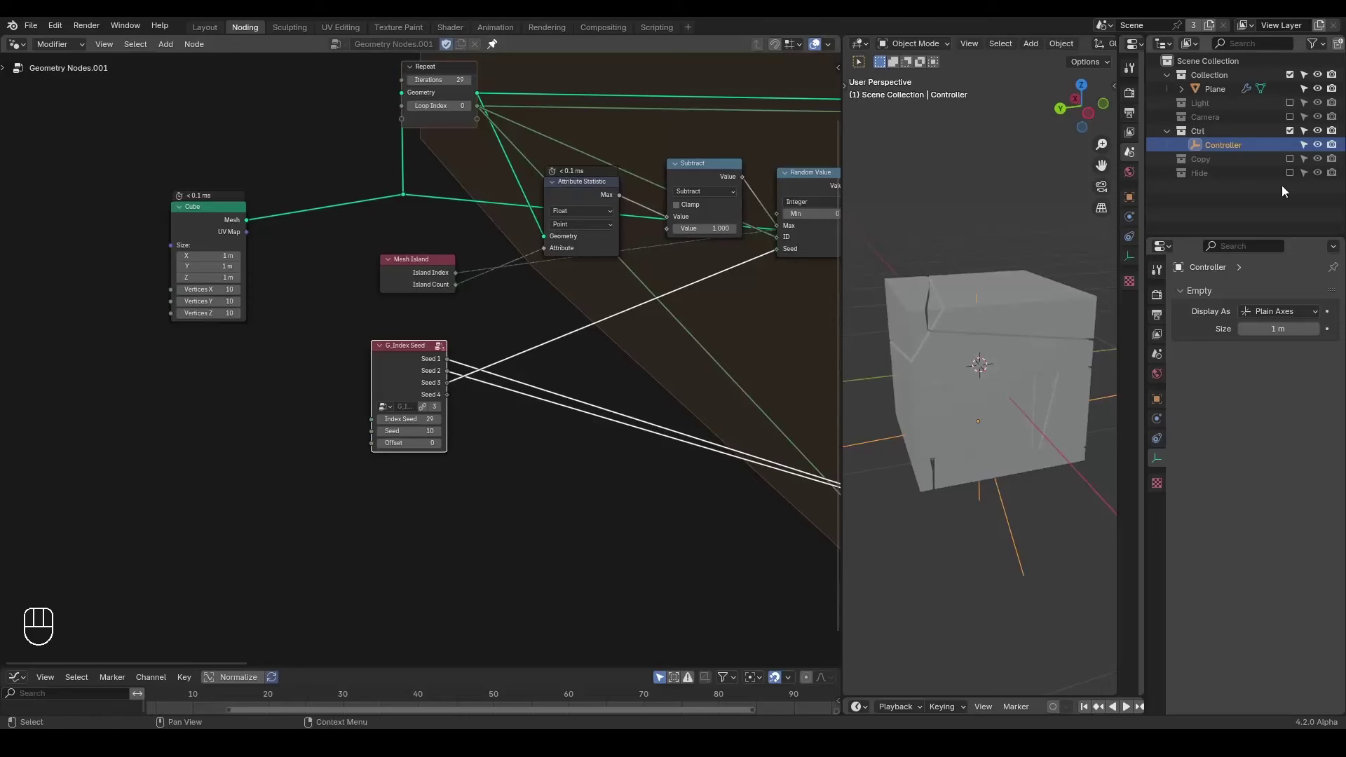
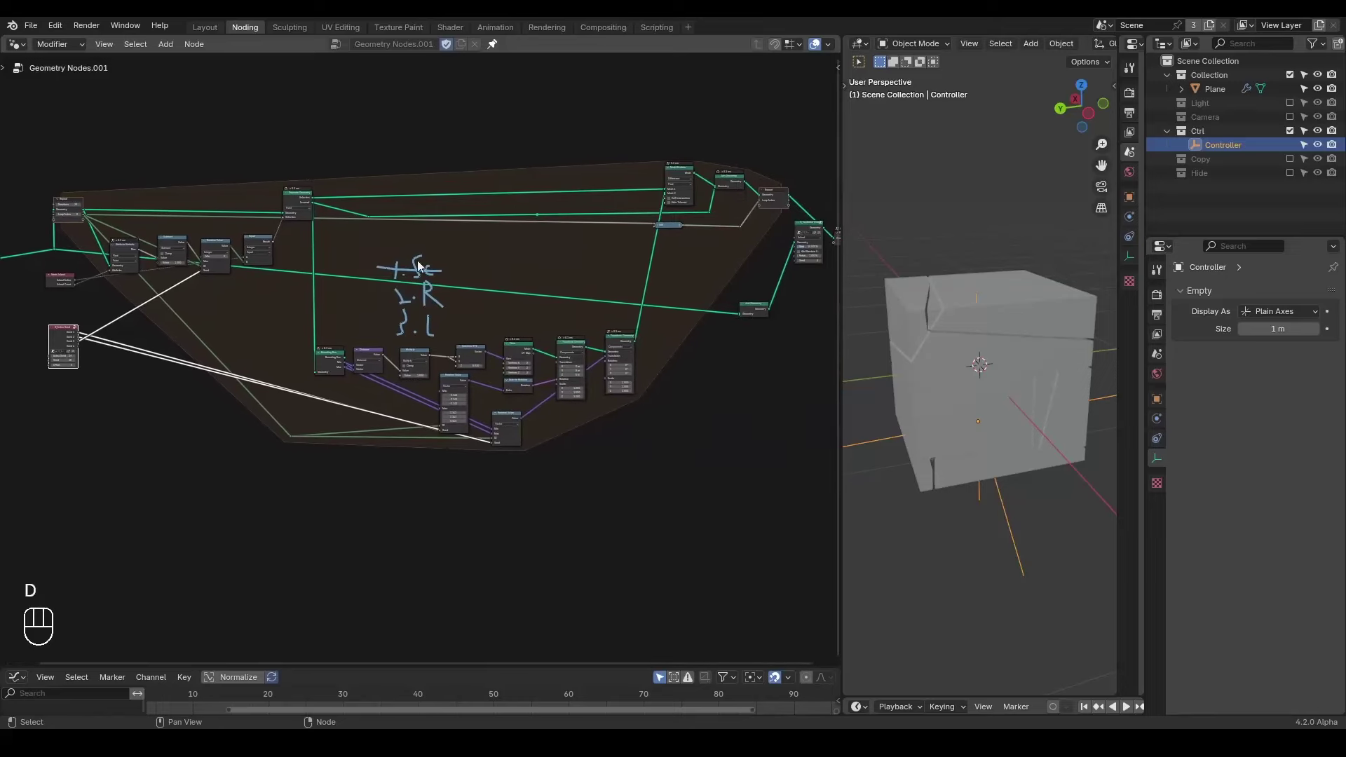
- Select every node and shift the whole setup vertically
right_click(523, 211)
key("d")
key("d")
left_click_drag(595, 336, 303, 476)
key("g")
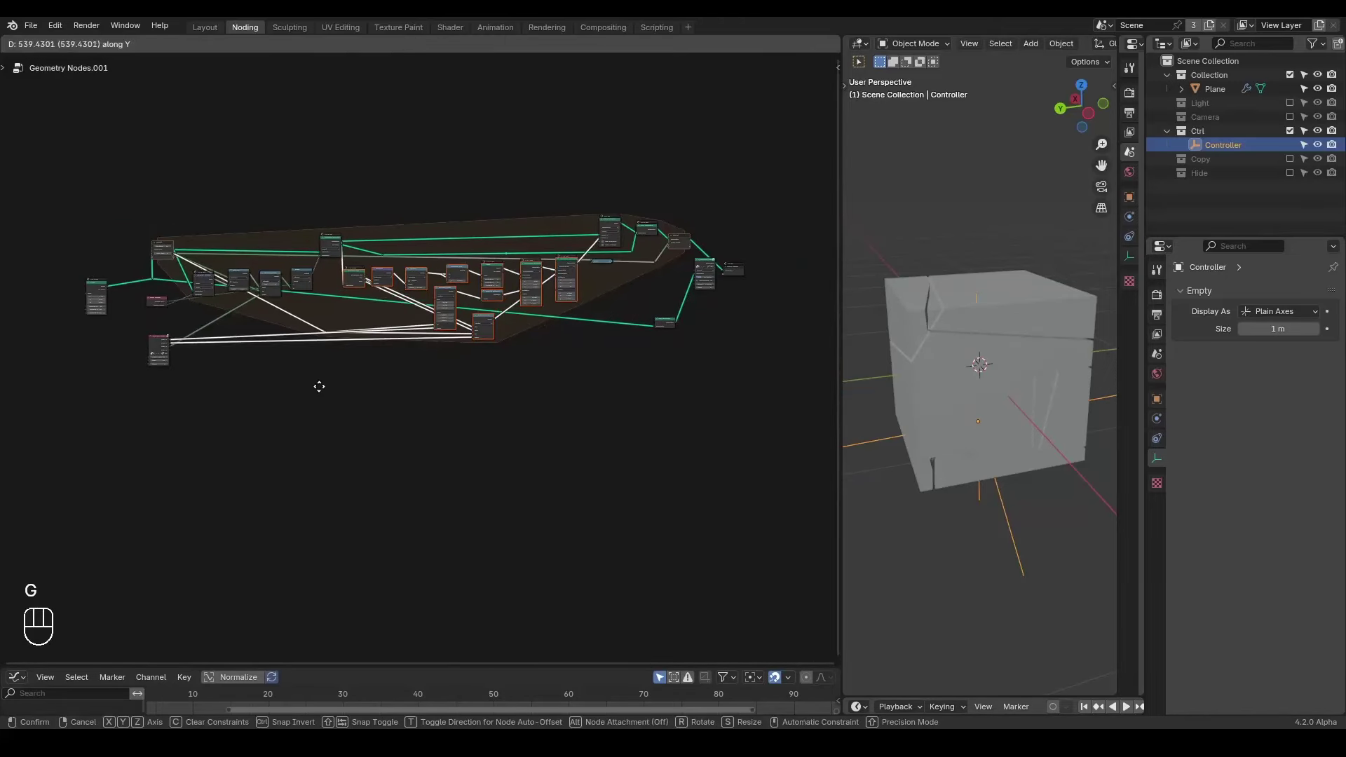
left_click(403, 382)
- Bring the Group Output end of the tree into view for rewiring
left_click_drag(161, 344, 75, 359)
left_click_drag(499, 361, 496, 404)
left_click_drag(630, 314, 497, 375)
left_click_drag(550, 335, 418, 393)
left_click_drag(472, 345, 450, 331)
left_click(564, 536)
key("ctrl+x")
- Route the Repeat zone's Geometry through G_Exploded View into Group Output
left_click_drag(701, 314, 734, 234)
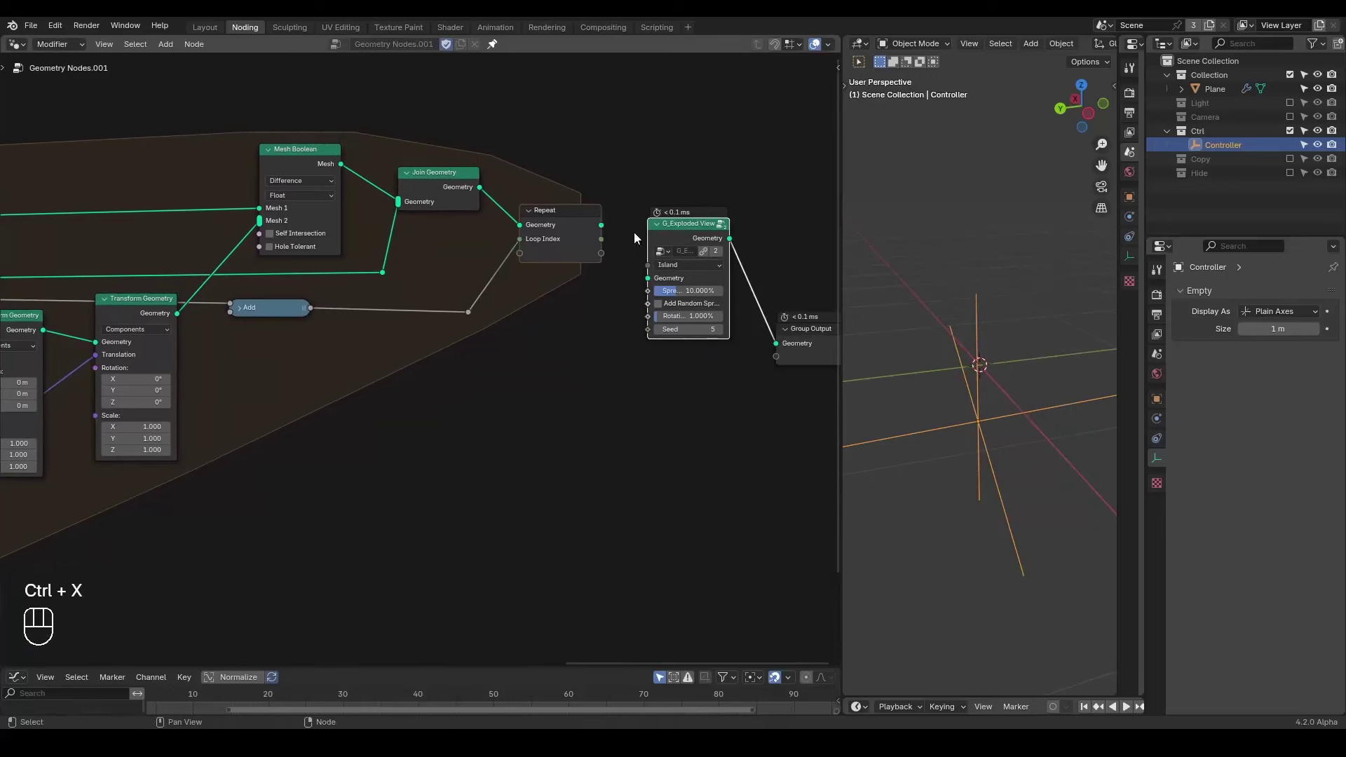
left_click_drag(603, 230, 653, 279)
left_click_drag(486, 312, 533, 387)
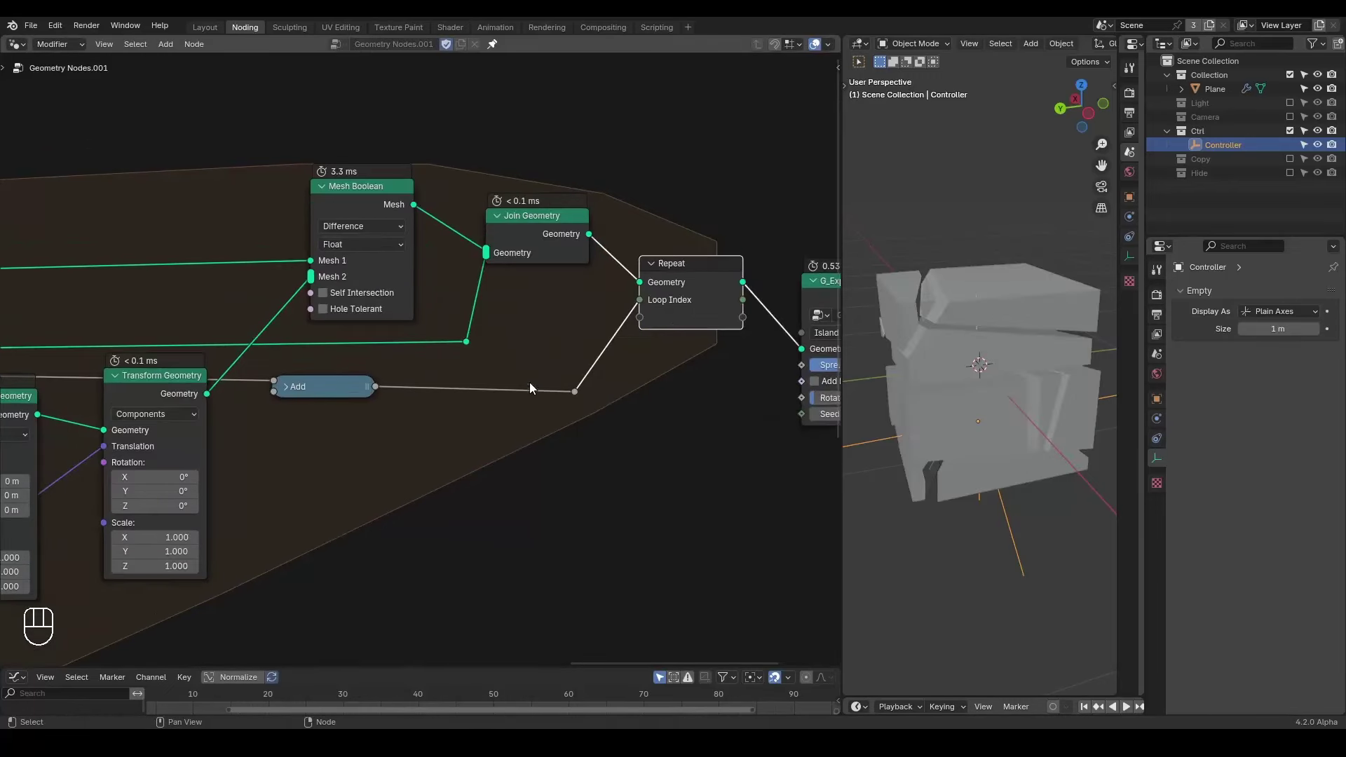
left_click_drag(329, 188, 341, 232)
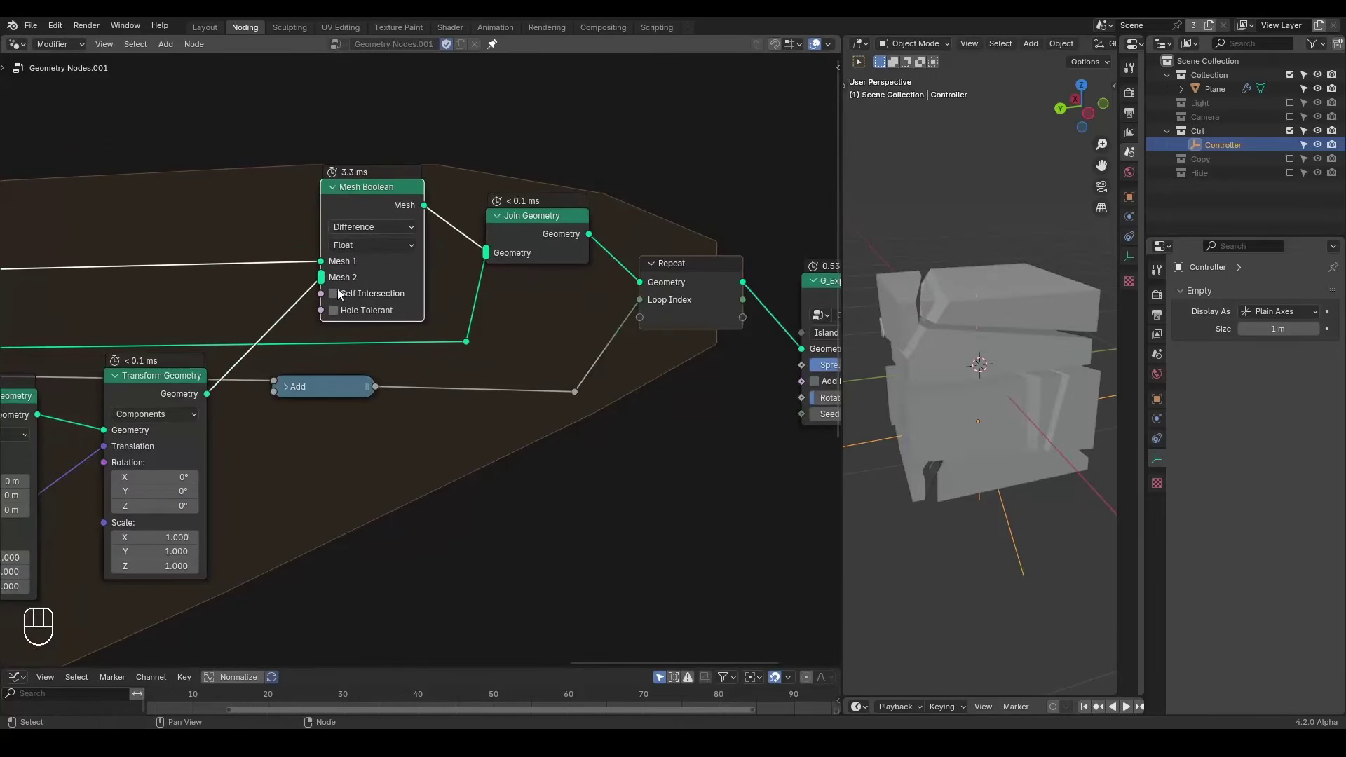
left_click(375, 249)
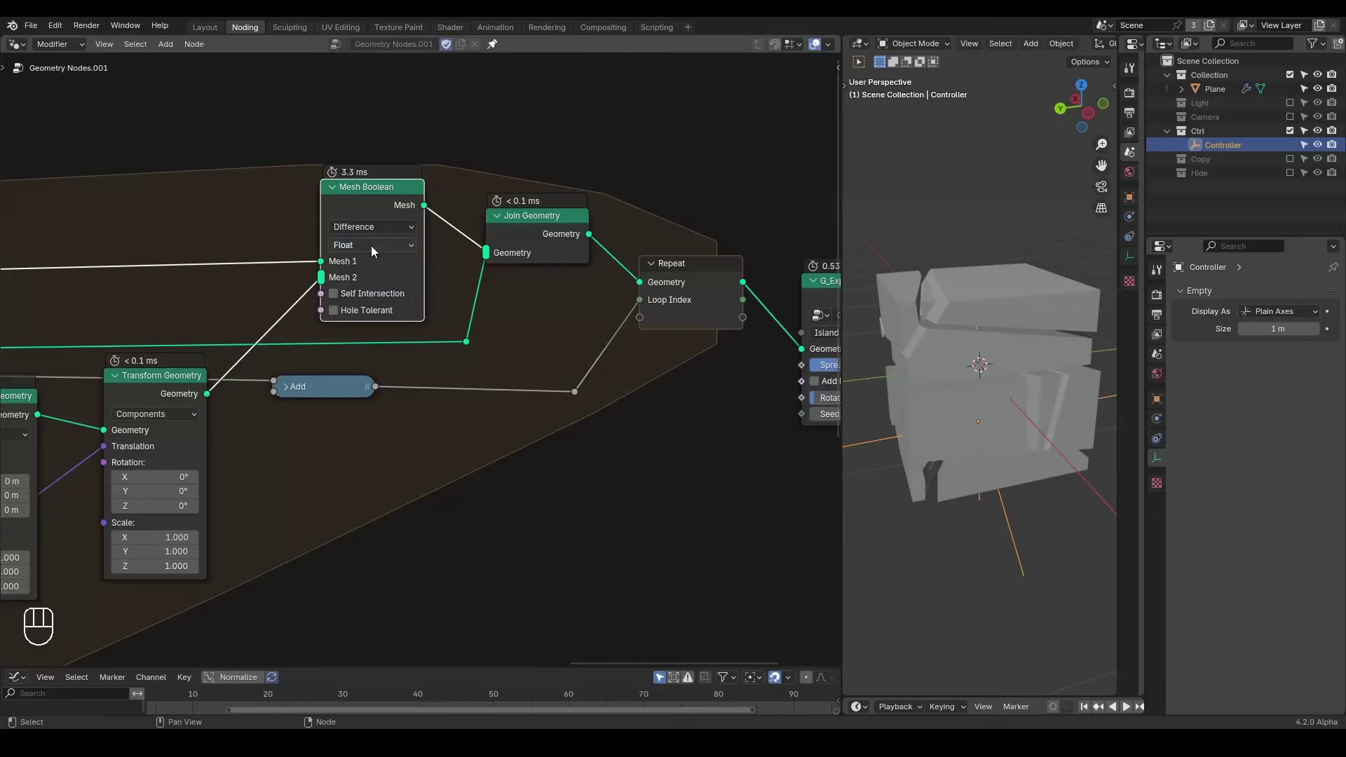
left_click_drag(526, 371, 375, 356)
left_click_drag(736, 381, 739, 321)
- Select the Plane object and bring the Mesh Boolean node into view
left_click_drag(713, 354, 830, 303)
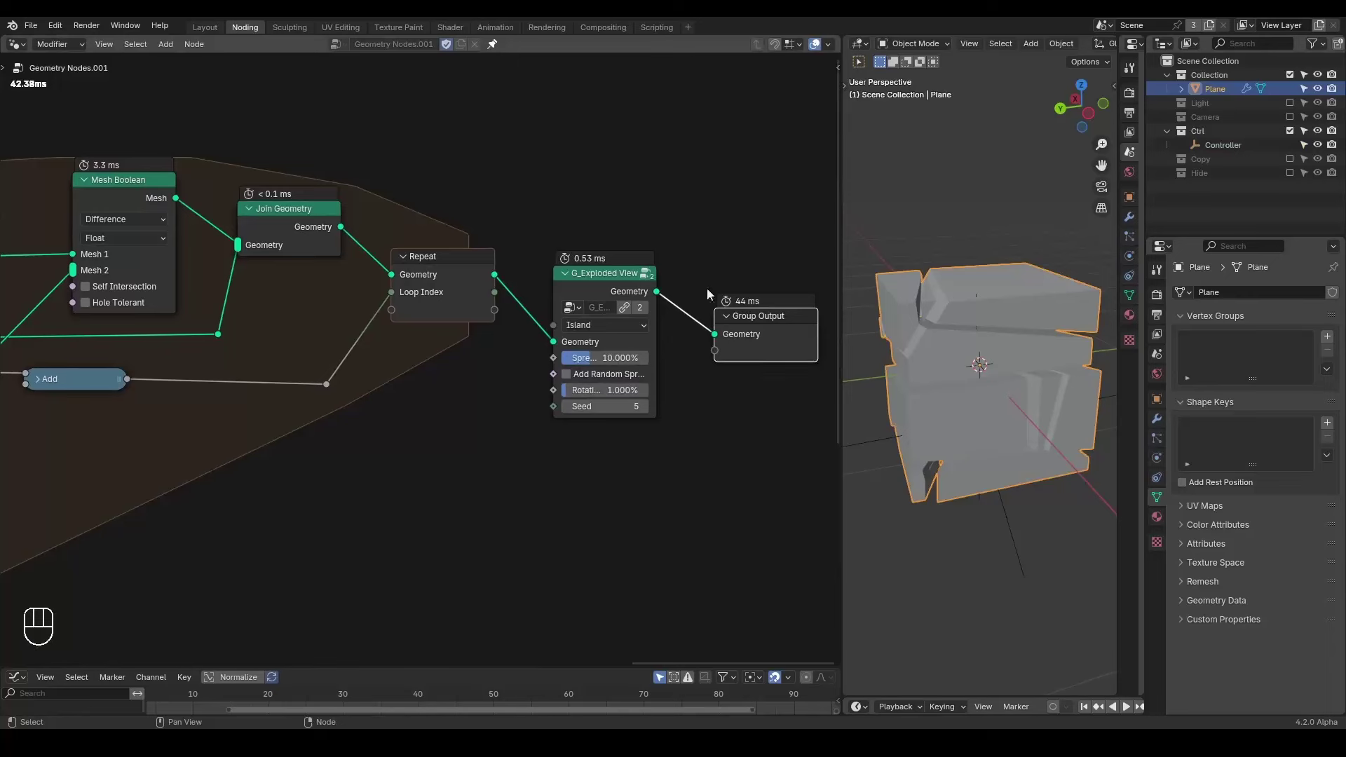
key("d")
left_click(730, 275)
key("d")
key("d")
left_click(775, 219)
key("d")
left_click_drag(328, 410, 363, 427)
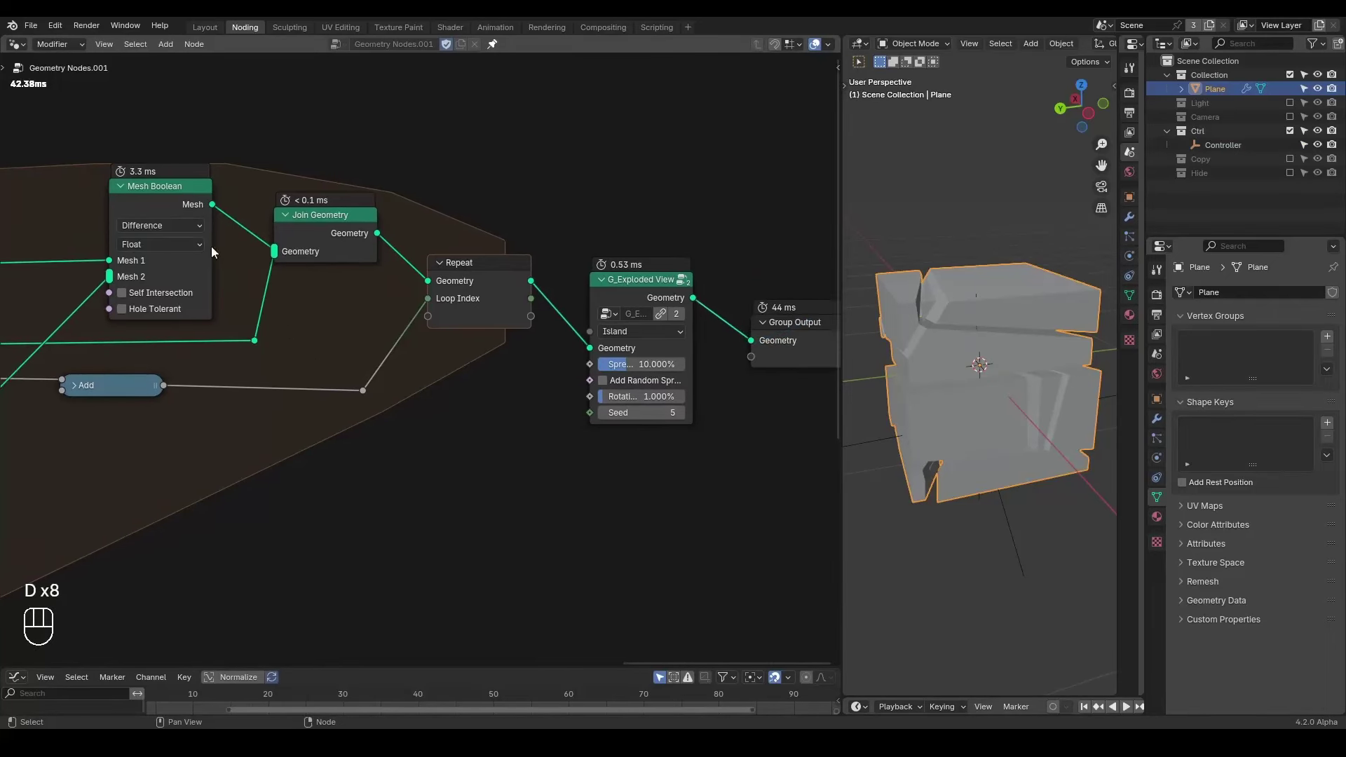
- Switch the Mesh Boolean solver from Float to Exact, raising evaluation to about 696 ms
left_click_drag(182, 245, 289, 308)
left_click_drag(467, 400, 422, 404)
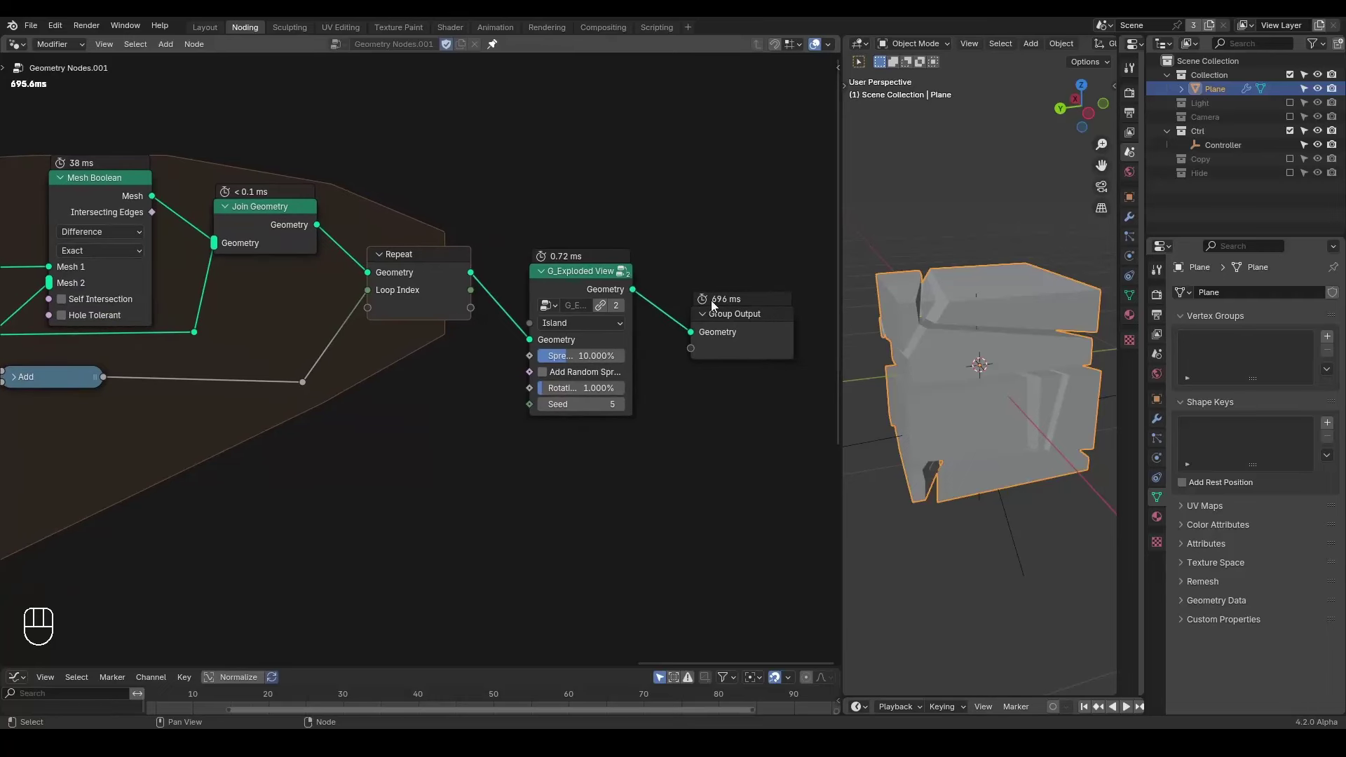
key("d")
left_click(682, 277)
key("d")
key("d")
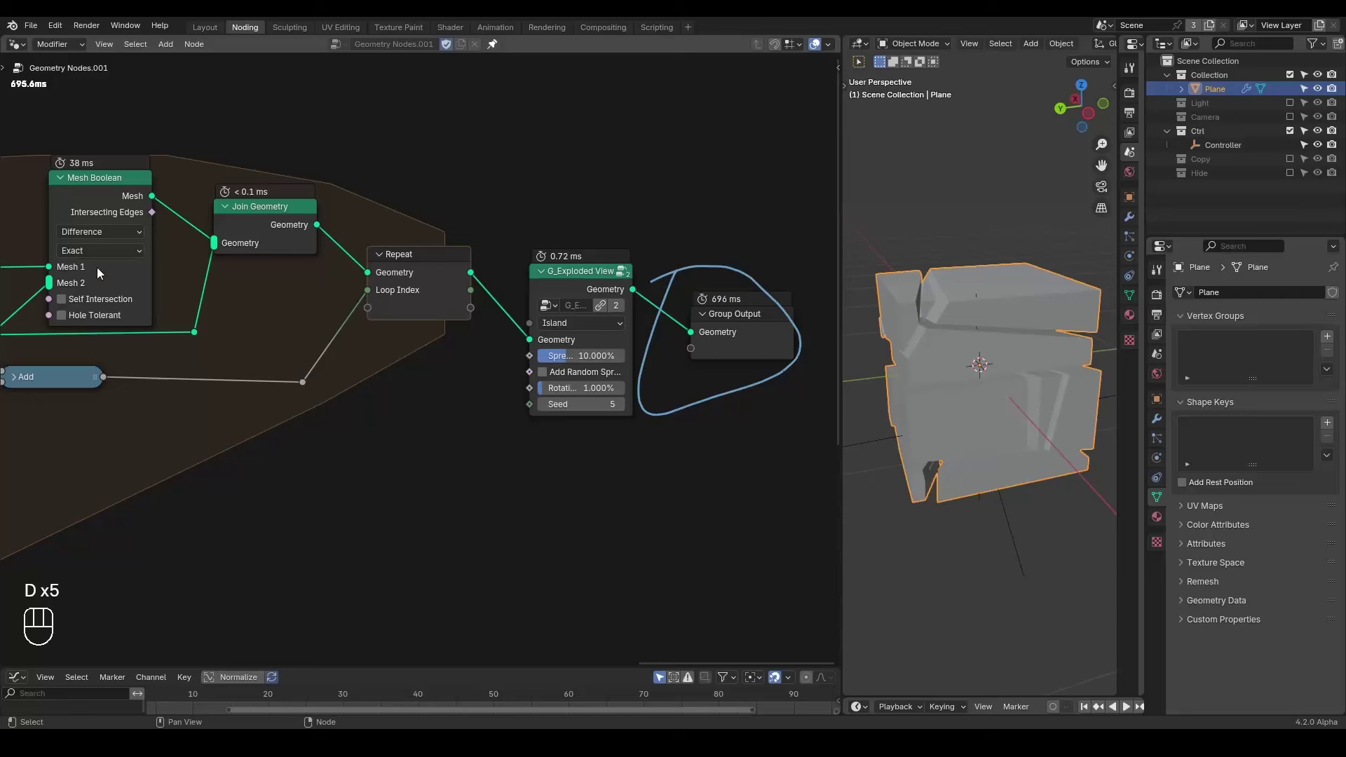
- Add a Bake node set to Still above the G_Exploded View group
left_click_drag(95, 258, 421, 229)
left_click_drag(606, 173, 770, 286)
left_click(586, 211)
key("ctrl+a")
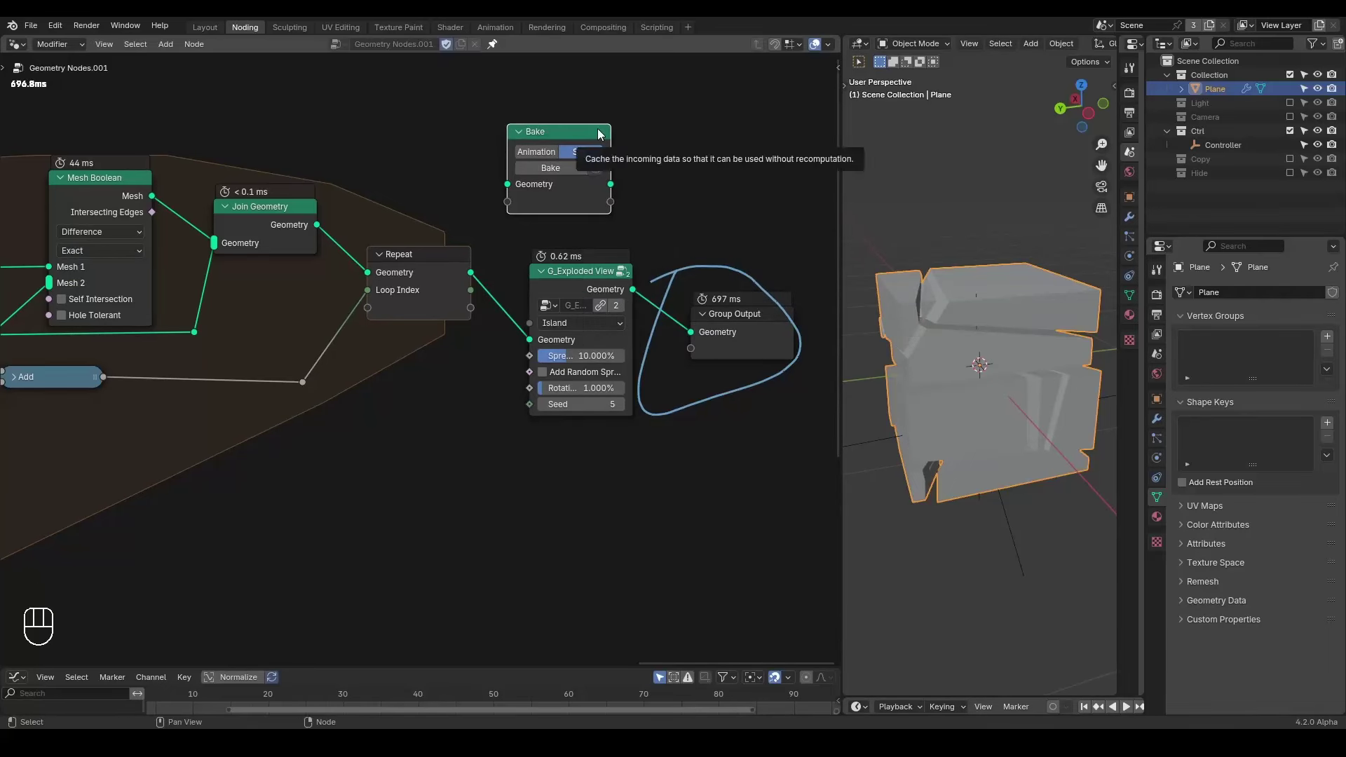
left_click_drag(563, 139, 569, 155)
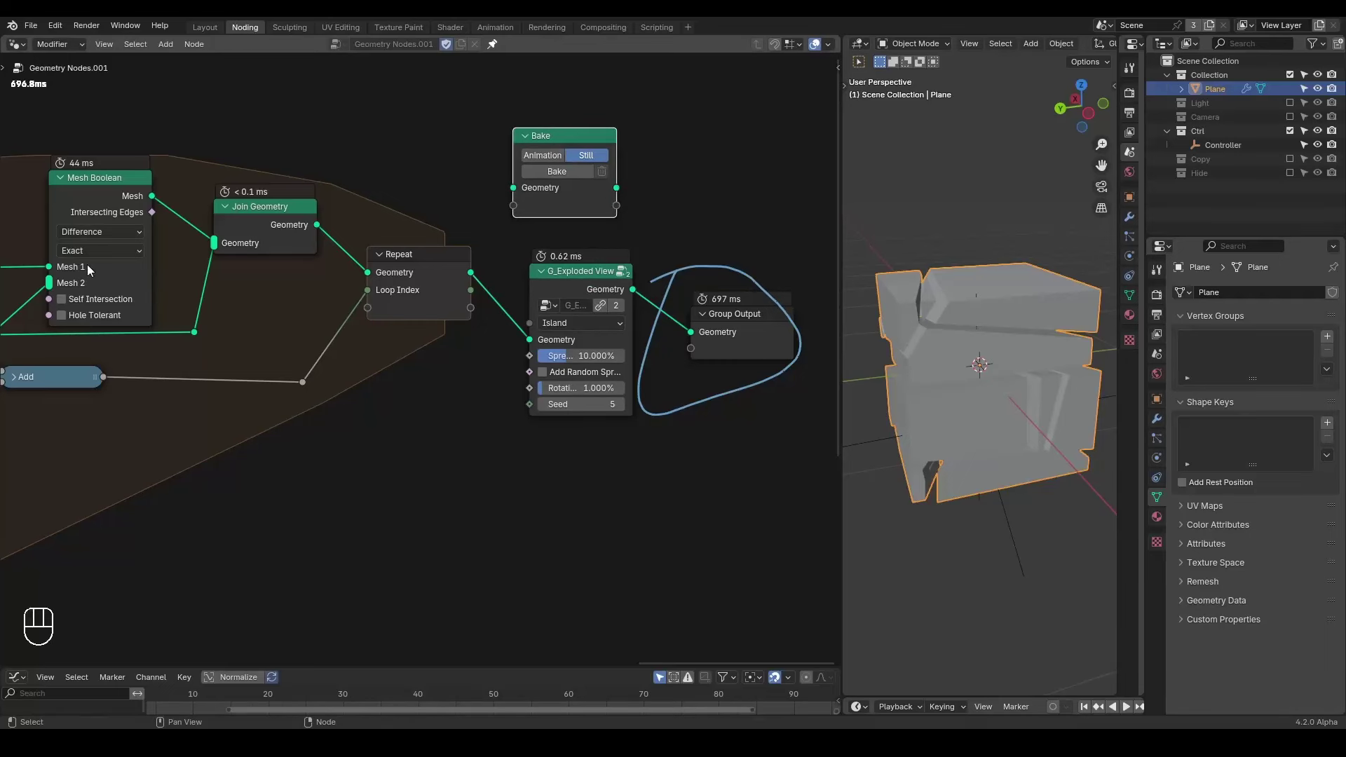
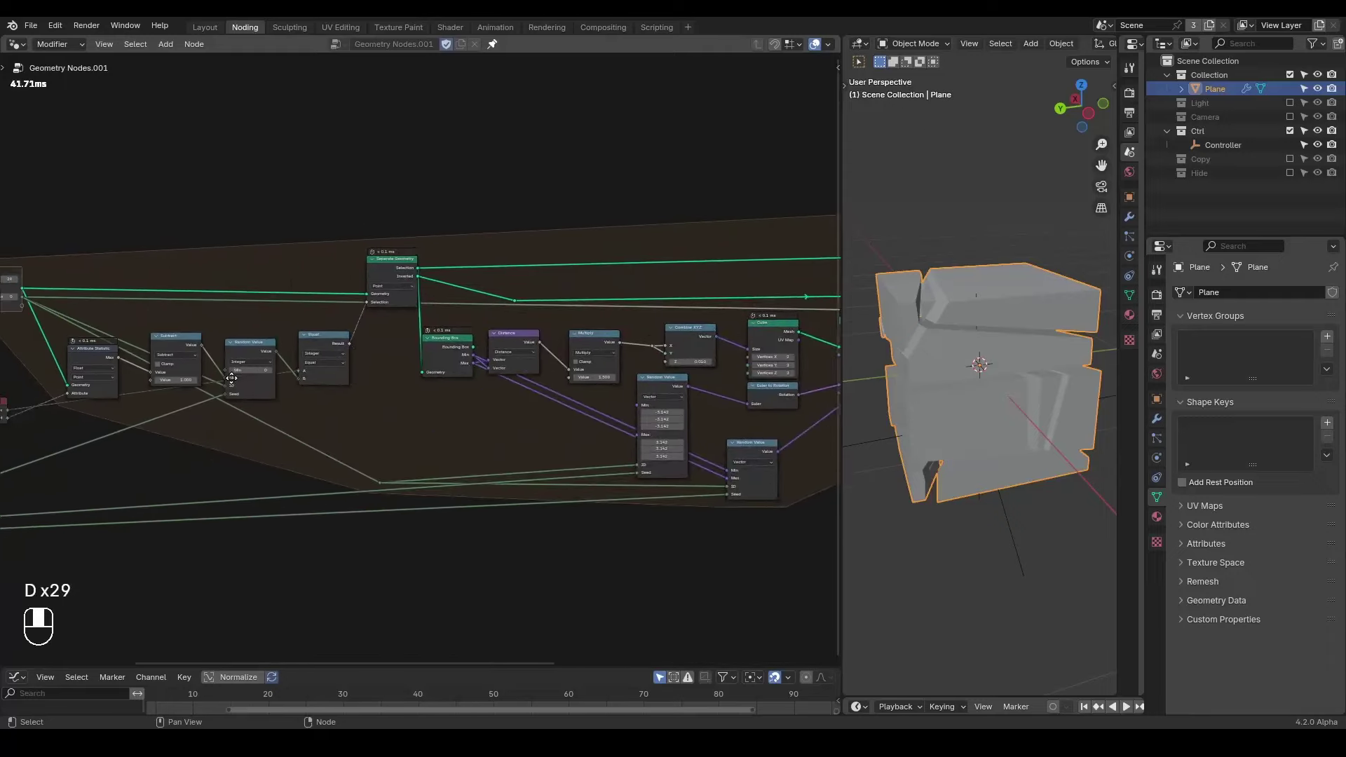
left_click_drag(97, 482, 207, 409)
left_click_drag(323, 284, 289, 325)
key("ctrl+x")
left_click(338, 215)
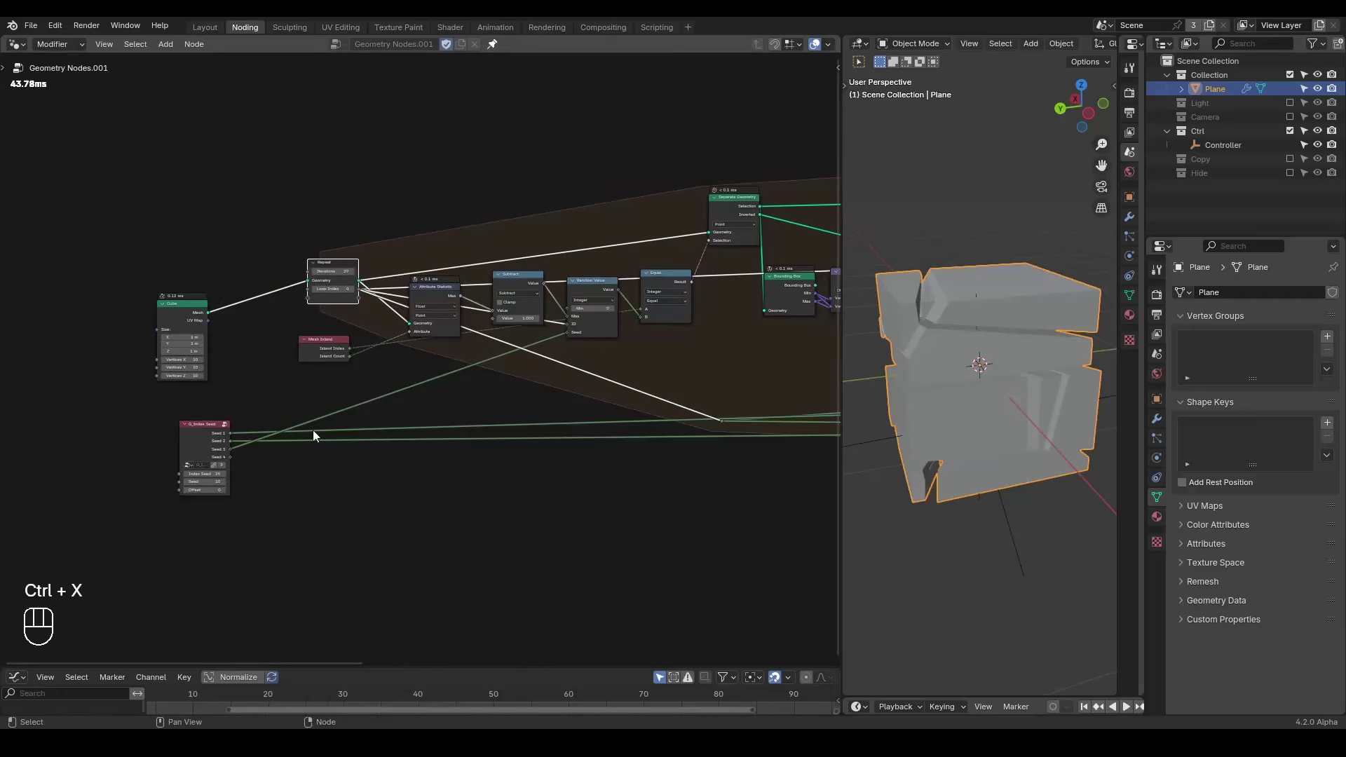
left_click_drag(426, 478, 335, 475)
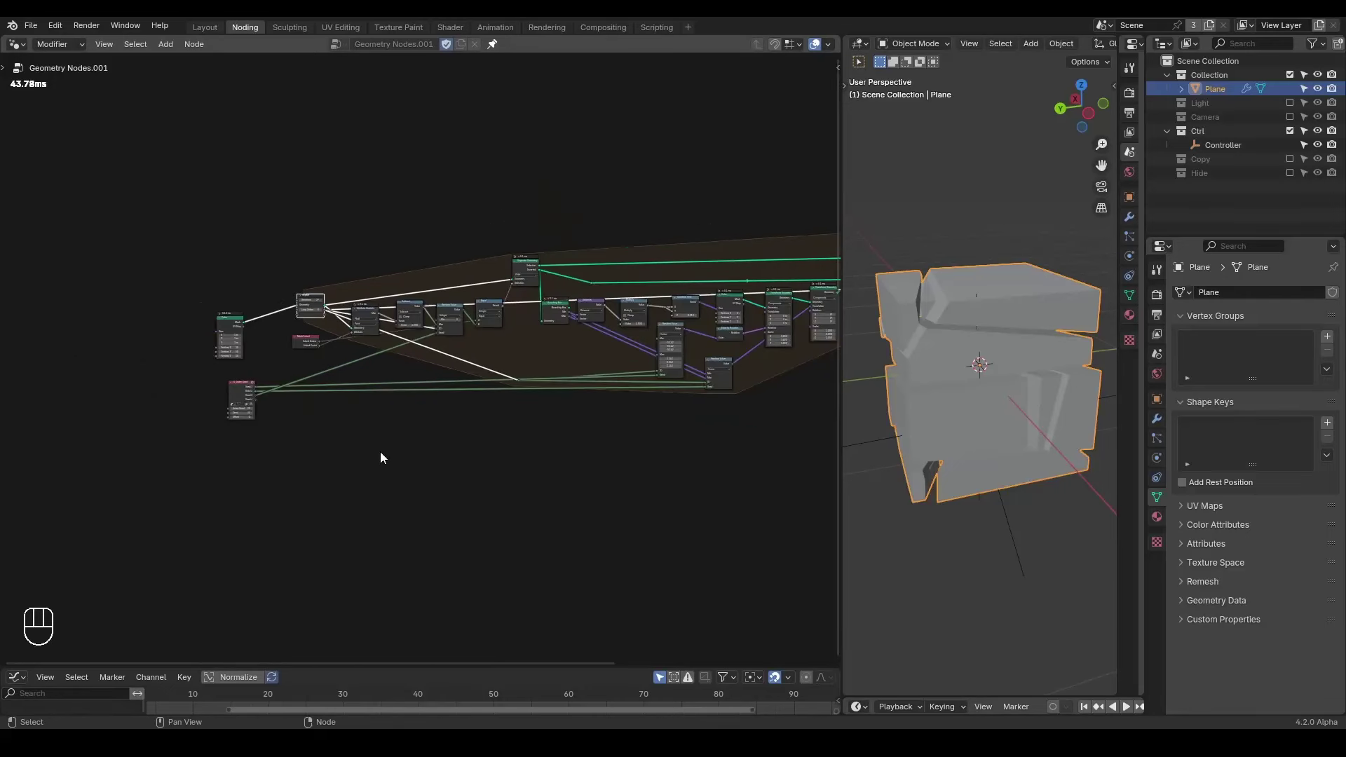
left_click_drag(492, 463, 348, 487)
left_click_drag(434, 381, 439, 482)
middle_click(422, 468)
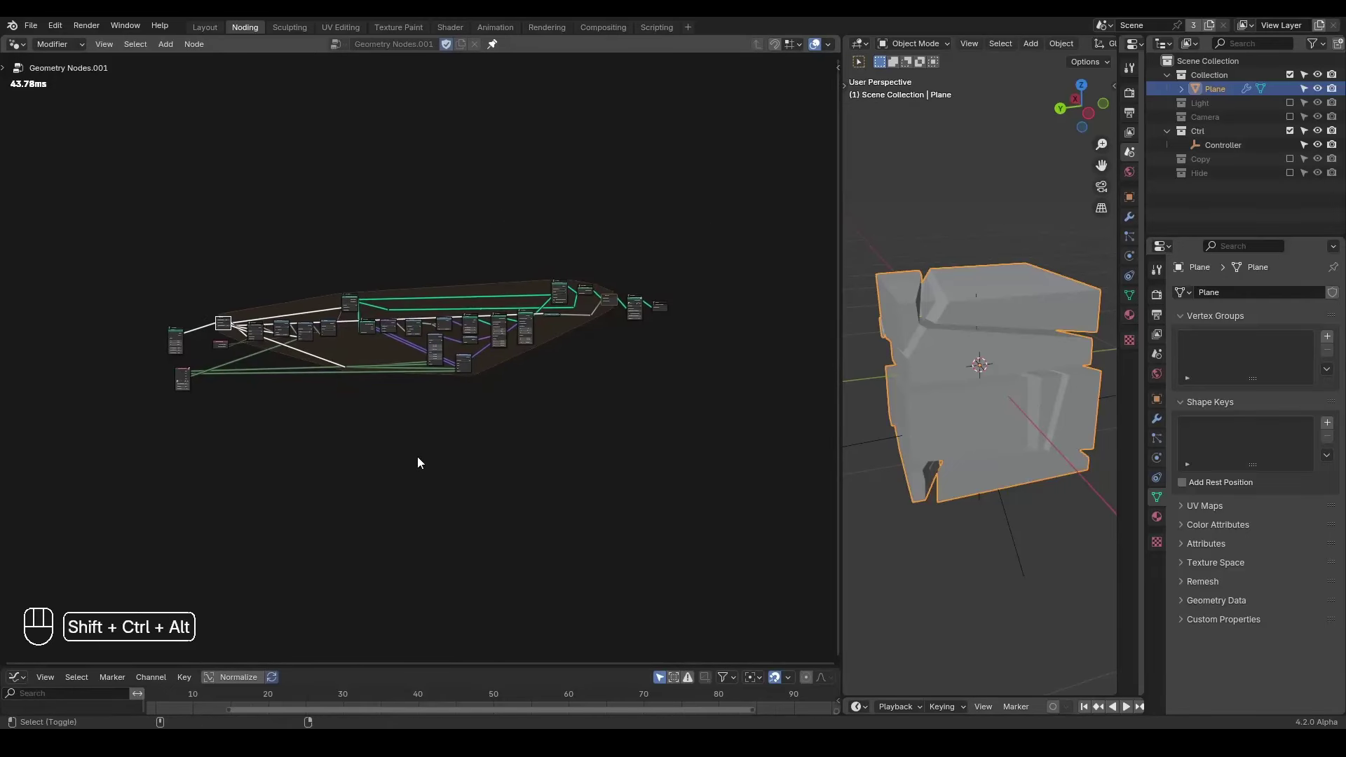
key("ctrl+shift+alt+w")
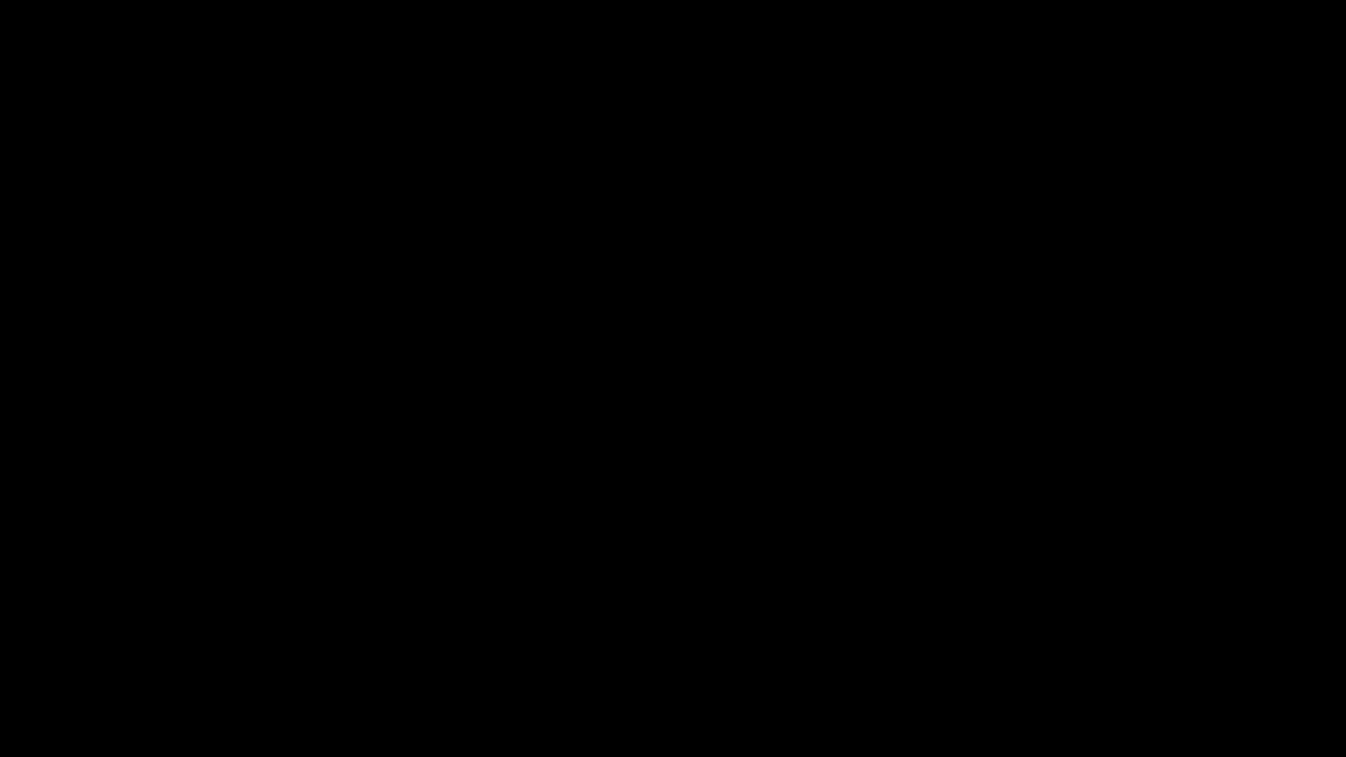